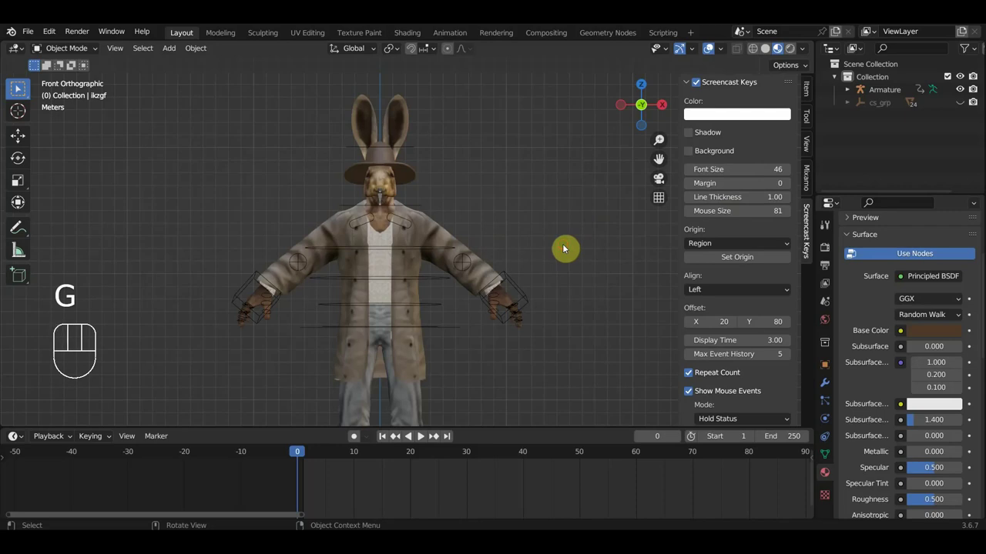
Separate the hare's ear geometry from head mesh Hare3_1 into its own object.
{"action": "key", "text": "n"}
{"action": "left_click", "coordinate": [395, 127]}
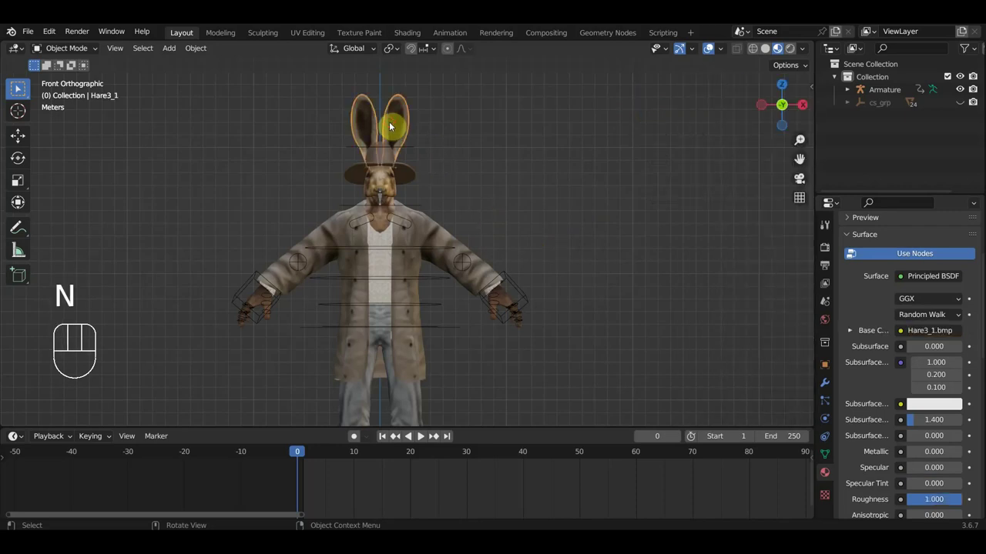
{"action": "left_click_drag", "start_coordinate": [412, 136], "coordinate": [438, 222]}
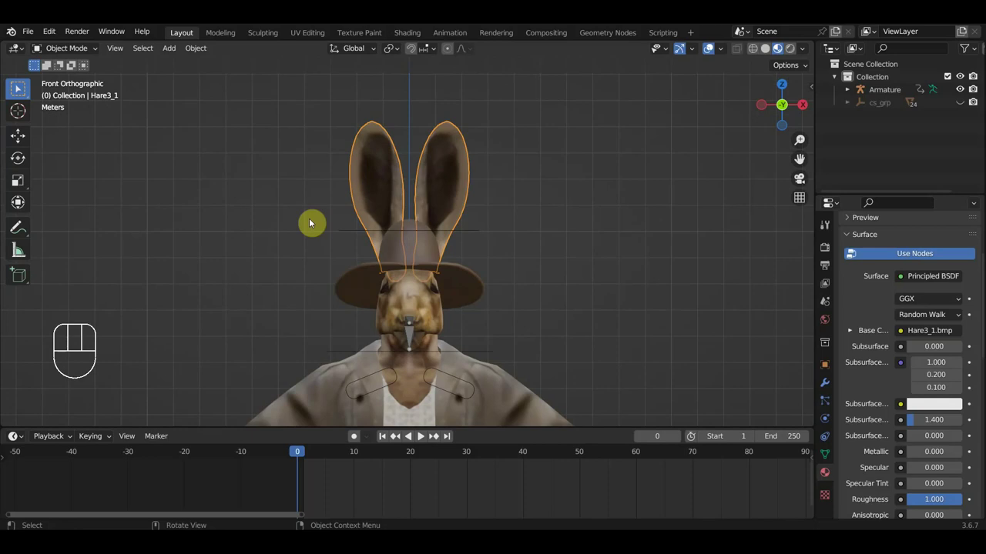
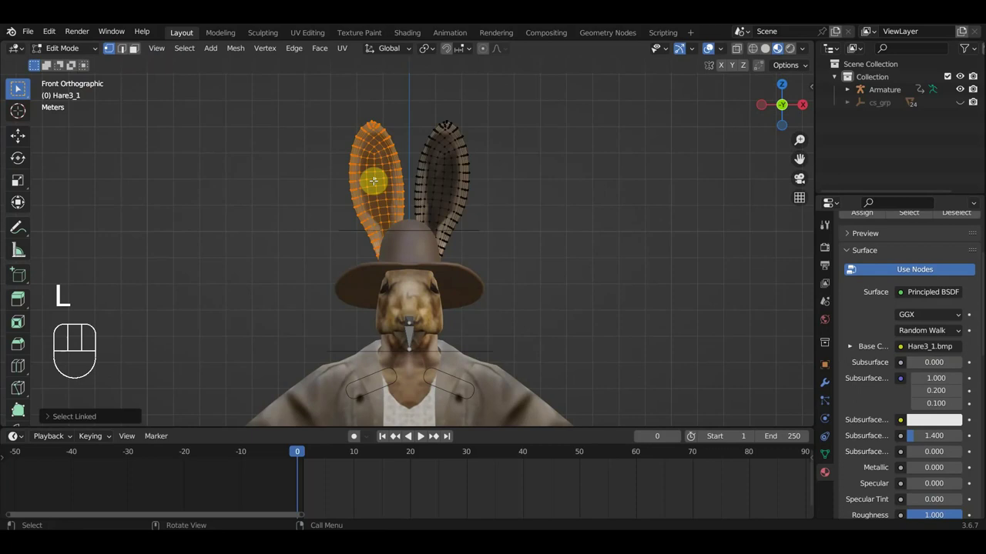
{"action": "key", "text": "p"}
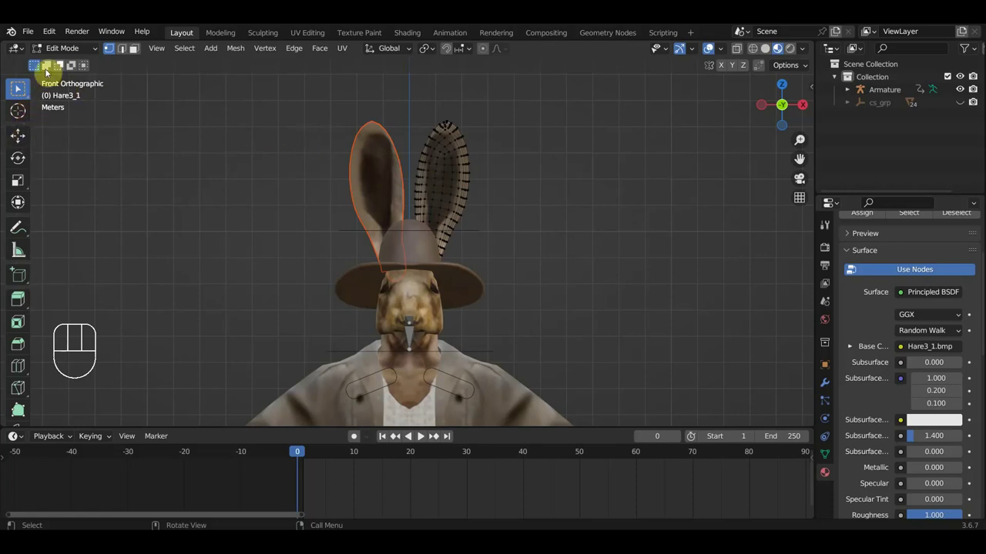
Back in Object Mode, select the new ears object Hare3_1.001 with the Move tool ready.
{"action": "left_click_drag", "start_coordinate": [70, 51], "coordinate": [88, 80]}
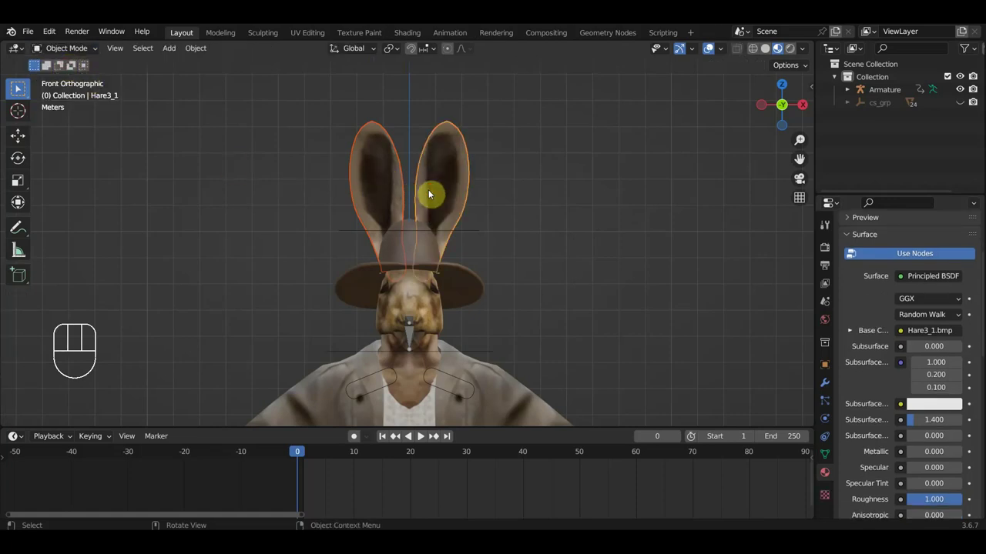
{"action": "left_click", "coordinate": [434, 193]}
{"action": "left_click", "coordinate": [16, 136]}
Lift the separated ears object well above the hare's head.
{"action": "left_click", "coordinate": [375, 178]}
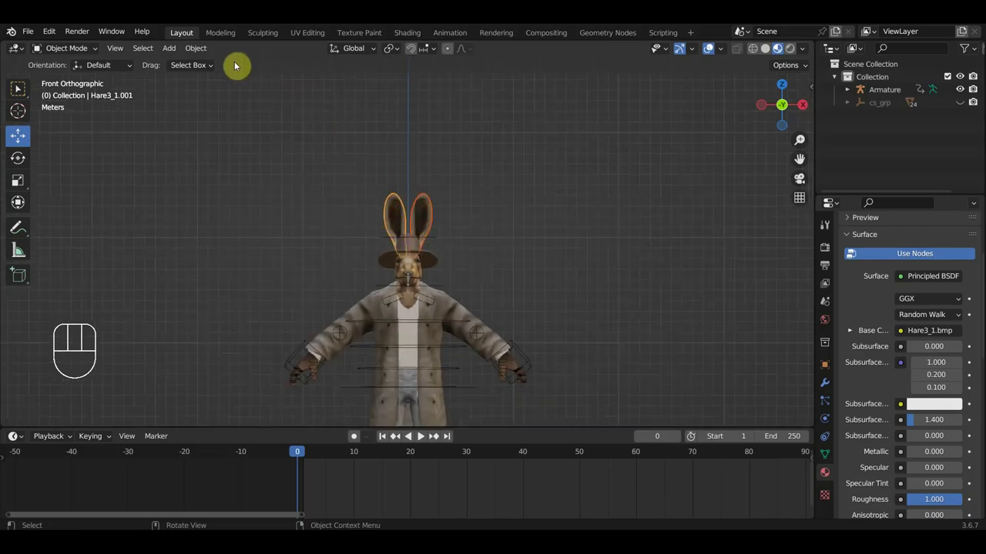
{"action": "left_click_drag", "start_coordinate": [205, 53], "coordinate": [386, 124]}
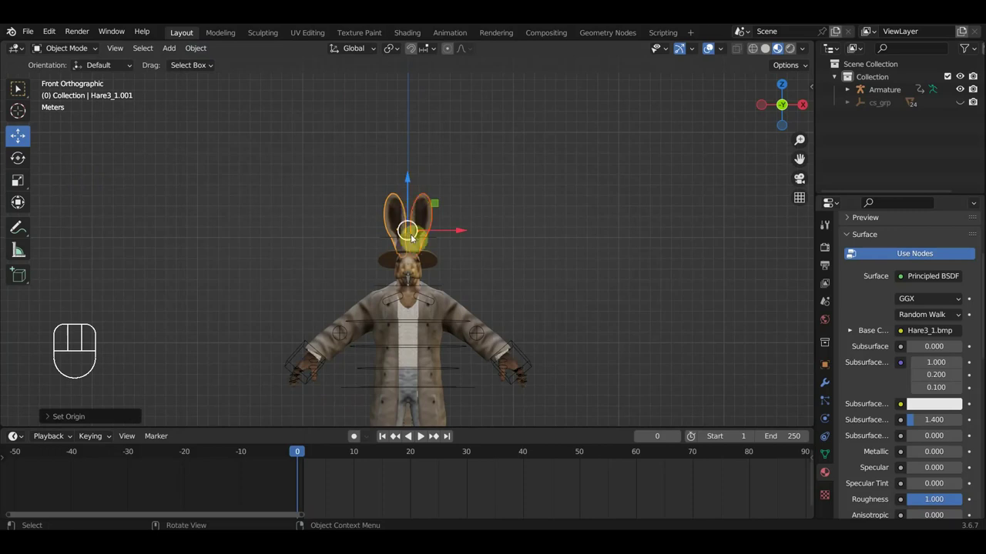
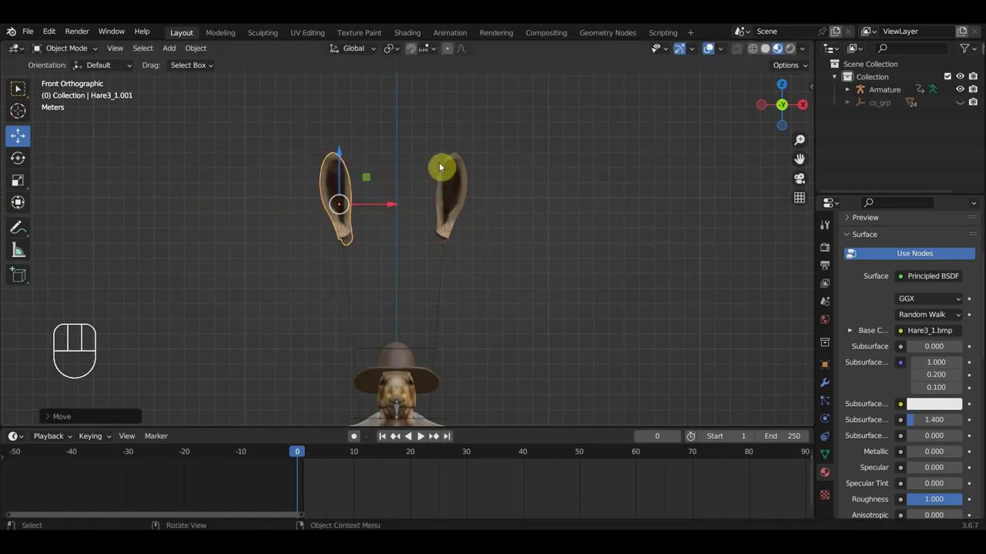
{"action": "left_click", "coordinate": [395, 207]}
{"action": "left_click_drag", "start_coordinate": [397, 207], "coordinate": [401, 208]}
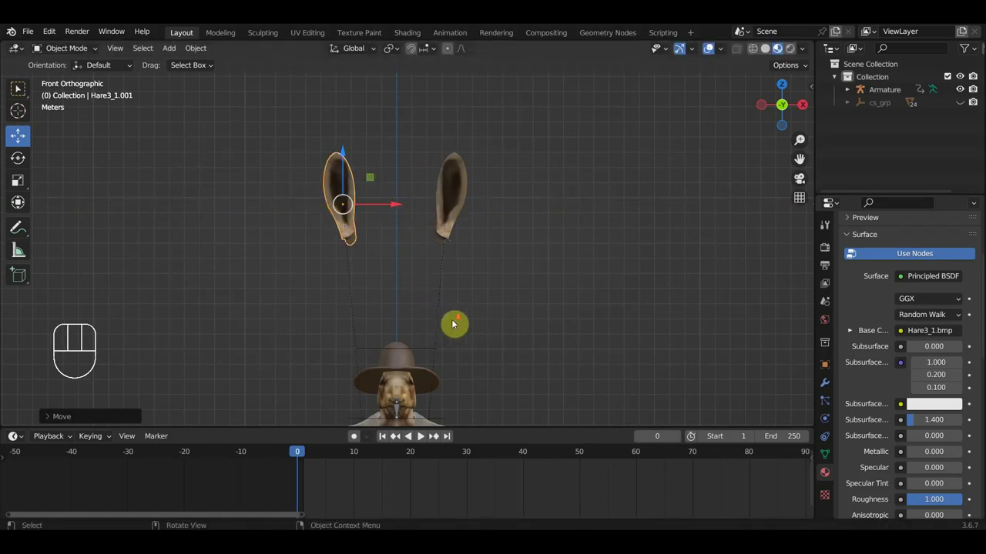
{"action": "left_click_drag", "start_coordinate": [458, 324], "coordinate": [451, 265]}
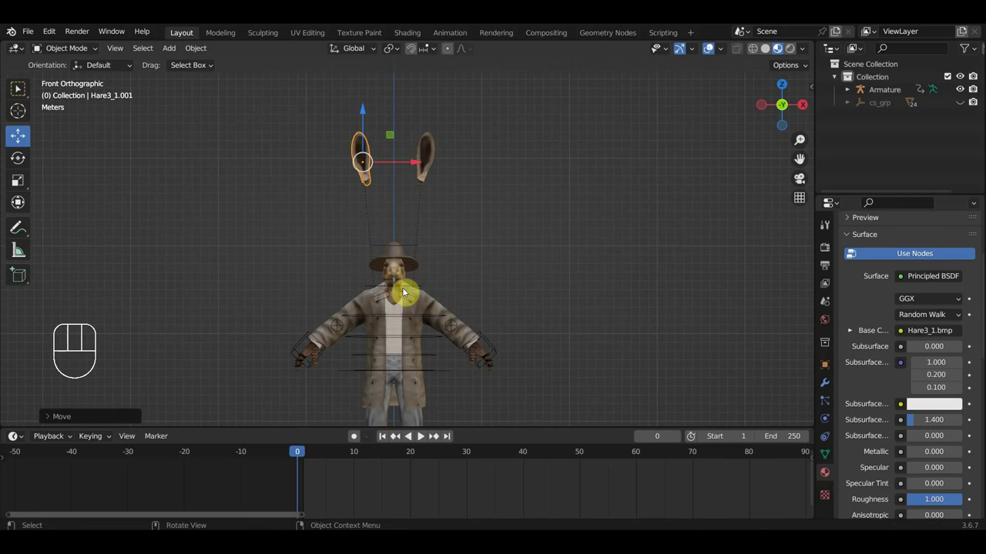
Select the armature and view the rider from the side for bone editing.
{"action": "left_click", "coordinate": [407, 284]}
{"action": "left_click", "coordinate": [417, 249]}
{"action": "left_click_drag", "start_coordinate": [75, 46], "coordinate": [82, 80]}
Extrude a new bone from the head bone and clear its parent.
{"action": "key", "text": "KP_3"}
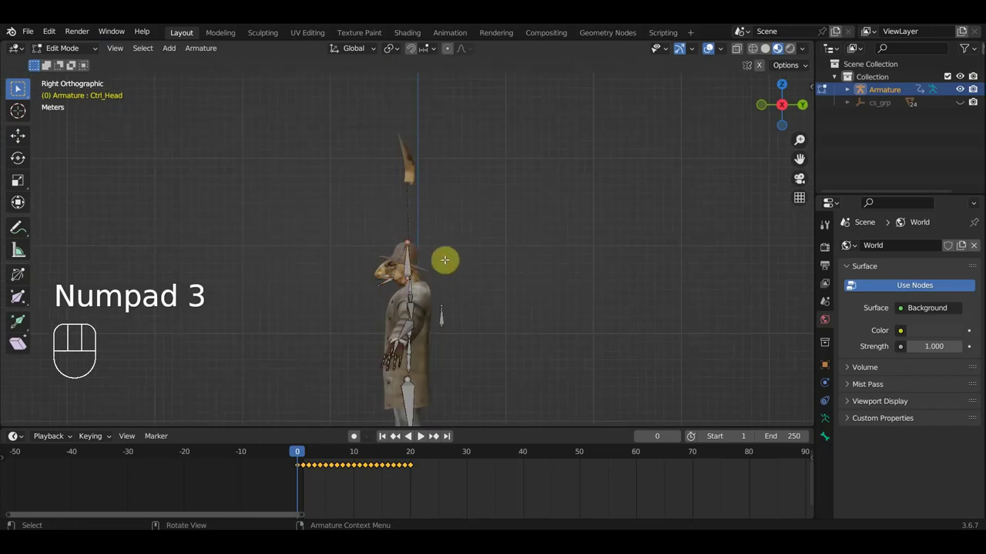
{"action": "key", "text": "e"}
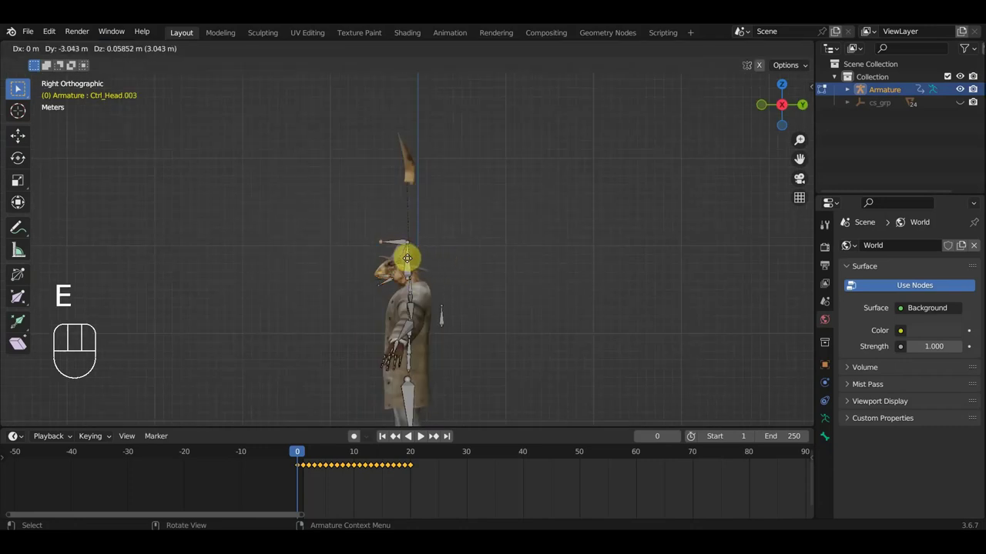
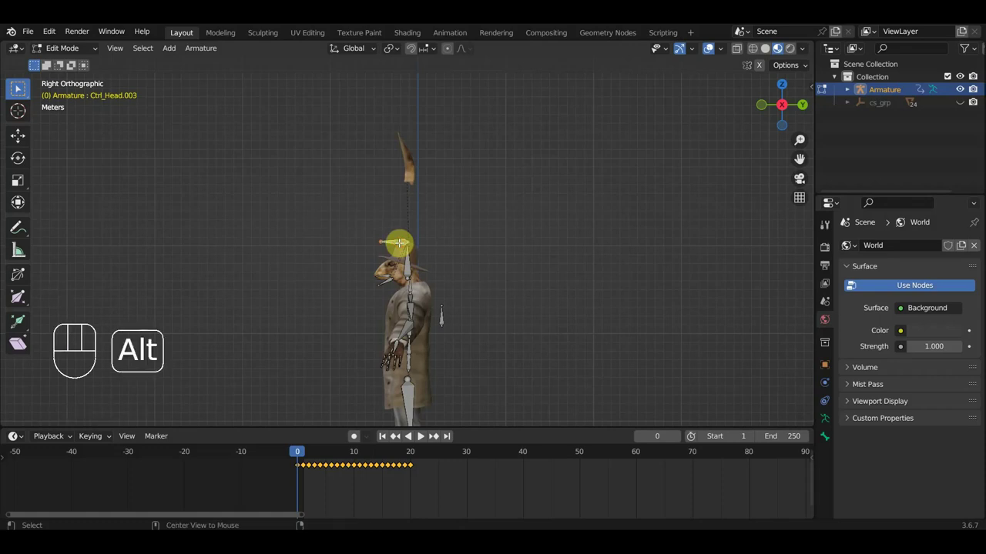
{"action": "key", "text": "alt+p"}
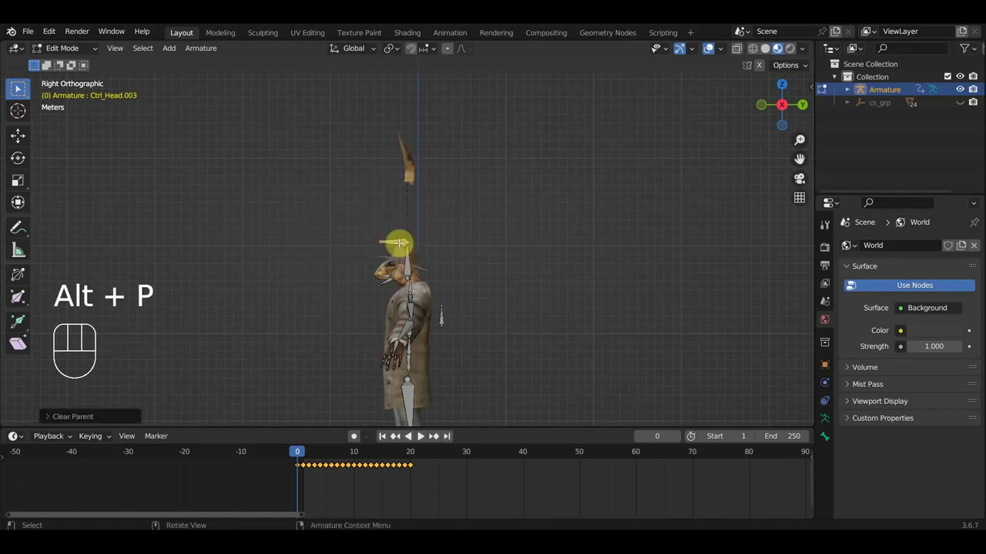
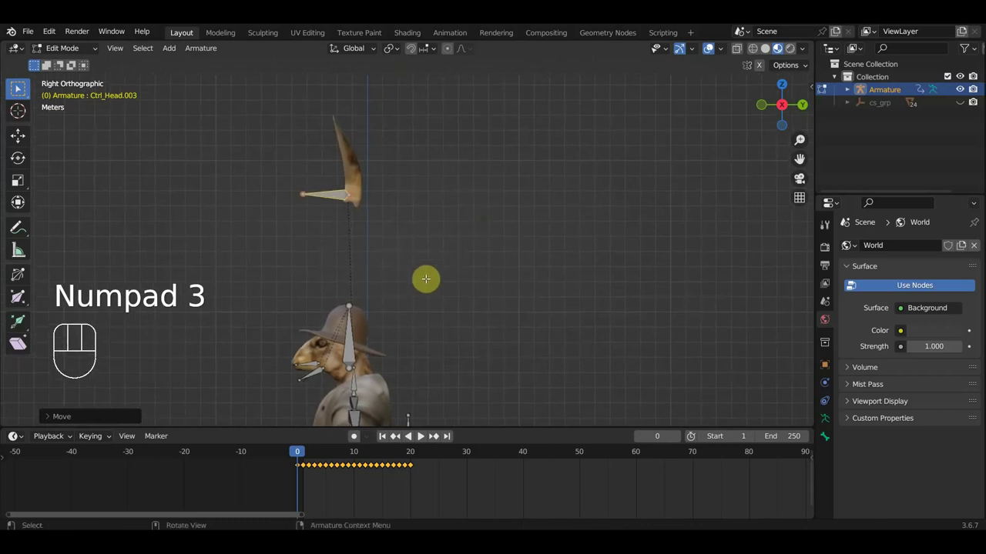
Scale and move the new bones Ctrl_Head.003/.004 up to the base of the raised ear.
{"action": "key", "text": "s"}
{"action": "key", "text": "g"}
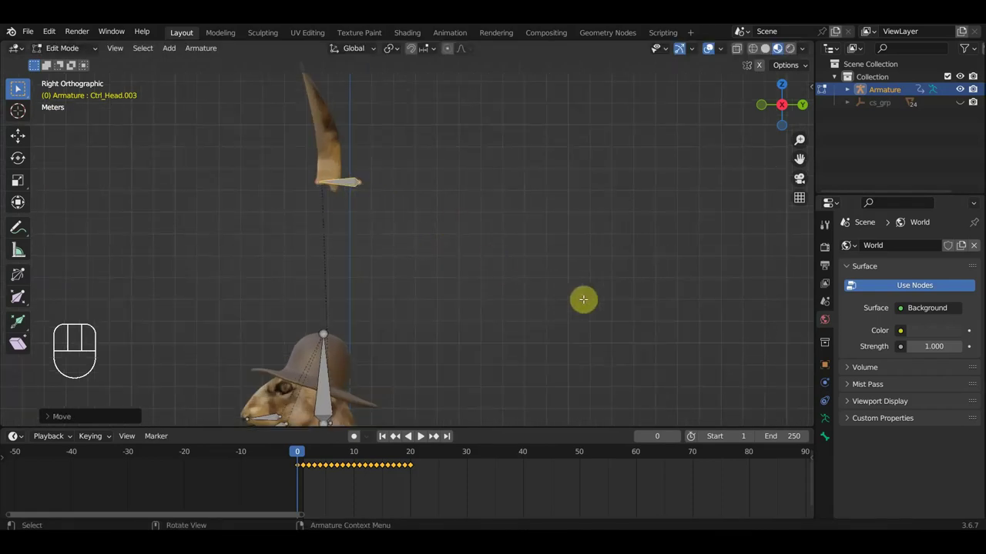
{"action": "key", "text": "s"}
{"action": "key", "text": "g"}
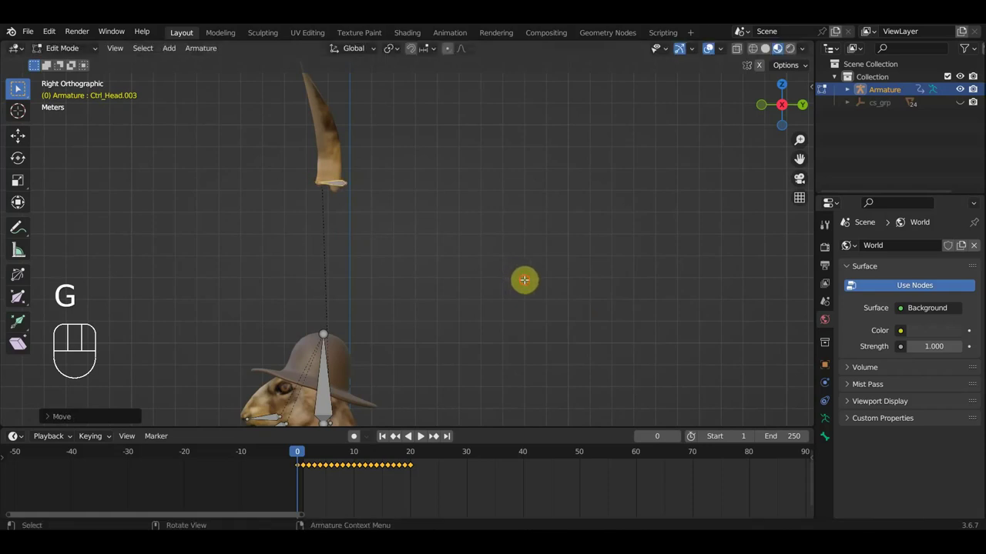
{"action": "key", "text": "KP_1"}
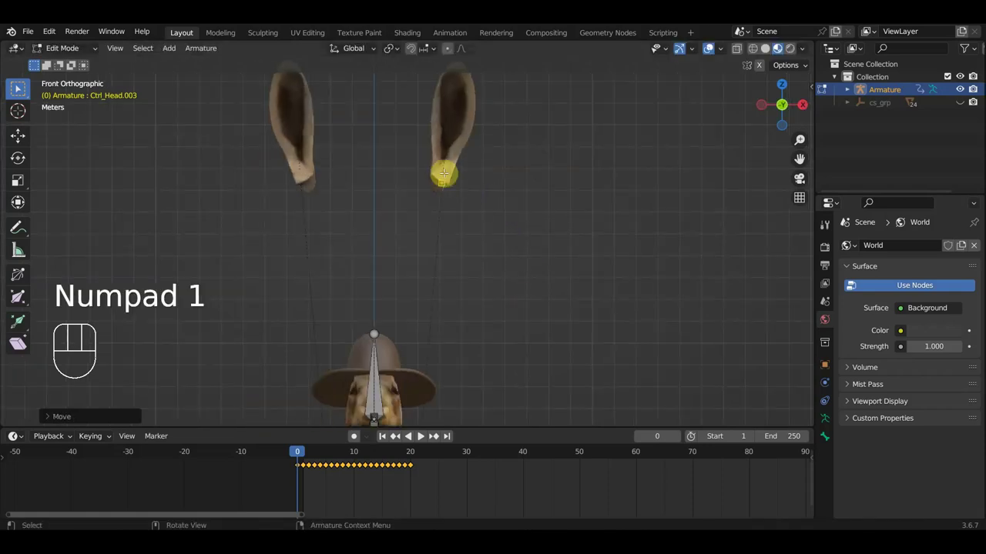
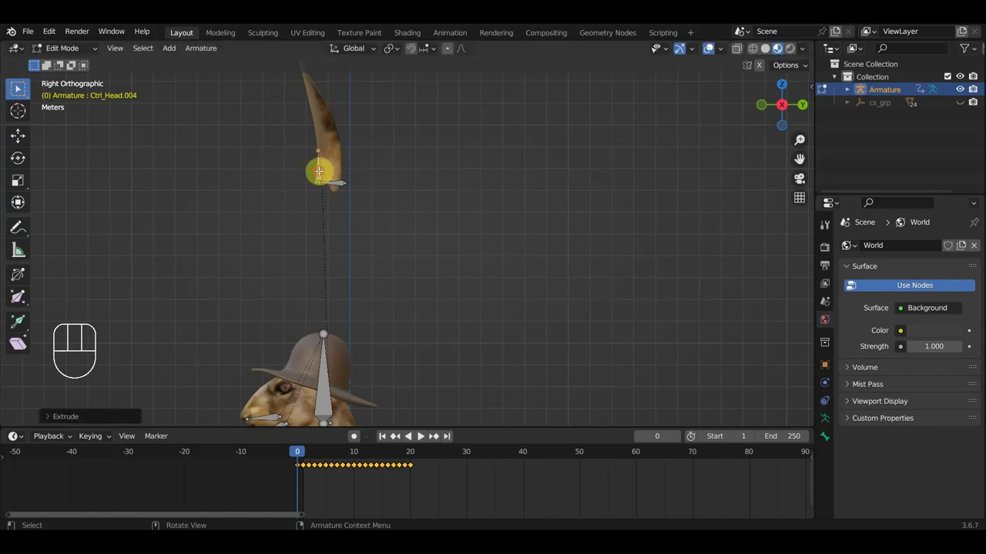
{"action": "key", "text": "alt+p"}
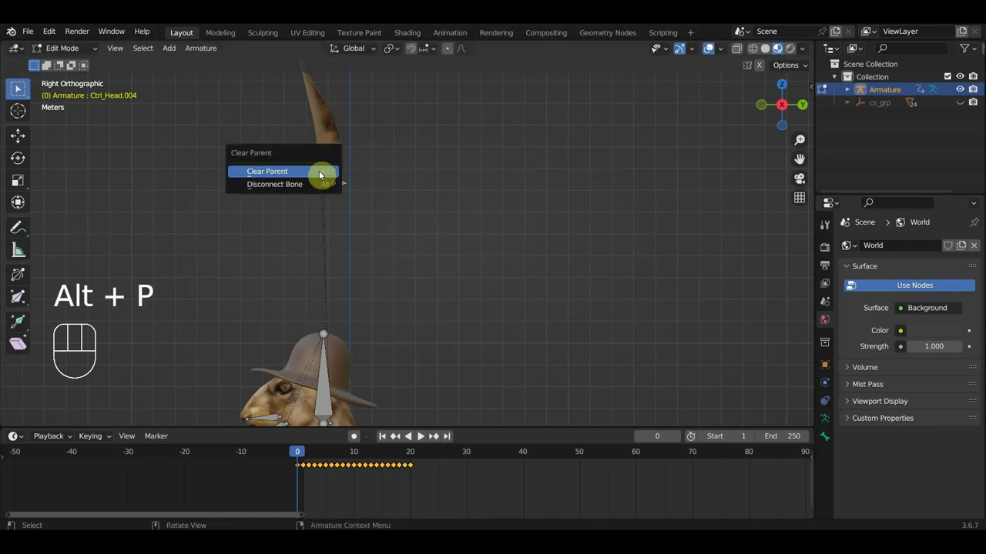
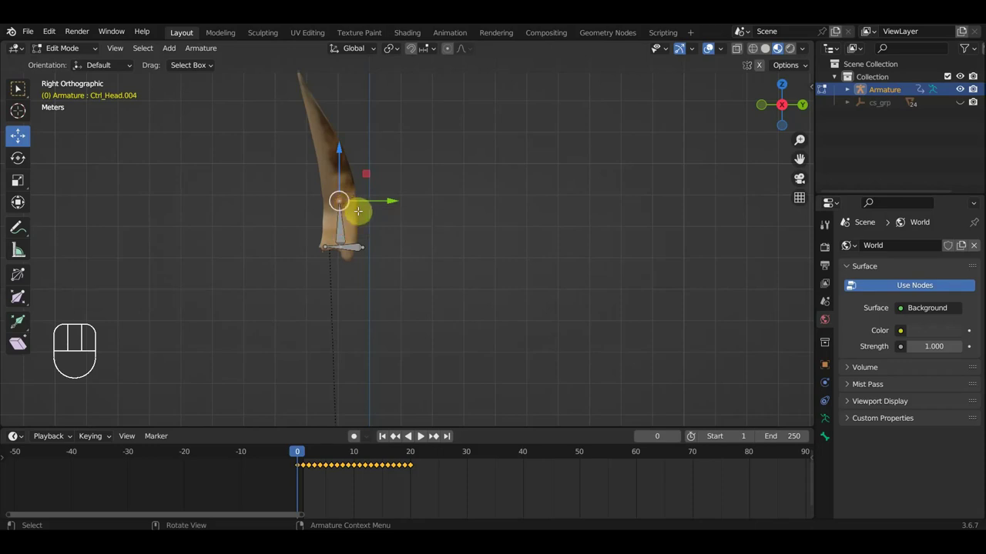
Extrude a chain of bones up through the ear to its tip, up to Ctrl_Head.008.
{"action": "key", "text": "g"}
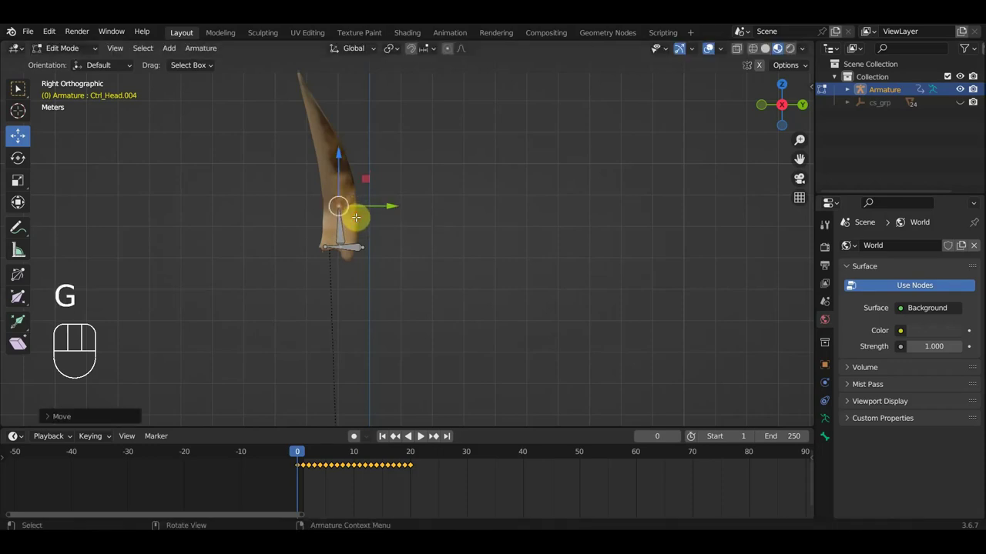
{"action": "key", "text": "e"}
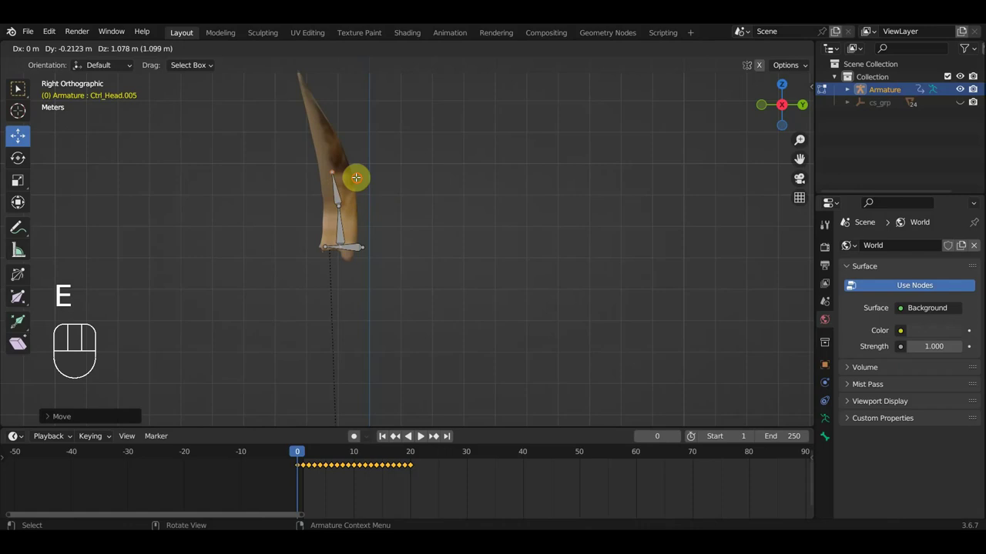
{"action": "key", "text": "e"}
{"action": "key", "text": "e"}
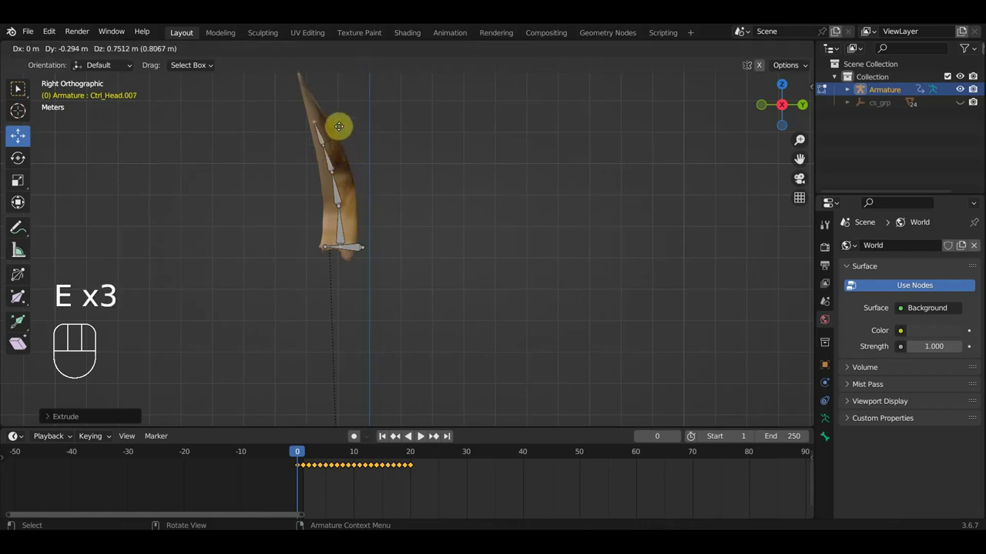
{"action": "key", "text": "e"}
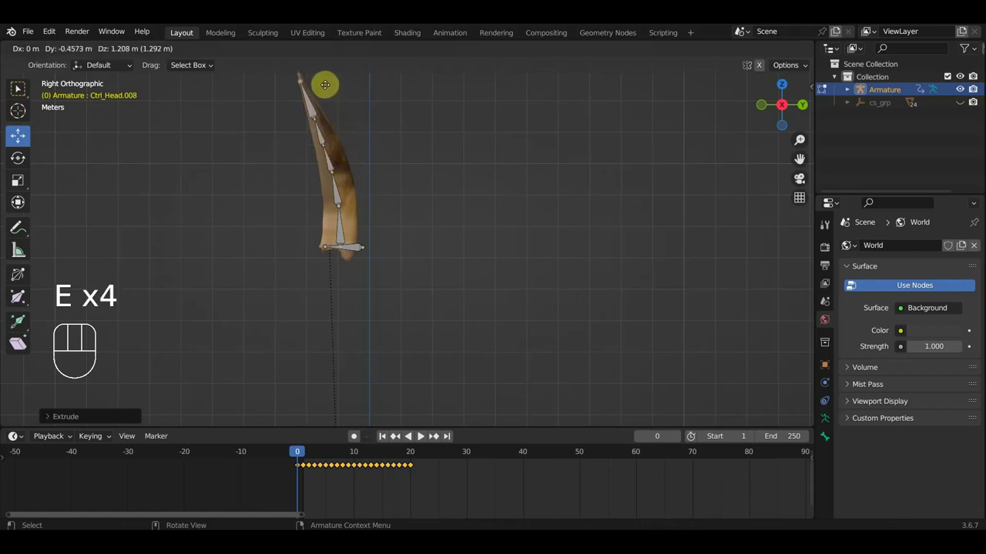
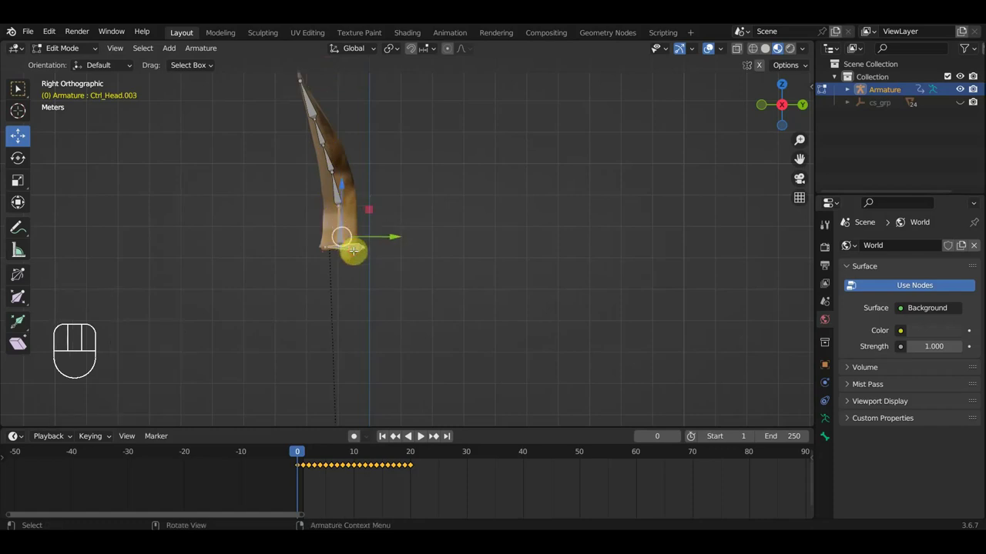
{"action": "key", "text": "ctrl+p"}
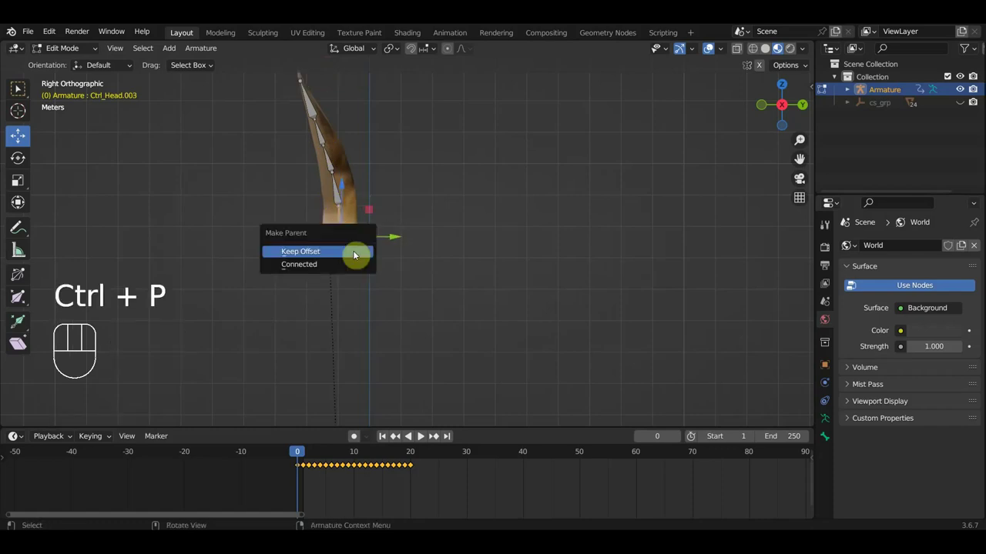
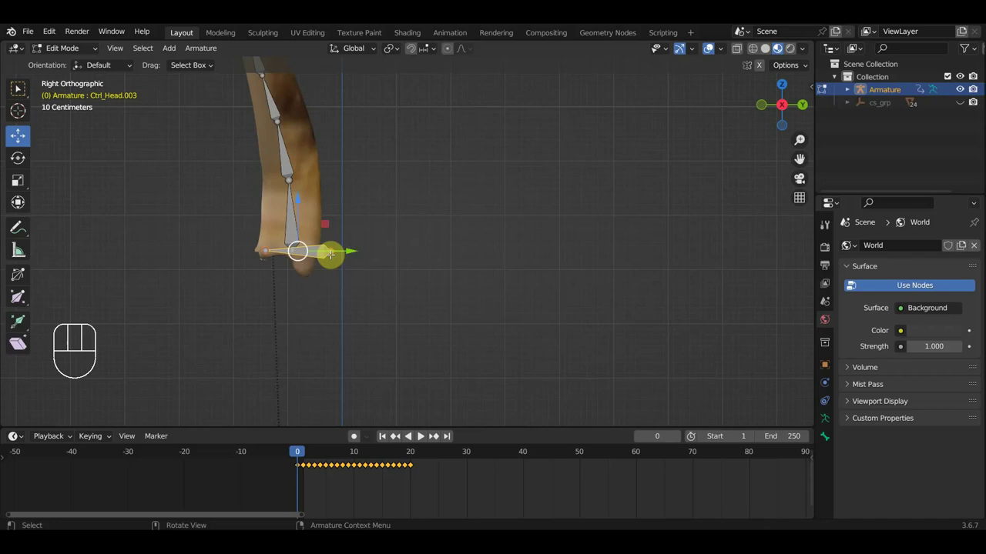
Rotate and move the ear bone chain from the front so it follows the ear's tilt.
{"action": "key", "text": "KP_1"}
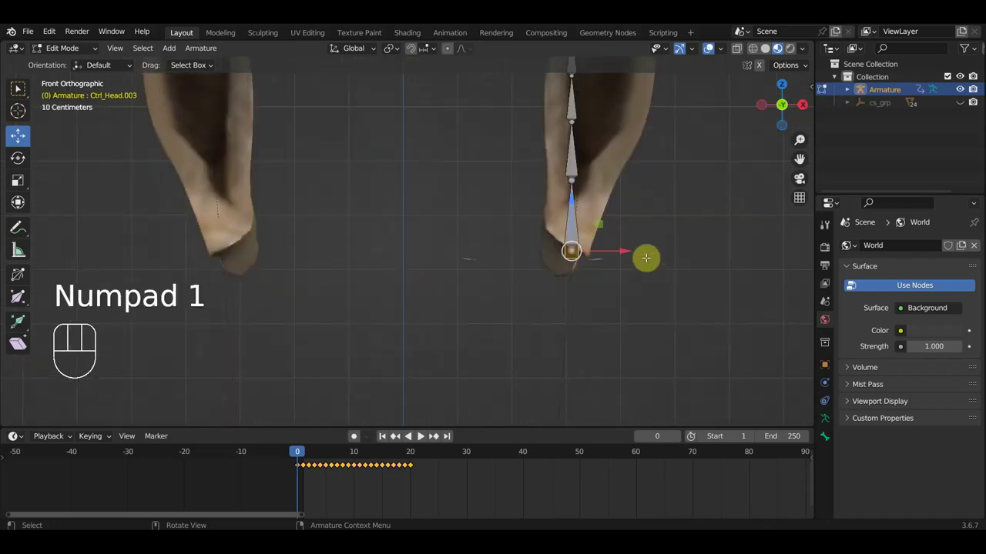
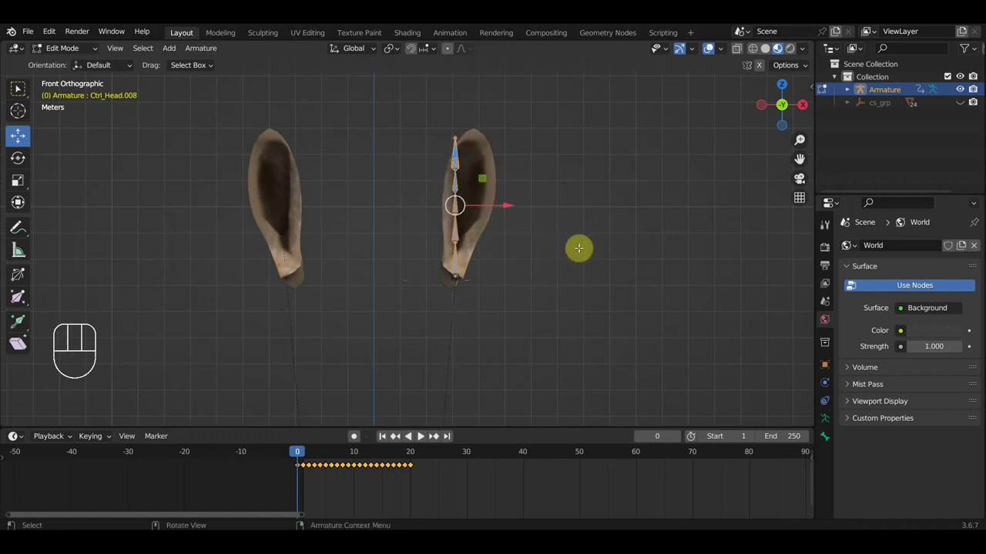
{"action": "key", "text": "r"}
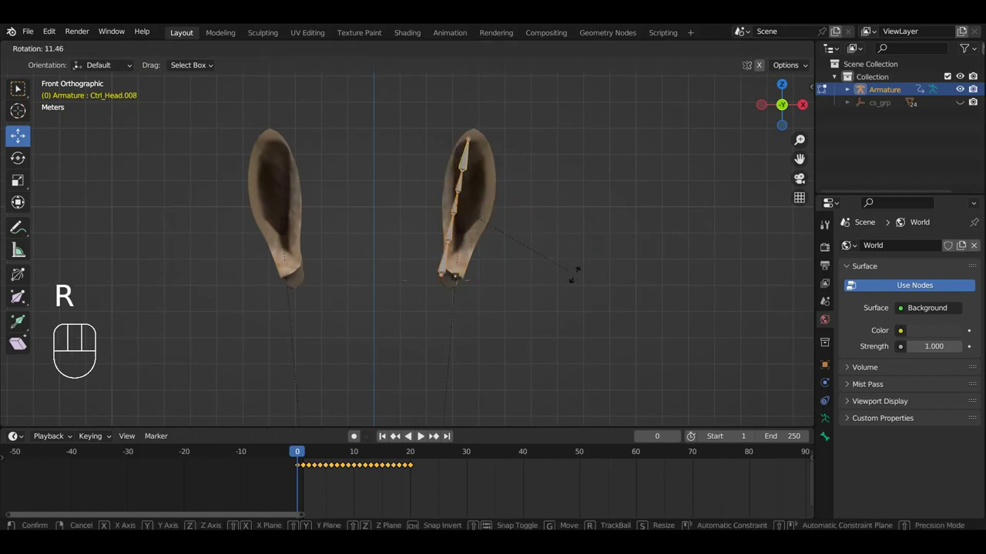
{"action": "key", "text": "g"}
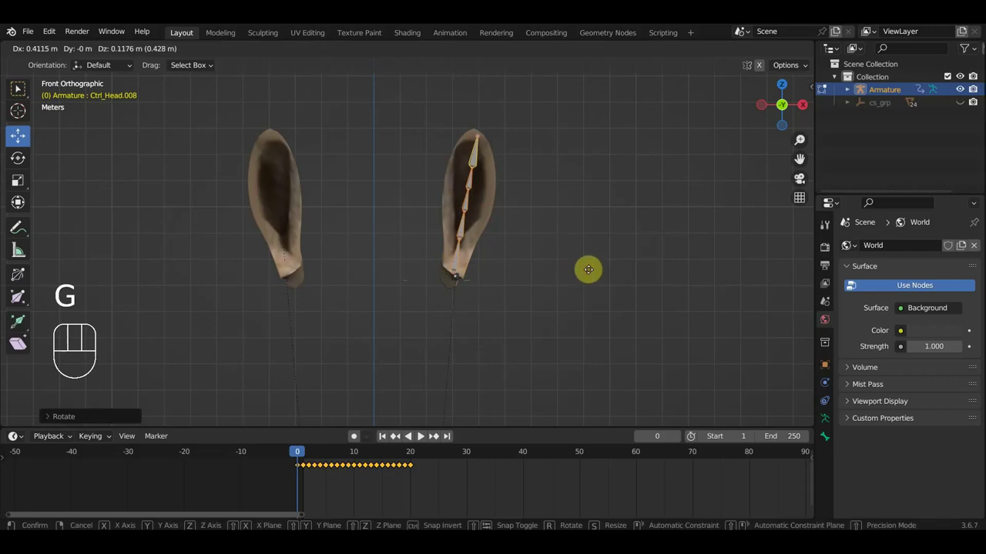
{"action": "key", "text": "r"}
{"action": "key", "text": "g"}
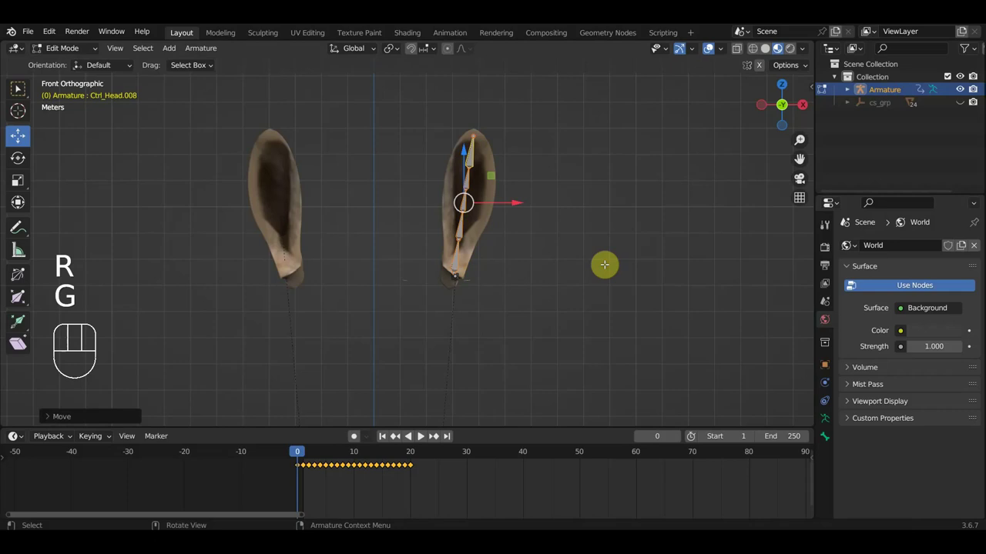
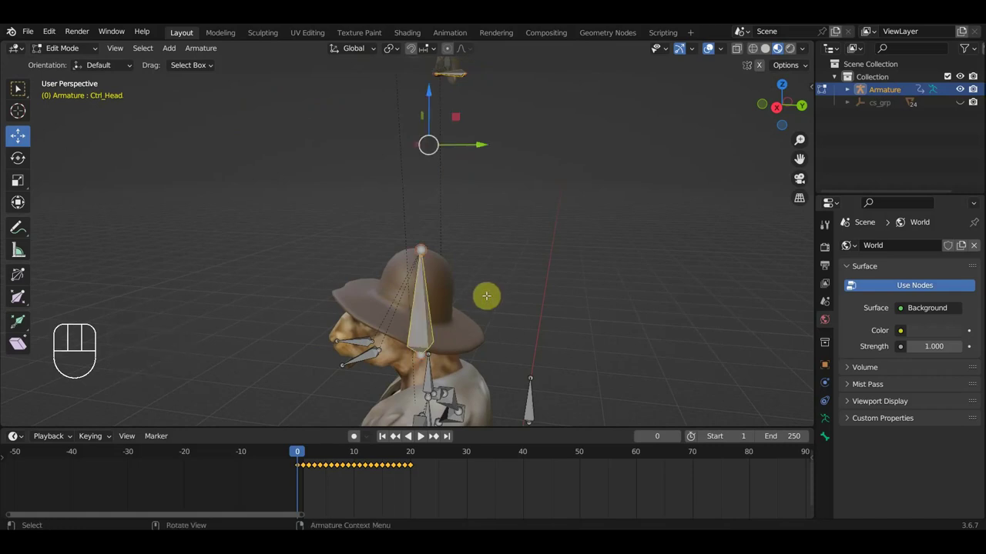
Parent the ear bone chain to the head bone keeping its offset.
{"action": "key", "text": "ctrl+p"}
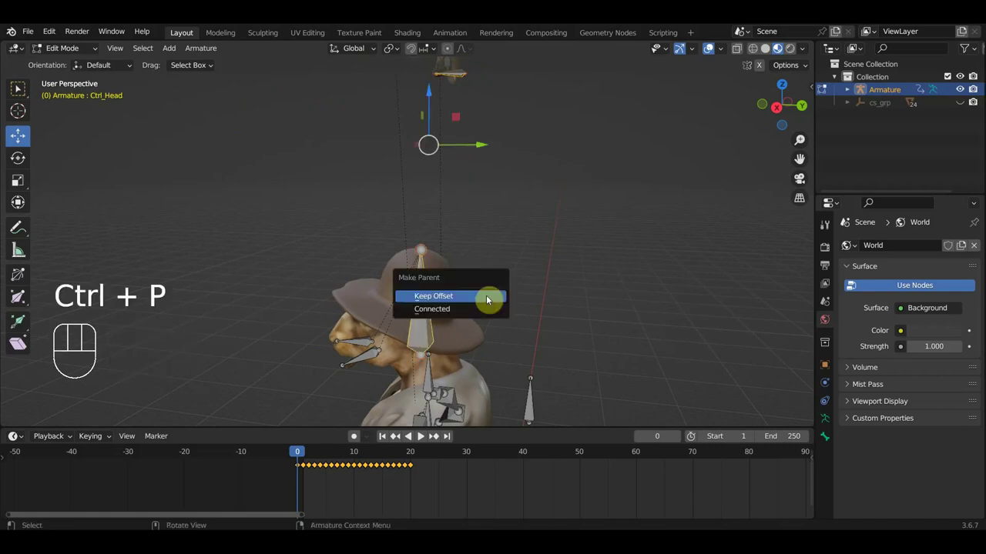
{"action": "key", "text": "KP_3"}
{"action": "left_click_drag", "start_coordinate": [72, 53], "coordinate": [147, 89]}
{"action": "key", "text": "KP_1"}
Parent the ears mesh to the armature as a deforming mesh and enter Pose Mode.
{"action": "left_click", "coordinate": [422, 134]}
{"action": "left_click", "coordinate": [317, 140]}
{"action": "left_click", "coordinate": [325, 130]}
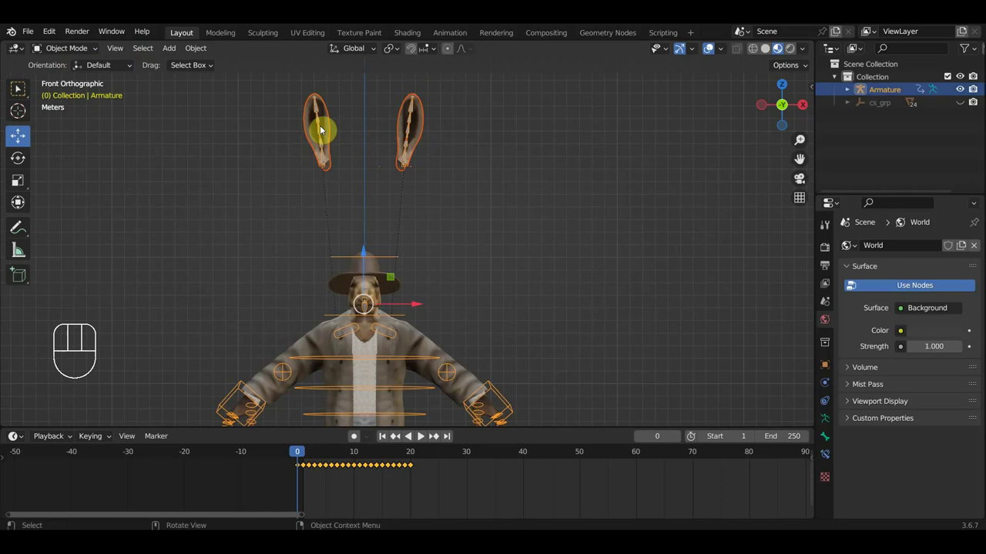
{"action": "key", "text": "ctrl+p"}
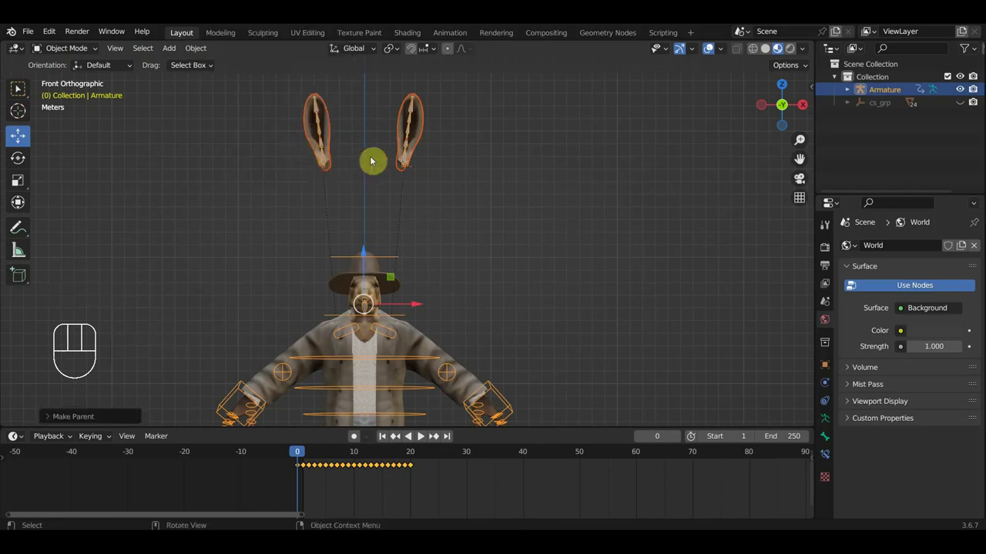
{"action": "left_click", "coordinate": [412, 146]}
{"action": "left_click_drag", "start_coordinate": [68, 49], "coordinate": [115, 119]}
{"action": "key", "text": "KP_3"}
Inspect the head control and ears from side and front views in Pose Mode.
{"action": "left_click", "coordinate": [421, 167]}
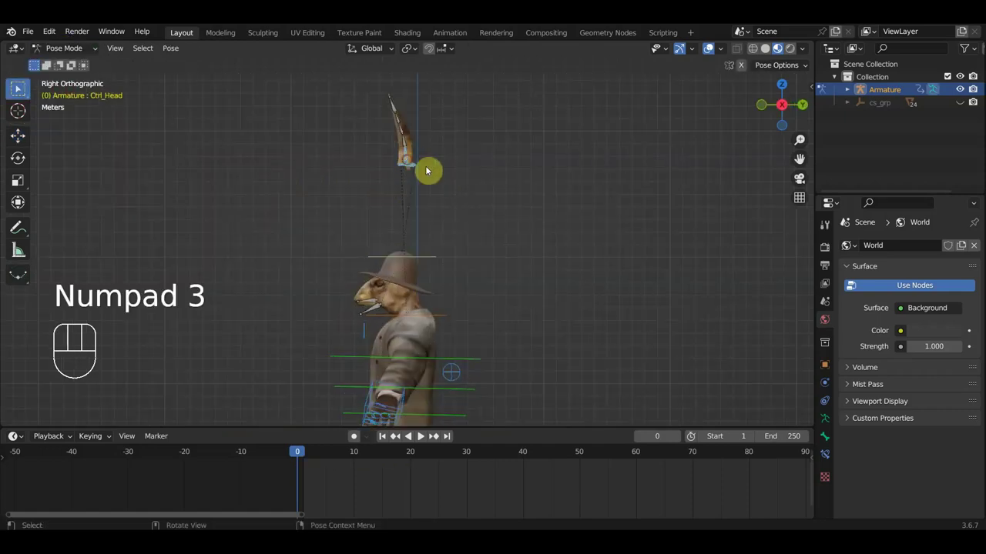
{"action": "left_click_drag", "start_coordinate": [440, 184], "coordinate": [399, 203]}
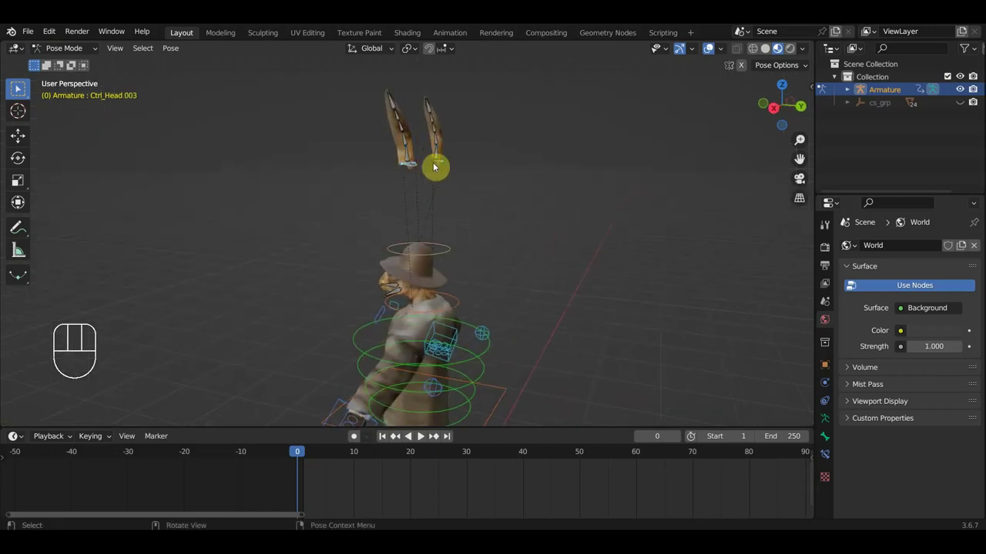
{"action": "key", "text": "KP_3"}
{"action": "left_click", "coordinate": [22, 140]}
{"action": "left_click_drag", "start_coordinate": [417, 153], "coordinate": [419, 212]}
{"action": "left_click_drag", "start_coordinate": [491, 252], "coordinate": [484, 178]}
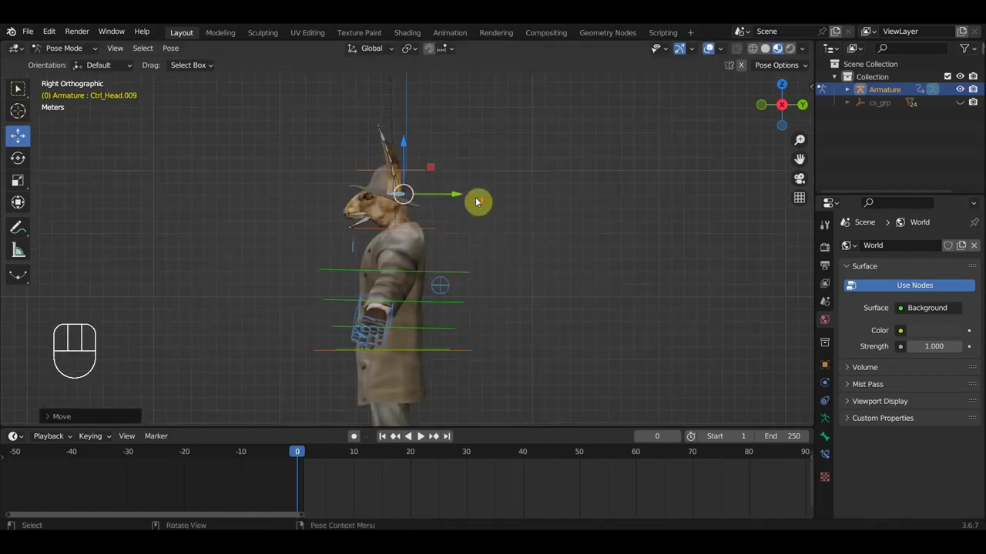
{"action": "left_click_drag", "start_coordinate": [470, 188], "coordinate": [458, 183]}
{"action": "key", "text": "KP_1"}
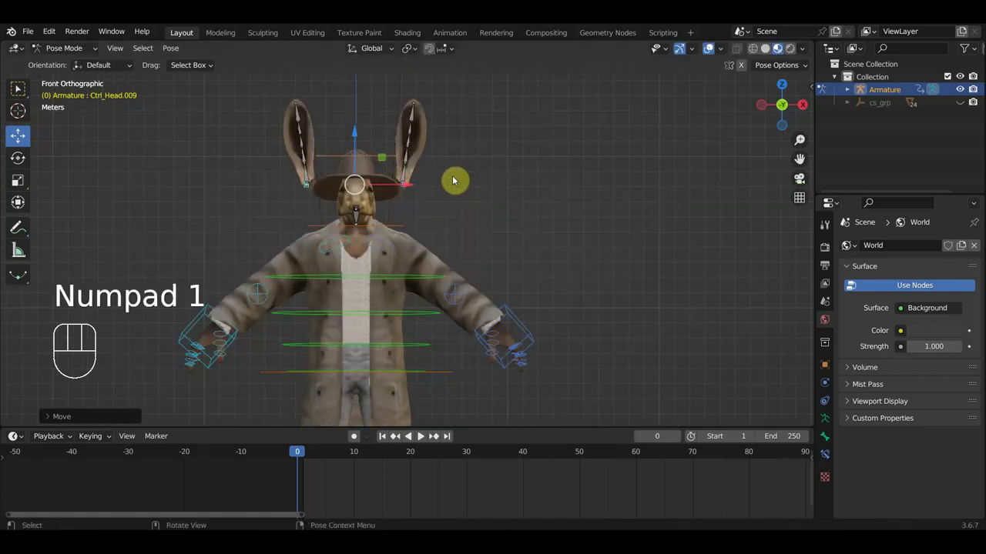
{"action": "left_click_drag", "start_coordinate": [415, 188], "coordinate": [512, 255]}
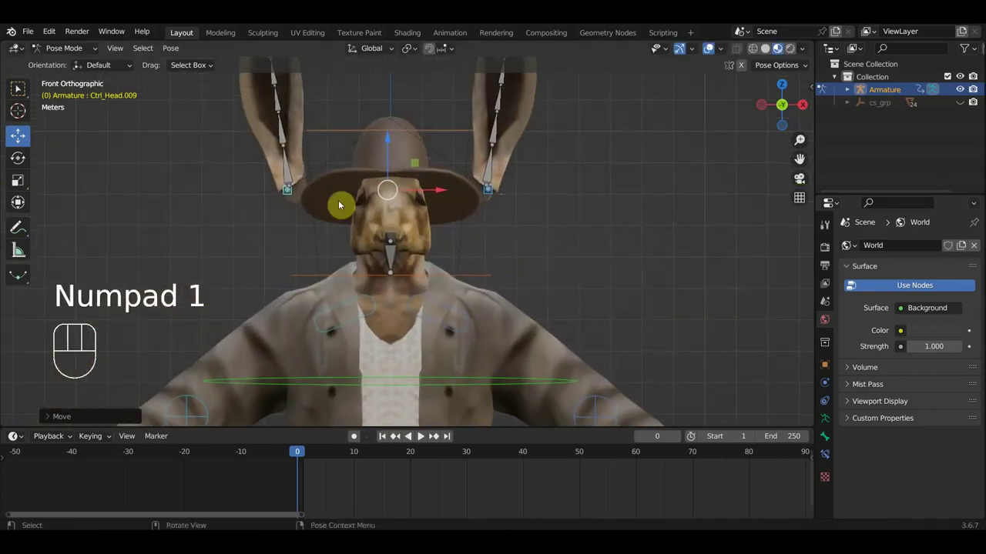
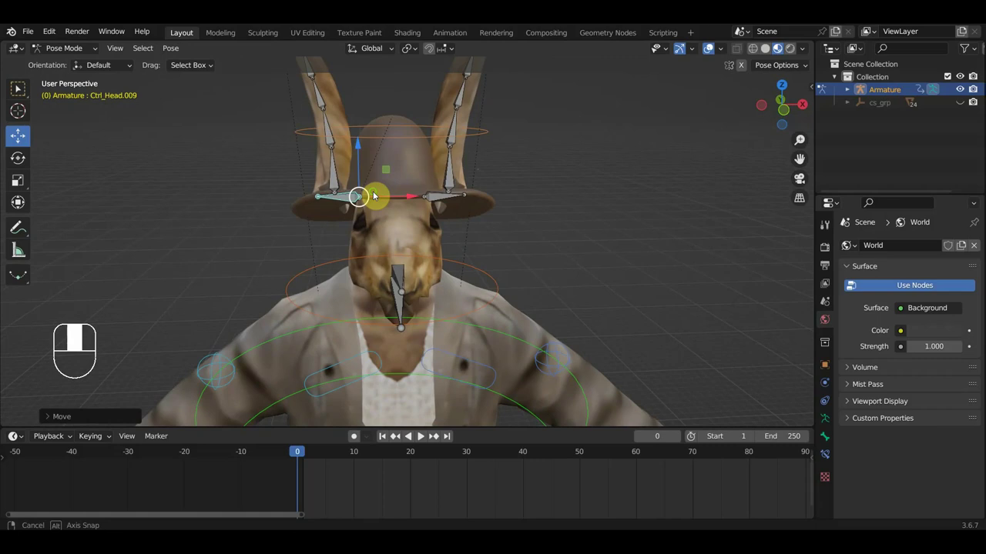
Rotate both ears' base bones outward from under the hat.
{"action": "key", "text": "r"}
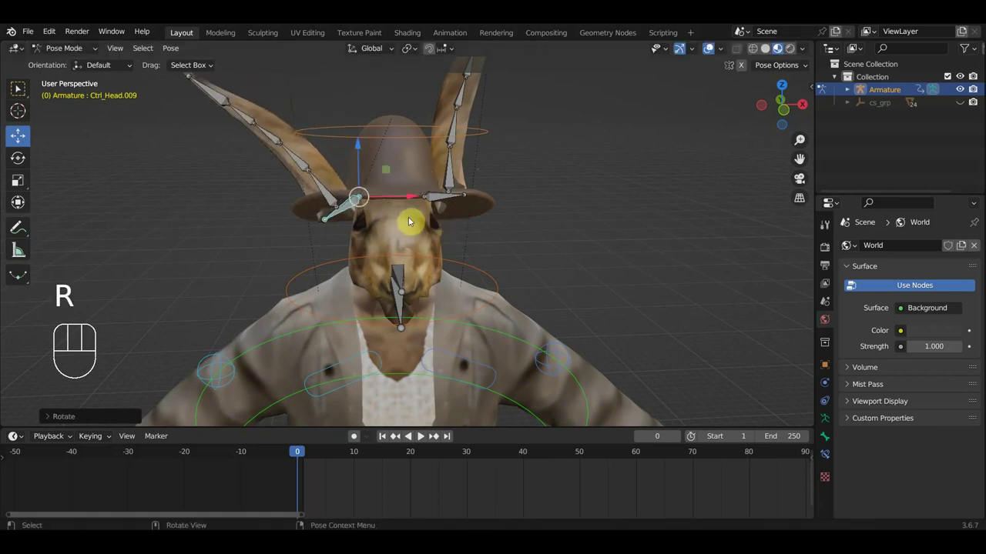
{"action": "key", "text": "g"}
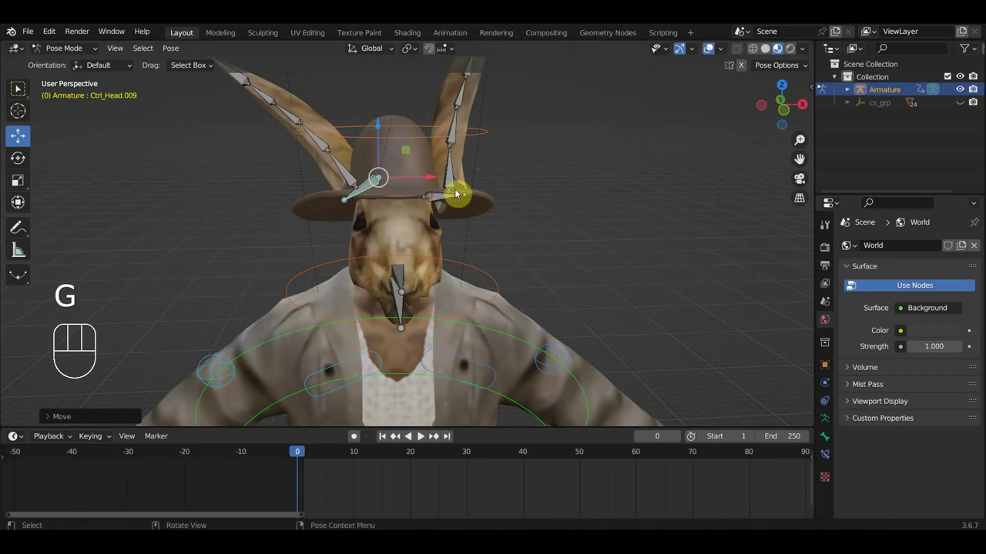
{"action": "left_click", "coordinate": [454, 177]}
{"action": "left_click", "coordinate": [446, 196]}
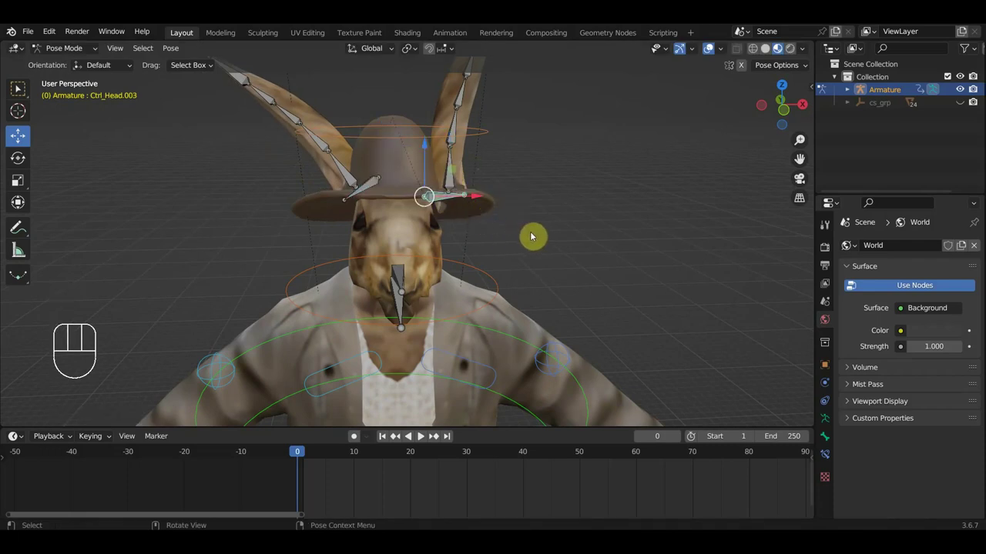
{"action": "key", "text": "KP_1"}
{"action": "key", "text": "r"}
{"action": "key", "text": "g"}
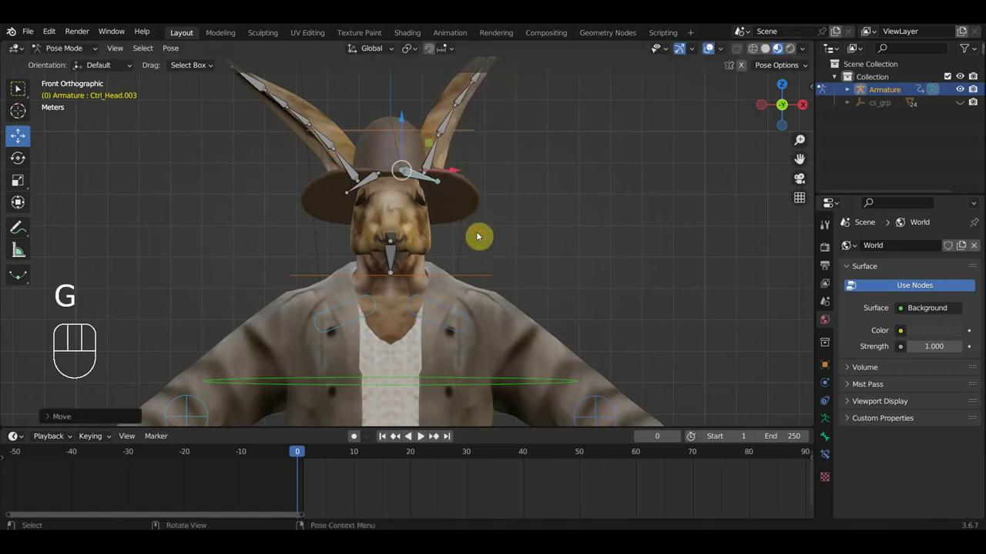
Tilt one ear further out and bend it upward into a curve toward its tip.
{"action": "key", "text": "r"}
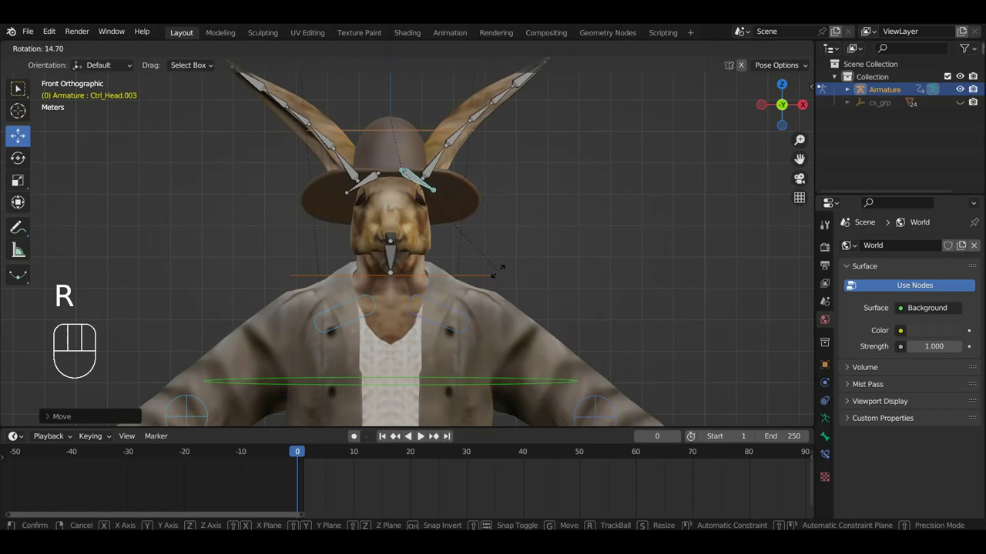
{"action": "left_click_drag", "start_coordinate": [552, 229], "coordinate": [521, 249]}
{"action": "key", "text": "KP_1"}
{"action": "left_click_drag", "start_coordinate": [520, 176], "coordinate": [516, 260]}
{"action": "left_click", "coordinate": [500, 182]}
{"action": "left_click", "coordinate": [529, 161]}
{"action": "key", "text": "ctrl+p"}
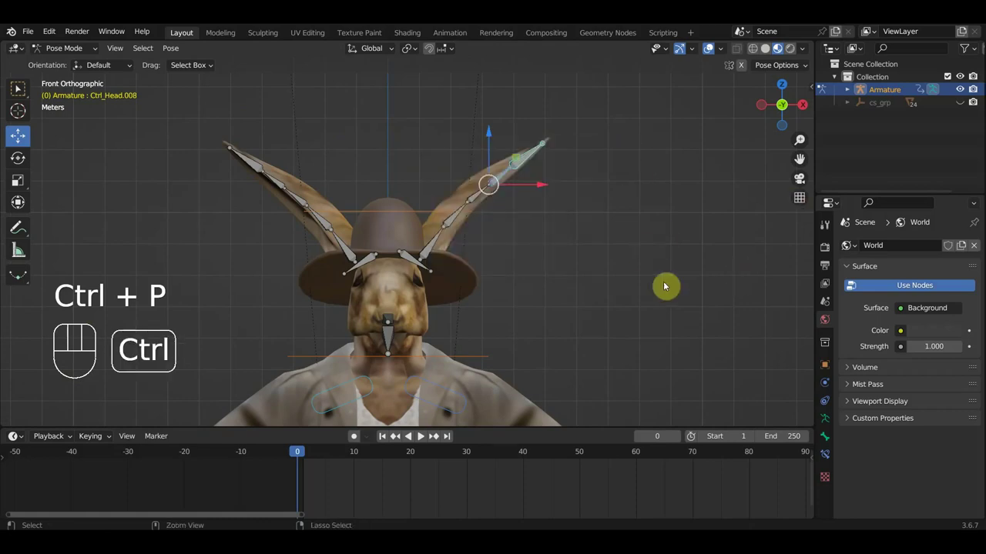
Add an Inverse Kinematics constraint with a multi-bone chain to one ear tip and test the bend.
{"action": "key", "text": "shift+c"}
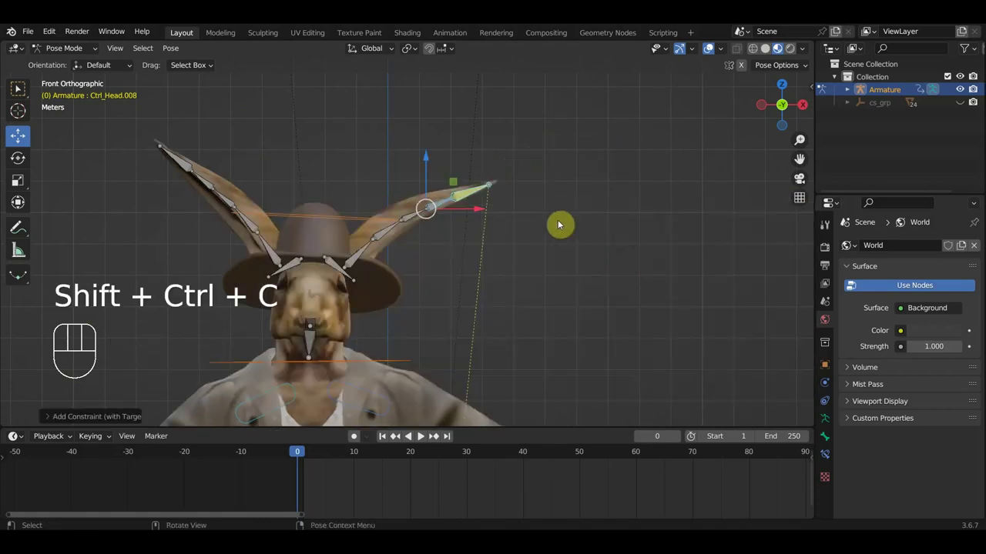
{"action": "left_click", "coordinate": [467, 199]}
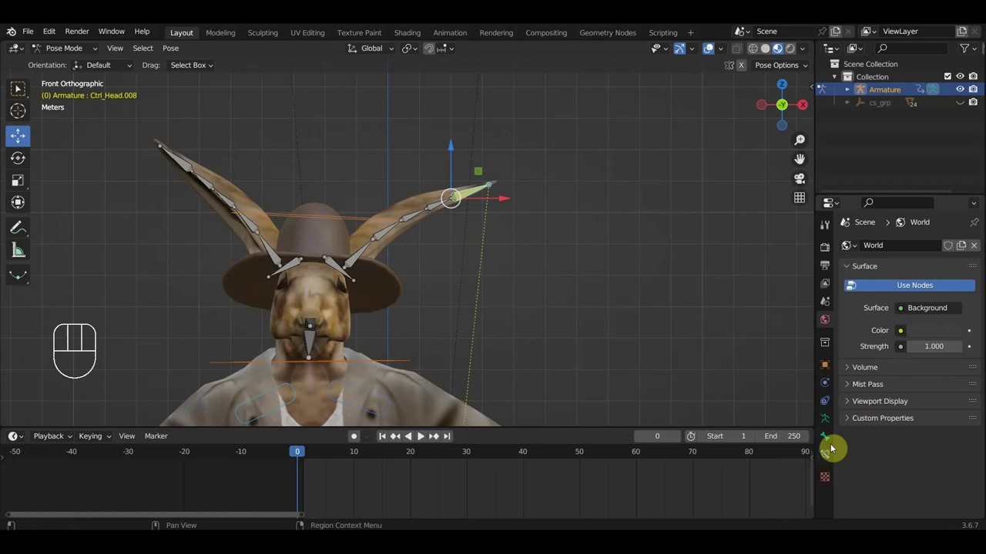
{"action": "left_click", "coordinate": [833, 459]}
{"action": "left_click", "coordinate": [960, 288]}
{"action": "left_click", "coordinate": [962, 334]}
{"action": "double_click", "coordinate": [962, 333]}
{"action": "left_click", "coordinate": [962, 333]}
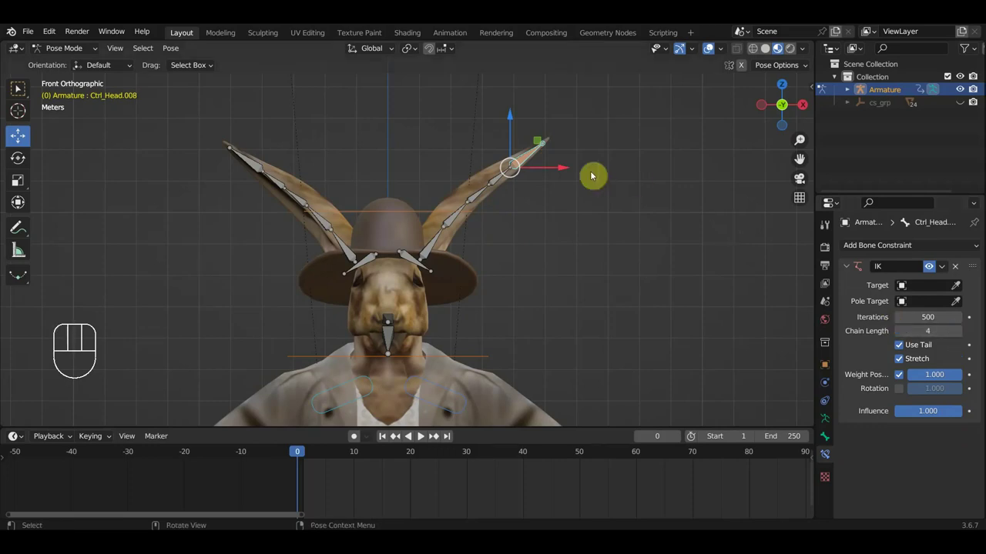
{"action": "left_click", "coordinate": [532, 157]}
{"action": "key", "text": "g"}
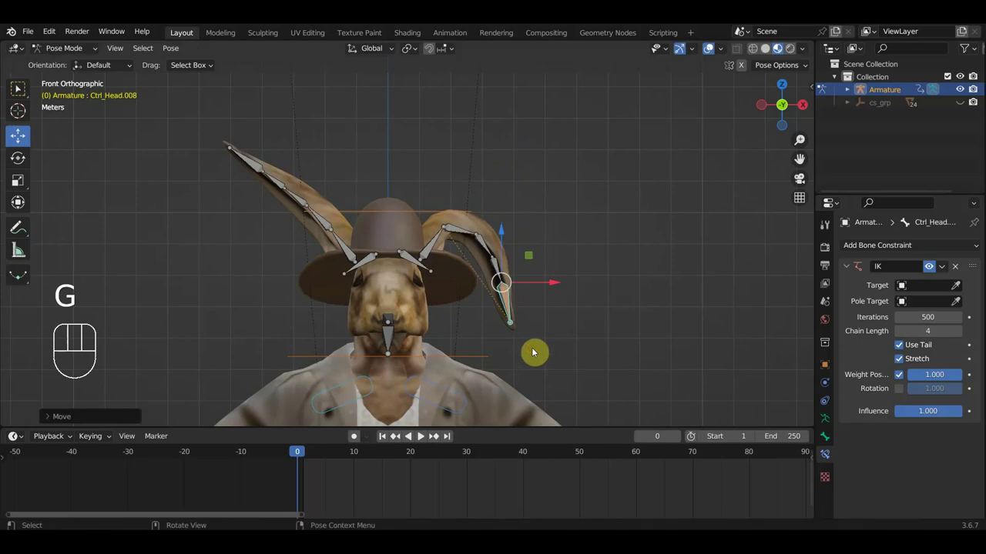
{"action": "key", "text": "ctrl+z"}
Add an IK constraint to the other ear tip Ctrl_Head.014, chain length 5, target cleared, and test it.
{"action": "left_click", "coordinate": [965, 334]}
{"action": "left_click", "coordinate": [280, 186]}
{"action": "left_click", "coordinate": [254, 167]}
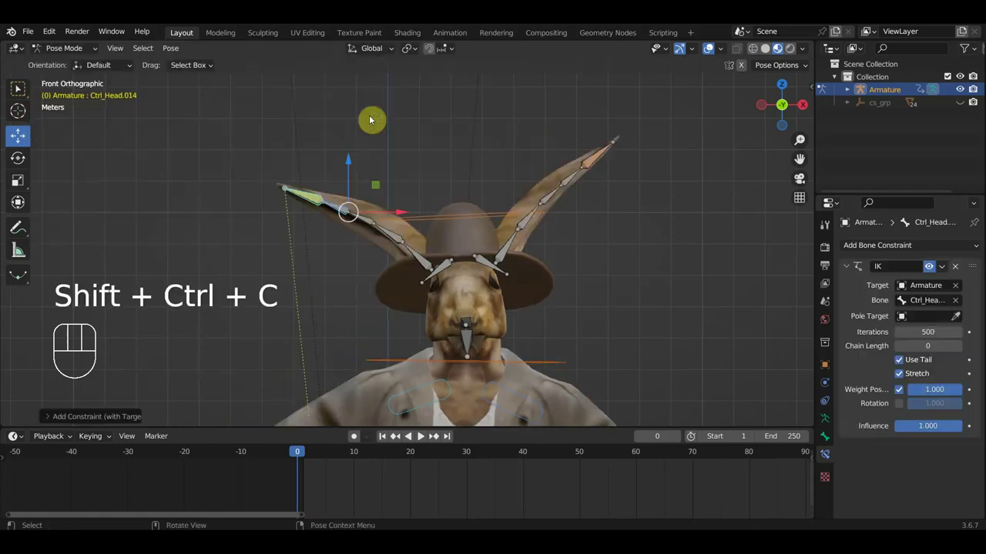
{"action": "left_click", "coordinate": [962, 306]}
{"action": "left_click", "coordinate": [961, 287]}
{"action": "double_click", "coordinate": [963, 338]}
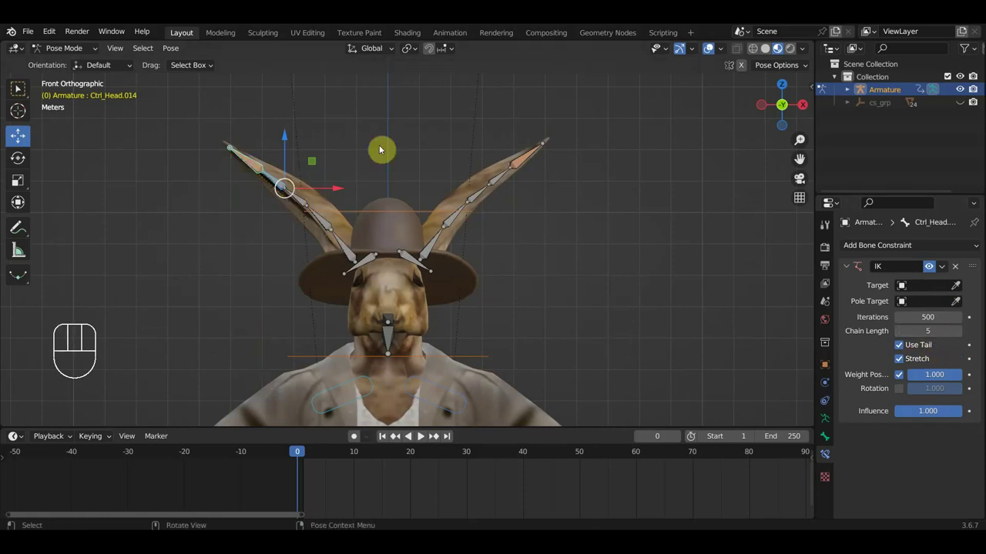
{"action": "left_click_drag", "start_coordinate": [468, 316], "coordinate": [464, 243]}
{"action": "left_click_drag", "start_coordinate": [498, 283], "coordinate": [391, 270]}
View the head from the side and select the head bone.
{"action": "key", "text": "KP_3"}
{"action": "left_click_drag", "start_coordinate": [381, 239], "coordinate": [420, 245]}
{"action": "left_click_drag", "start_coordinate": [355, 235], "coordinate": [377, 241]}
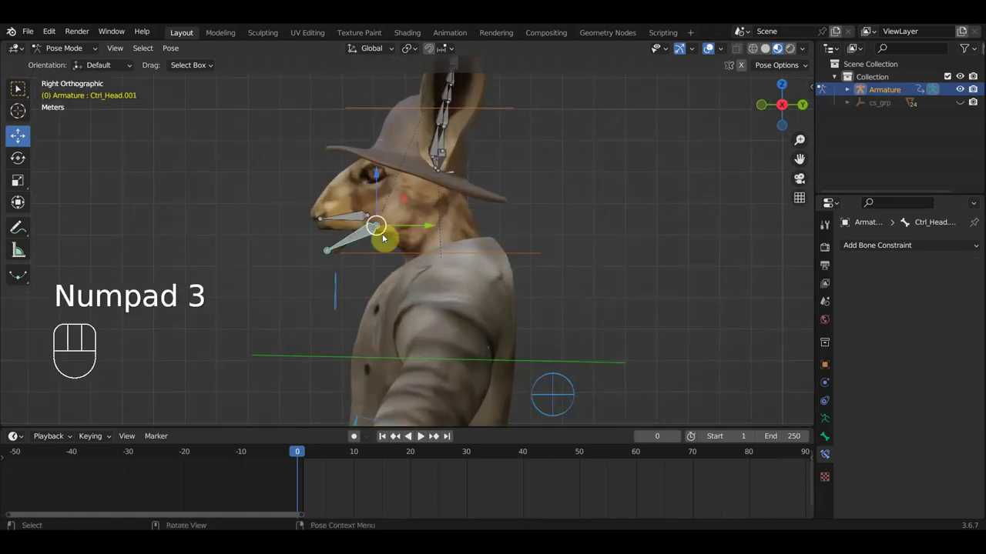
Rotate the head bone and check the character from the front.
{"action": "key", "text": "r"}
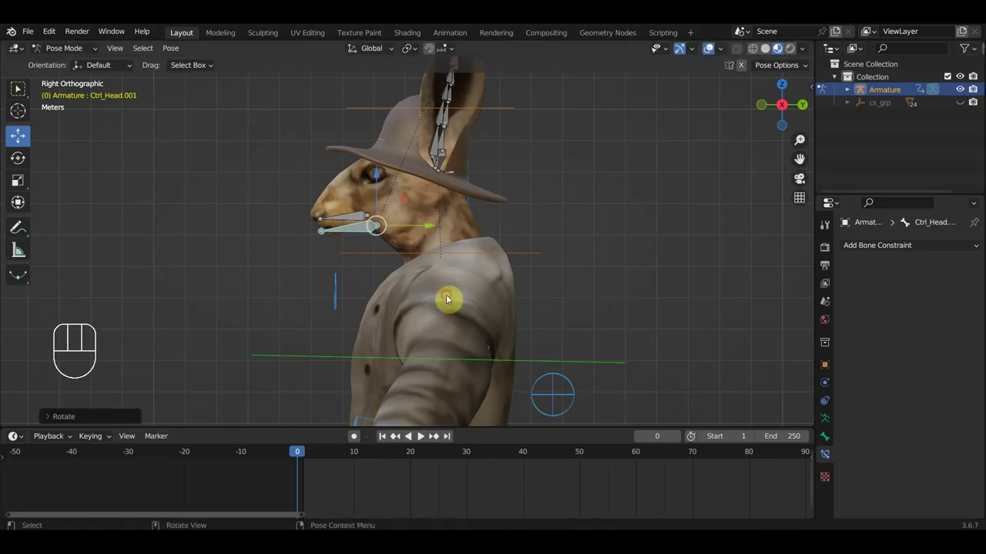
{"action": "left_click_drag", "start_coordinate": [425, 281], "coordinate": [526, 304]}
{"action": "left_click_drag", "start_coordinate": [479, 295], "coordinate": [518, 282]}
{"action": "key", "text": "KP_1"}
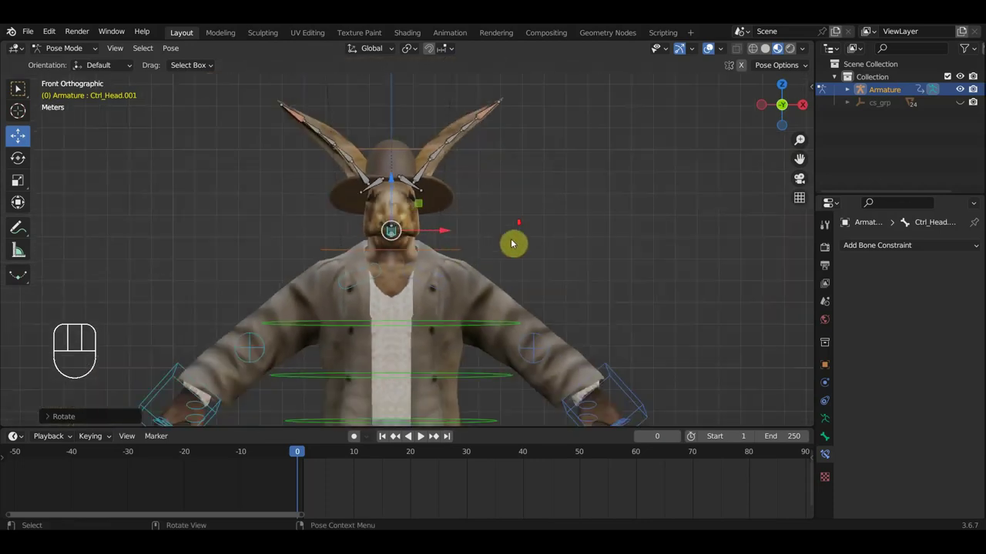
{"action": "left_click_drag", "start_coordinate": [507, 291], "coordinate": [518, 161]}
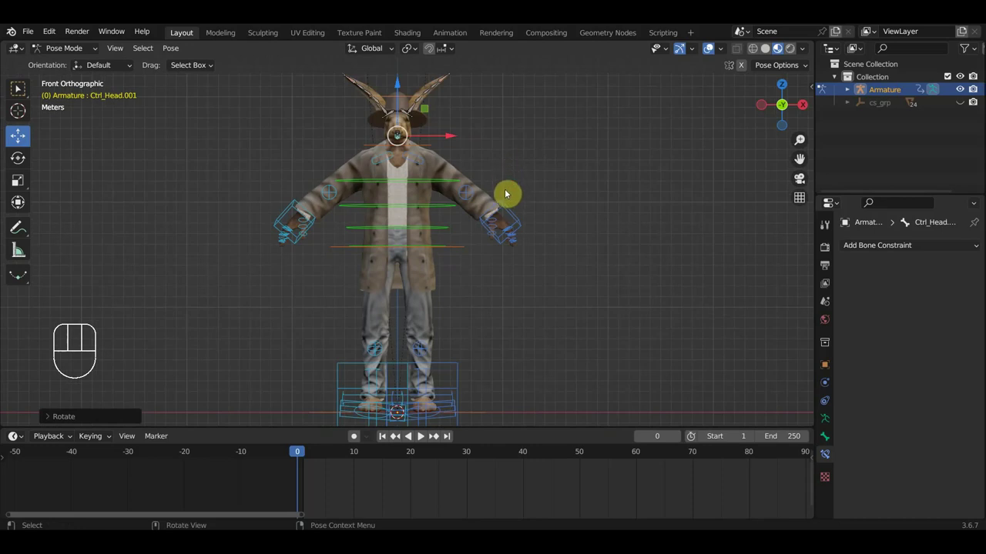
Key location and rotation on all rig bones and play the riding animation to frame 52.
{"action": "key", "text": "a"}
{"action": "key", "text": "i"}
{"action": "left_click_drag", "start_coordinate": [306, 455], "coordinate": [345, 459]}
{"action": "key", "text": "space"}
{"action": "left_click_drag", "start_coordinate": [595, 261], "coordinate": [511, 268]}
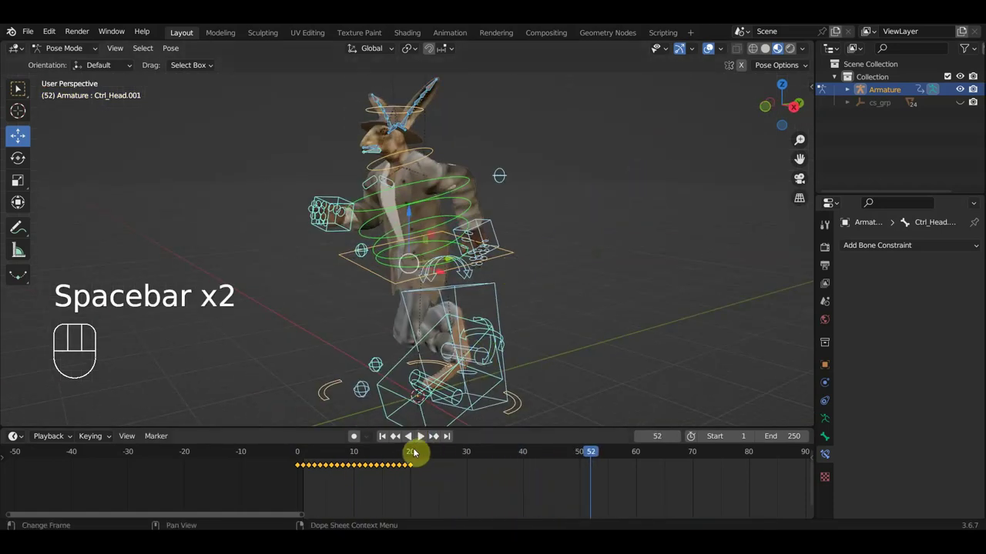
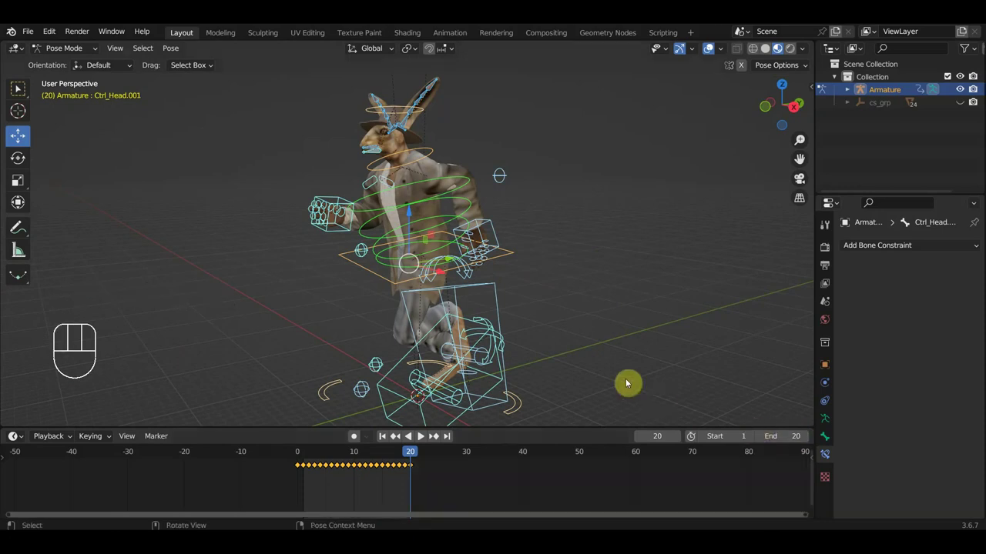
Set the end frame to 20, stop playback after checking the run, and return to frame 0.
{"action": "left_click", "coordinate": [715, 52]}
{"action": "key", "text": "space"}
{"action": "left_click_drag", "start_coordinate": [642, 201], "coordinate": [44, 204]}
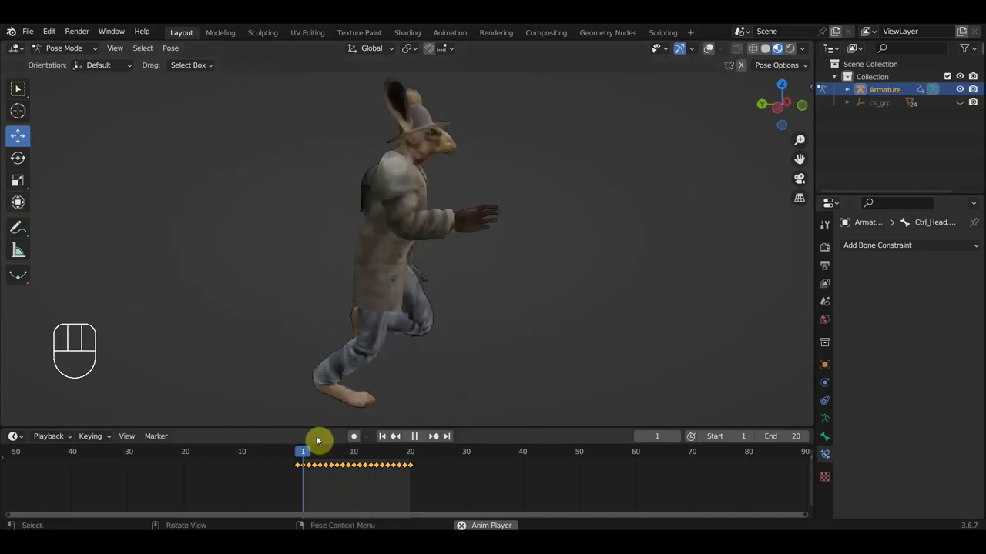
{"action": "key", "text": "space"}
{"action": "left_click_drag", "start_coordinate": [499, 368], "coordinate": [320, 371]}
{"action": "left_click_drag", "start_coordinate": [379, 329], "coordinate": [337, 318]}
{"action": "left_click_drag", "start_coordinate": [368, 304], "coordinate": [408, 313]}
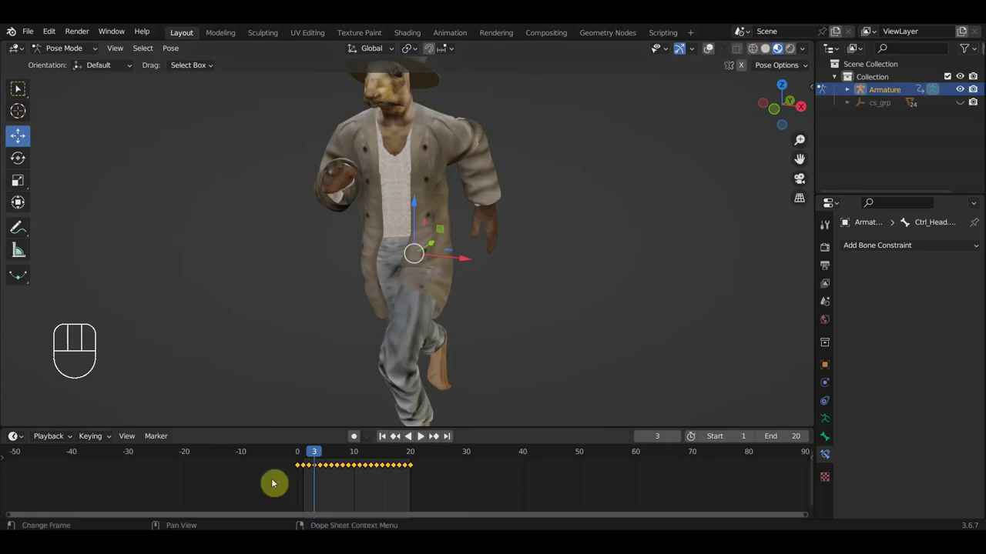
{"action": "left_click", "coordinate": [303, 452]}
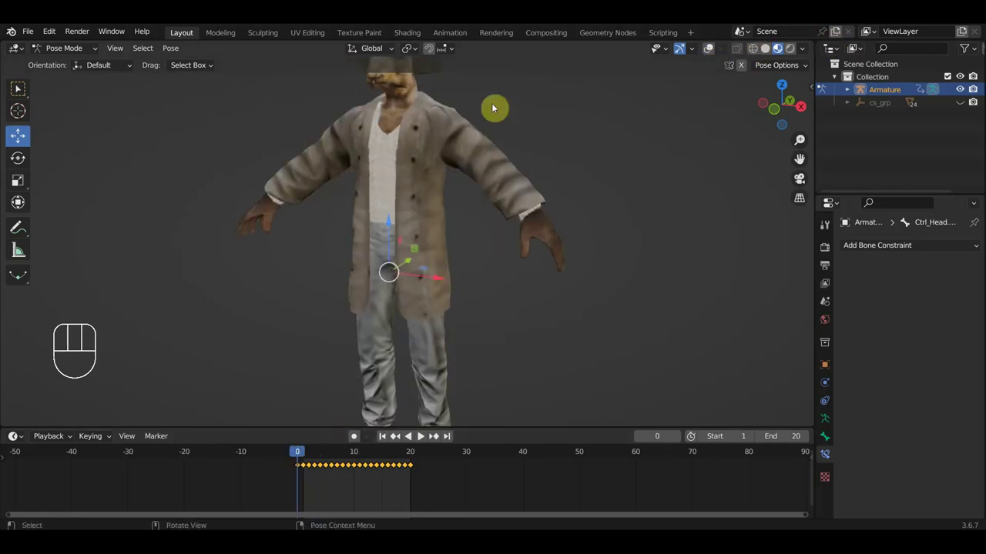
From the side view, save the scene as заяц запада бег.blend.
{"action": "key", "text": "KP_3"}
{"action": "left_click", "coordinate": [715, 51]}
{"action": "left_click_drag", "start_coordinate": [29, 34], "coordinate": [500, 338]}
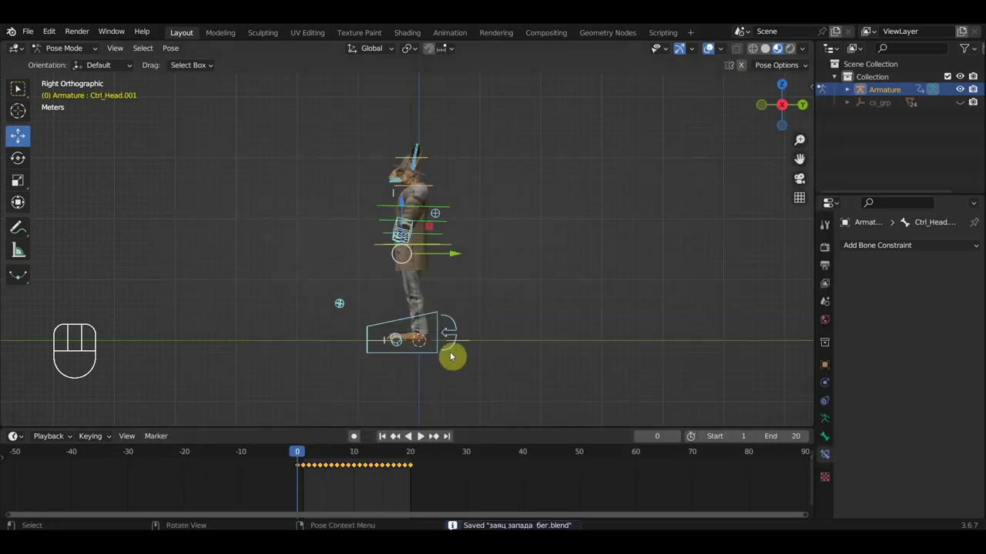
Delete all the rider's keyframes from the timeline.
{"action": "left_click_drag", "start_coordinate": [450, 492], "coordinate": [303, 461]}
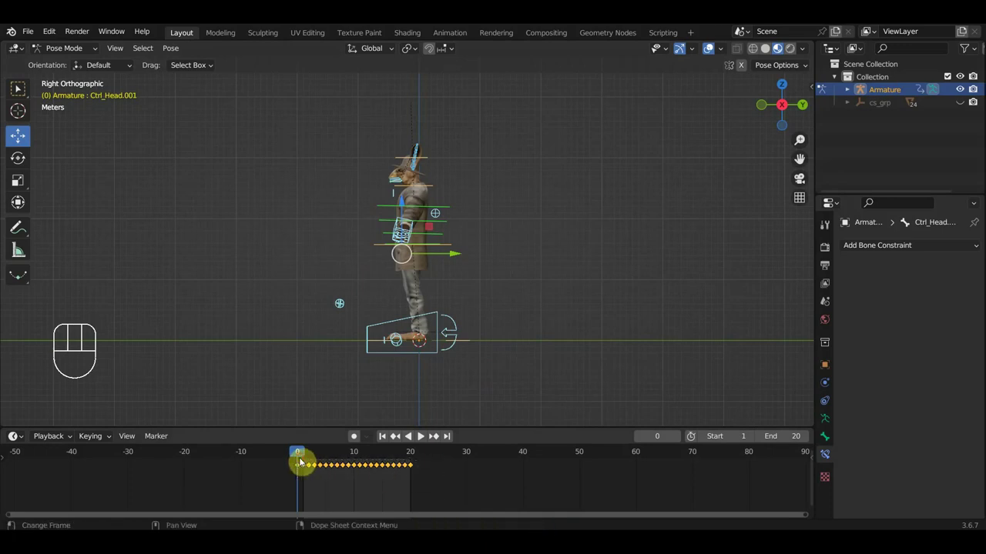
{"action": "key", "text": "Delete"}
{"action": "key", "text": "a"}
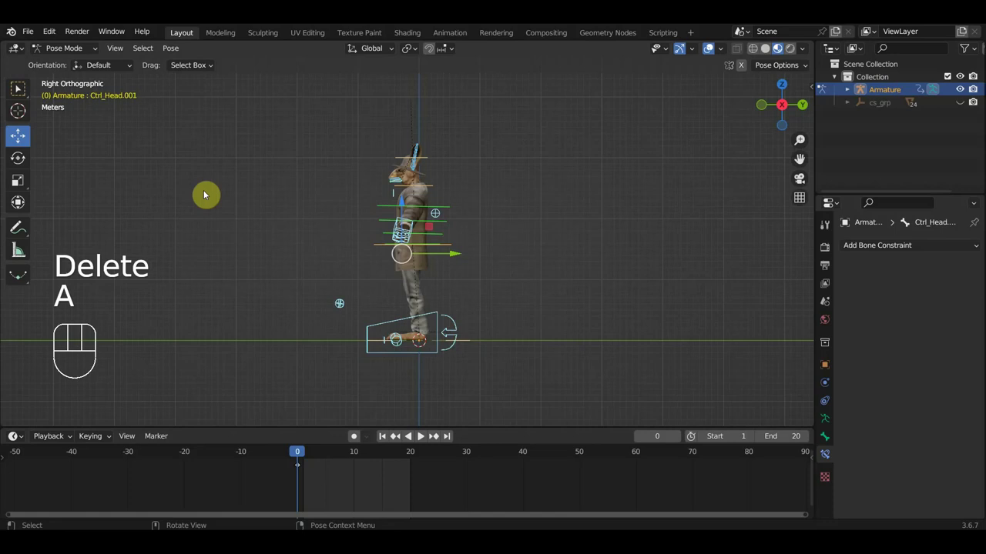
Save the scene as заяц запада на осла.blend and return to Object Mode.
{"action": "left_click_drag", "start_coordinate": [32, 35], "coordinate": [81, 139]}
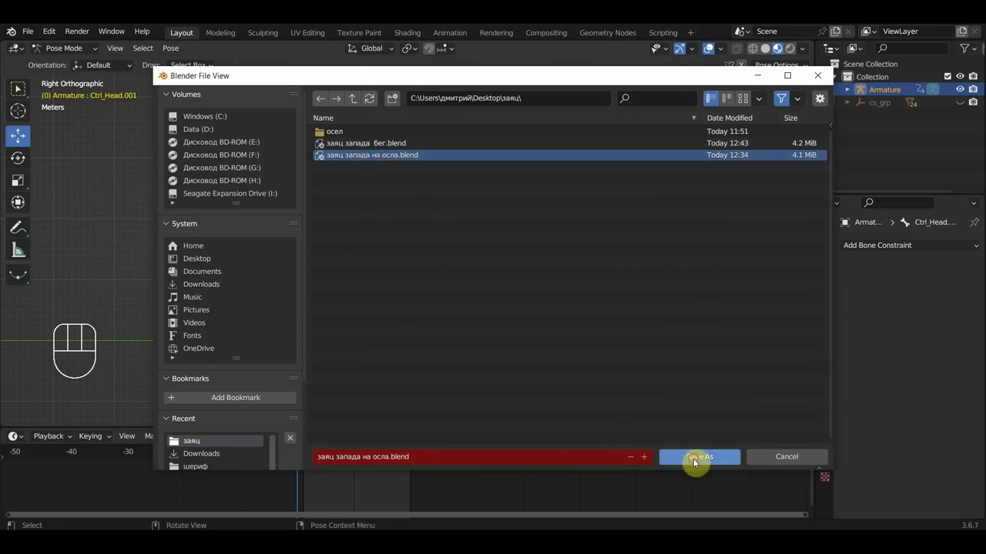
{"action": "left_click_drag", "start_coordinate": [349, 242], "coordinate": [427, 251]}
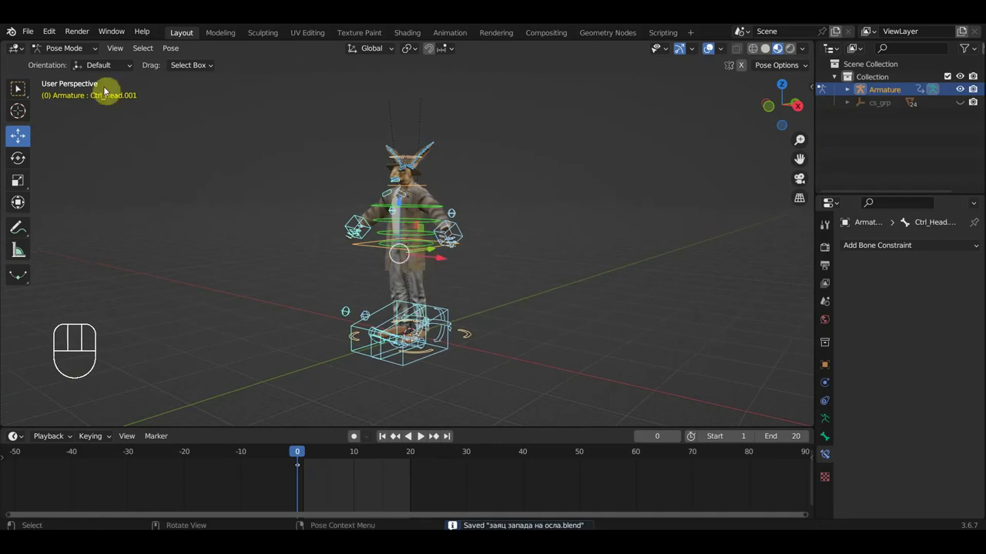
{"action": "left_click_drag", "start_coordinate": [55, 55], "coordinate": [45, 54]}
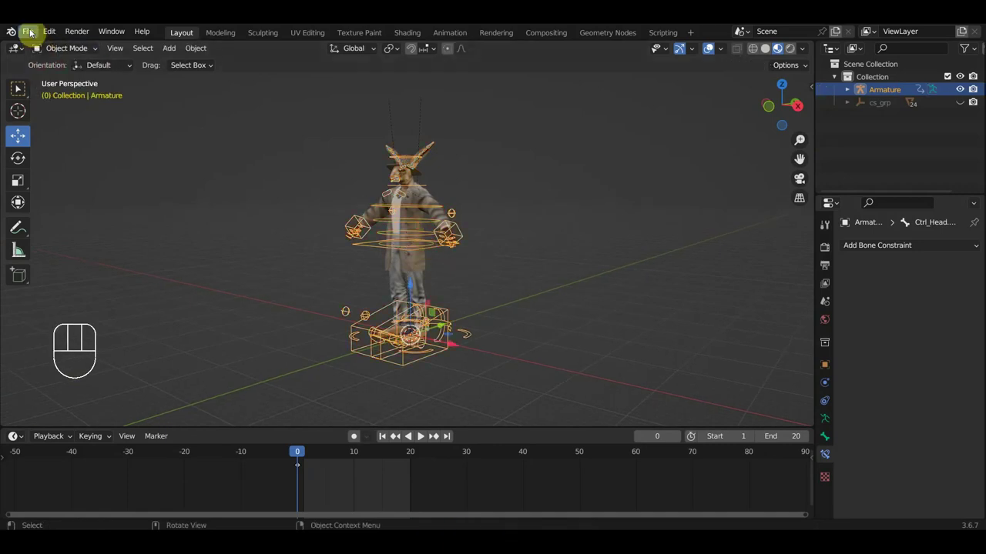
Link the Collection from осел1.blend and scale the donkey up to about 16.955 under the rider.
{"action": "left_click_drag", "start_coordinate": [32, 31], "coordinate": [62, 165]}
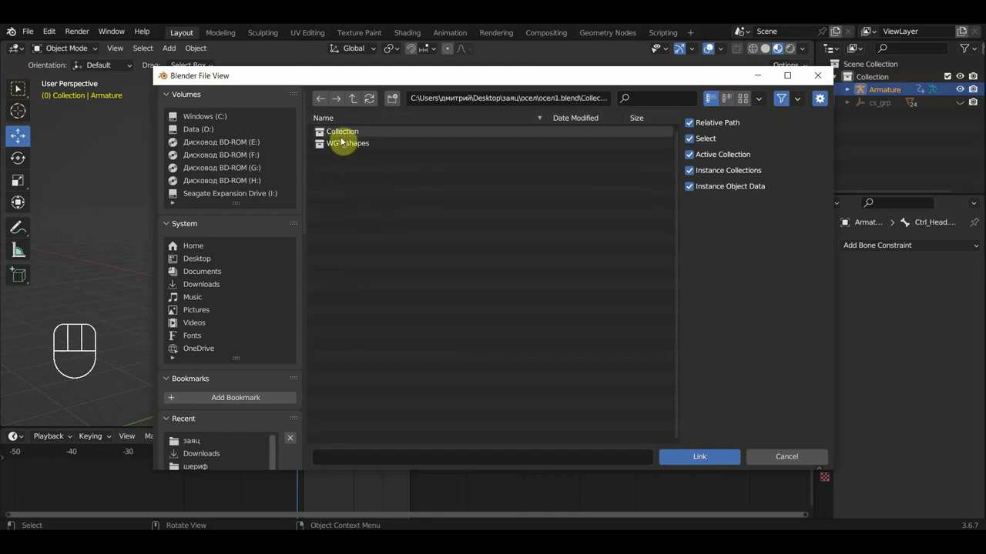
{"action": "key", "text": "KP_3"}
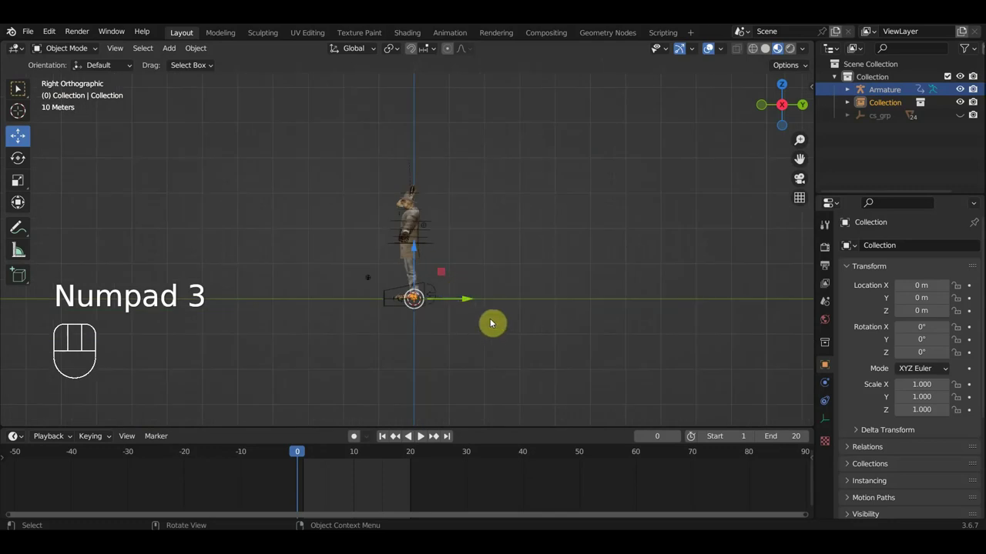
{"action": "key", "text": "s"}
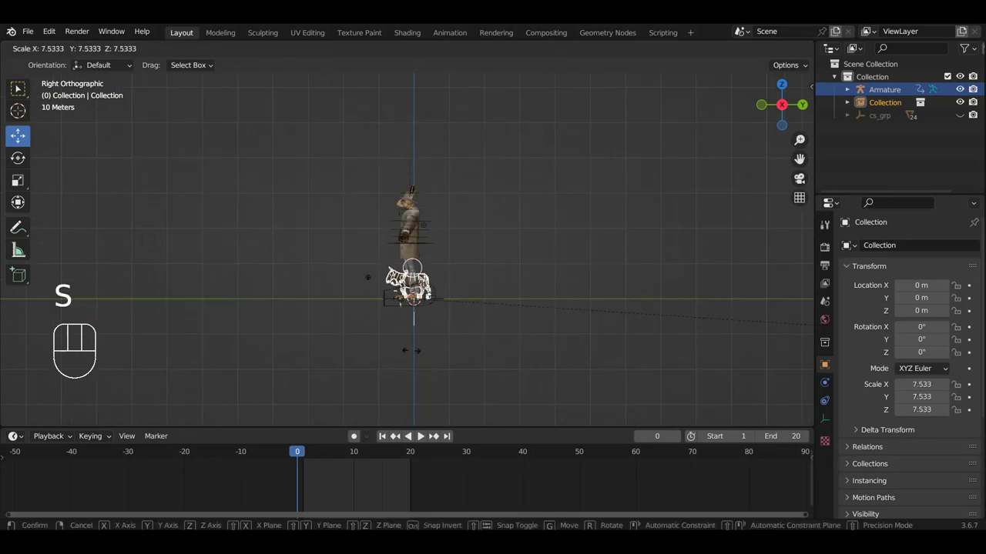
{"action": "key", "text": "s"}
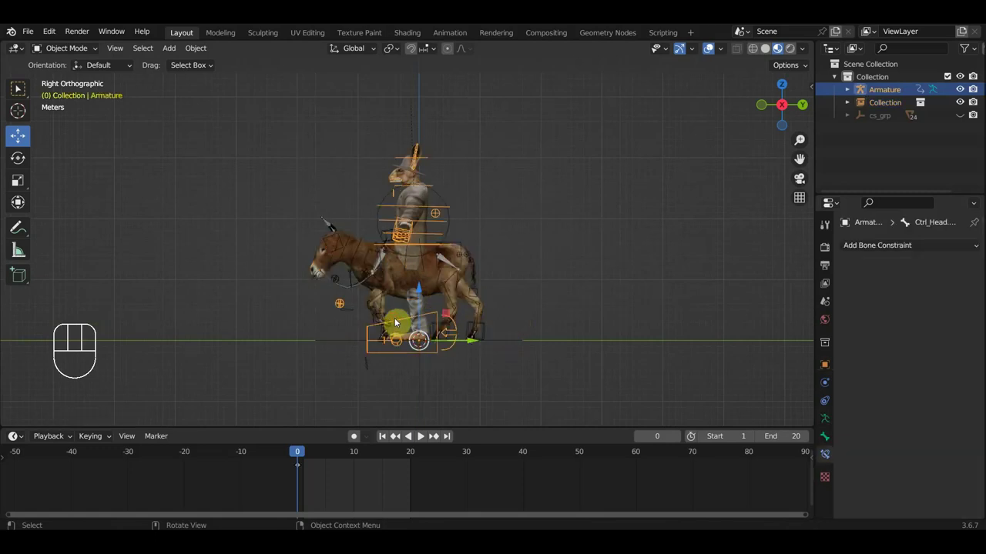
Raise the rider's Ctrl_Hips in Pose Mode so he sits above the donkey's back.
{"action": "left_click_drag", "start_coordinate": [63, 51], "coordinate": [69, 94]}
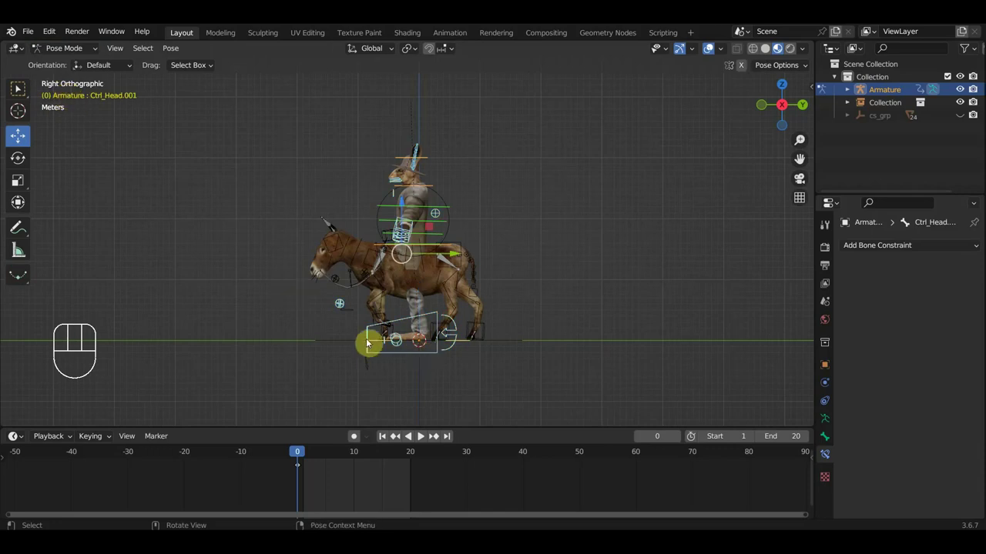
{"action": "left_click", "coordinate": [364, 343]}
{"action": "left_click", "coordinate": [378, 343]}
{"action": "left_click_drag", "start_coordinate": [424, 296], "coordinate": [427, 271]}
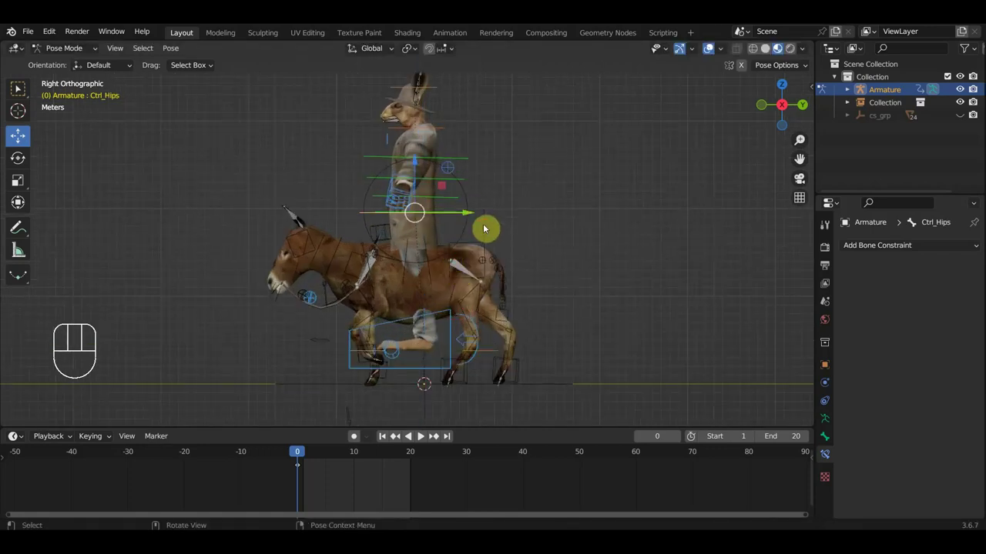
{"action": "key", "text": "g"}
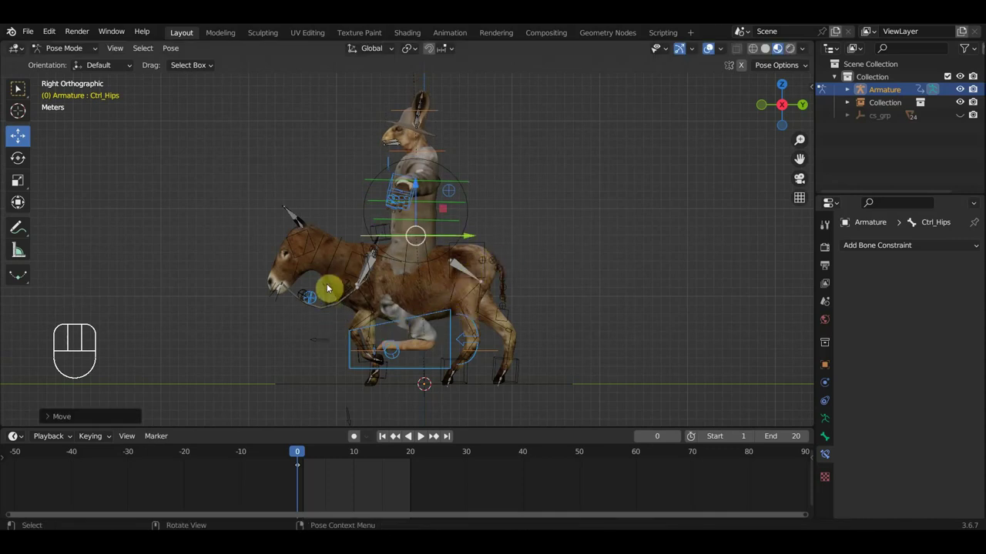
Scale the donkey Collection in Object Mode to about 20.023 so it fits under the rider.
{"action": "left_click_drag", "start_coordinate": [74, 50], "coordinate": [84, 66]}
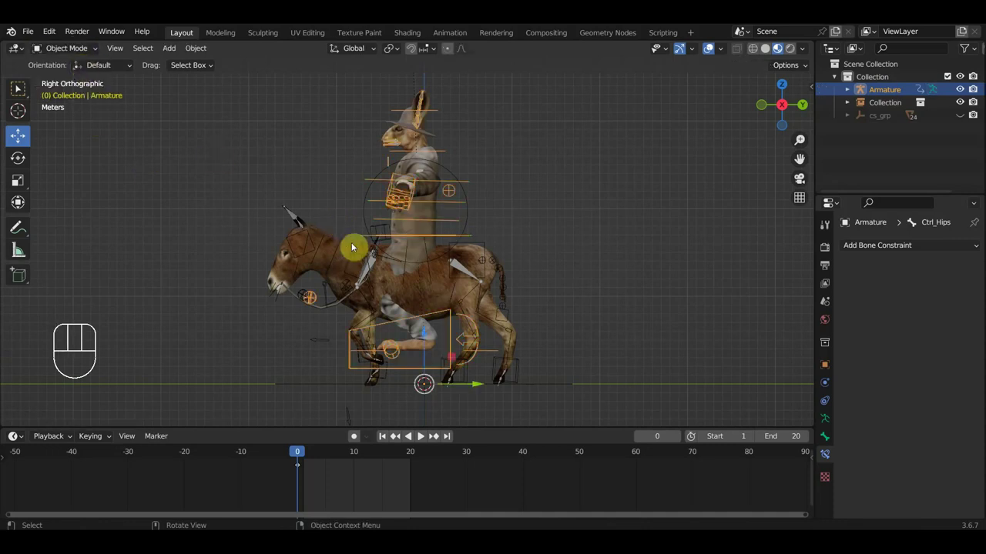
{"action": "left_click", "coordinate": [338, 247]}
{"action": "key", "text": "s"}
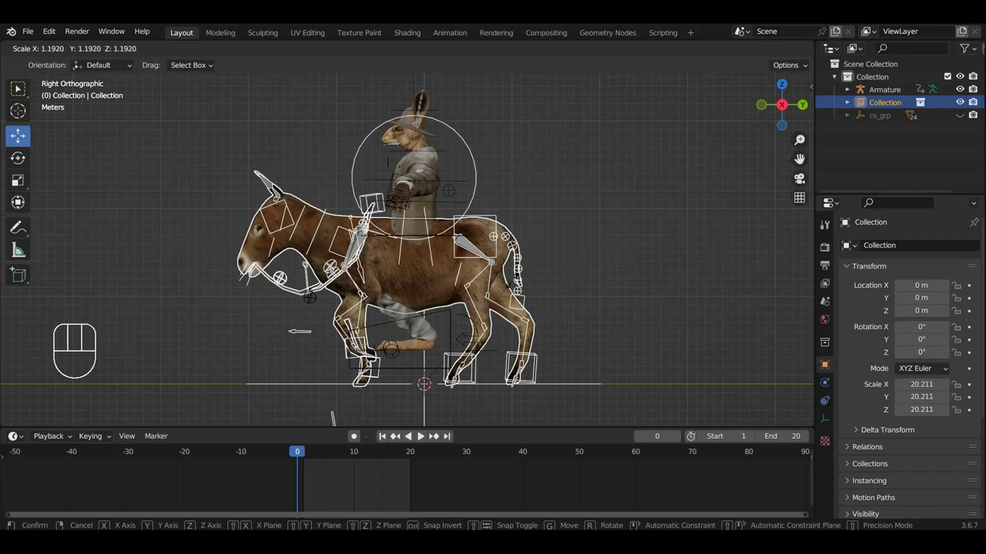
{"action": "left_click_drag", "start_coordinate": [58, 53], "coordinate": [82, 64]}
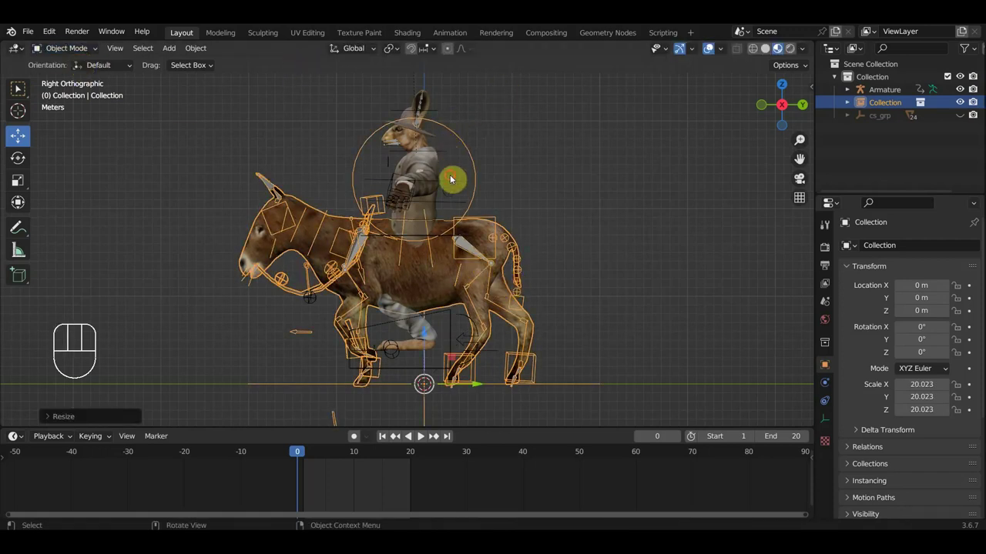
{"action": "left_click_drag", "start_coordinate": [80, 50], "coordinate": [79, 92]}
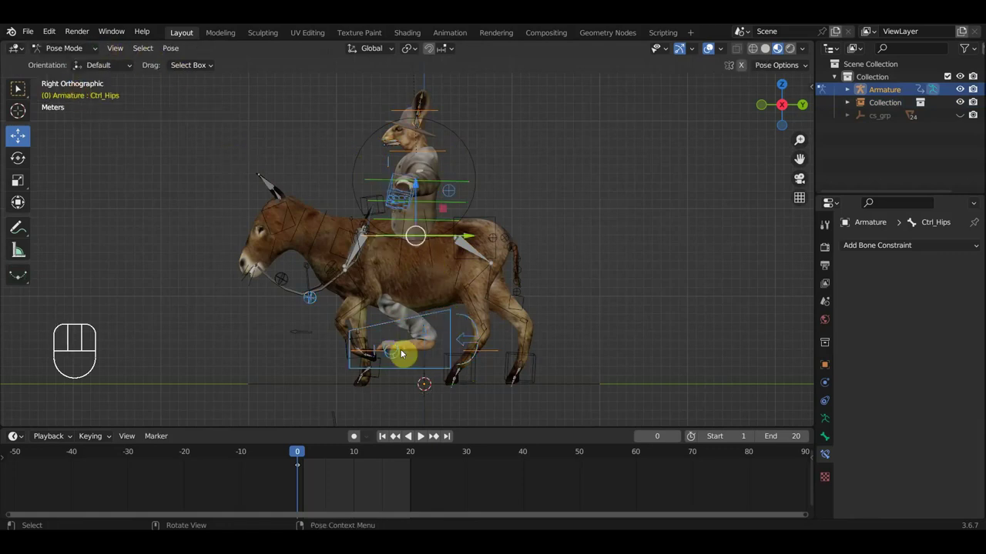
Reposition Ctrl_Master to seat the whole rider rig on the donkey.
{"action": "left_click", "coordinate": [498, 353]}
{"action": "left_click_drag", "start_coordinate": [429, 301], "coordinate": [422, 265]}
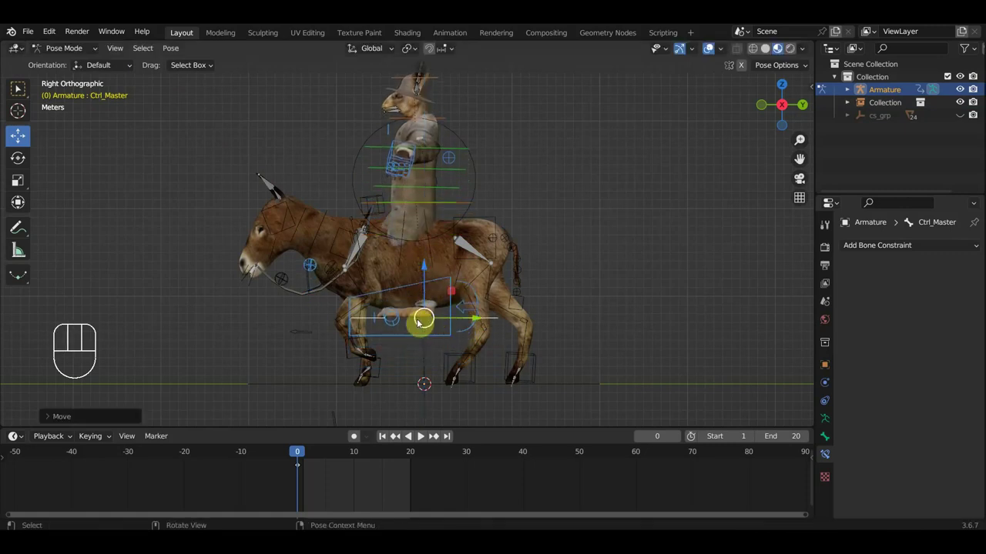
{"action": "left_click_drag", "start_coordinate": [430, 318], "coordinate": [529, 328]}
{"action": "left_click_drag", "start_coordinate": [465, 343], "coordinate": [481, 339]}
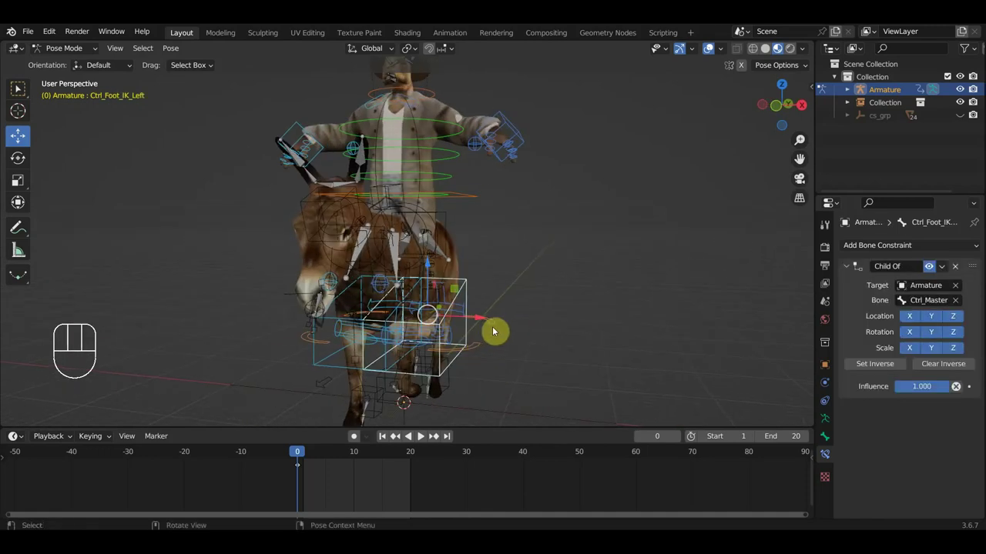
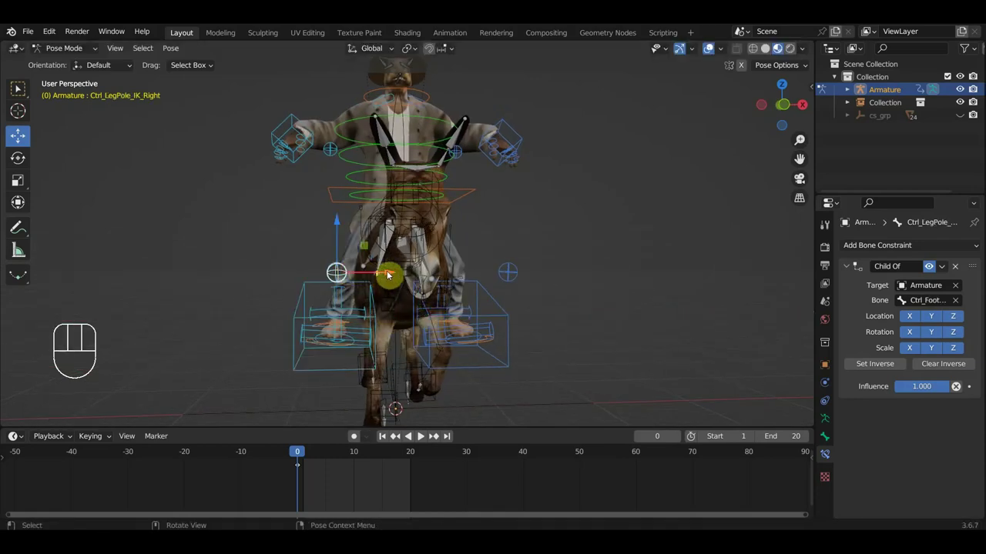
{"action": "left_click_drag", "start_coordinate": [388, 273], "coordinate": [397, 273]}
{"action": "left_click_drag", "start_coordinate": [443, 275], "coordinate": [326, 286]}
{"action": "key", "text": "KP_3"}
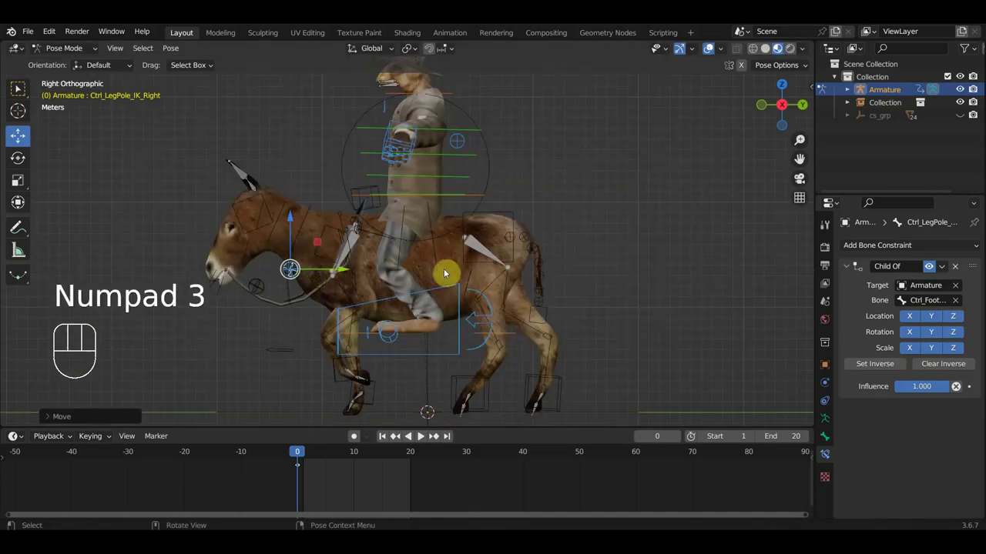
Move Ctrl_Foot_IK_Left against the donkey's side and lower Ctrl_Hips onto its back.
{"action": "left_click", "coordinate": [464, 298]}
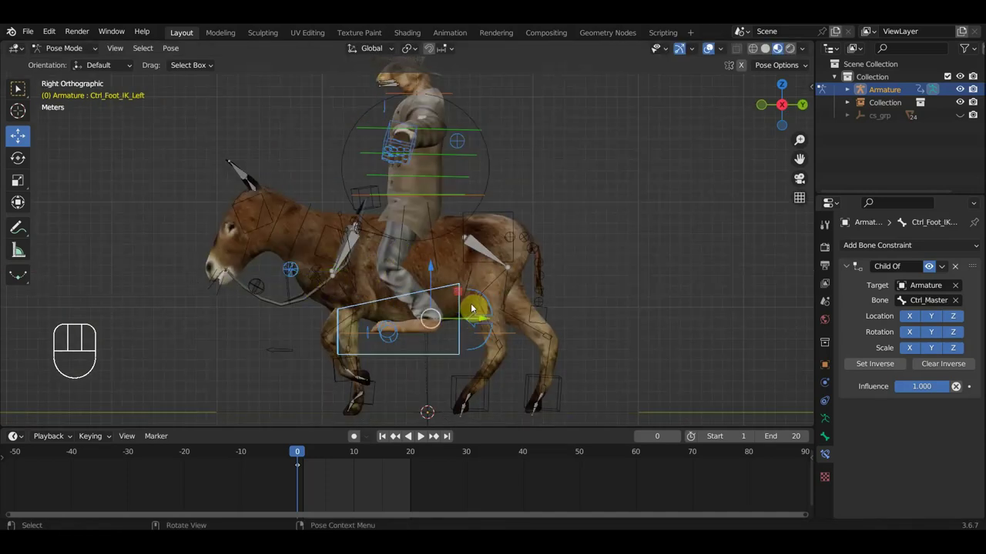
{"action": "left_click_drag", "start_coordinate": [453, 369], "coordinate": [440, 350]}
{"action": "key", "text": "g"}
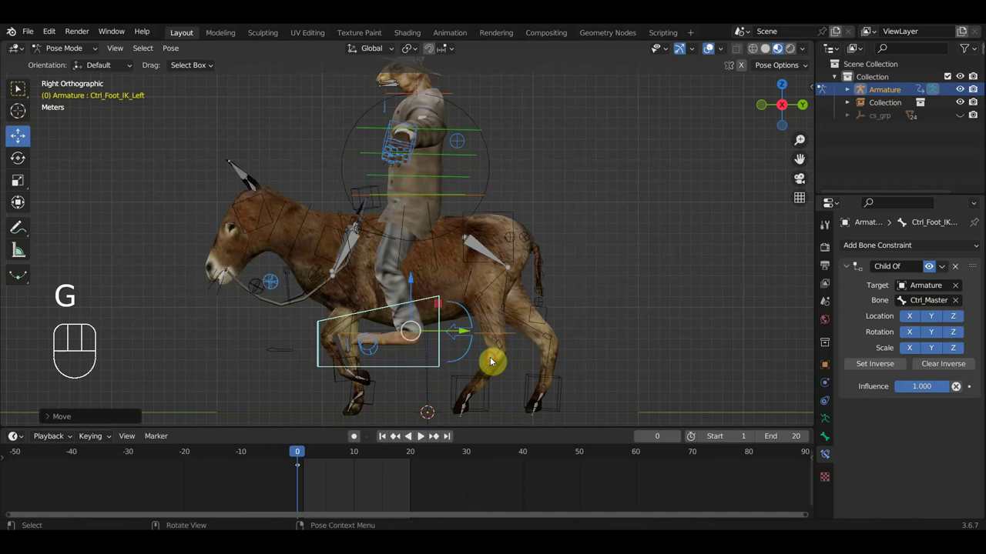
{"action": "left_click", "coordinate": [484, 194]}
{"action": "key", "text": "g"}
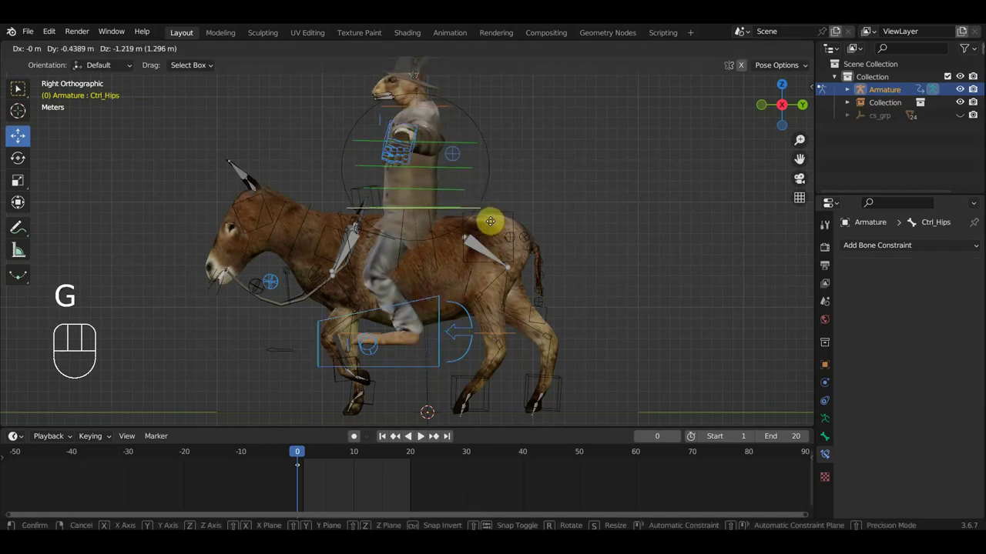
{"action": "left_click_drag", "start_coordinate": [411, 195], "coordinate": [543, 213]}
{"action": "left_click_drag", "start_coordinate": [537, 202], "coordinate": [658, 287]}
{"action": "middle_click", "coordinate": [452, 239]}
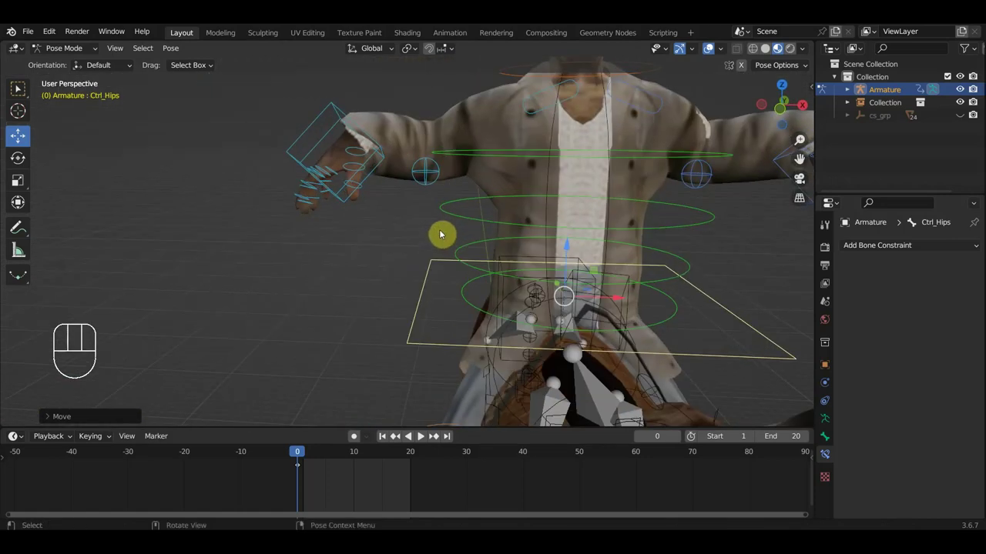
Insert Location & Rotation keyframes for all rider bones, 506 new keys.
{"action": "key", "text": "a"}
{"action": "key", "text": "i"}
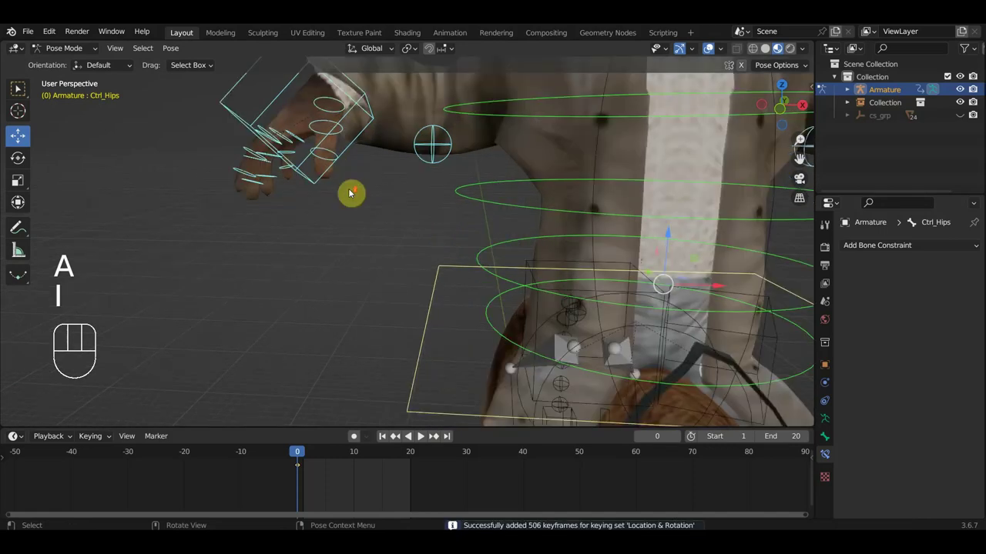
{"action": "left_click_drag", "start_coordinate": [355, 193], "coordinate": [370, 187]}
{"action": "left_click_drag", "start_coordinate": [369, 186], "coordinate": [407, 228]}
{"action": "left_click_drag", "start_coordinate": [426, 238], "coordinate": [481, 251]}
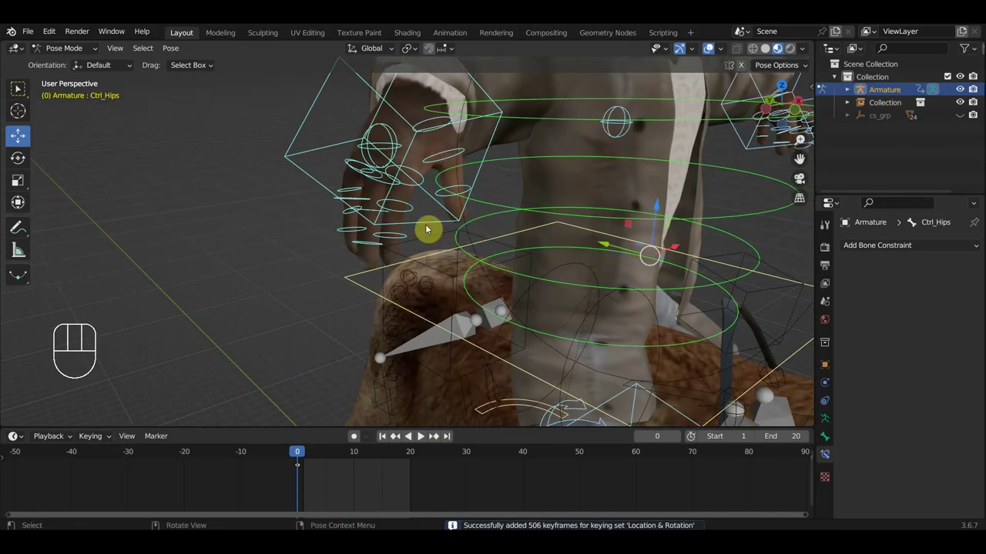
{"action": "left_click", "coordinate": [409, 205]}
Curl the right index finger tip control inward with a rotation from front view.
{"action": "left_click_drag", "start_coordinate": [417, 219], "coordinate": [457, 226]}
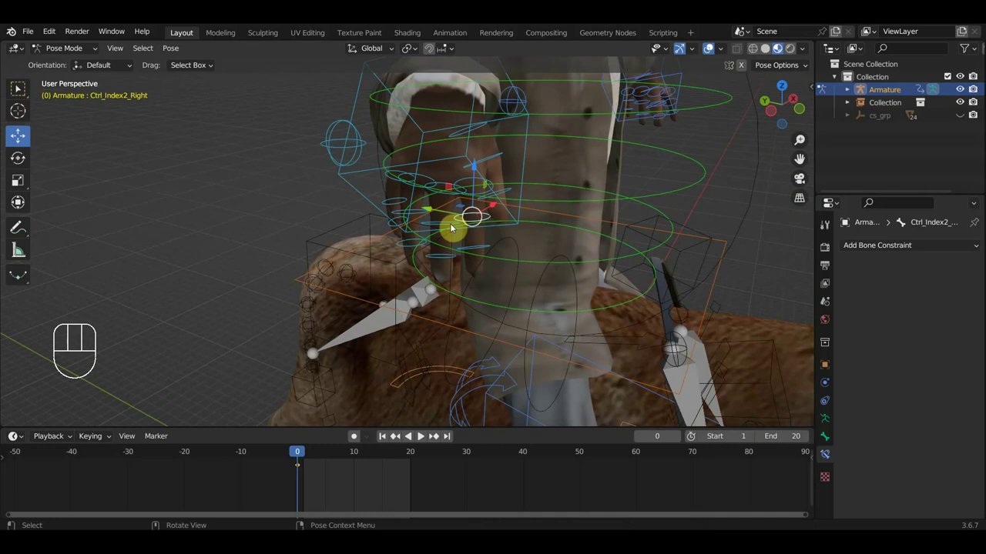
{"action": "left_click", "coordinate": [444, 224]}
{"action": "left_click", "coordinate": [428, 212]}
{"action": "key", "text": "KP_3"}
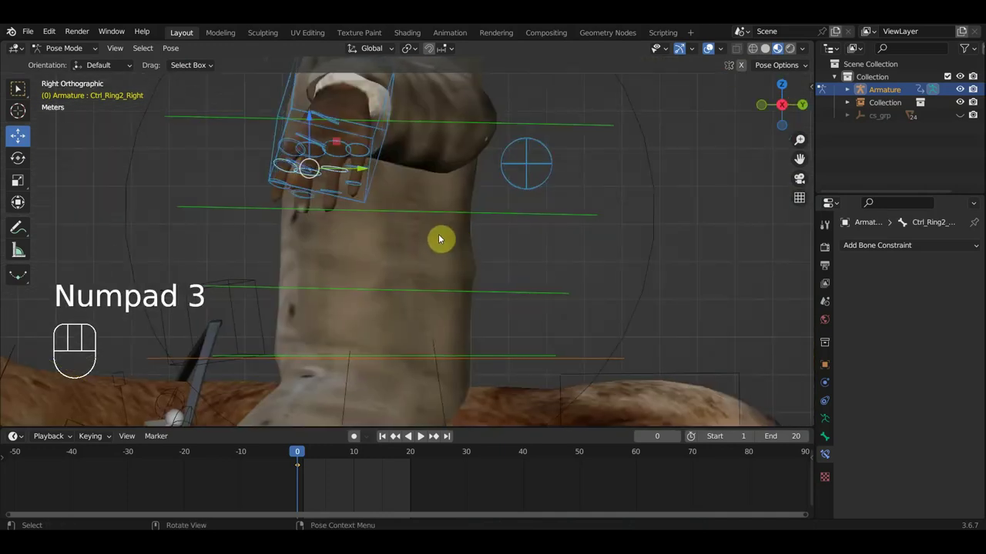
{"action": "key", "text": "KP_1"}
{"action": "key", "text": "r"}
{"action": "left_click_drag", "start_coordinate": [365, 188], "coordinate": [458, 184]}
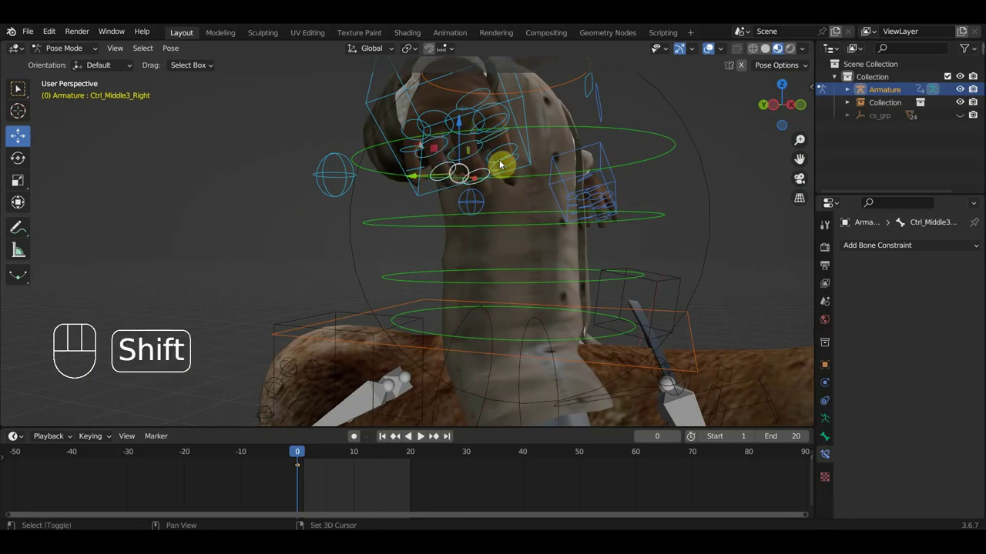
{"action": "left_click_drag", "start_coordinate": [501, 163], "coordinate": [477, 165]}
{"action": "left_click_drag", "start_coordinate": [468, 163], "coordinate": [484, 176]}
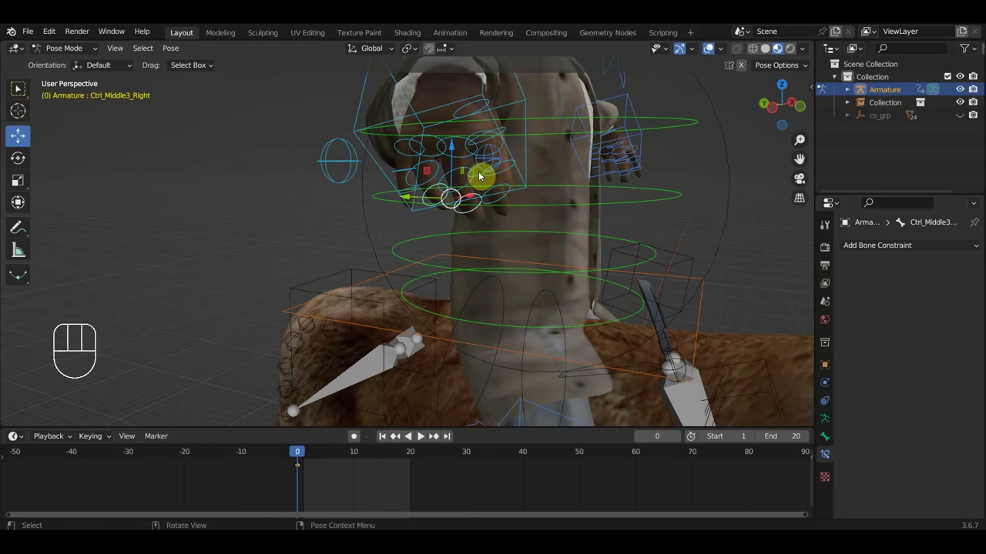
{"action": "left_click", "coordinate": [501, 203]}
{"action": "key", "text": "KP_3"}
{"action": "key", "text": "KP_1"}
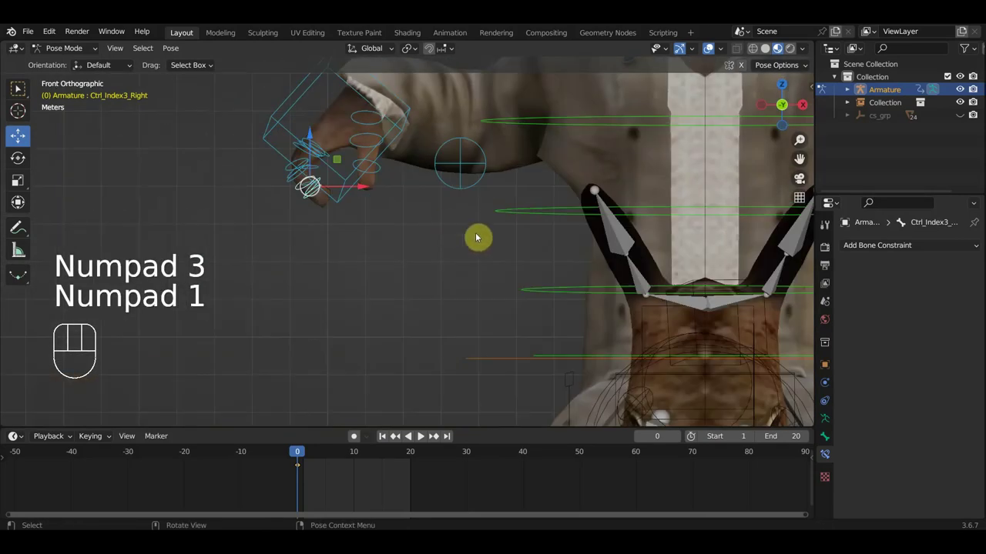
{"action": "key", "text": "r"}
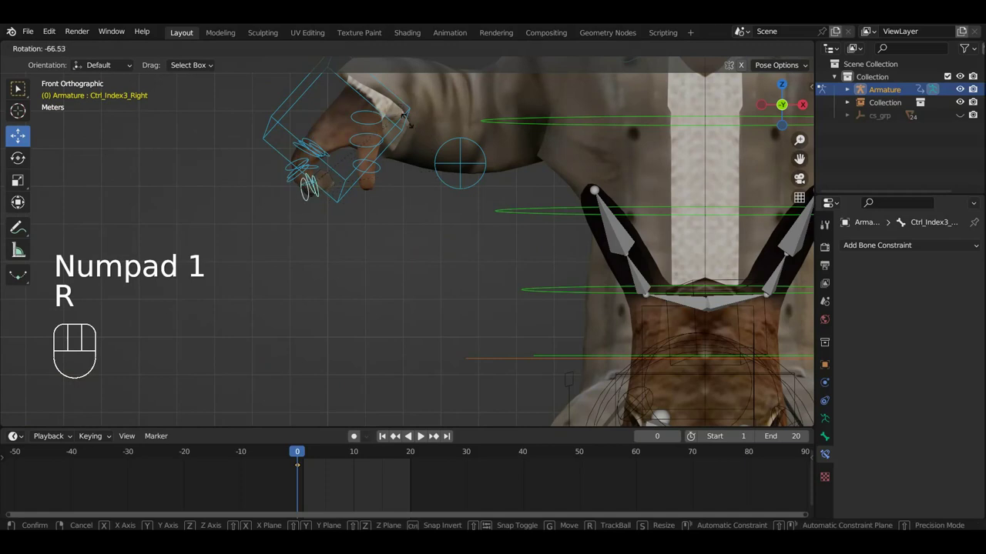
{"action": "left_click_drag", "start_coordinate": [398, 169], "coordinate": [501, 204]}
{"action": "left_click", "coordinate": [453, 178]}
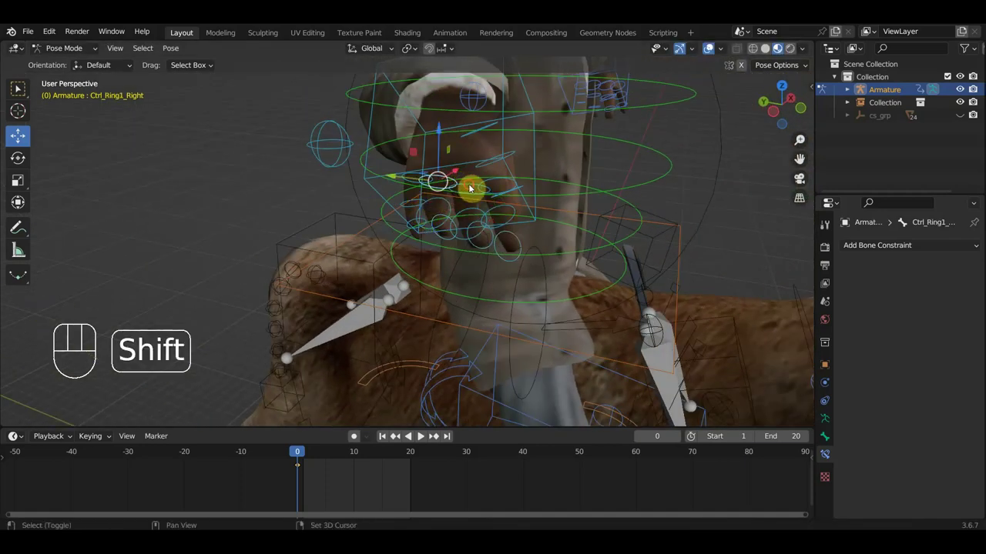
Bend the base right index finger control downward to continue the grip.
{"action": "left_click", "coordinate": [420, 175]}
{"action": "left_click", "coordinate": [419, 178]}
{"action": "left_click", "coordinate": [451, 178]}
{"action": "left_click", "coordinate": [469, 187]}
{"action": "left_click", "coordinate": [495, 182]}
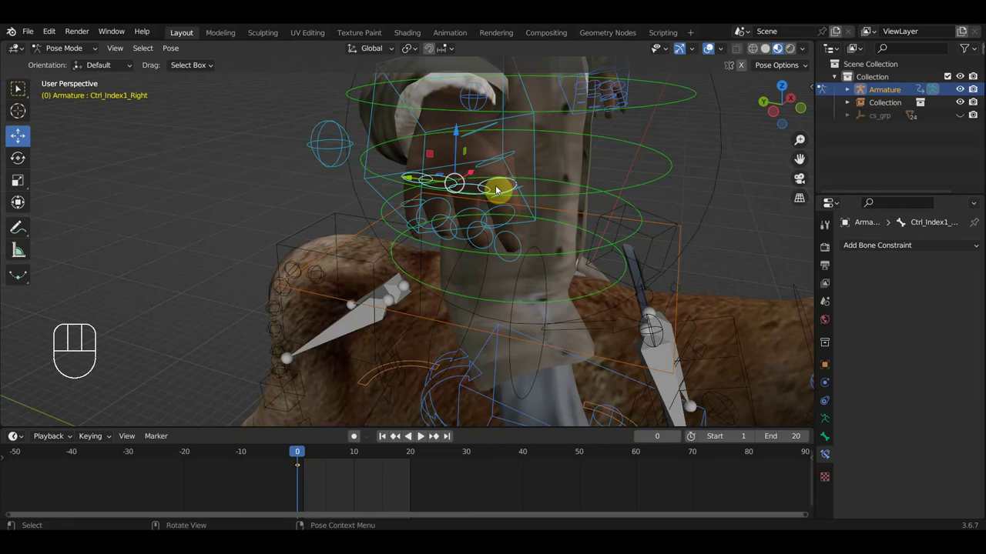
{"action": "key", "text": "KP_3"}
{"action": "key", "text": "KP_1"}
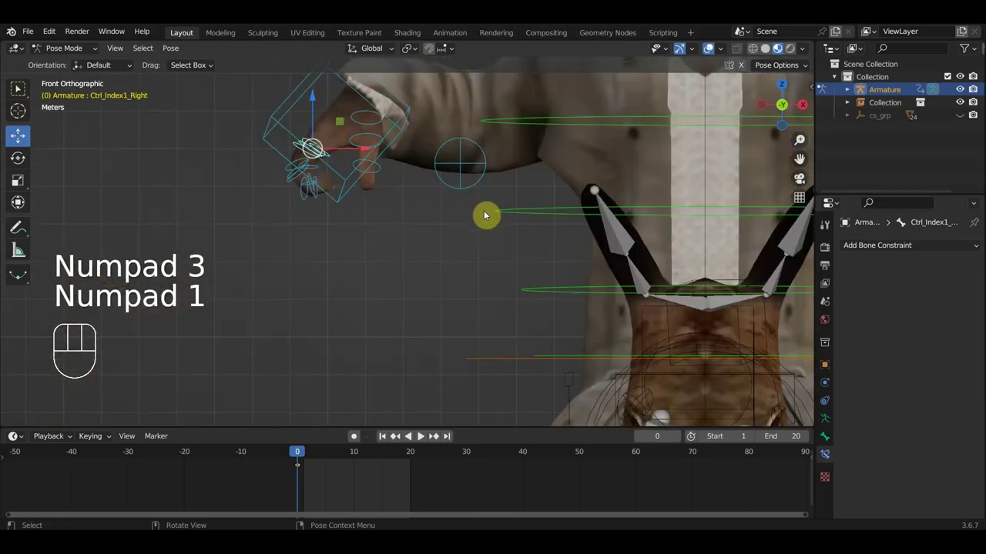
{"action": "key", "text": "r"}
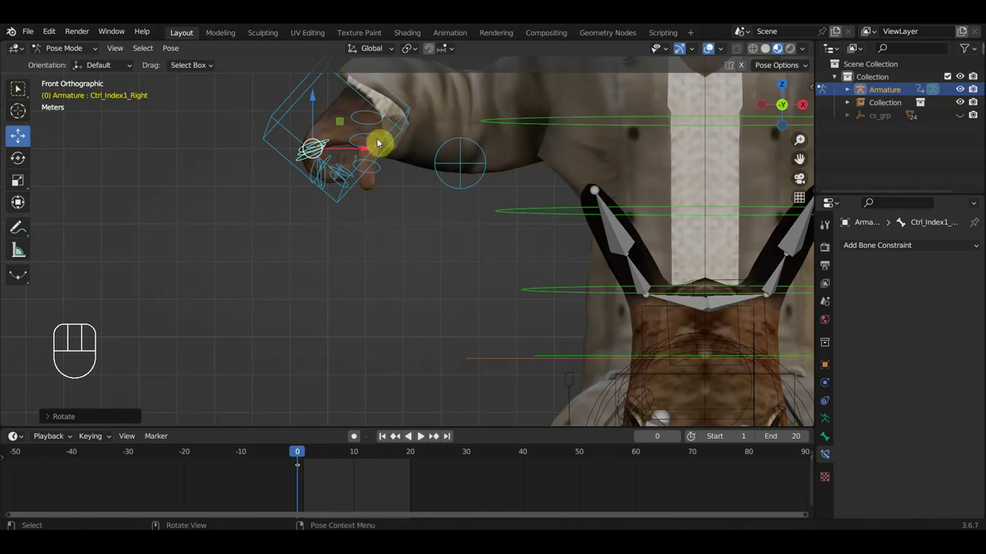
{"action": "left_click_drag", "start_coordinate": [407, 148], "coordinate": [464, 163]}
{"action": "left_click_drag", "start_coordinate": [503, 178], "coordinate": [415, 200]}
{"action": "key", "text": "r"}
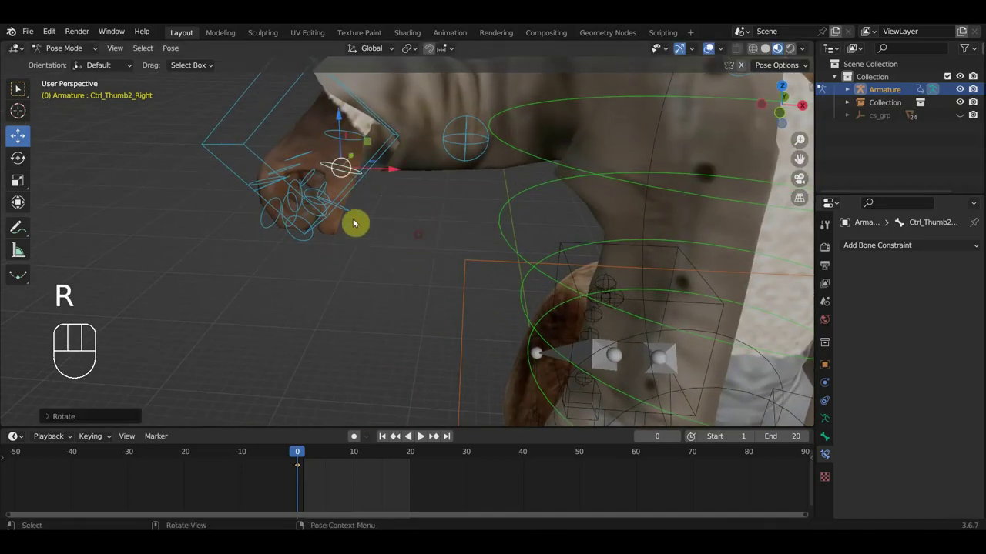
Bend the right thumb and curl the right pinky, inserting Location & Rotation keyframes at frame 0.
{"action": "left_click", "coordinate": [349, 212]}
{"action": "key", "text": "r"}
{"action": "left_click_drag", "start_coordinate": [389, 237], "coordinate": [478, 228]}
{"action": "left_click_drag", "start_coordinate": [498, 213], "coordinate": [652, 193]}
{"action": "left_click_drag", "start_coordinate": [650, 190], "coordinate": [665, 183]}
{"action": "left_click", "coordinate": [514, 167]}
{"action": "left_click_drag", "start_coordinate": [550, 175], "coordinate": [609, 183]}
{"action": "key", "text": "r"}
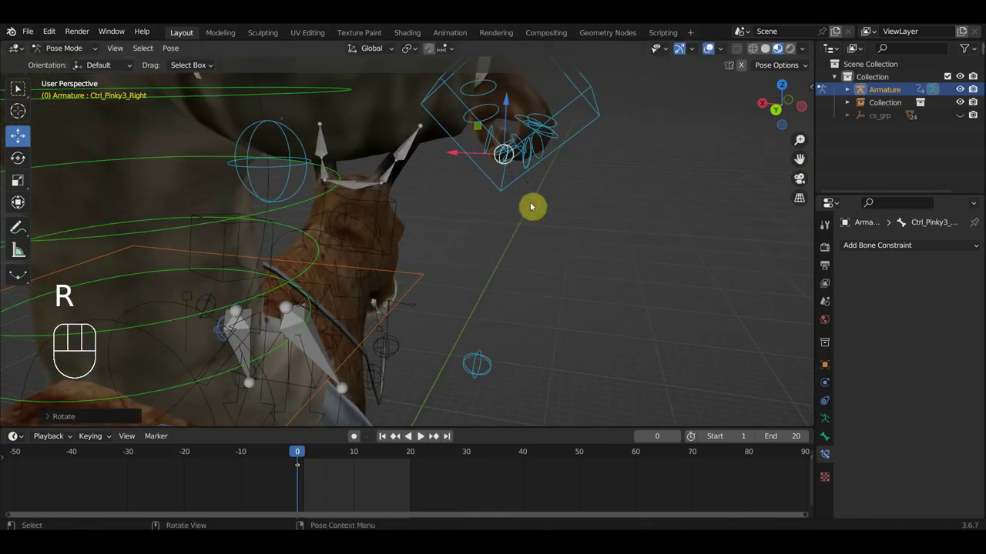
{"action": "key", "text": "a"}
{"action": "key", "text": "i"}
{"action": "left_click_drag", "start_coordinate": [482, 203], "coordinate": [246, 202]}
{"action": "left_click_drag", "start_coordinate": [584, 176], "coordinate": [135, 174]}
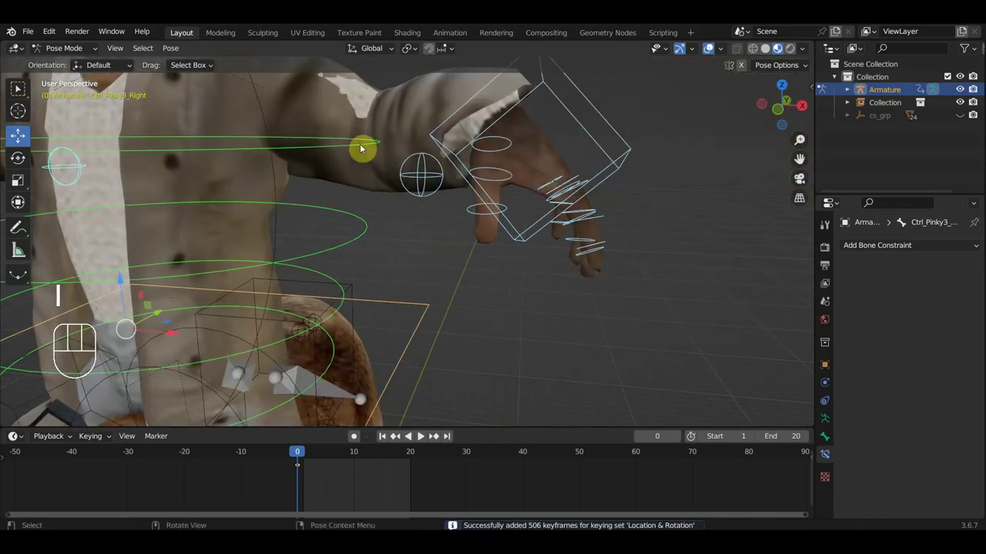
Select the left-hand finger controls, ending on Ctrl_Ring1_Left, to start the left grip.
{"action": "left_click_drag", "start_coordinate": [425, 150], "coordinate": [344, 147]}
{"action": "middle_click", "coordinate": [310, 163]}
{"action": "middle_click", "coordinate": [276, 174]}
{"action": "left_click_drag", "start_coordinate": [542, 156], "coordinate": [558, 154]}
{"action": "left_click", "coordinate": [509, 147]}
{"action": "left_click_drag", "start_coordinate": [493, 154], "coordinate": [444, 151]}
{"action": "left_click", "coordinate": [433, 150]}
{"action": "left_click", "coordinate": [455, 160]}
{"action": "left_click_drag", "start_coordinate": [486, 163], "coordinate": [581, 162]}
{"action": "middle_click", "coordinate": [710, 166]}
Curl the left ring finger control inward with a rotation.
{"action": "key", "text": "r"}
{"action": "left_click_drag", "start_coordinate": [542, 177], "coordinate": [459, 161]}
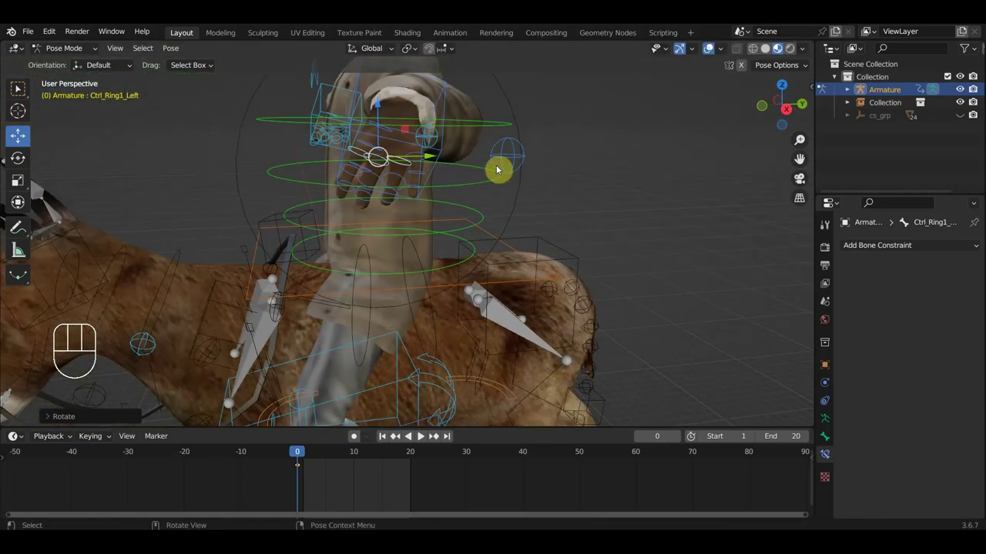
{"action": "key", "text": "r"}
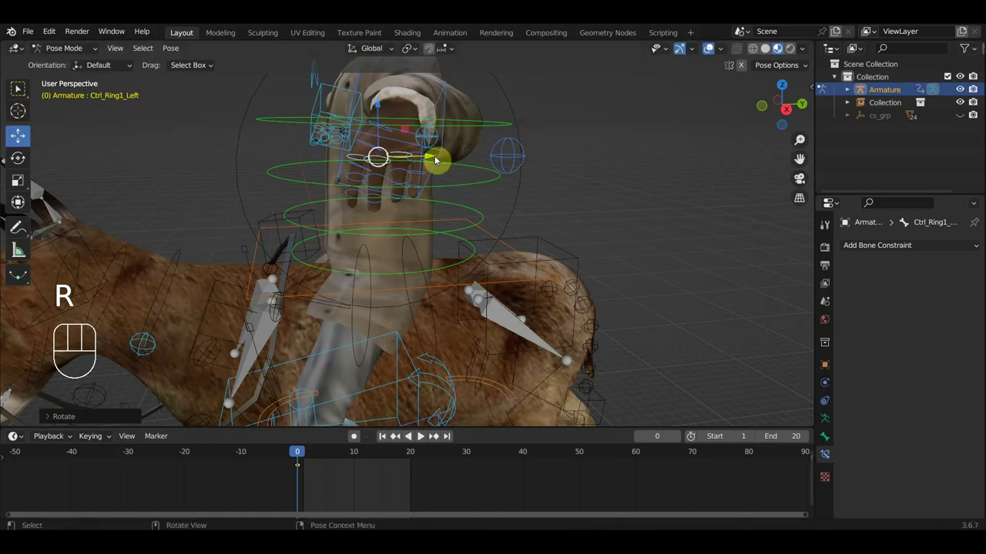
{"action": "left_click", "coordinate": [358, 173]}
{"action": "left_click", "coordinate": [380, 175]}
{"action": "left_click", "coordinate": [400, 171]}
{"action": "left_click_drag", "start_coordinate": [464, 181], "coordinate": [594, 181]}
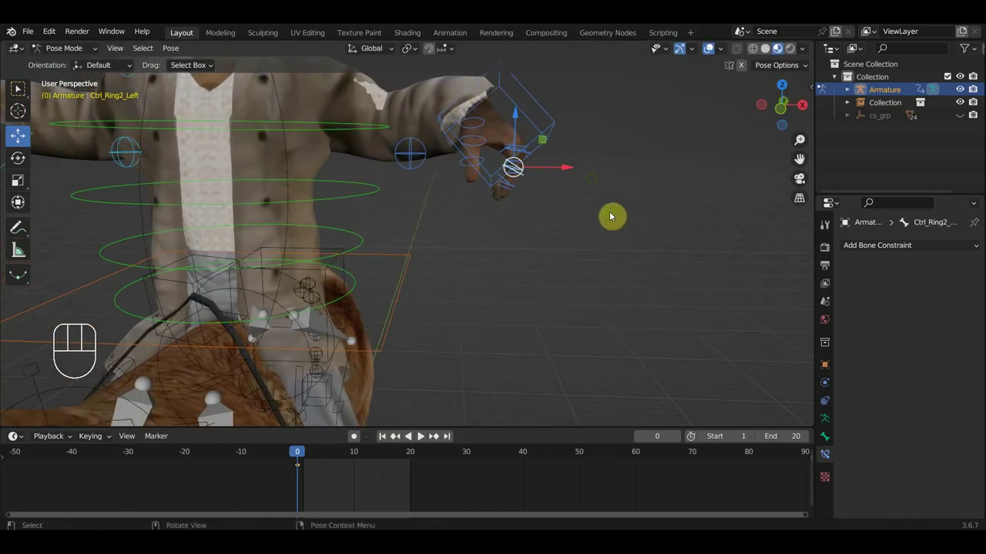
{"action": "key", "text": "r"}
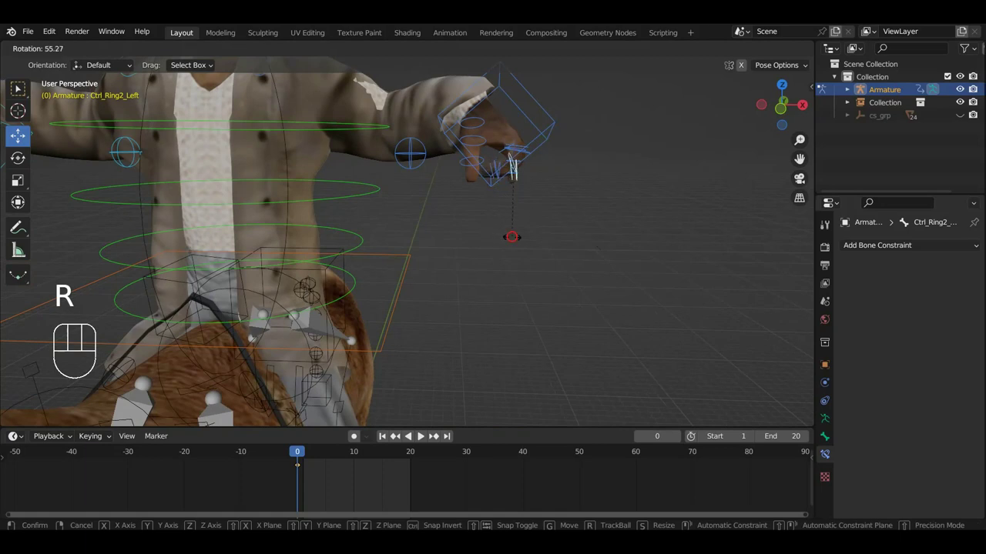
{"action": "left_click_drag", "start_coordinate": [521, 196], "coordinate": [504, 232]}
{"action": "left_click", "coordinate": [568, 220]}
Curl the left ring finger tip control to match the right hand.
{"action": "left_click", "coordinate": [560, 192]}
{"action": "left_click", "coordinate": [587, 172]}
{"action": "left_click_drag", "start_coordinate": [601, 205], "coordinate": [368, 139]}
{"action": "left_click_drag", "start_coordinate": [385, 154], "coordinate": [405, 156]}
{"action": "key", "text": "r"}
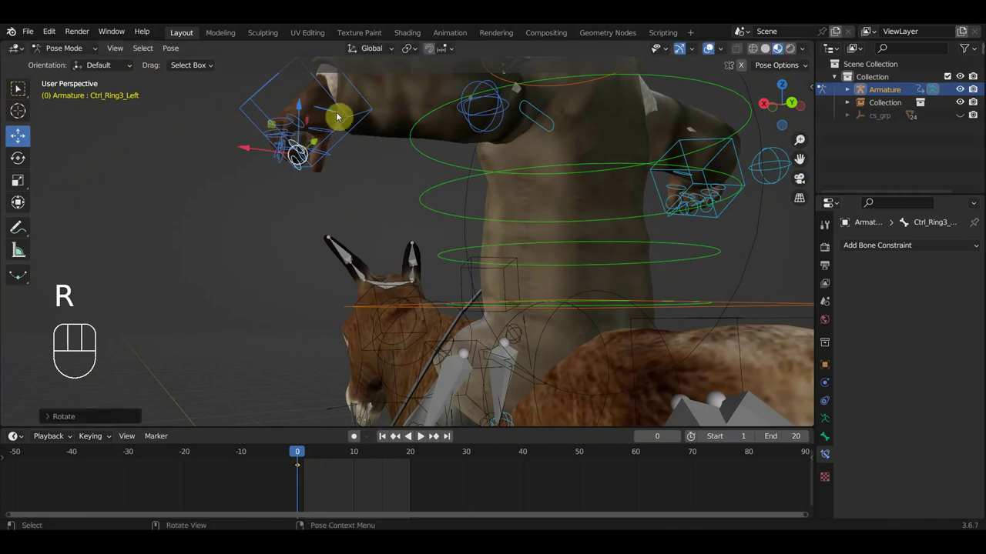
{"action": "left_click_drag", "start_coordinate": [323, 141], "coordinate": [546, 183]}
Bend the left thumb control inward toward the grip.
{"action": "left_click", "coordinate": [487, 131]}
{"action": "left_click_drag", "start_coordinate": [547, 159], "coordinate": [499, 134]}
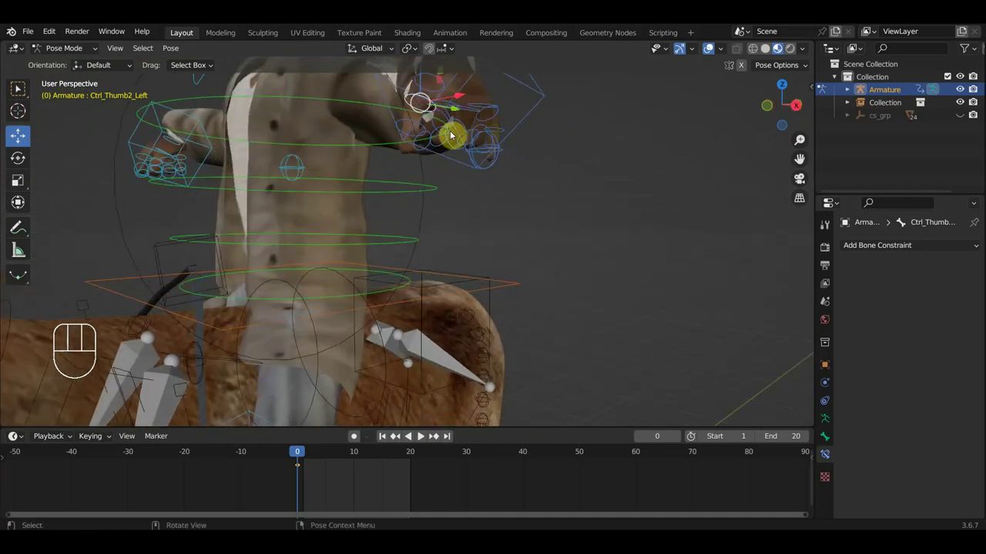
{"action": "left_click_drag", "start_coordinate": [439, 136], "coordinate": [504, 164]}
{"action": "key", "text": "r"}
{"action": "left_click", "coordinate": [510, 135]}
{"action": "left_click_drag", "start_coordinate": [520, 158], "coordinate": [531, 167]}
{"action": "key", "text": "r"}
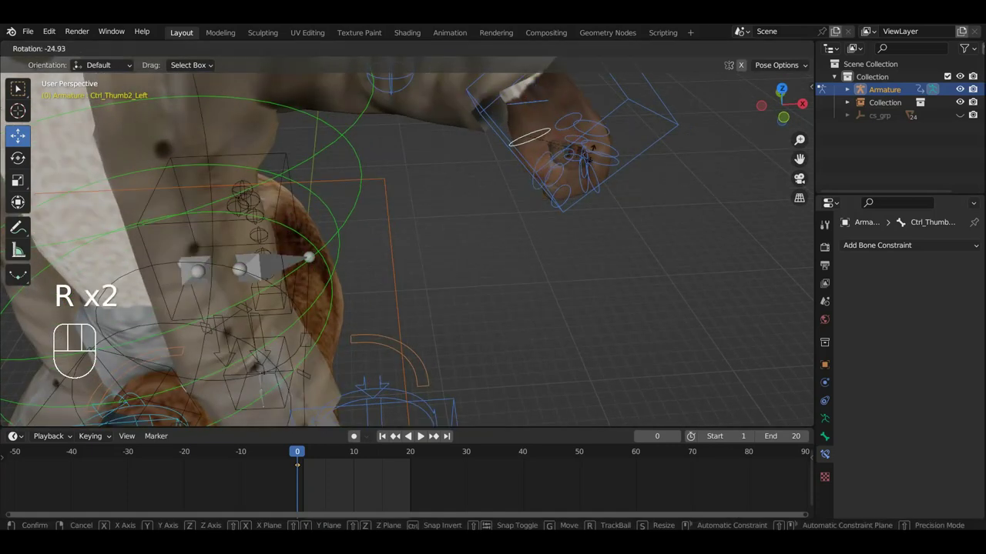
{"action": "left_click_drag", "start_coordinate": [584, 157], "coordinate": [483, 97]}
{"action": "middle_click", "coordinate": [480, 93]}
{"action": "left_click_drag", "start_coordinate": [404, 118], "coordinate": [304, 142]}
{"action": "middle_click", "coordinate": [332, 164]}
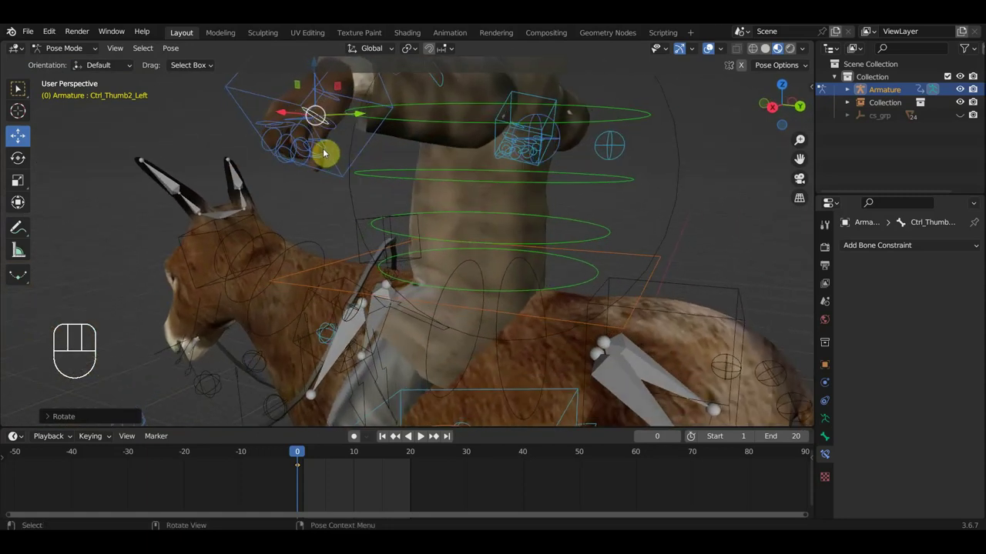
Curl the left pinky control inward to complete the left-hand grip.
{"action": "left_click", "coordinate": [323, 158]}
{"action": "left_click_drag", "start_coordinate": [326, 160], "coordinate": [276, 152]}
{"action": "middle_click", "coordinate": [285, 152]}
{"action": "key", "text": "r"}
{"action": "left_click_drag", "start_coordinate": [304, 134], "coordinate": [418, 153]}
{"action": "left_click_drag", "start_coordinate": [397, 205], "coordinate": [411, 288]}
{"action": "left_click_drag", "start_coordinate": [405, 289], "coordinate": [313, 269]}
{"action": "left_click", "coordinate": [230, 248]}
{"action": "left_click_drag", "start_coordinate": [271, 247], "coordinate": [357, 250]}
{"action": "left_click", "coordinate": [363, 229]}
{"action": "left_click_drag", "start_coordinate": [362, 237], "coordinate": [280, 236]}
{"action": "key", "text": "r"}
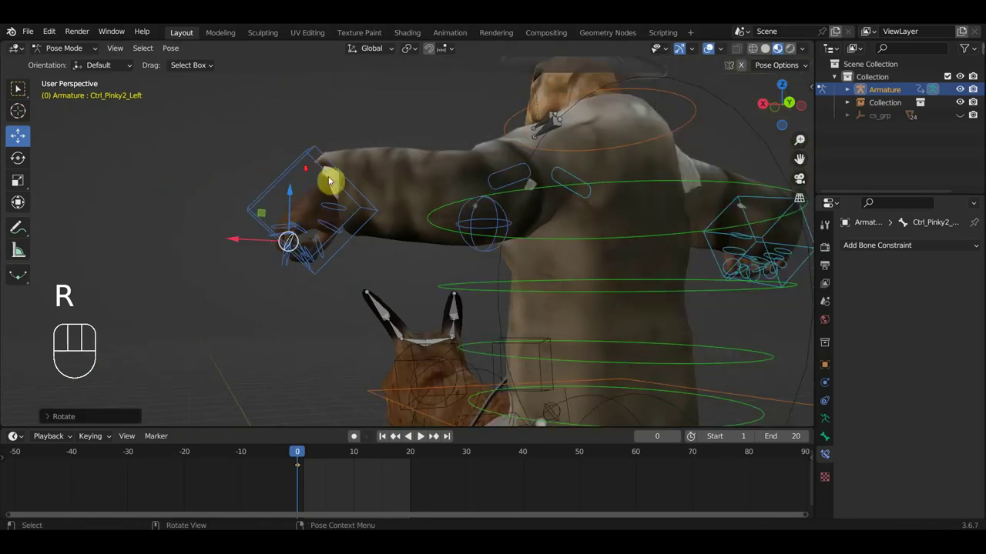
{"action": "left_click_drag", "start_coordinate": [416, 204], "coordinate": [480, 215]}
{"action": "key", "text": "KP_1"}
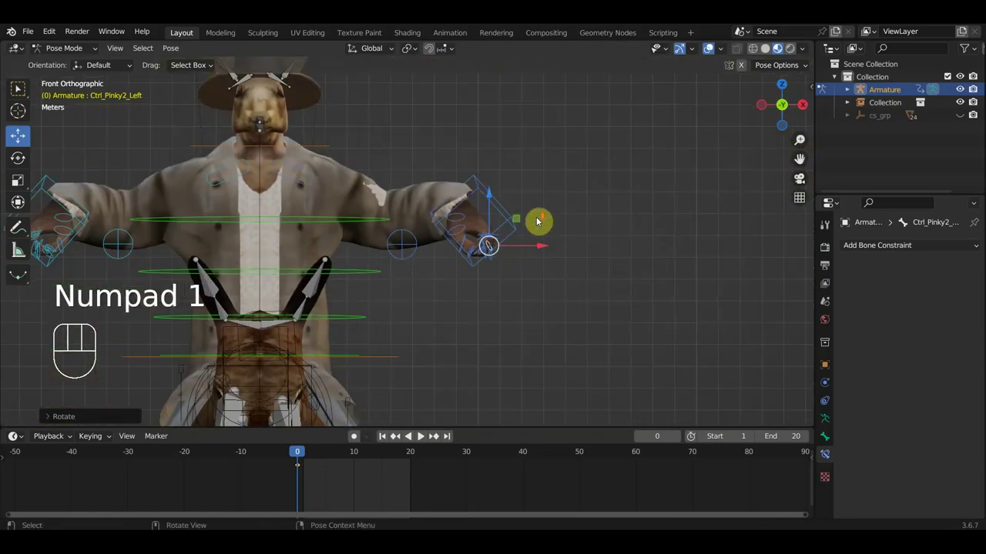
Insert Location & Rotation keyframes for all bones (506 keys) and grab Ctrl_Hand_IK_Left.
{"action": "key", "text": "a"}
{"action": "key", "text": "i"}
{"action": "left_click", "coordinate": [509, 210]}
{"action": "left_click_drag", "start_coordinate": [529, 290], "coordinate": [474, 302]}
{"action": "left_click_drag", "start_coordinate": [535, 295], "coordinate": [621, 343]}
{"action": "key", "text": "KP_7"}
Move and rotate Ctrl_Hand_IK_Left so the hand turns inward and sits lower in front of the coat.
{"action": "key", "text": "g"}
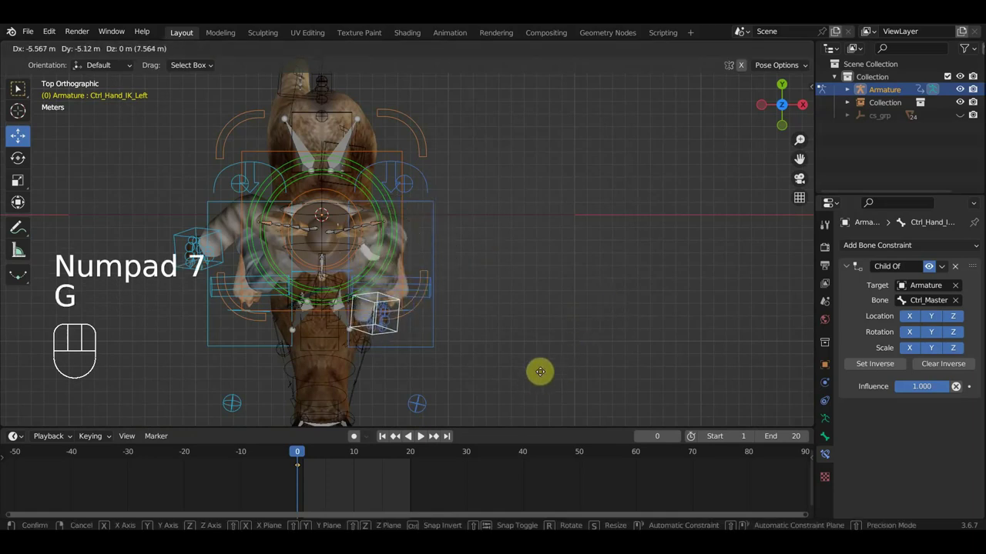
{"action": "key", "text": "r"}
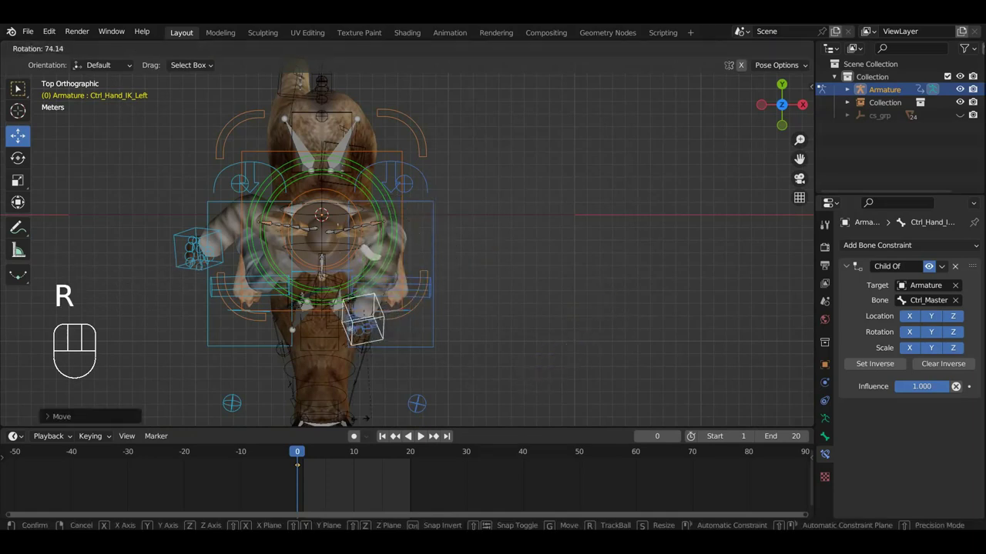
{"action": "left_click_drag", "start_coordinate": [461, 374], "coordinate": [335, 241]}
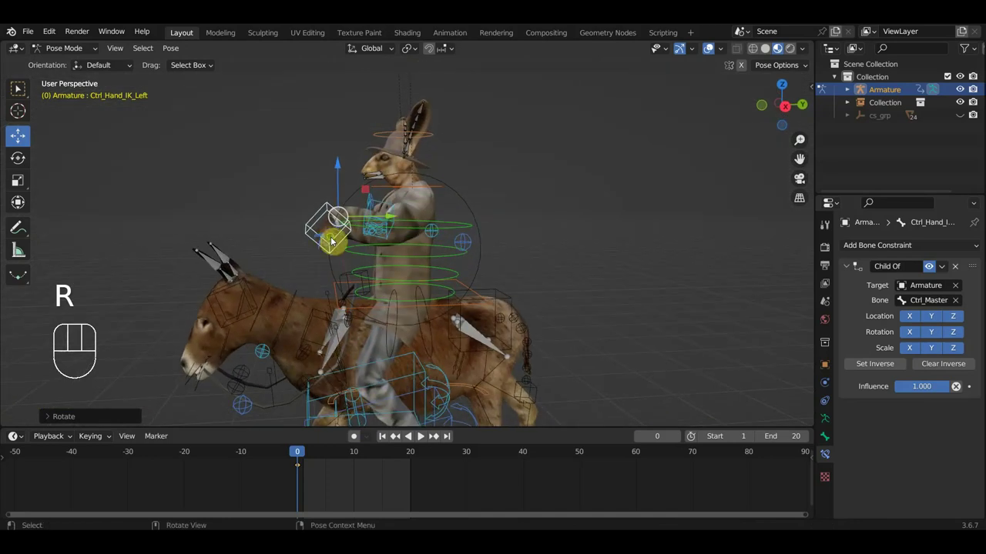
{"action": "key", "text": "g"}
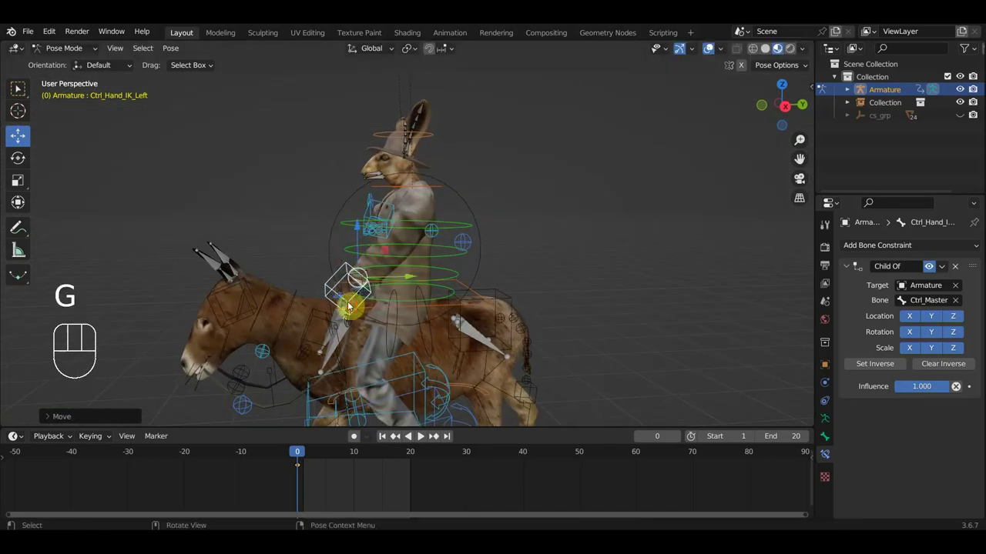
{"action": "left_click_drag", "start_coordinate": [359, 302], "coordinate": [511, 305]}
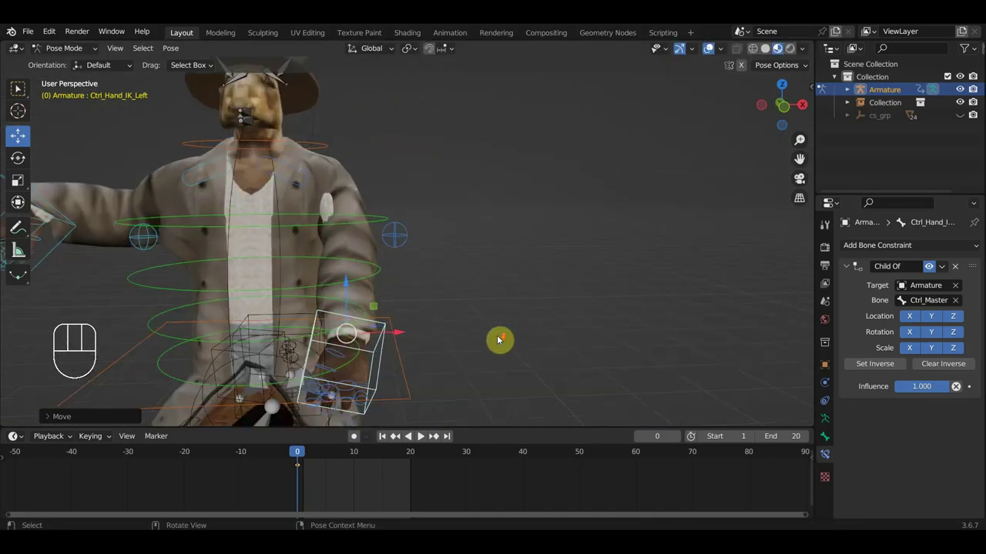
{"action": "left_click_drag", "start_coordinate": [504, 340], "coordinate": [524, 358]}
{"action": "key", "text": "g"}
{"action": "left_click_drag", "start_coordinate": [452, 372], "coordinate": [310, 349]}
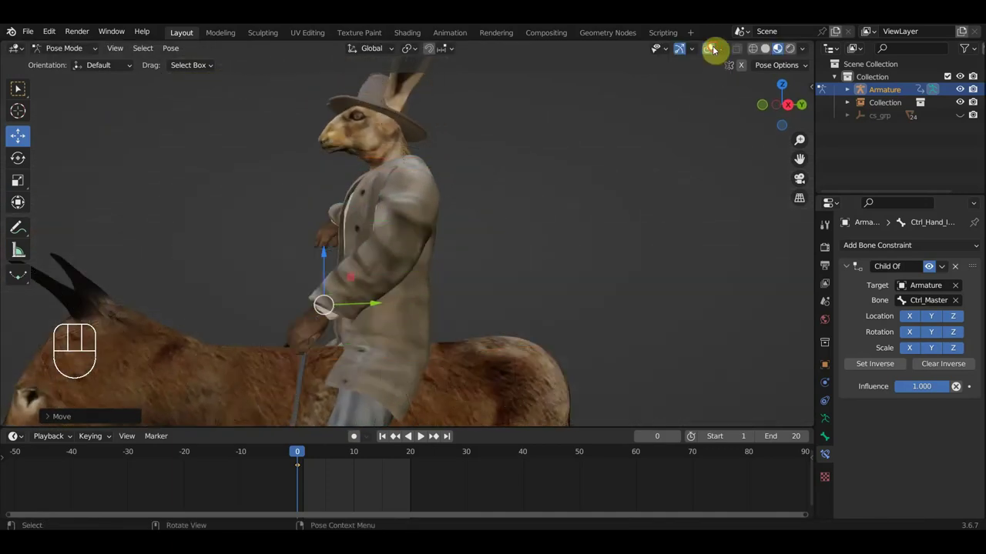
{"action": "left_click_drag", "start_coordinate": [634, 206], "coordinate": [747, 240]}
{"action": "left_click_drag", "start_coordinate": [574, 287], "coordinate": [589, 292]}
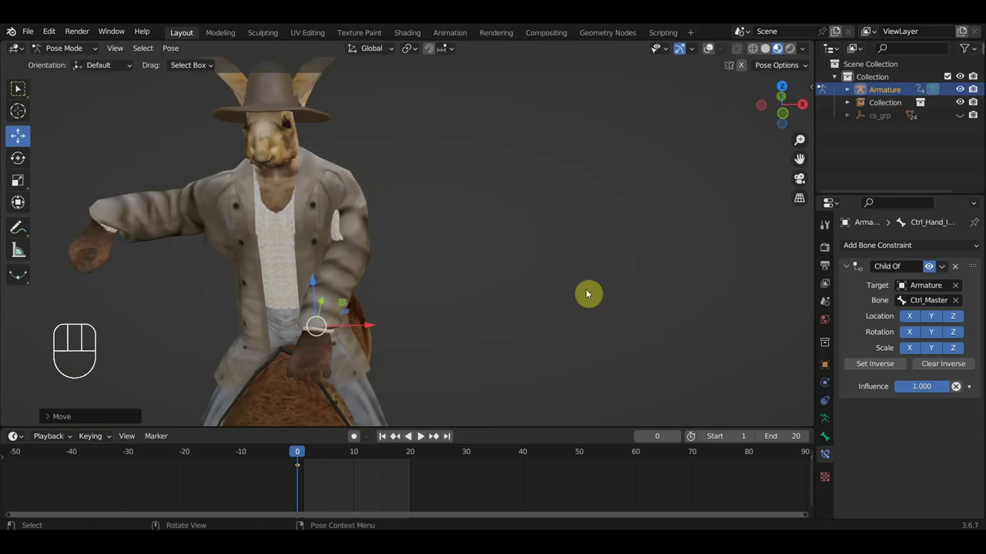
{"action": "key", "text": "r"}
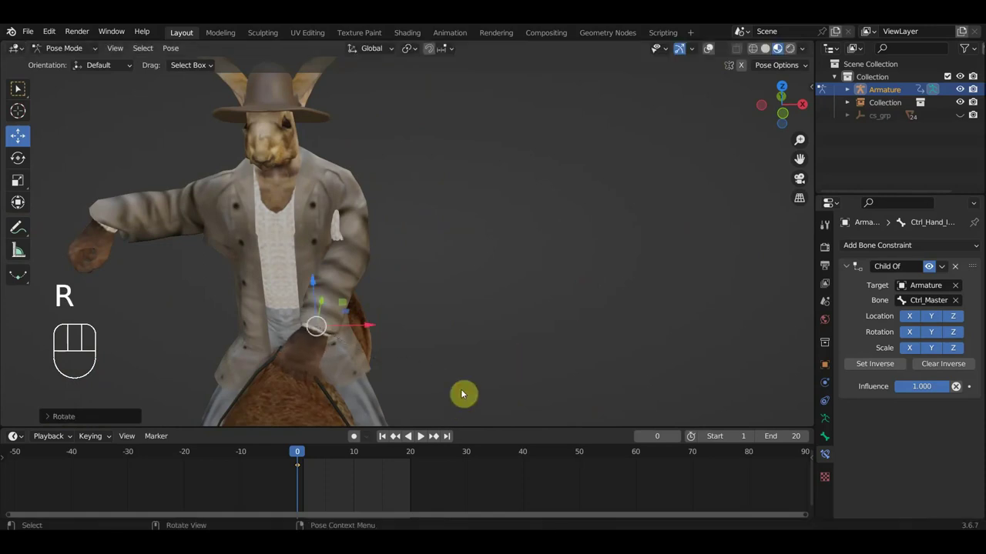
Refine the left hand's position and rotation from Top view, then check placement around the rider.
{"action": "key", "text": "g"}
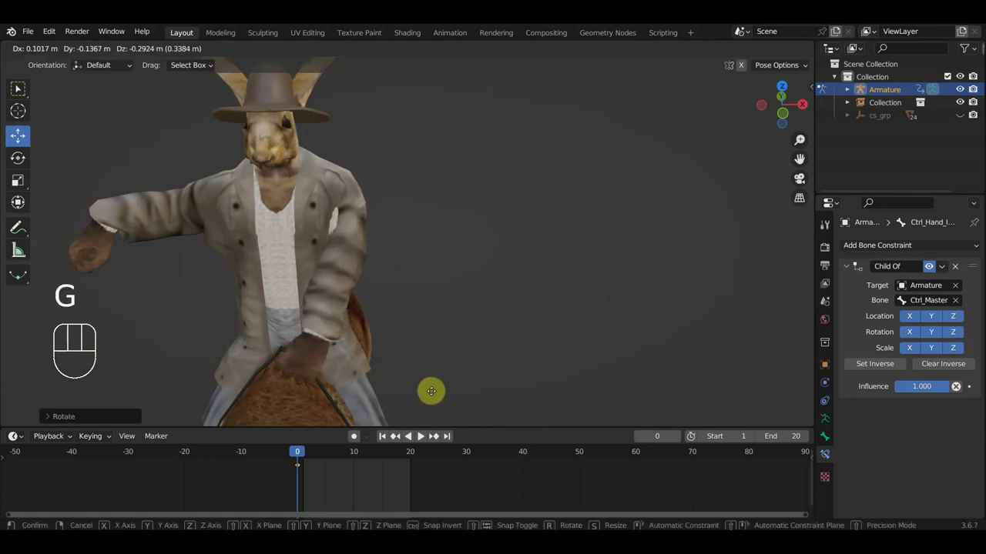
{"action": "left_click", "coordinate": [714, 50]}
{"action": "left_click", "coordinate": [80, 220]}
{"action": "key", "text": "g"}
{"action": "key", "text": "KP_7"}
{"action": "key", "text": "r"}
{"action": "left_click_drag", "start_coordinate": [347, 314], "coordinate": [536, 186]}
{"action": "left_click_drag", "start_coordinate": [467, 218], "coordinate": [420, 207]}
{"action": "left_click_drag", "start_coordinate": [481, 238], "coordinate": [443, 155]}
{"action": "left_click_drag", "start_coordinate": [443, 187], "coordinate": [462, 191]}
Rotate Ctrl_Hand_IK_Right from several angles so the right hand grips the reins.
{"action": "key", "text": "r"}
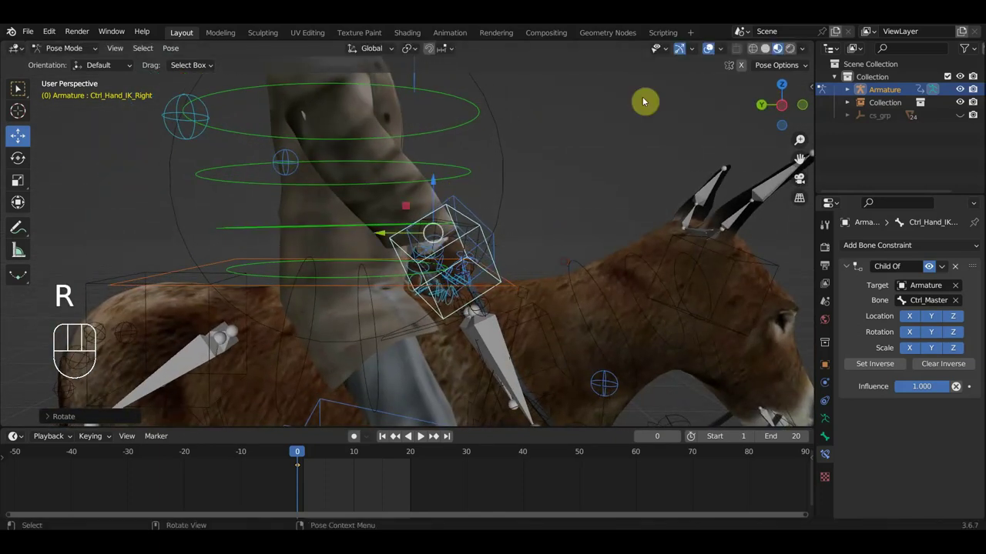
{"action": "left_click", "coordinate": [717, 46]}
{"action": "left_click_drag", "start_coordinate": [591, 161], "coordinate": [492, 262]}
{"action": "left_click_drag", "start_coordinate": [492, 262], "coordinate": [523, 289]}
{"action": "key", "text": "r"}
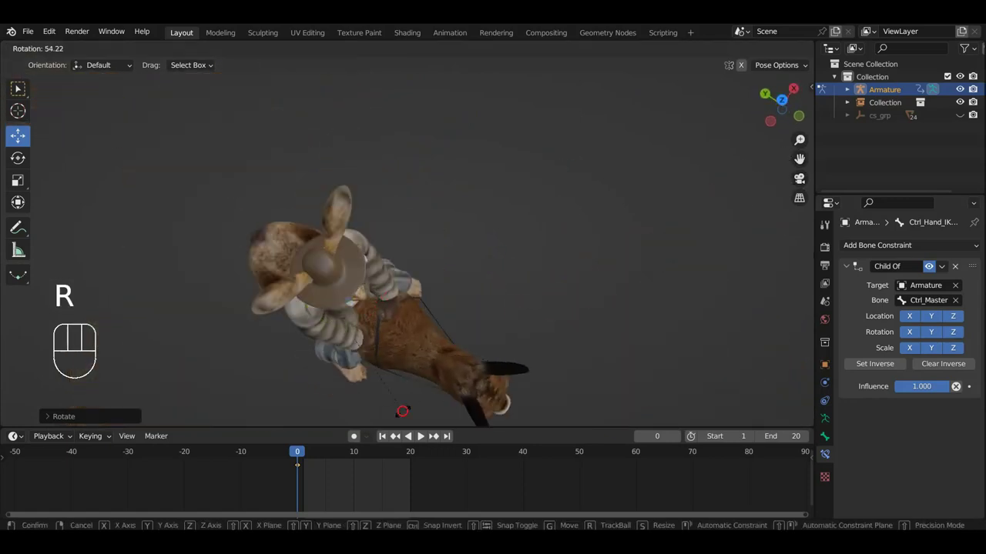
{"action": "left_click_drag", "start_coordinate": [474, 358], "coordinate": [501, 240]}
{"action": "key", "text": "r"}
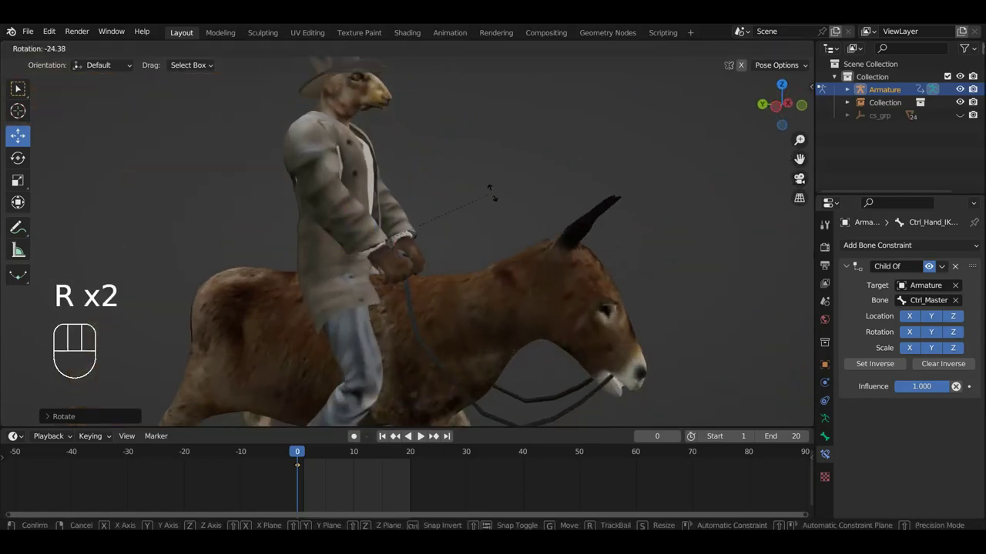
{"action": "left_click_drag", "start_coordinate": [499, 226], "coordinate": [393, 347]}
{"action": "key", "text": "r"}
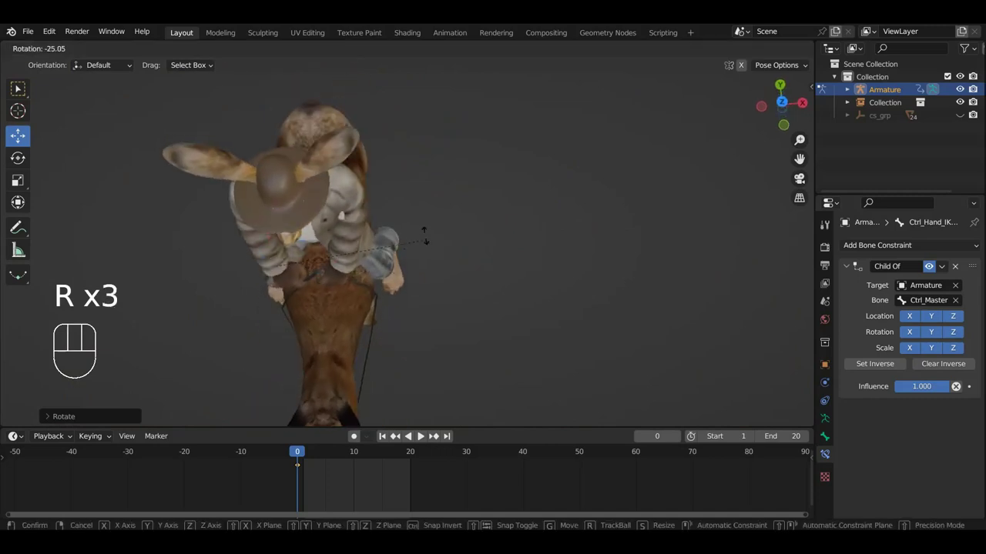
{"action": "left_click_drag", "start_coordinate": [427, 229], "coordinate": [461, 159]}
{"action": "left_click_drag", "start_coordinate": [431, 276], "coordinate": [431, 260]}
Nudge the right hand control into place, then select Ctrl_Hips and start lowering it onto the donkey.
{"action": "key", "text": "g"}
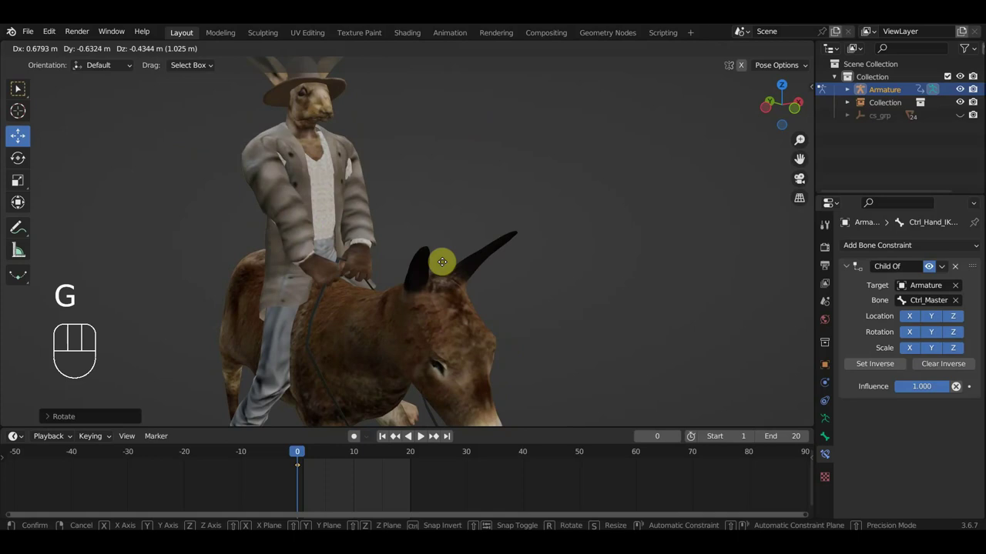
{"action": "left_click_drag", "start_coordinate": [460, 275], "coordinate": [546, 264]}
{"action": "key", "text": "g"}
{"action": "left_click", "coordinate": [713, 49]}
{"action": "left_click", "coordinate": [263, 267]}
{"action": "middle_click", "coordinate": [301, 272]}
{"action": "key", "text": "g"}
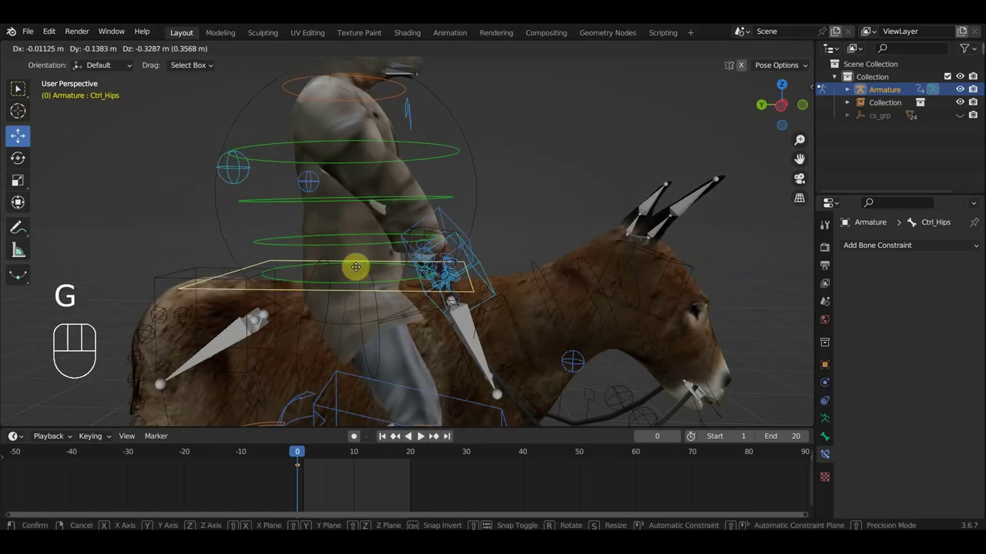
In Right Orthographic, rotate Ctrl_Spine1 and Ctrl_Spine so the upper body leans forward over the donkey's neck.
{"action": "left_click", "coordinate": [355, 203]}
{"action": "key", "text": "KP_3"}
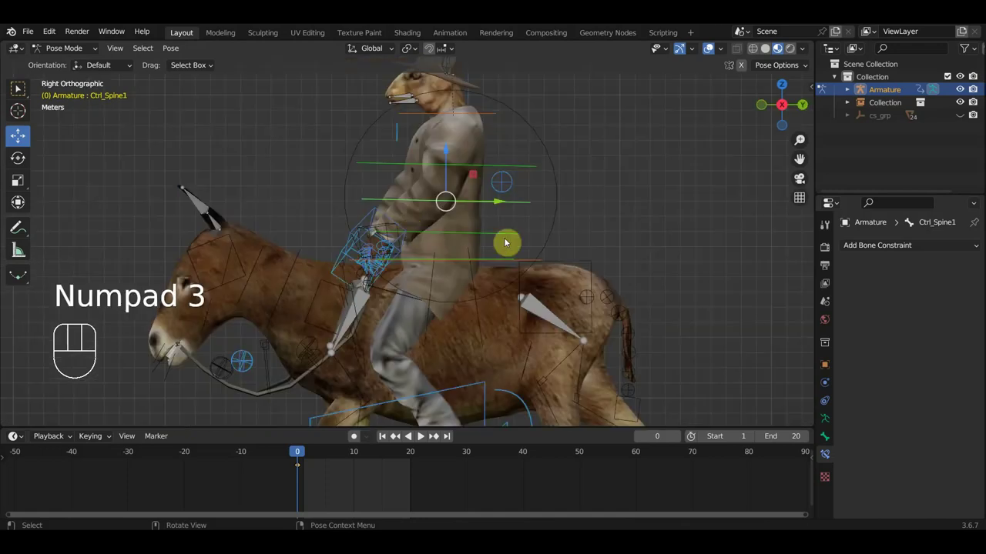
{"action": "key", "text": "r"}
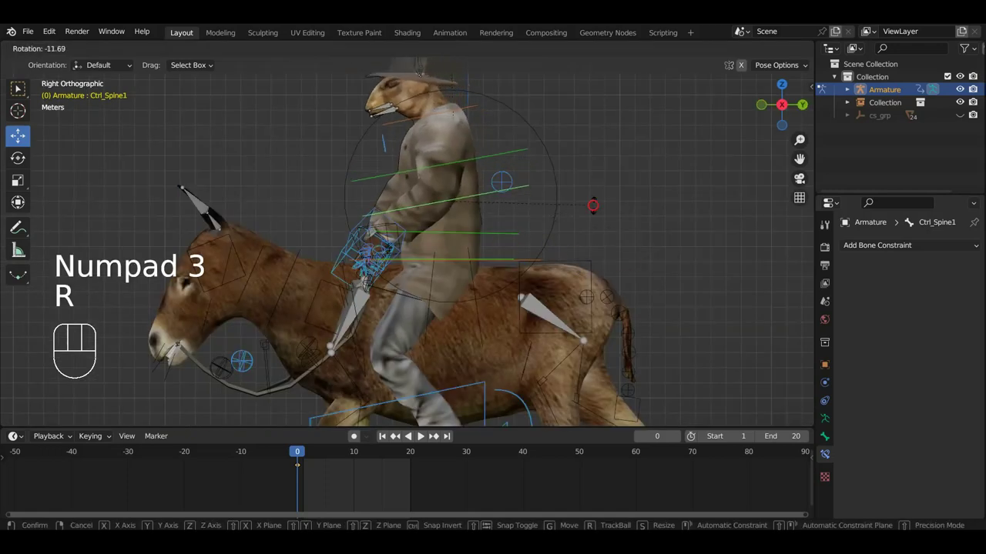
{"action": "left_click", "coordinate": [513, 234]}
{"action": "key", "text": "r"}
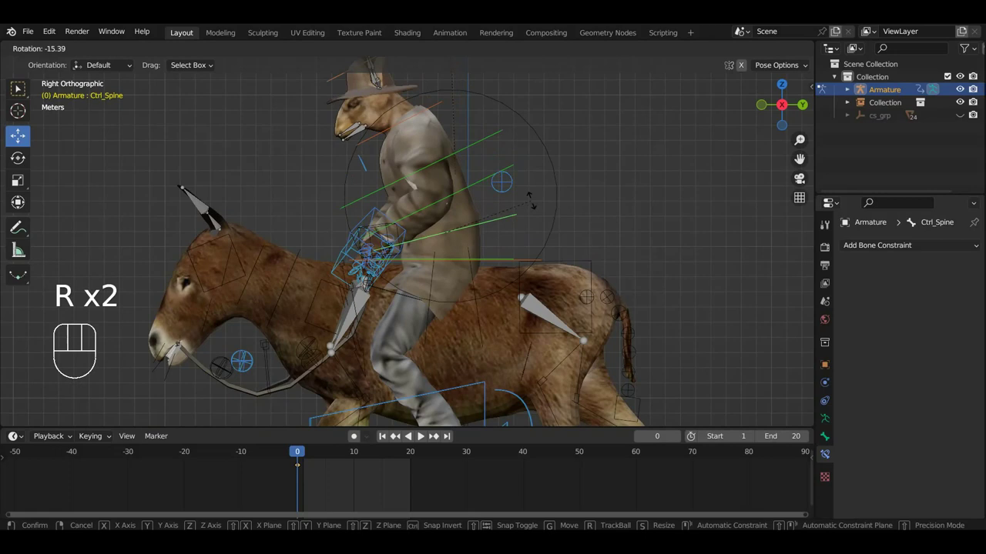
{"action": "left_click_drag", "start_coordinate": [452, 197], "coordinate": [597, 248]}
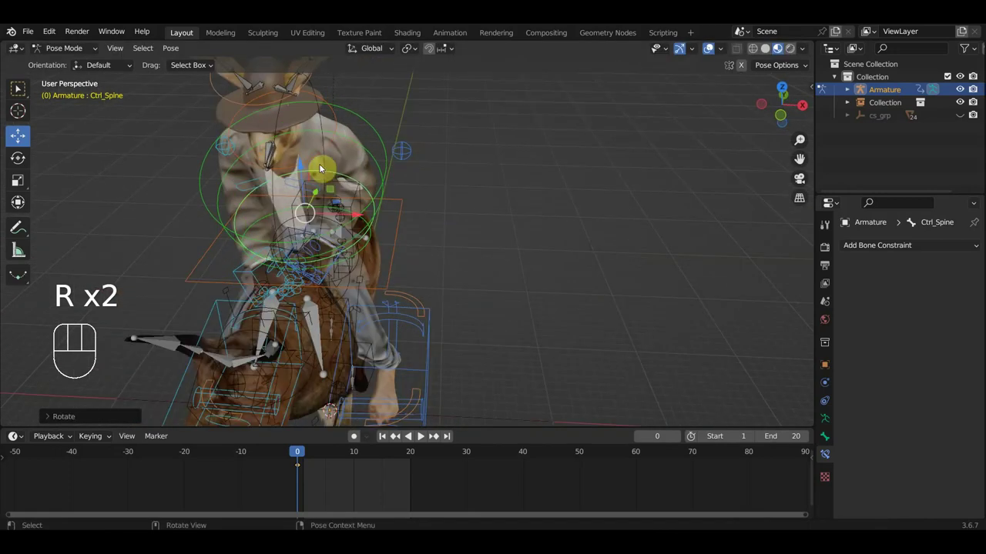
{"action": "left_click_drag", "start_coordinate": [278, 180], "coordinate": [316, 233]}
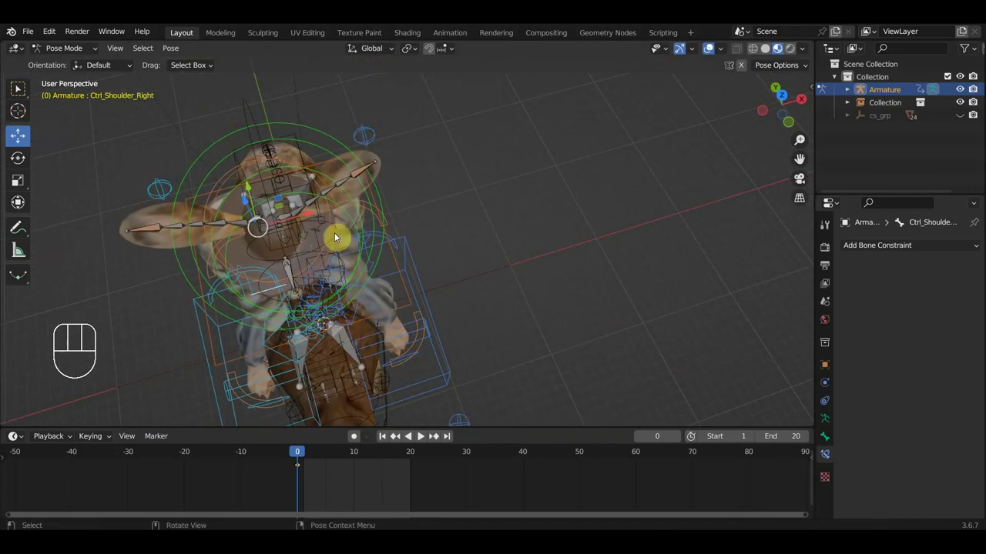
{"action": "key", "text": "r"}
{"action": "left_click_drag", "start_coordinate": [337, 231], "coordinate": [301, 170]}
Rotate a shoulder control slightly and inspect the rider from behind.
{"action": "left_click", "coordinate": [324, 172]}
{"action": "left_click_drag", "start_coordinate": [326, 176], "coordinate": [362, 245]}
{"action": "key", "text": "r"}
{"action": "left_click_drag", "start_coordinate": [401, 298], "coordinate": [369, 183]}
{"action": "key", "text": "r"}
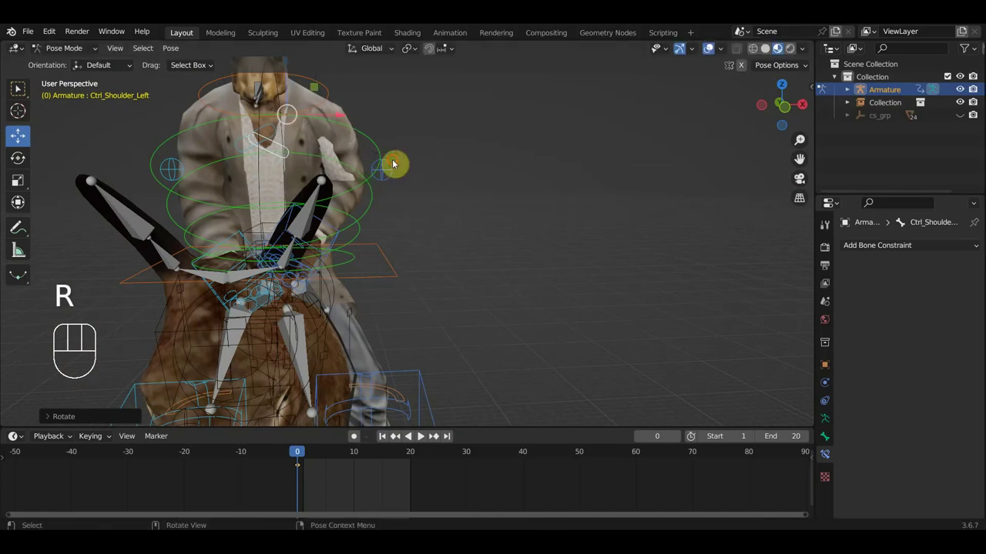
{"action": "left_click_drag", "start_coordinate": [366, 193], "coordinate": [264, 186]}
{"action": "left_click_drag", "start_coordinate": [378, 152], "coordinate": [341, 152]}
{"action": "left_click_drag", "start_coordinate": [441, 192], "coordinate": [310, 215]}
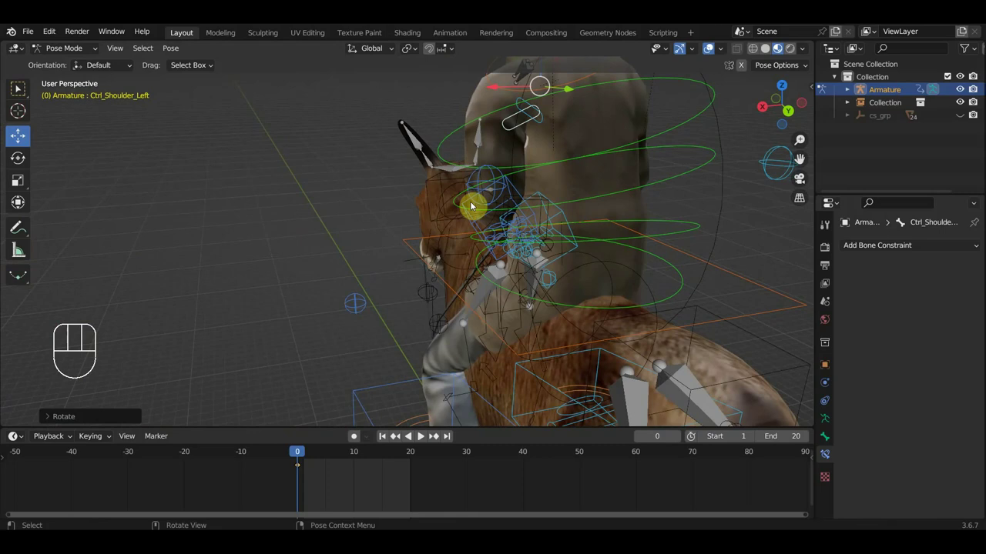
Reposition the left and right arm pole controls to aim the elbows.
{"action": "left_click", "coordinate": [476, 182]}
{"action": "left_click_drag", "start_coordinate": [478, 190], "coordinate": [452, 186]}
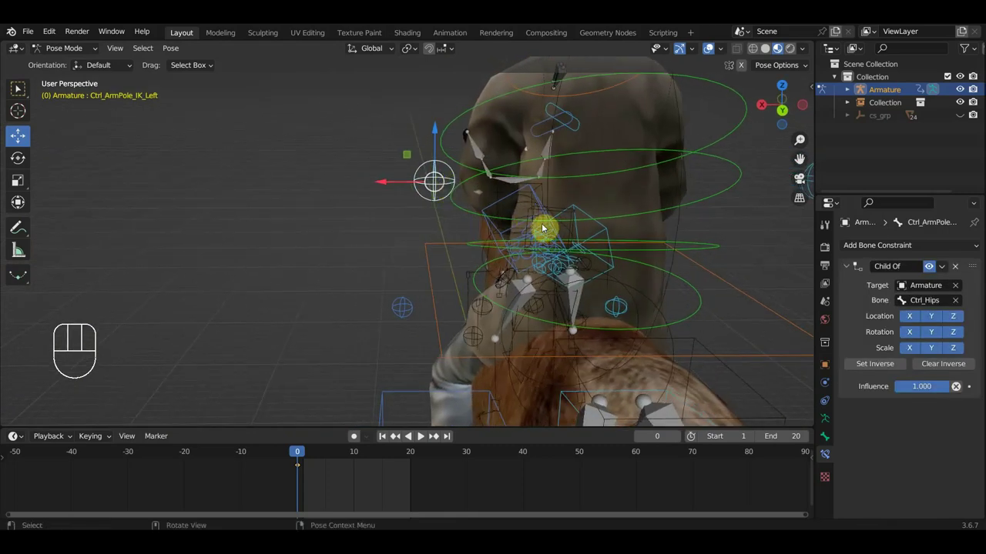
{"action": "key", "text": "g"}
{"action": "left_click_drag", "start_coordinate": [644, 249], "coordinate": [613, 241]}
{"action": "left_click", "coordinate": [632, 203]}
{"action": "key", "text": "g"}
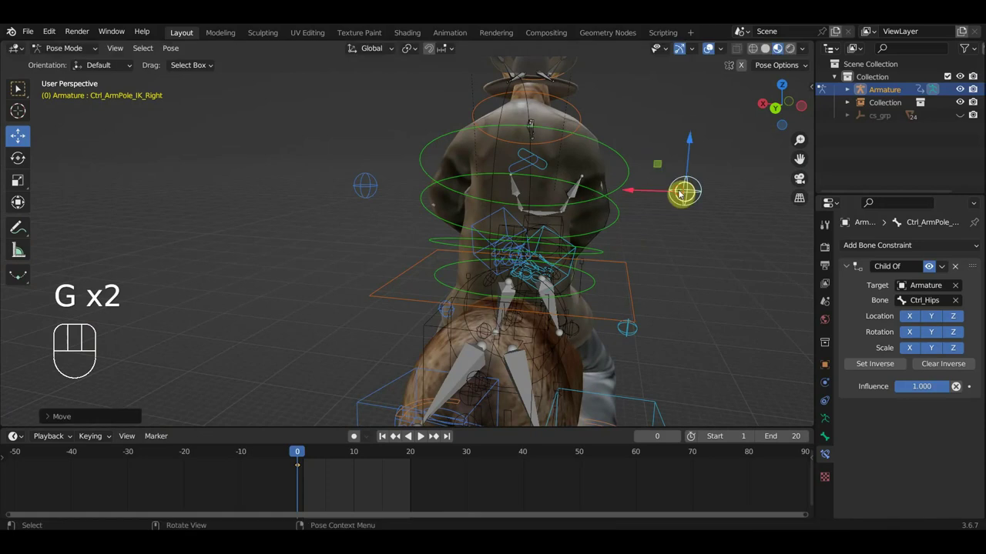
{"action": "left_click_drag", "start_coordinate": [554, 167], "coordinate": [564, 168]}
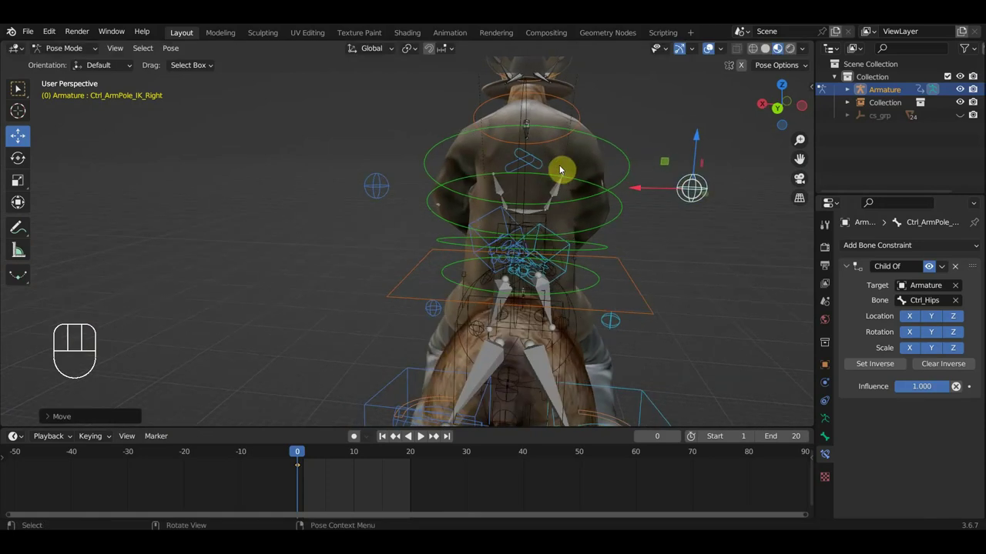
Check the left shoulder from Front view, then rotate Ctrl_Spine1 slightly from the side.
{"action": "key", "text": "KP_1"}
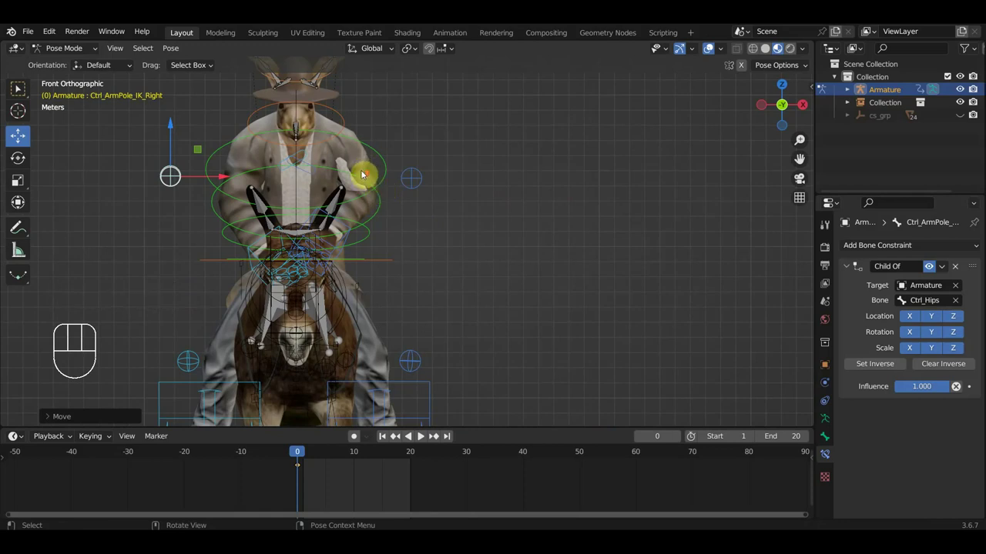
{"action": "left_click", "coordinate": [302, 150]}
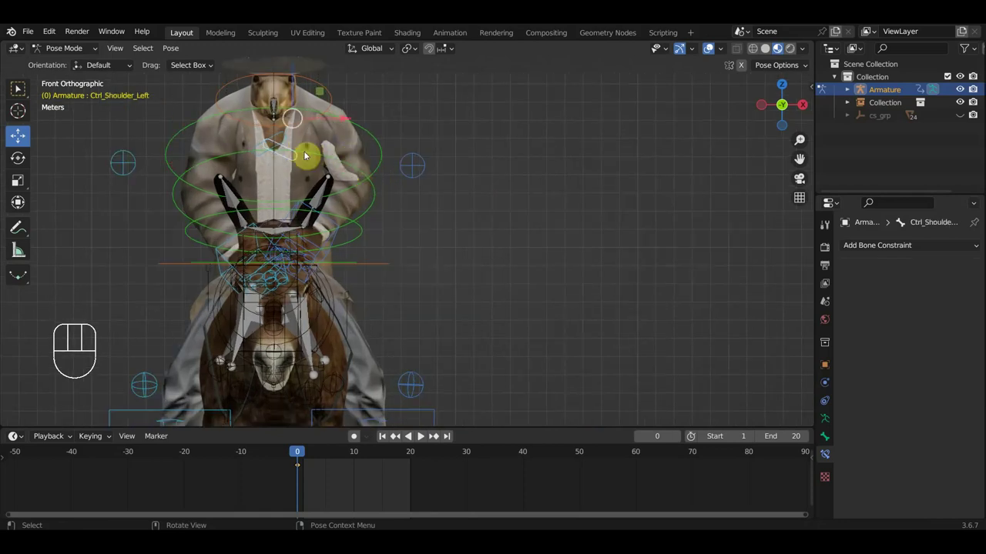
{"action": "left_click_drag", "start_coordinate": [348, 193], "coordinate": [363, 204]}
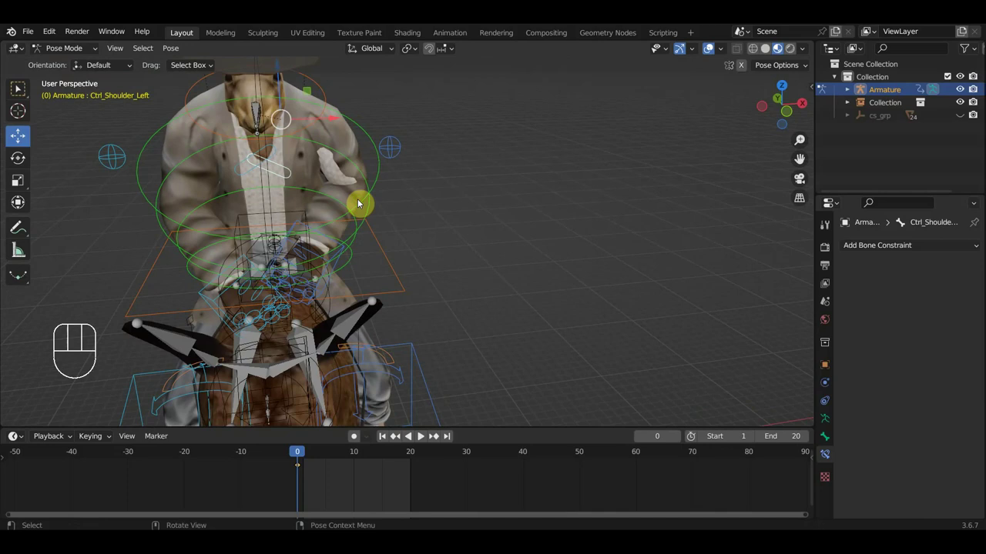
{"action": "left_click_drag", "start_coordinate": [352, 198], "coordinate": [216, 174]}
{"action": "left_click_drag", "start_coordinate": [374, 157], "coordinate": [371, 180]}
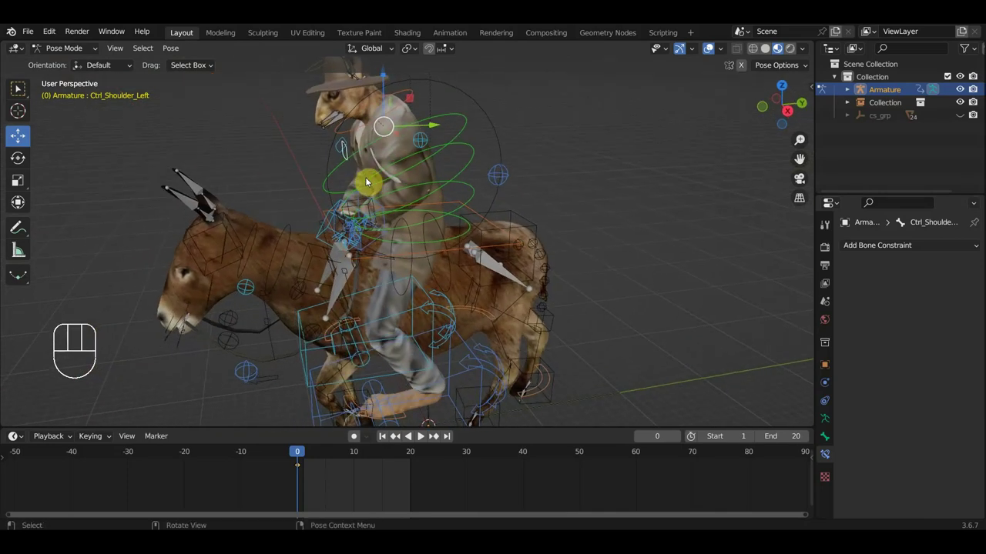
{"action": "left_click_drag", "start_coordinate": [470, 174], "coordinate": [453, 154]}
{"action": "key", "text": "KP_3"}
{"action": "left_click", "coordinate": [475, 189]}
{"action": "key", "text": "r"}
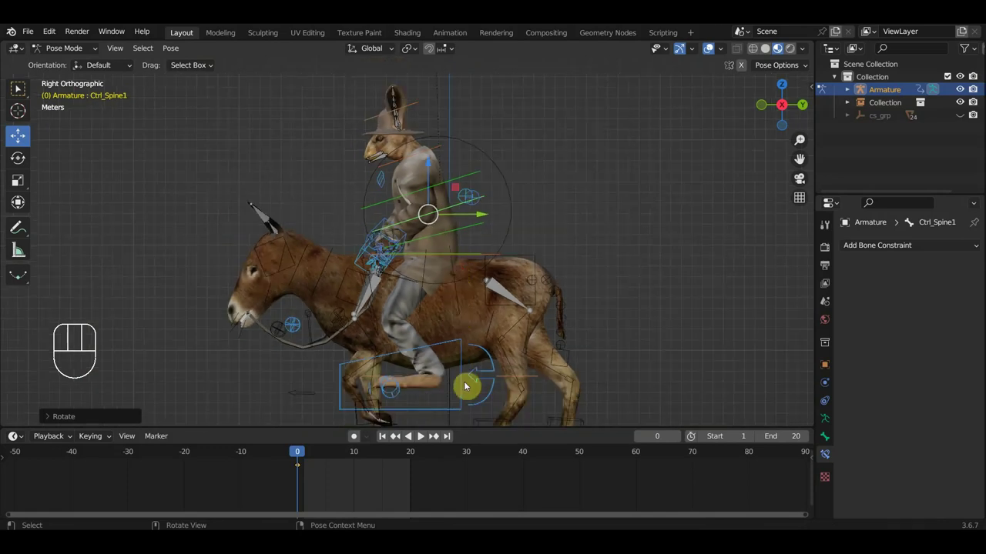
Rotate and push the donkey's front foot forward, then key Location & Rotation on all 506 controls at frame 0.
{"action": "left_click", "coordinate": [457, 416]}
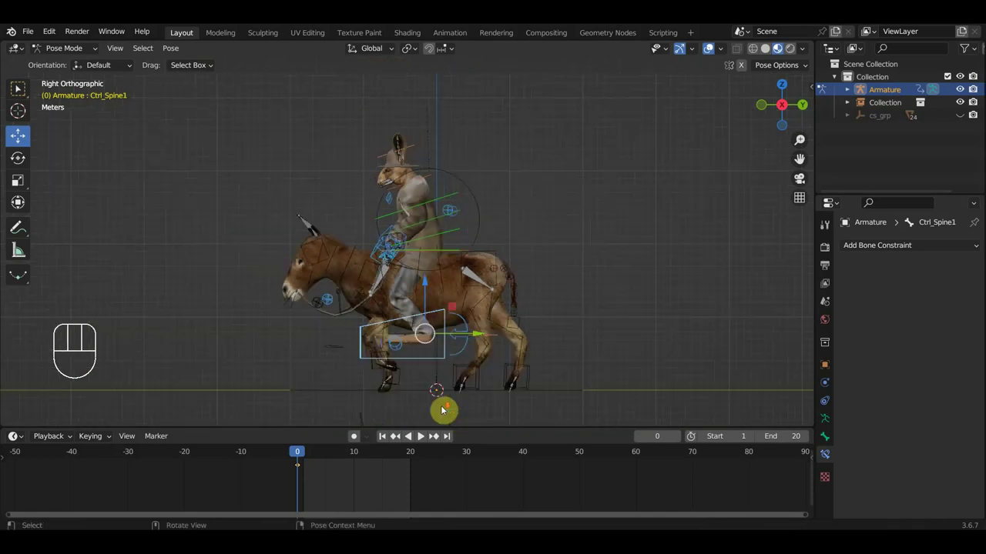
{"action": "middle_click", "coordinate": [451, 391]}
{"action": "key", "text": "KP_3"}
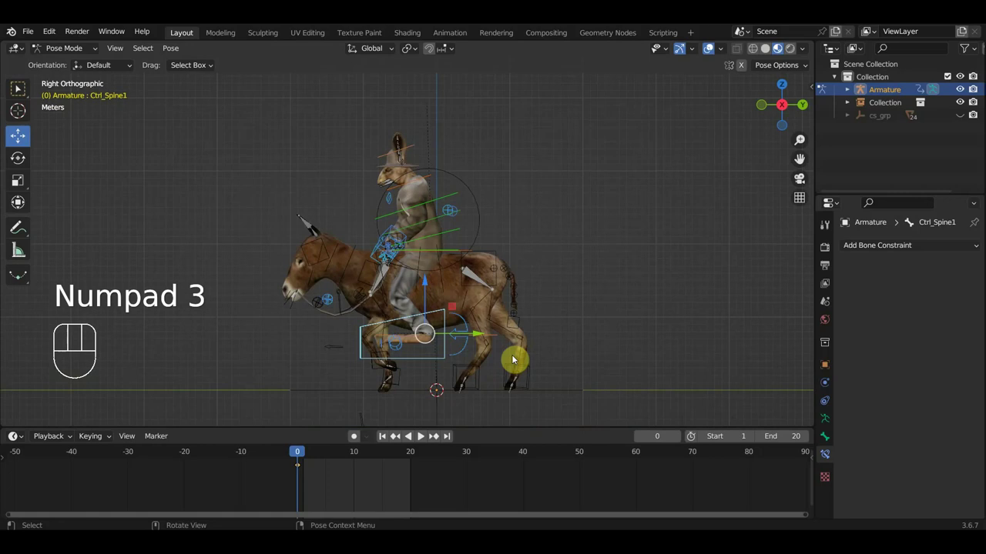
{"action": "key", "text": "r"}
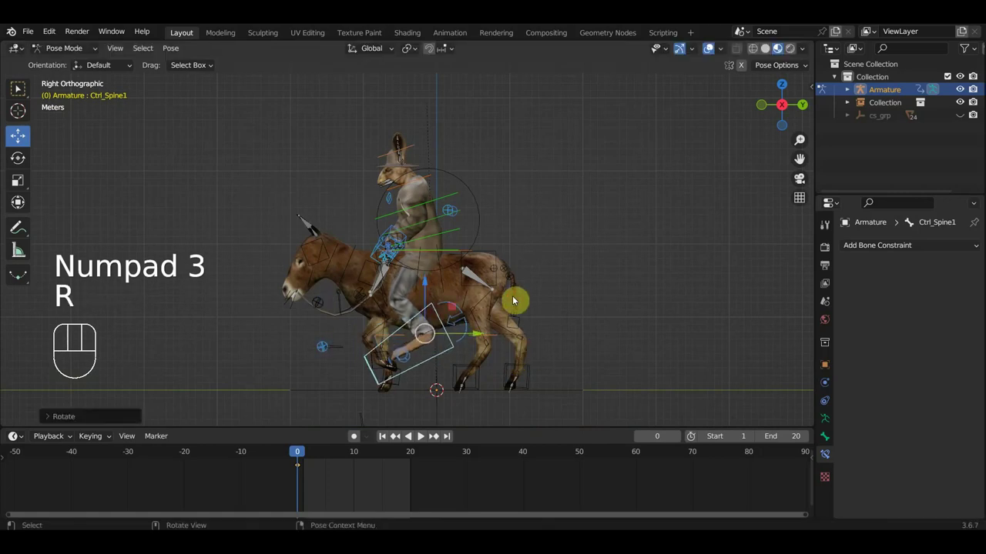
{"action": "key", "text": "g"}
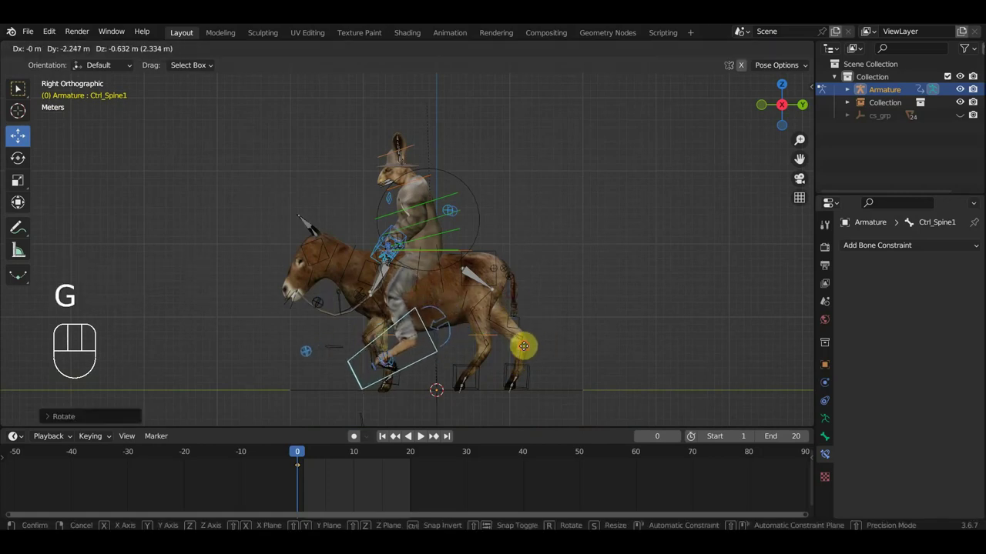
{"action": "key", "text": "a"}
{"action": "key", "text": "i"}
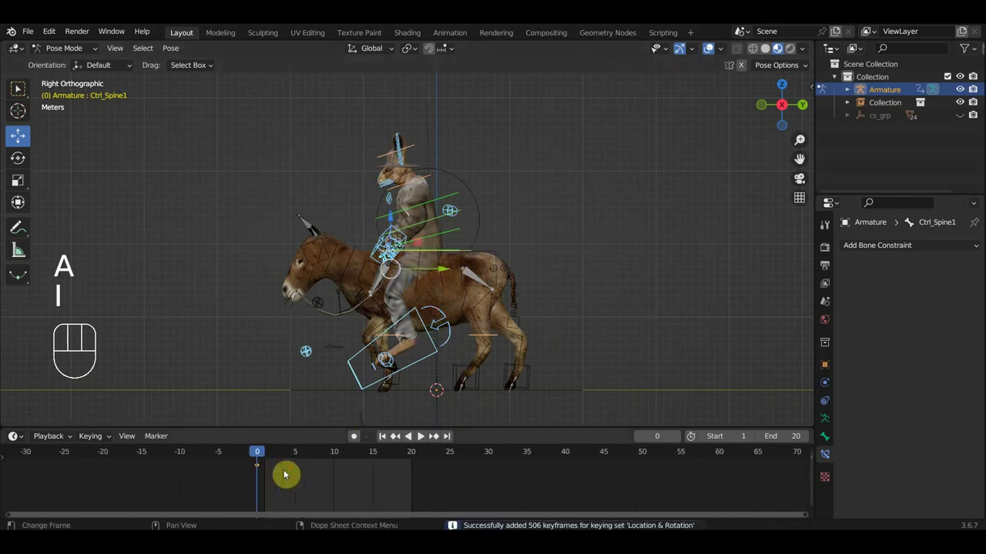
Duplicate the starting pose keyframes to frame 32 with Shift+D to close the loop.
{"action": "left_click_drag", "start_coordinate": [267, 452], "coordinate": [270, 461]}
{"action": "key", "text": "i"}
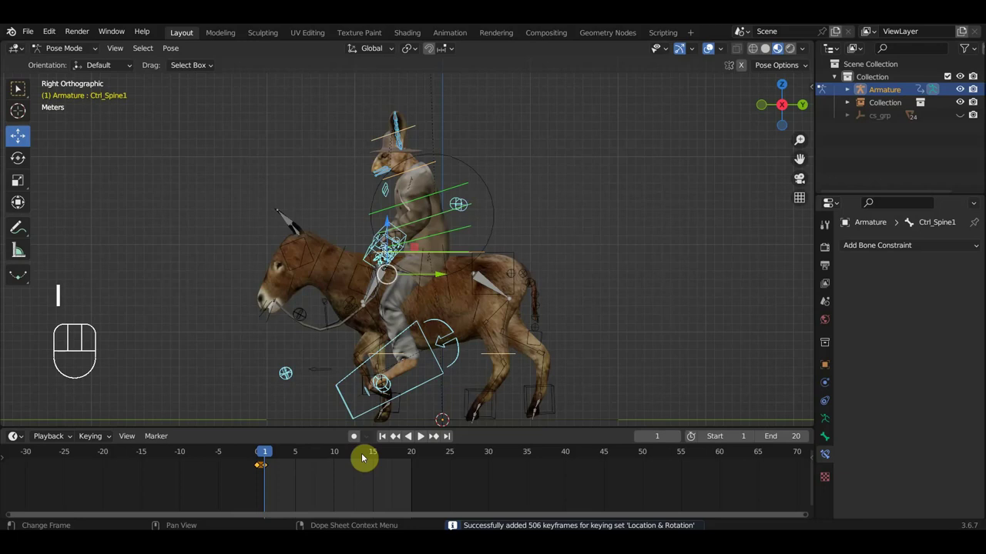
{"action": "left_click", "coordinate": [495, 458]}
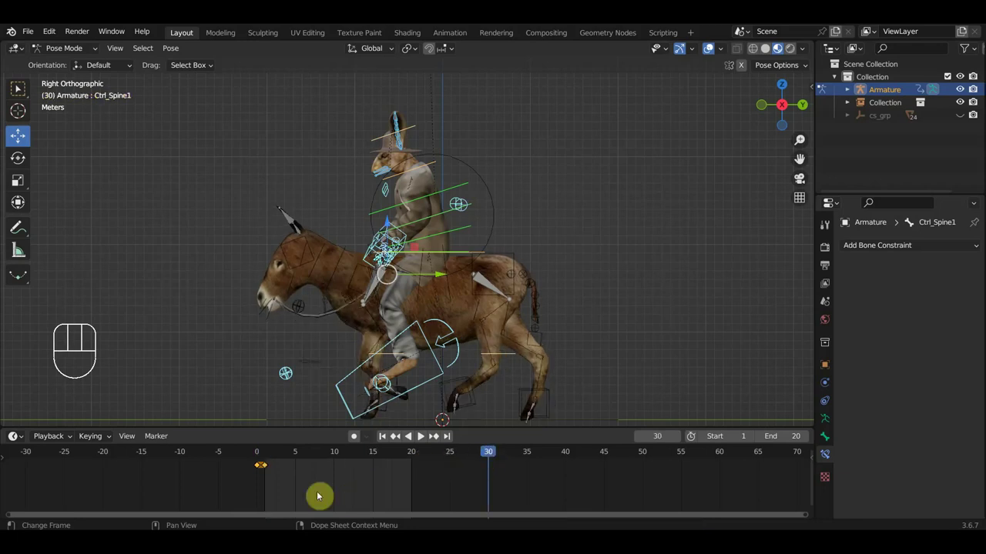
{"action": "left_click_drag", "start_coordinate": [275, 475], "coordinate": [265, 460]}
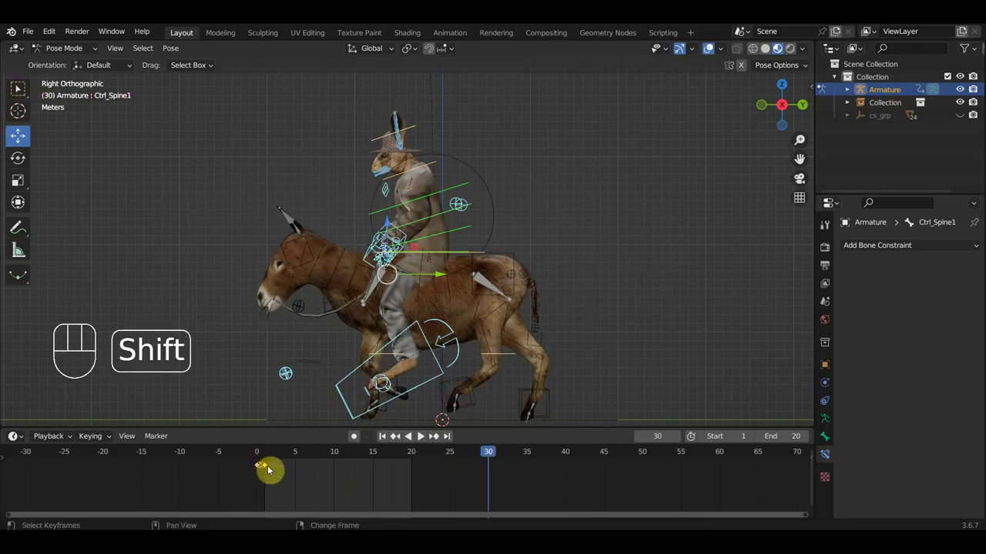
{"action": "key", "text": "shift+d"}
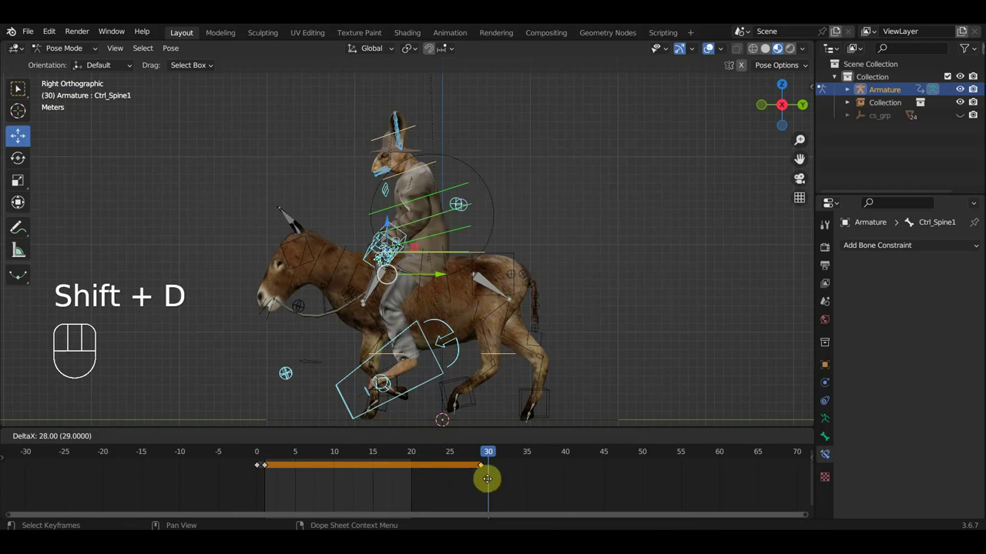
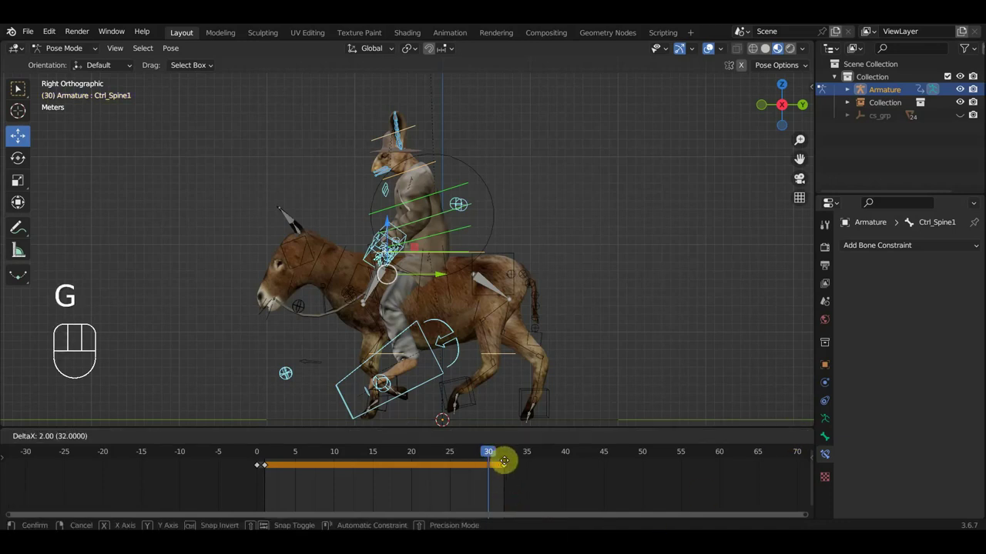
{"action": "left_click_drag", "start_coordinate": [494, 460], "coordinate": [380, 466]}
Set the scene End frame to 32 and scrub through to check the pose mid-loop.
{"action": "left_click_drag", "start_coordinate": [359, 456], "coordinate": [269, 462]}
{"action": "left_click", "coordinate": [340, 454]}
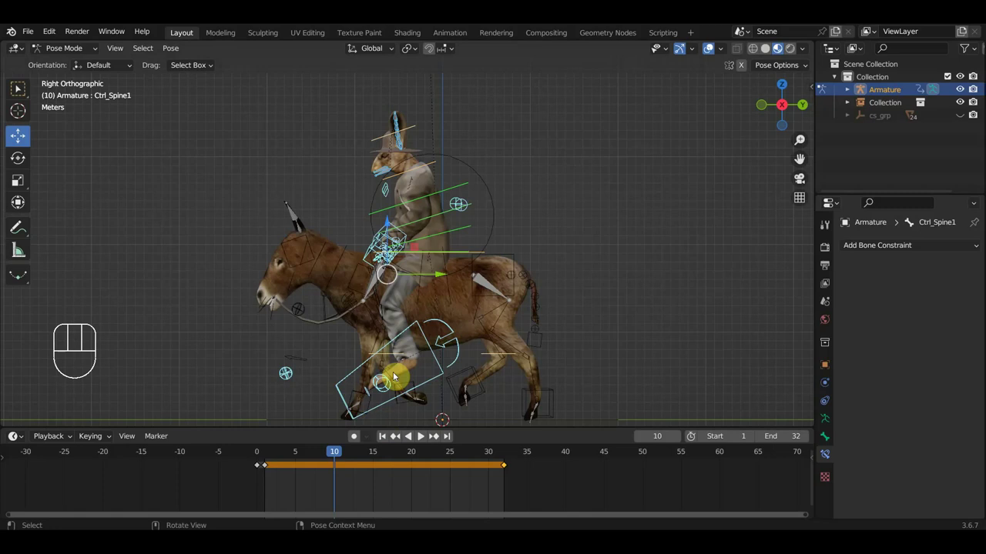
Lower Ctrl_Hips into the saddle at frame 10 and key Location & Rotation for all controls.
{"action": "left_click", "coordinate": [482, 252]}
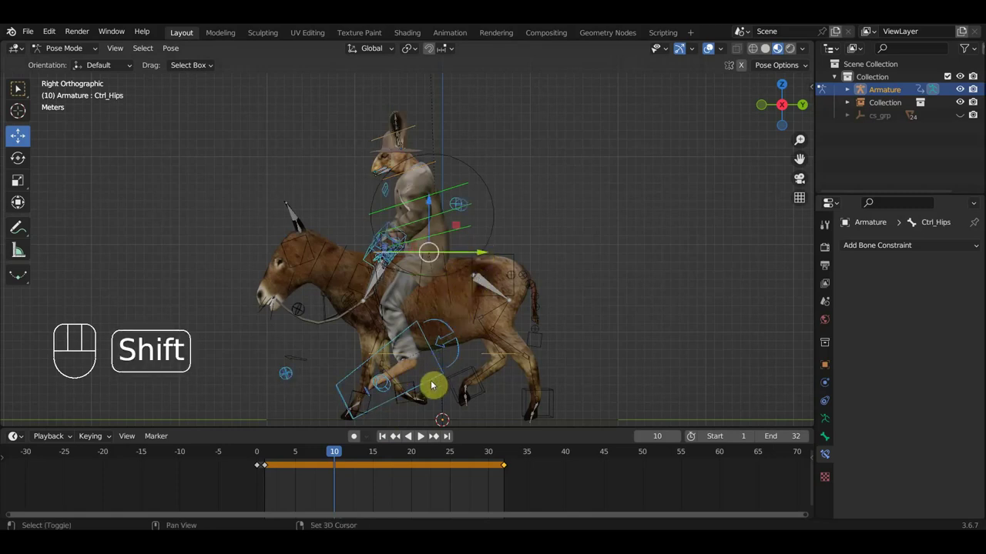
{"action": "left_click", "coordinate": [437, 388]}
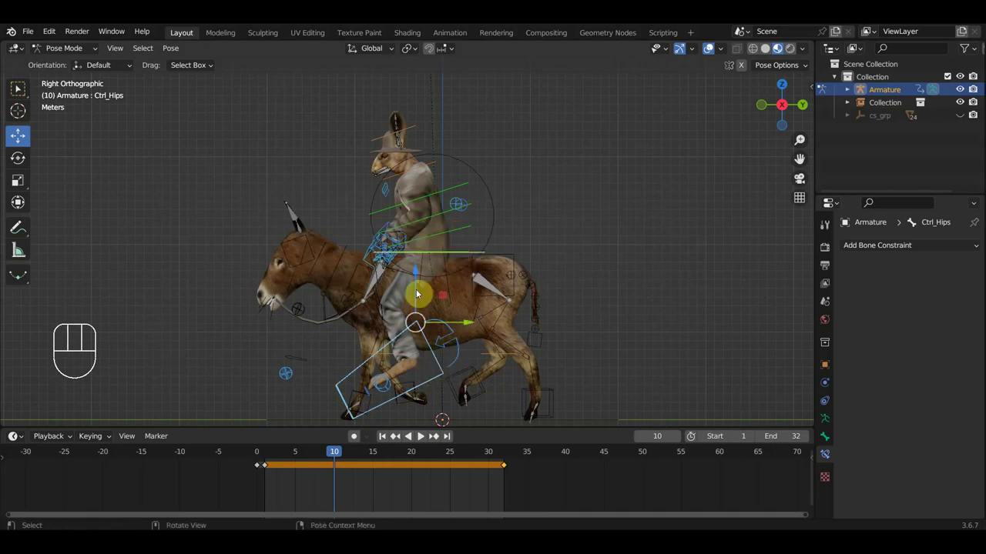
{"action": "left_click_drag", "start_coordinate": [418, 280], "coordinate": [418, 277]}
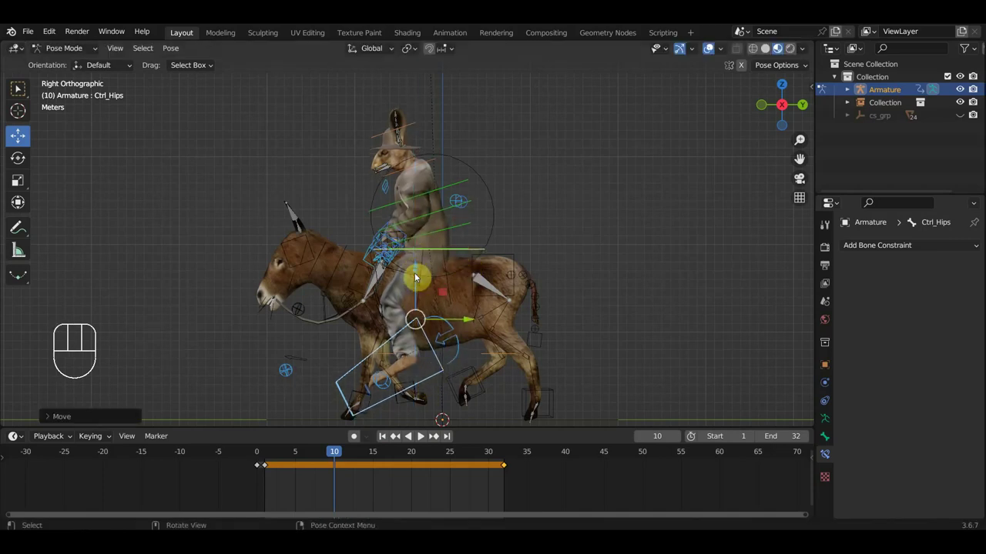
{"action": "left_click", "coordinate": [377, 243]}
{"action": "left_click", "coordinate": [370, 255]}
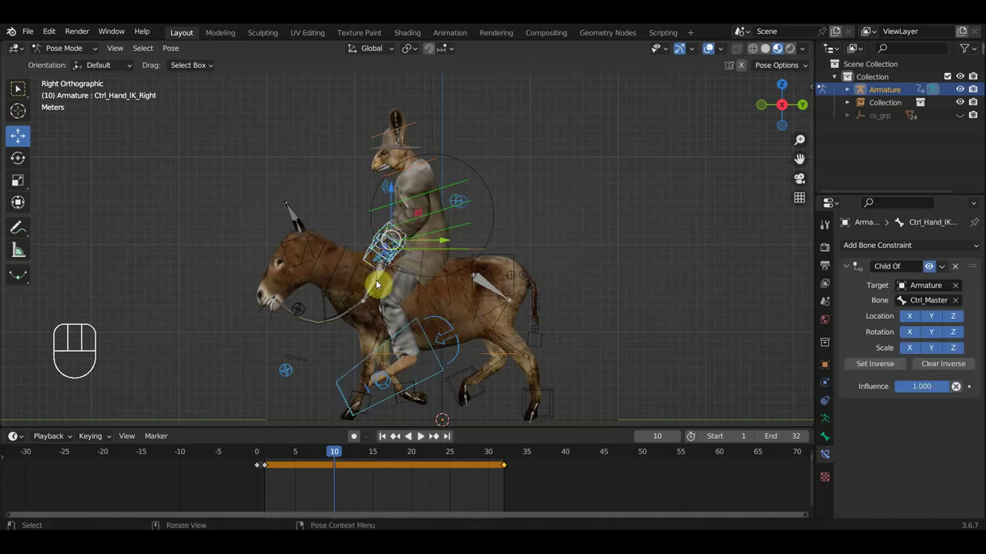
{"action": "key", "text": "g"}
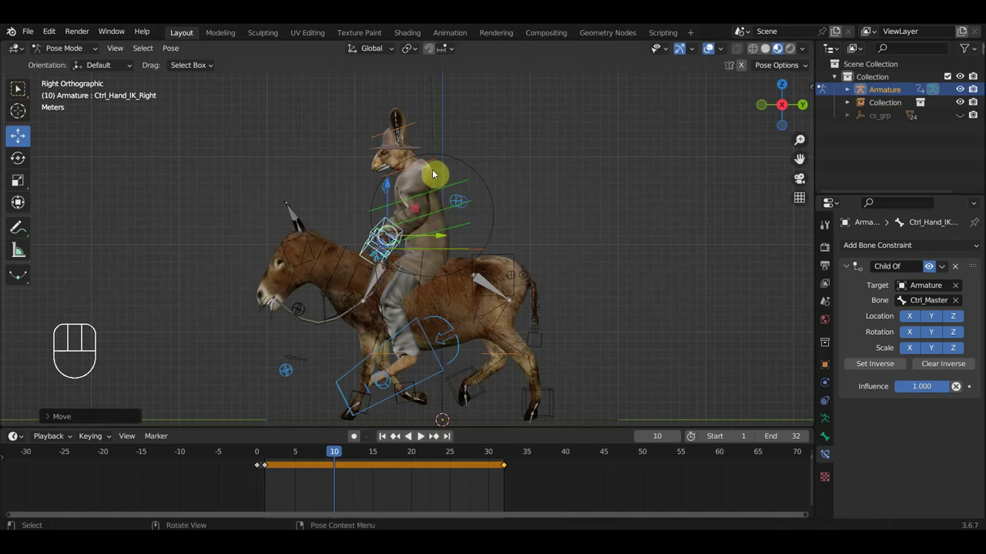
{"action": "key", "text": "a"}
{"action": "key", "text": "i"}
Scrub to frame 15 and move the hips control again.
{"action": "left_click_drag", "start_coordinate": [324, 460], "coordinate": [379, 476]}
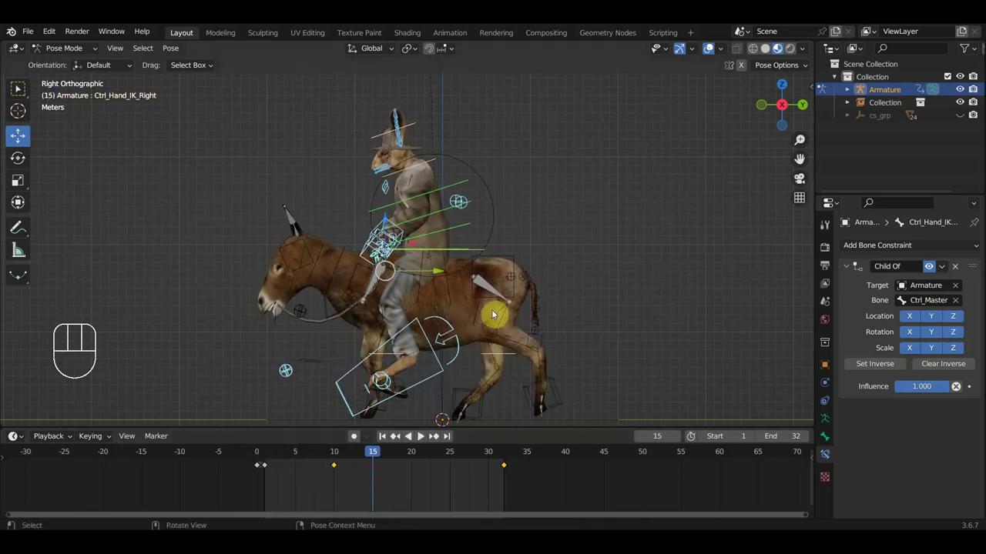
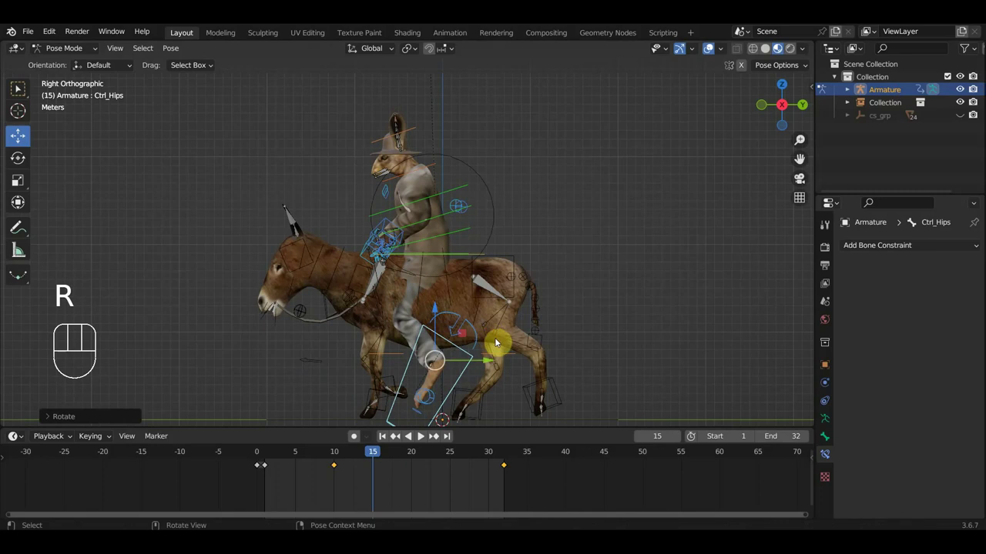
{"action": "key", "text": "g"}
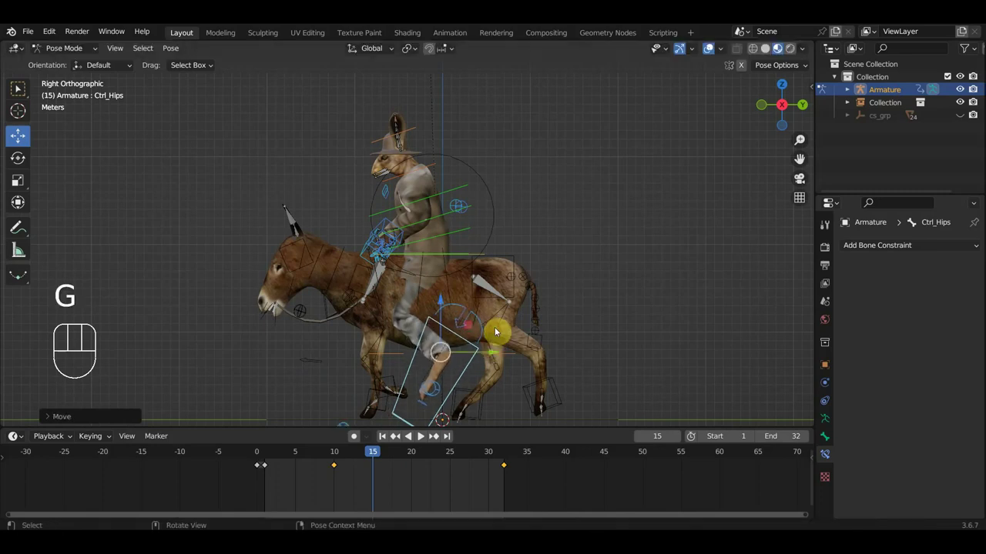
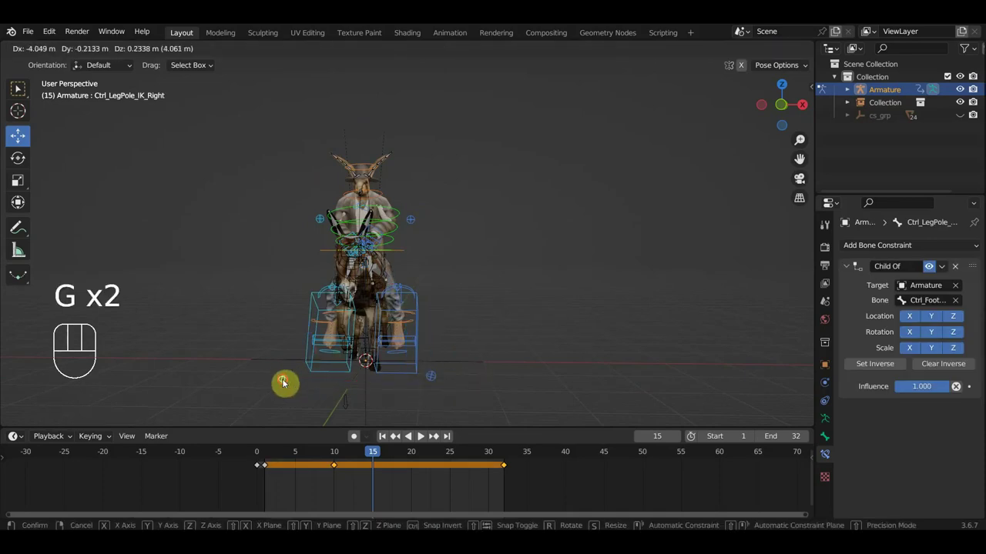
Return to Right Orthographic, key all controls and scrub through the timeline to frame 26.
{"action": "left_click_drag", "start_coordinate": [446, 348], "coordinate": [314, 347]}
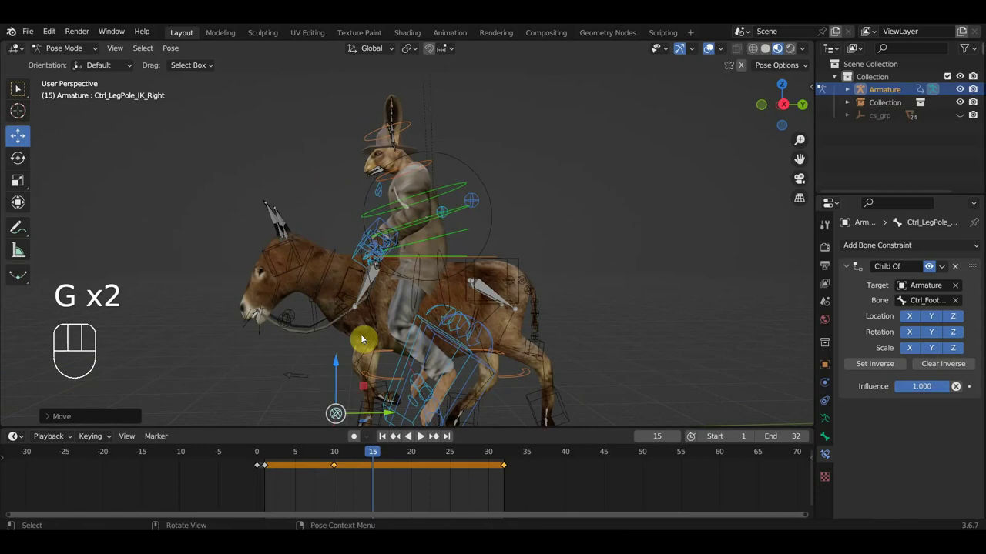
{"action": "key", "text": "KP_3"}
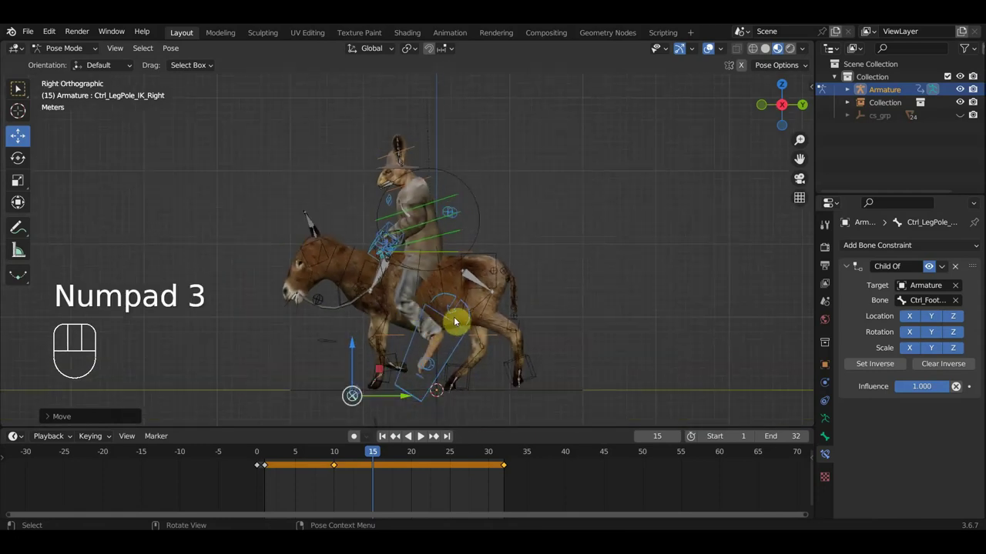
{"action": "key", "text": "a"}
{"action": "key", "text": "i"}
{"action": "left_click_drag", "start_coordinate": [369, 459], "coordinate": [445, 486]}
{"action": "left_click_drag", "start_coordinate": [416, 496], "coordinate": [367, 462]}
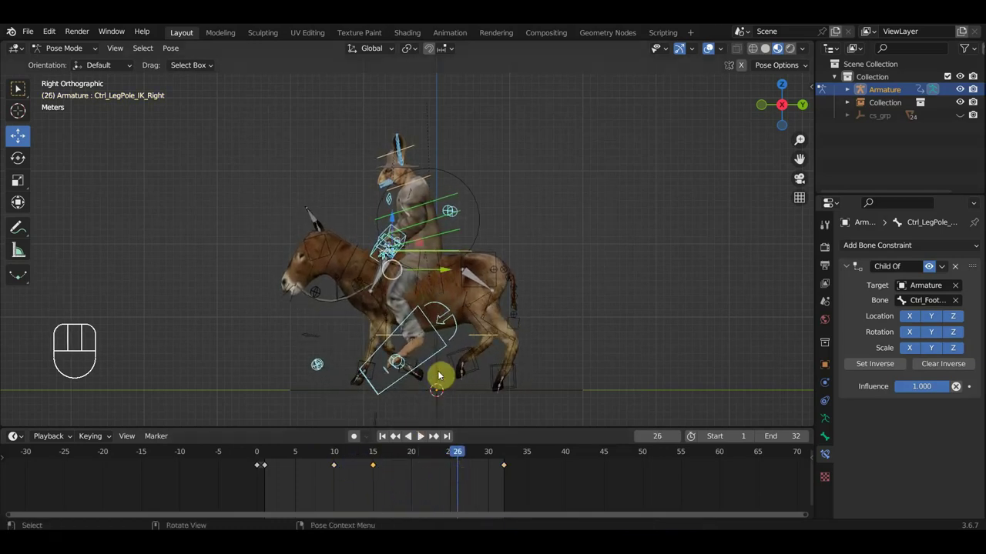
Slide the frame-15 pose key to frame 20 and play the riding animation.
{"action": "left_click", "coordinate": [431, 356]}
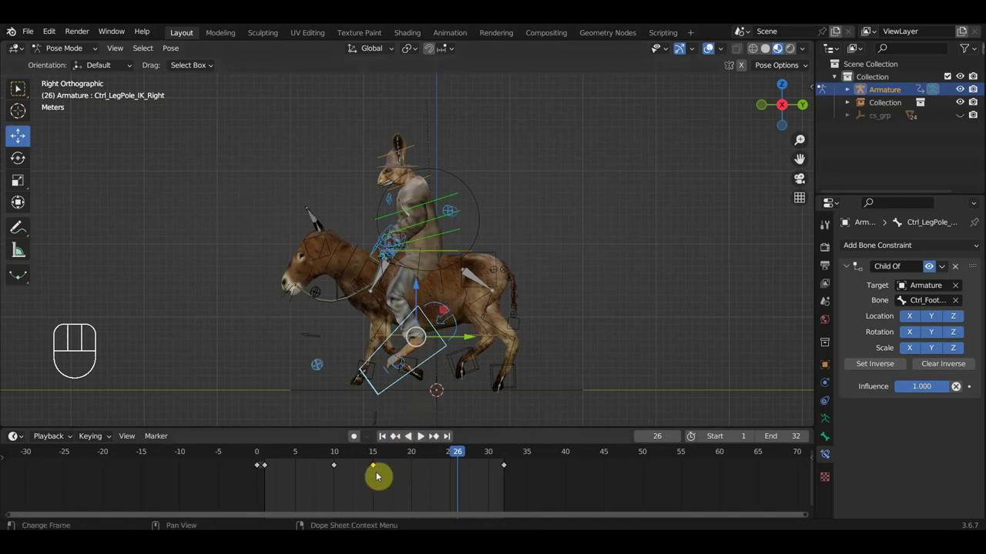
{"action": "key", "text": "g"}
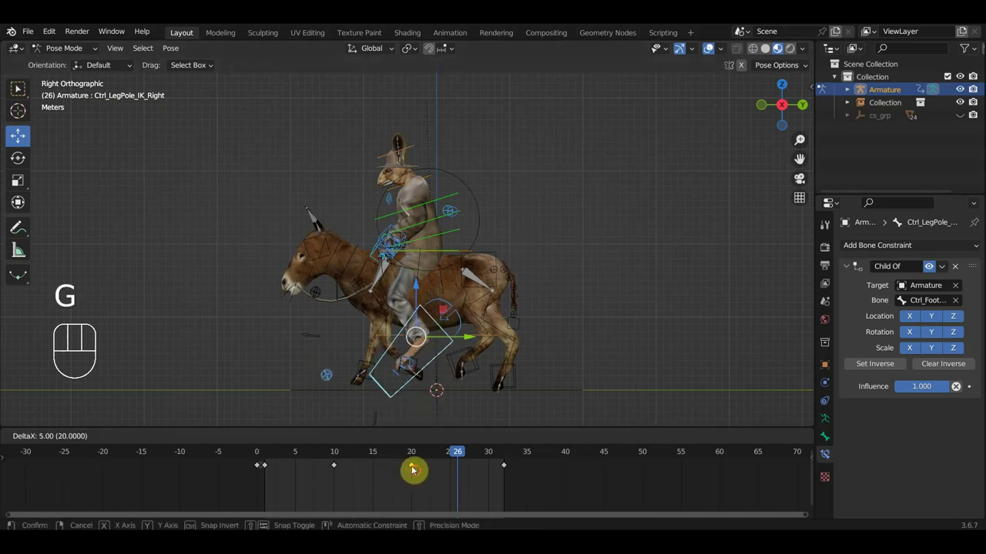
{"action": "left_click", "coordinate": [335, 457]}
{"action": "key", "text": "space"}
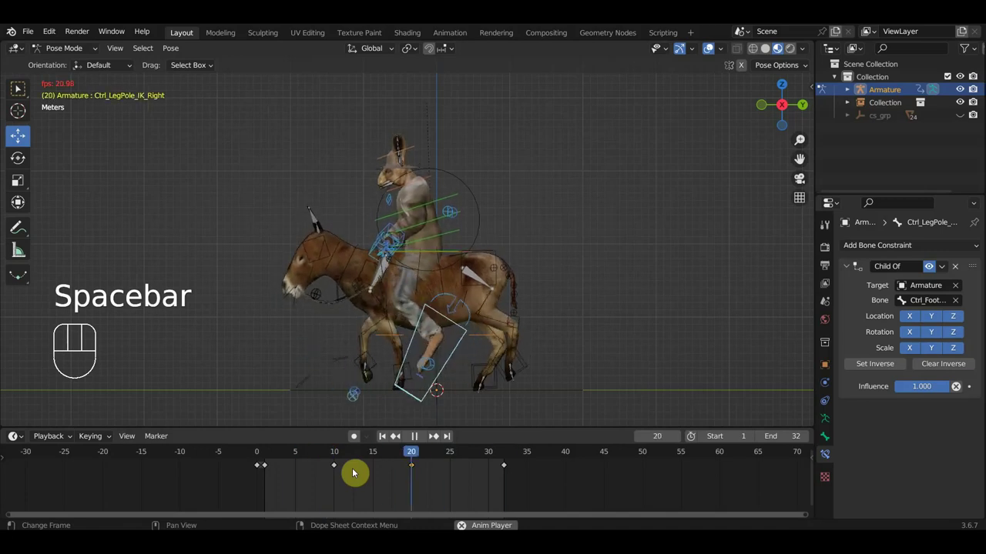
Stop playback, select Ctrl_Hips and delete its key at frame 10.
{"action": "left_click_drag", "start_coordinate": [359, 496], "coordinate": [333, 462]}
{"action": "key", "text": "Delete"}
{"action": "key", "text": "space"}
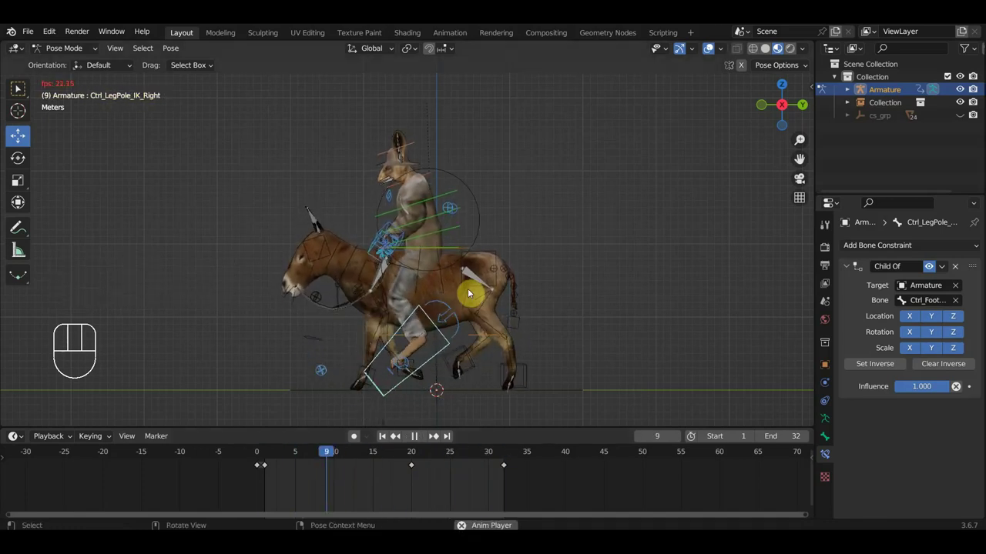
{"action": "key", "text": "space"}
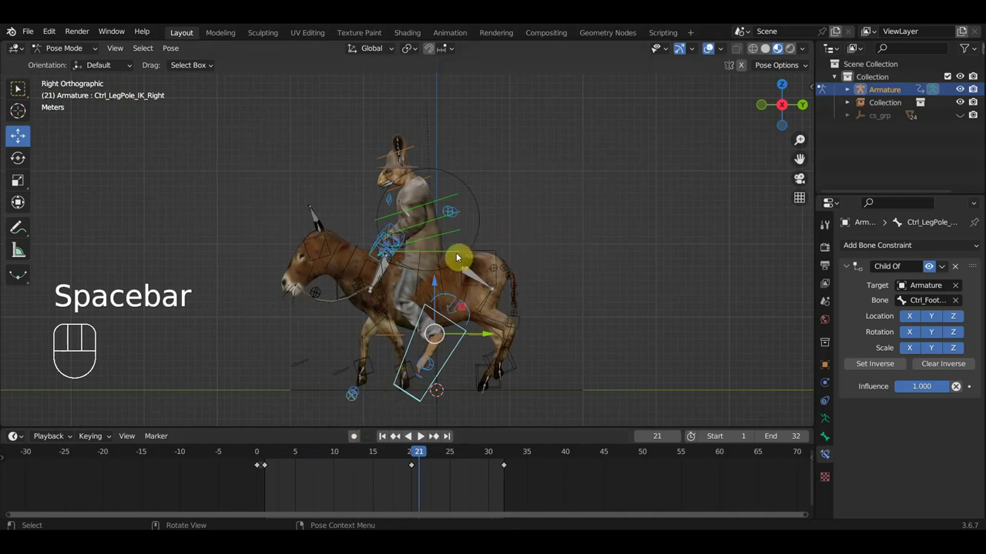
{"action": "left_click", "coordinate": [467, 254]}
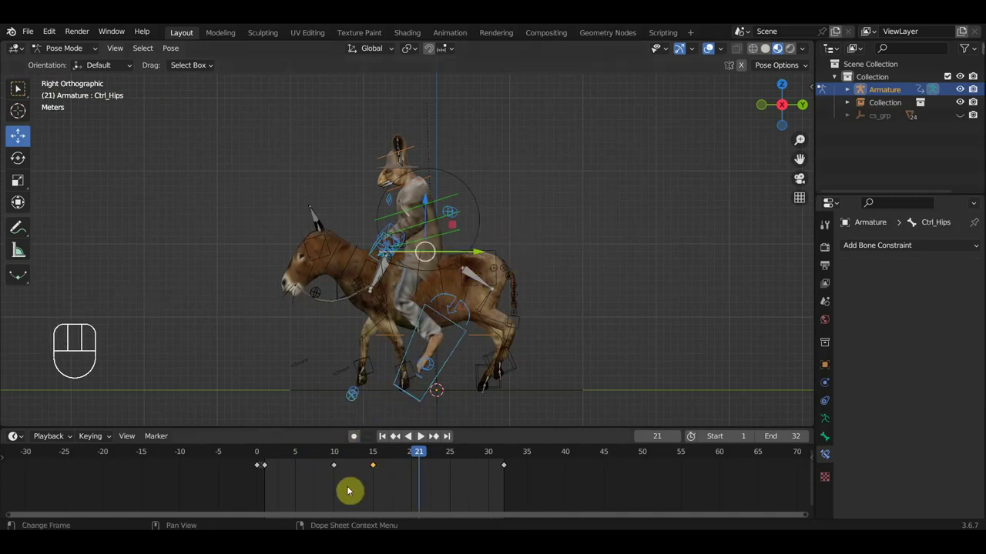
{"action": "left_click_drag", "start_coordinate": [353, 489], "coordinate": [322, 459]}
{"action": "left_click_drag", "start_coordinate": [343, 465], "coordinate": [331, 456]}
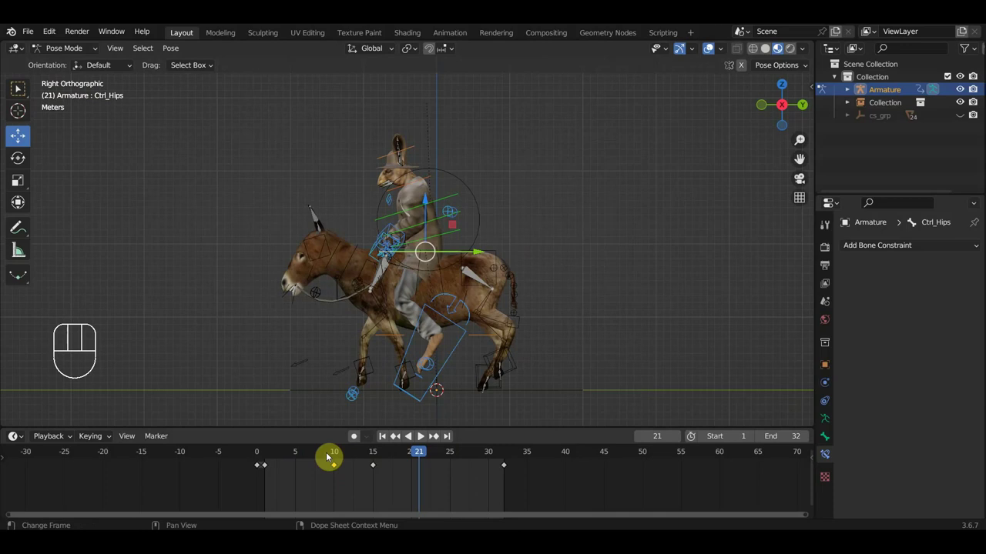
{"action": "key", "text": "Delete"}
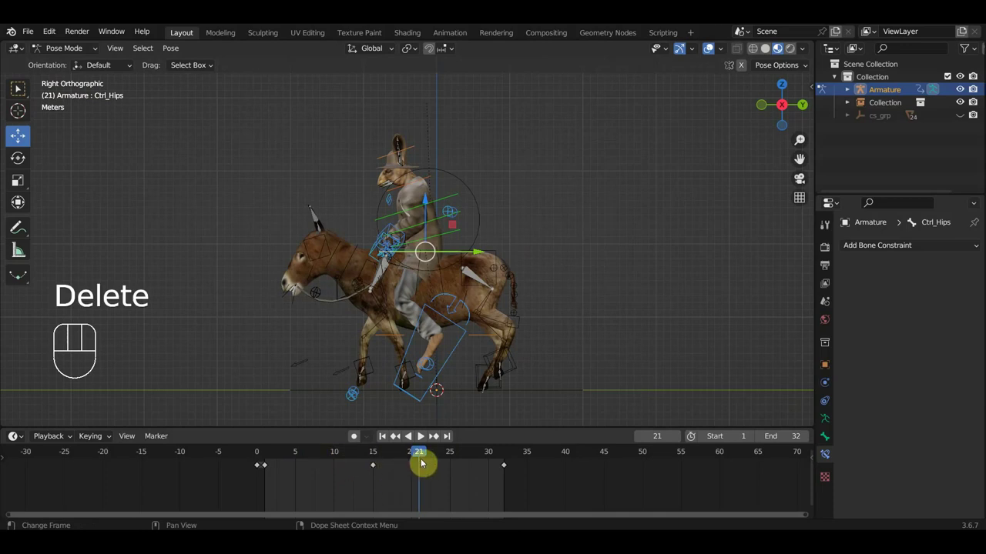
Move the hips' frame-15 key to frame 20 and play the loop back.
{"action": "left_click", "coordinate": [423, 454]}
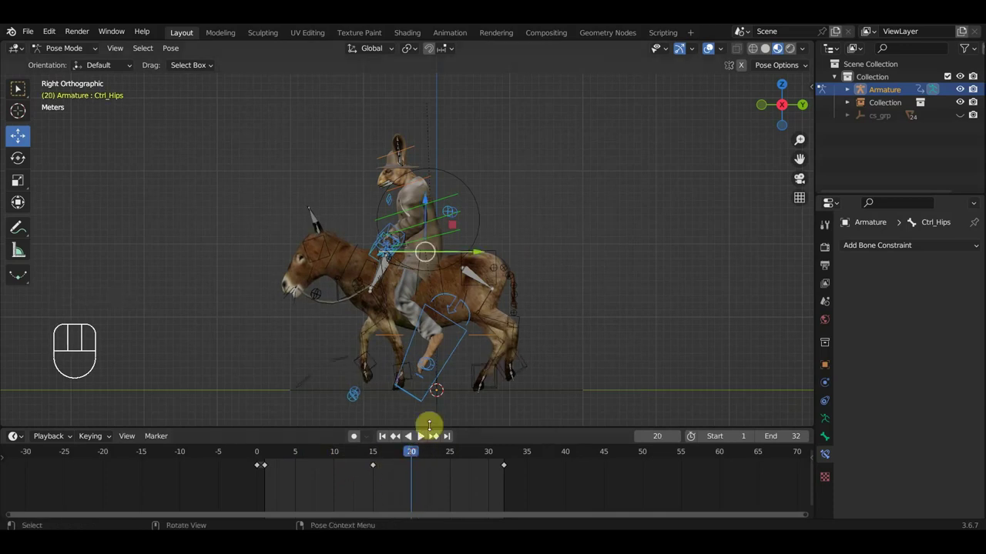
{"action": "left_click_drag", "start_coordinate": [417, 456], "coordinate": [412, 480]}
{"action": "left_click_drag", "start_coordinate": [395, 486], "coordinate": [366, 462]}
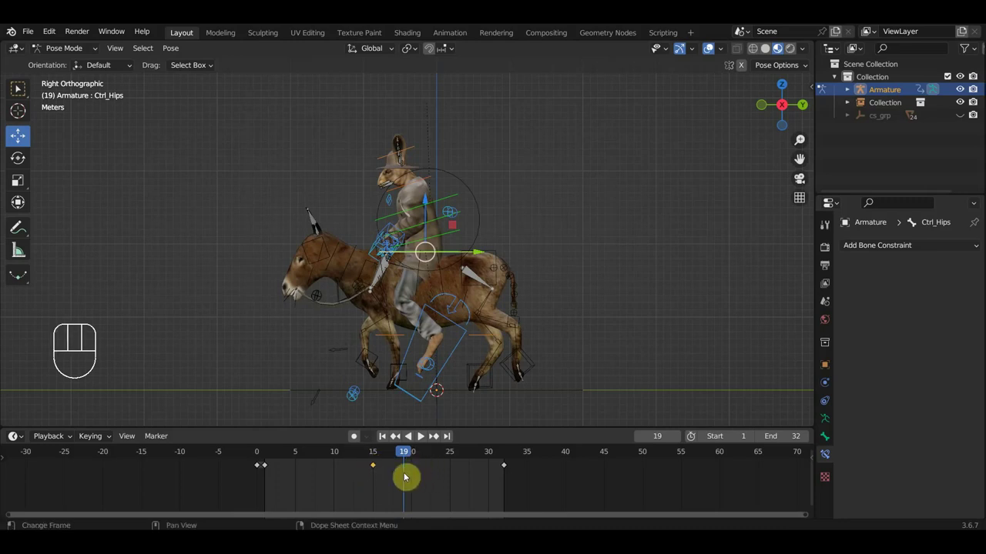
{"action": "key", "text": "g"}
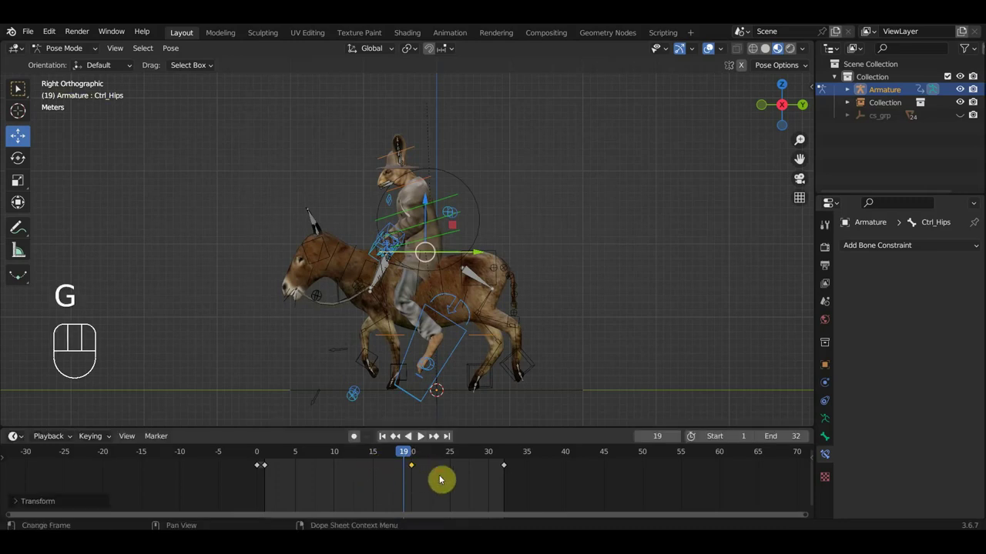
{"action": "key", "text": "space"}
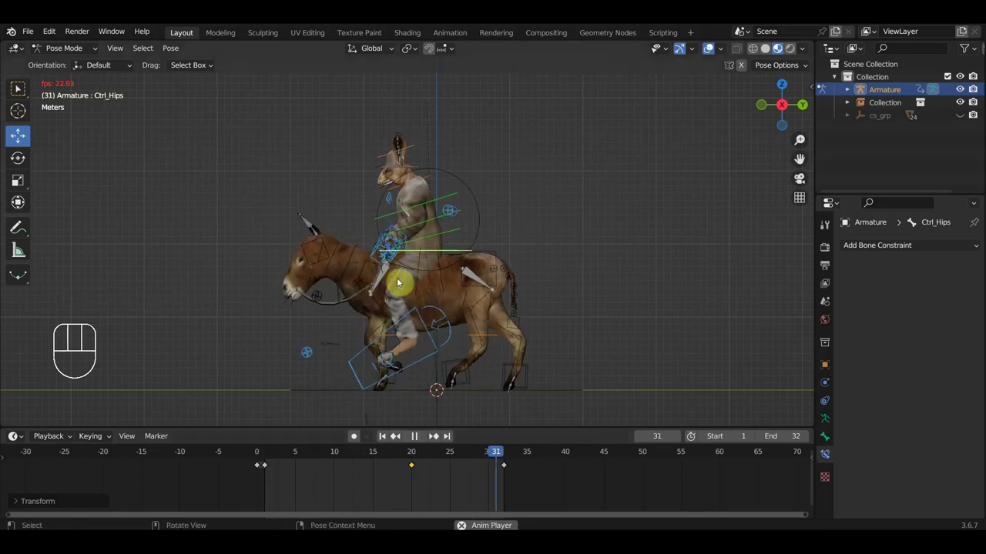
Stop playback and, from side view, select the hand, spine and leg controls to work on at frame 20.
{"action": "key", "text": "space"}
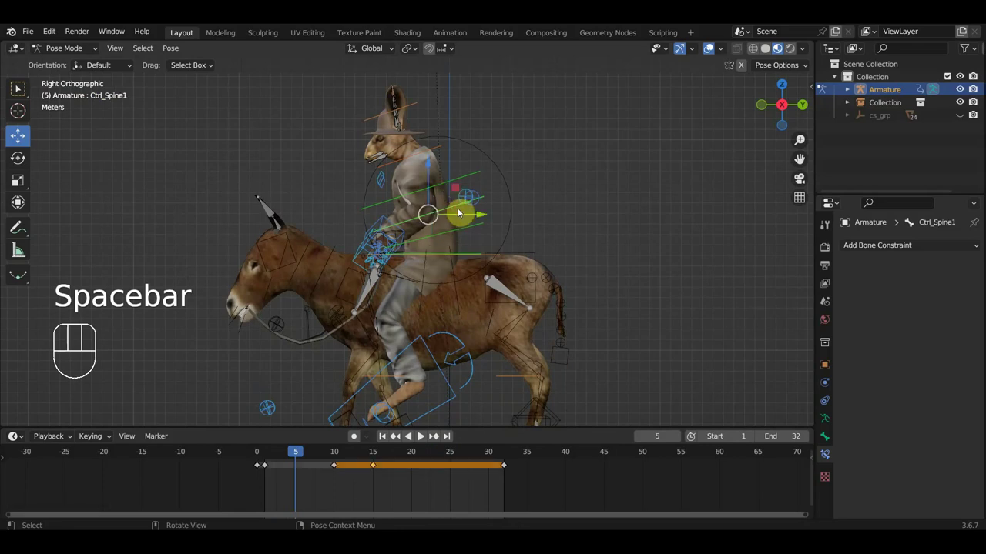
{"action": "key", "text": "KP_3"}
{"action": "key", "text": "r"}
{"action": "left_click", "coordinate": [364, 251]}
{"action": "left_click", "coordinate": [379, 221]}
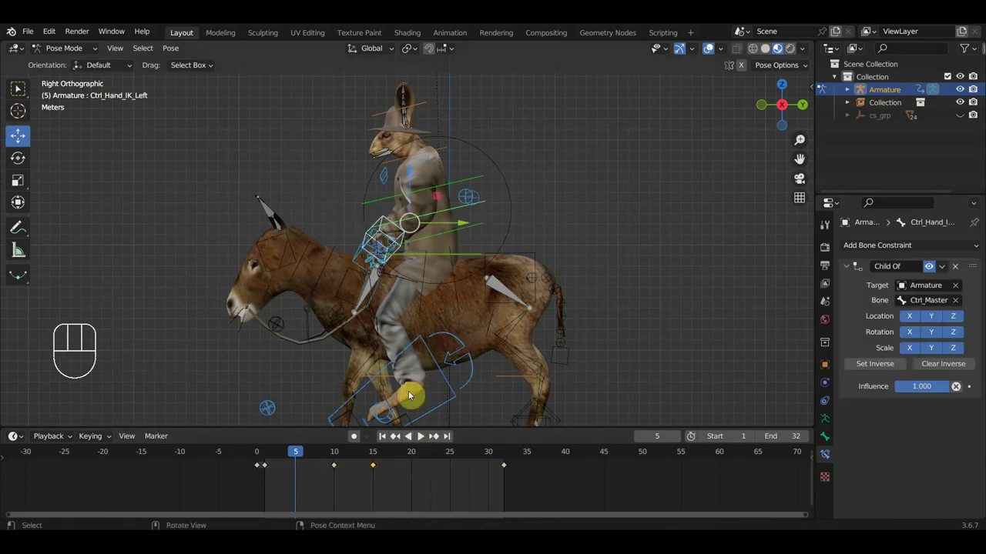
{"action": "left_click", "coordinate": [566, 216]}
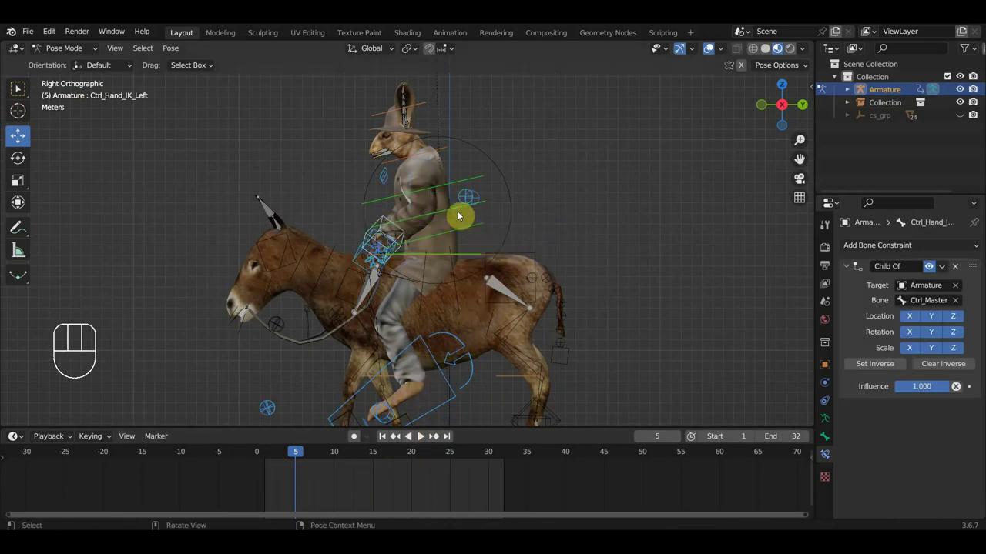
{"action": "left_click", "coordinate": [455, 213]}
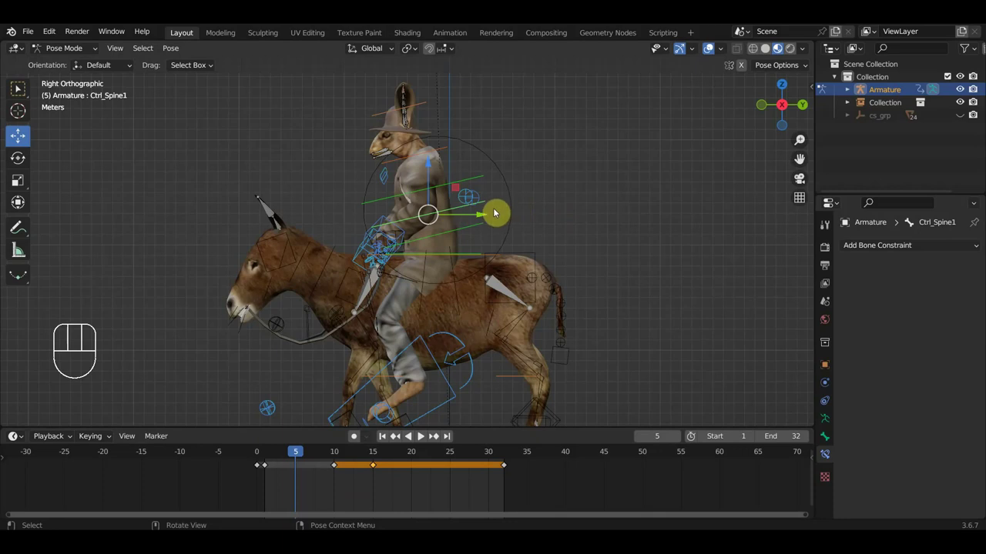
{"action": "key", "text": "a"}
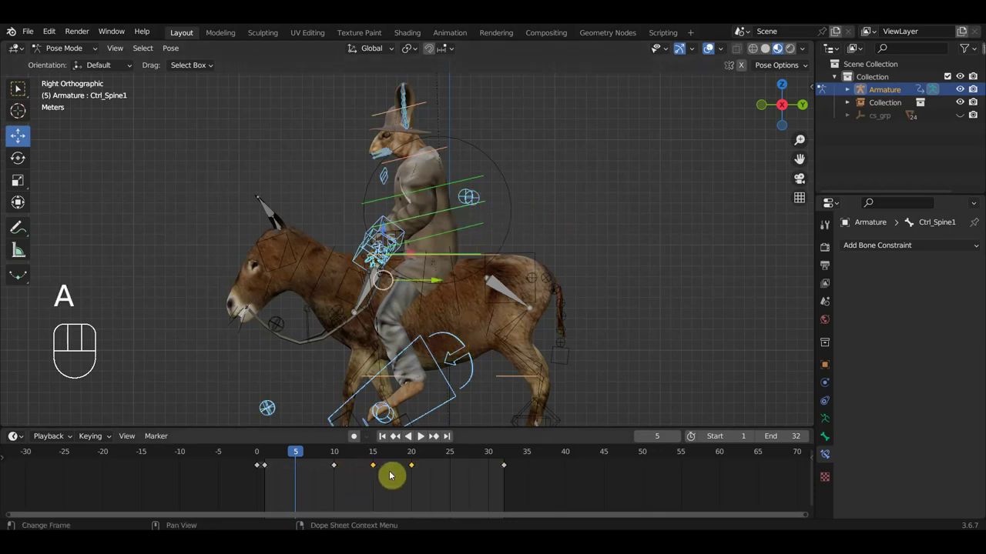
{"action": "left_click", "coordinate": [479, 225]}
{"action": "left_click", "coordinate": [455, 209]}
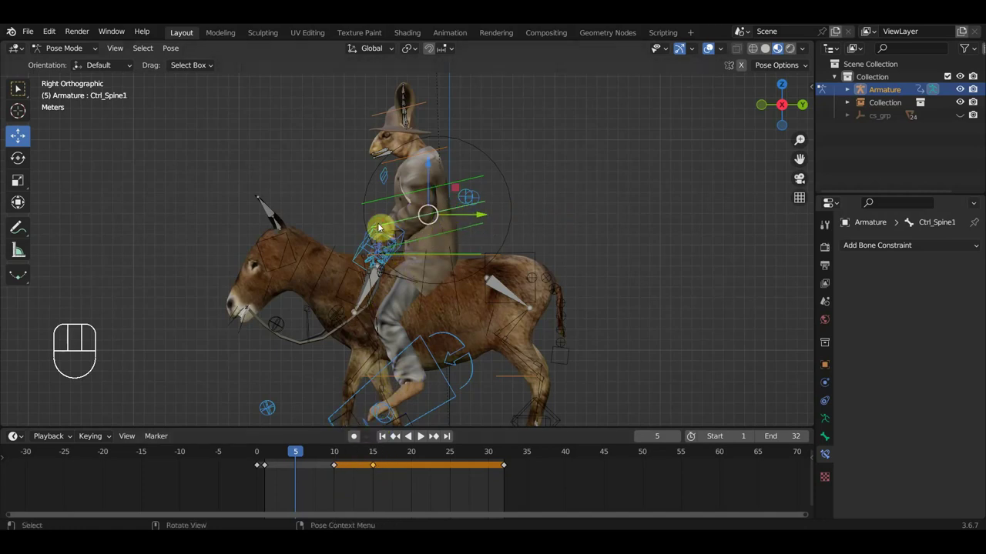
{"action": "left_click", "coordinate": [382, 219]}
{"action": "left_click", "coordinate": [361, 251]}
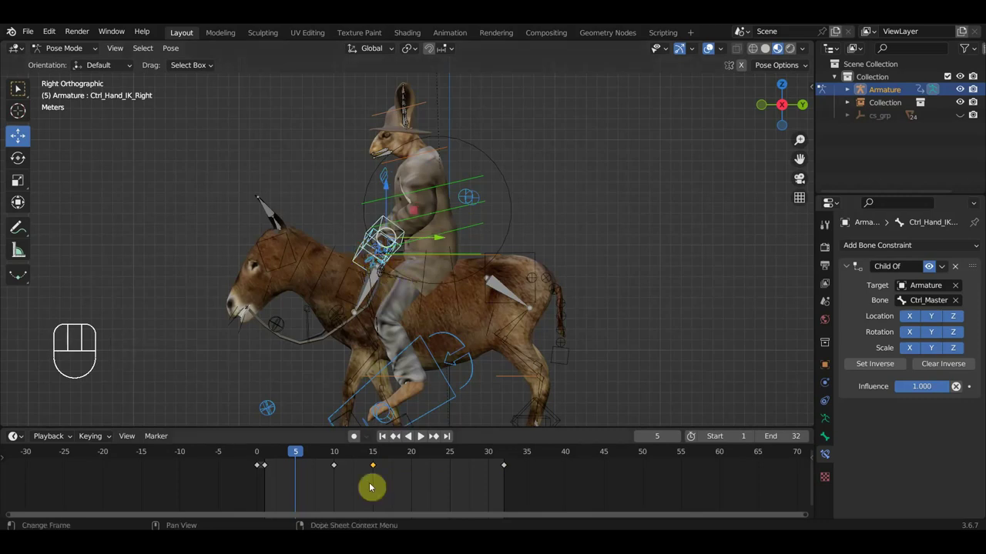
At frame 20 delete the stray key, reposition the leg controls, key Location & Rotation and replay the loop.
{"action": "left_click_drag", "start_coordinate": [307, 454], "coordinate": [414, 478]}
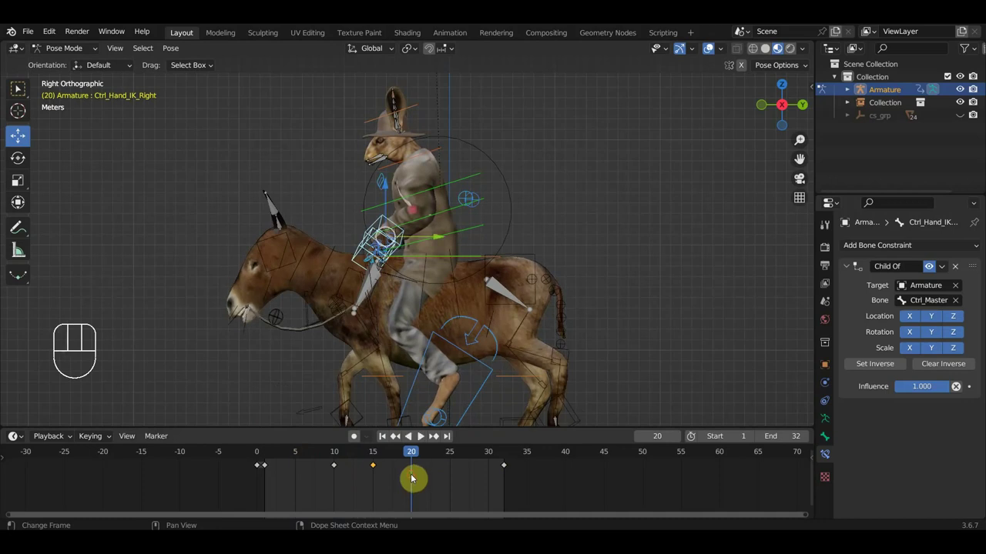
{"action": "left_click_drag", "start_coordinate": [388, 488], "coordinate": [317, 451]}
{"action": "key", "text": "Delete"}
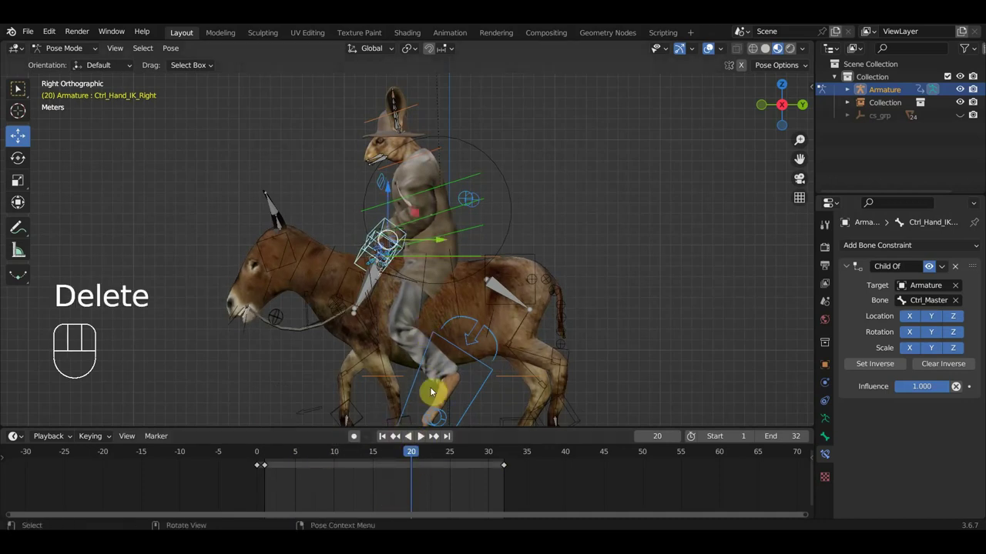
{"action": "key", "text": "g"}
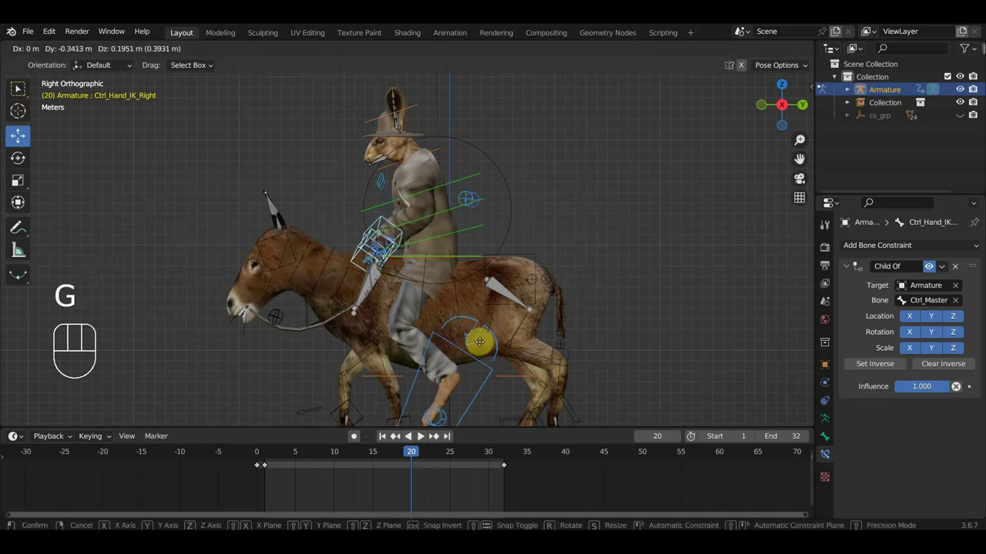
{"action": "key", "text": "i"}
{"action": "key", "text": "space"}
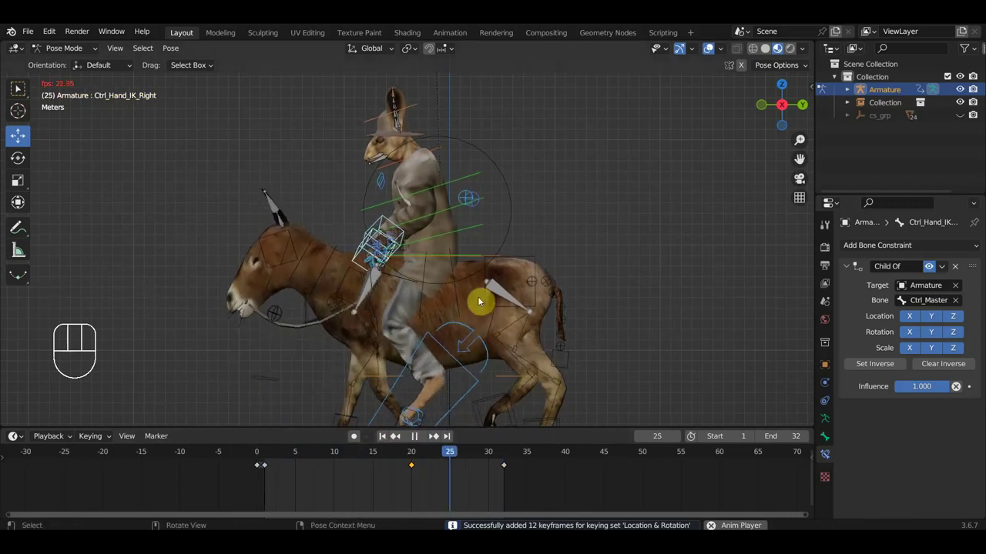
{"action": "key", "text": "space"}
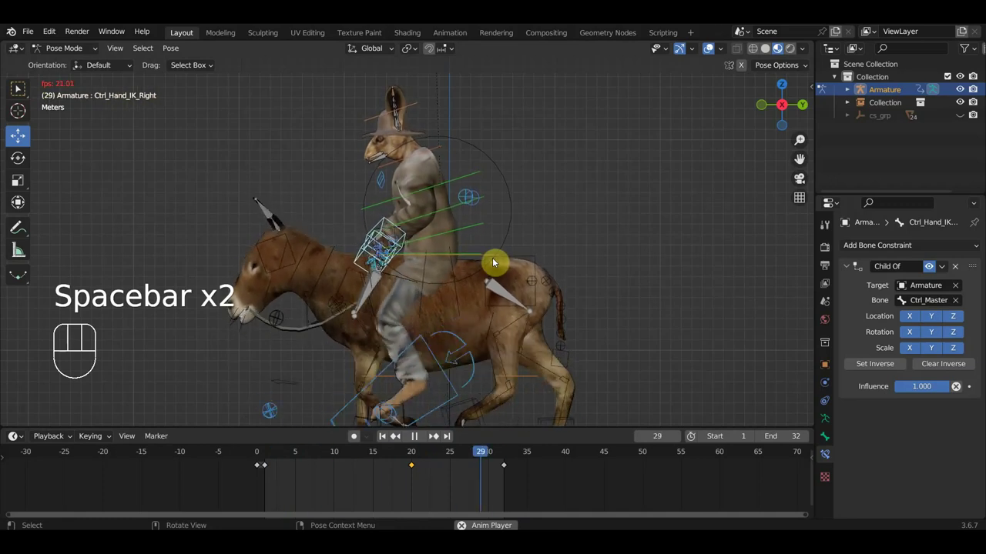
{"action": "key", "text": "space"}
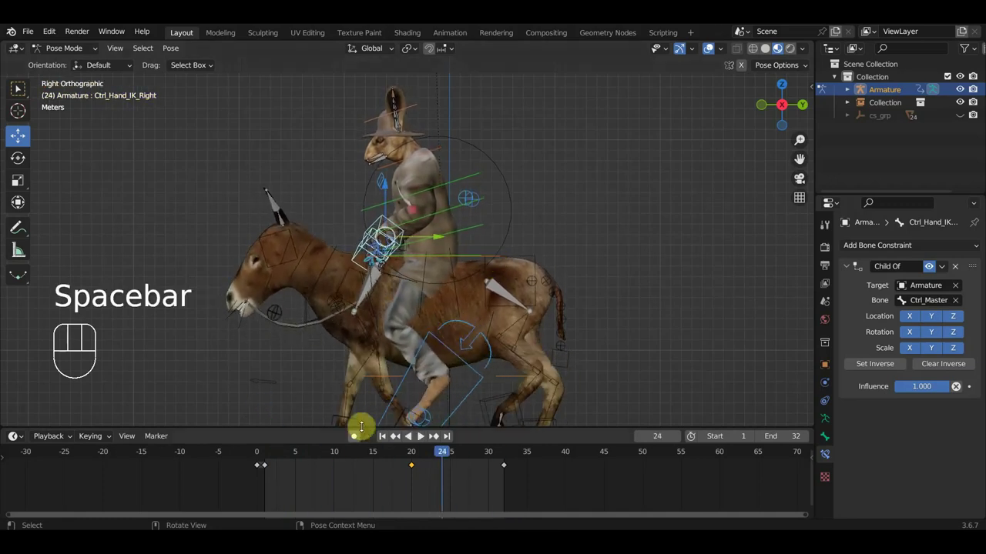
Key the right knee pole control Ctrl_LegPole_IK_Right at frame 1.
{"action": "left_click", "coordinate": [270, 455]}
{"action": "left_click_drag", "start_coordinate": [404, 375], "coordinate": [536, 366]}
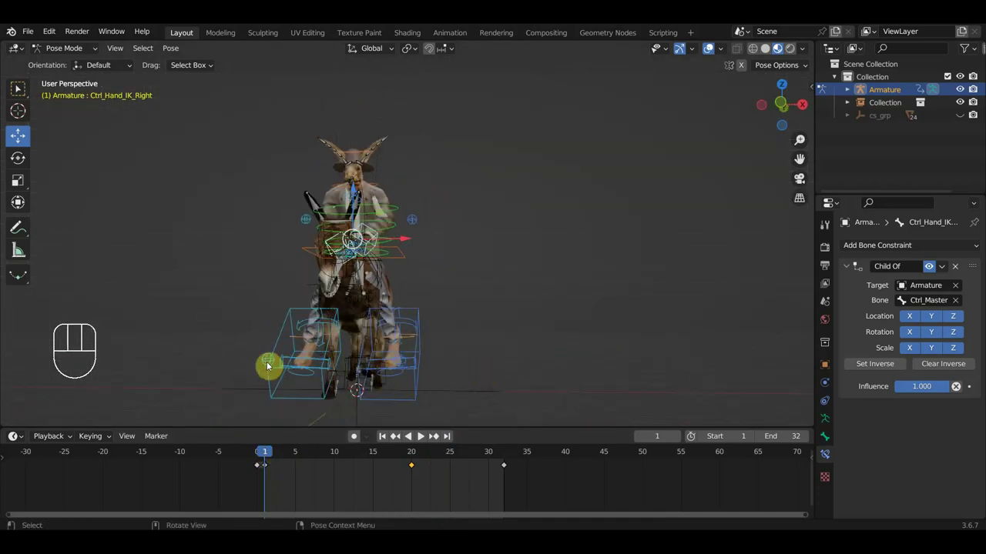
{"action": "left_click", "coordinate": [269, 363]}
{"action": "left_click", "coordinate": [399, 364]}
{"action": "left_click_drag", "start_coordinate": [450, 360], "coordinate": [477, 368]}
{"action": "key", "text": "i"}
Select the left knee pole too and copy the frame-1 pole keys to frame 32.
{"action": "left_click", "coordinate": [267, 362]}
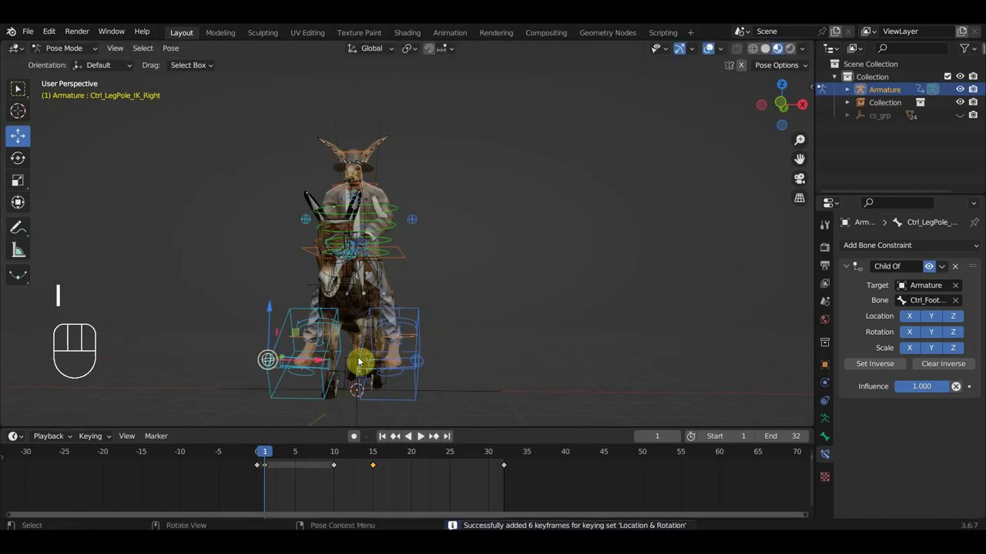
{"action": "left_click_drag", "start_coordinate": [323, 364], "coordinate": [311, 365]}
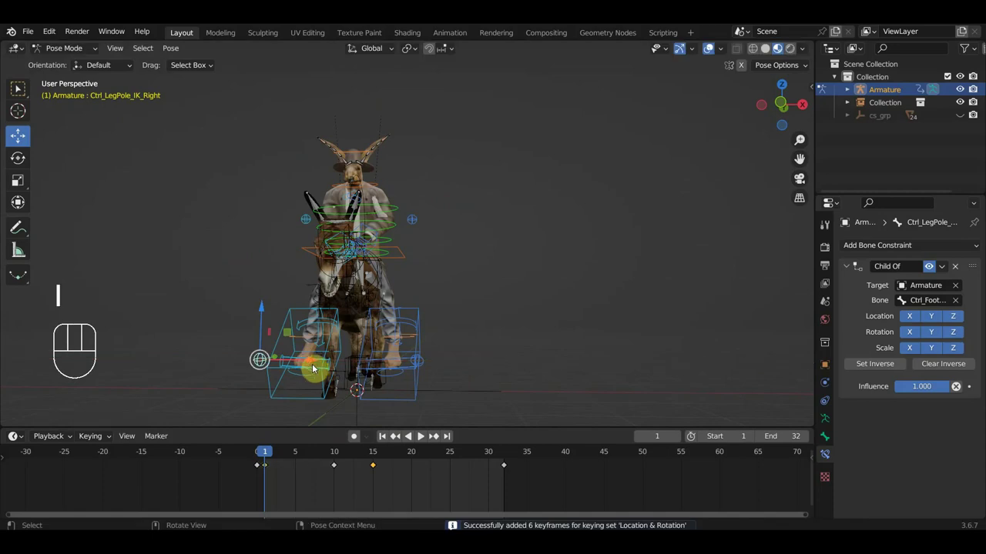
{"action": "left_click_drag", "start_coordinate": [283, 487], "coordinate": [265, 457]}
{"action": "left_click", "coordinate": [427, 364]}
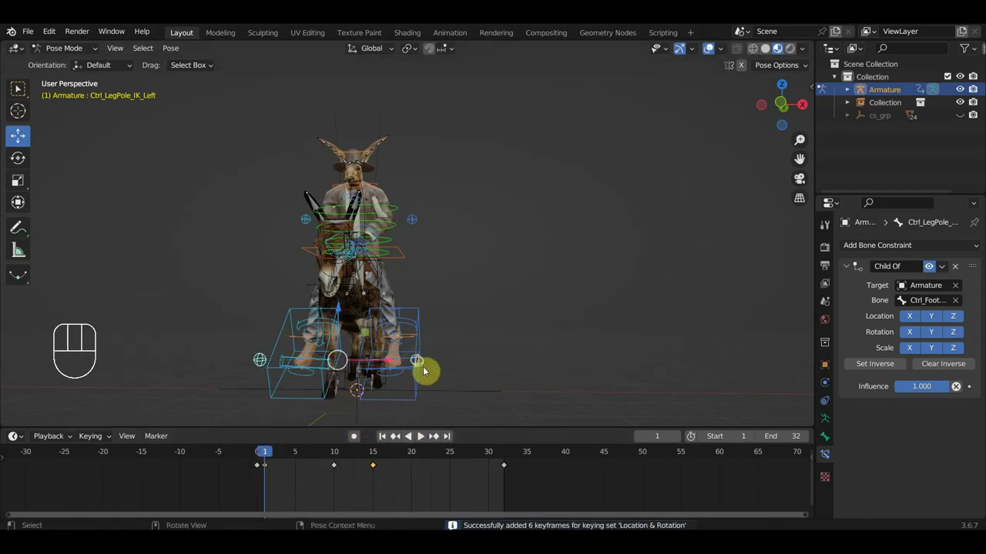
{"action": "left_click_drag", "start_coordinate": [295, 494], "coordinate": [268, 462]}
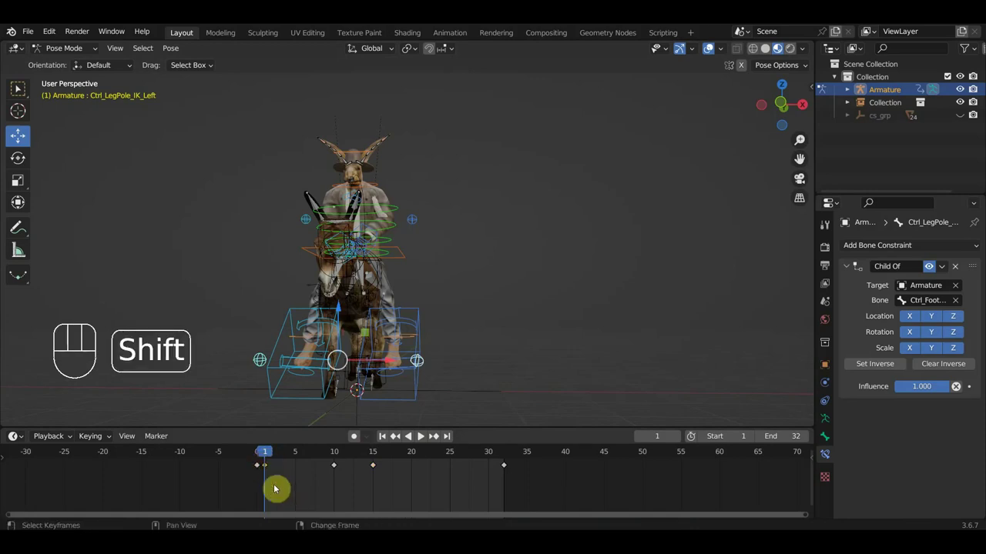
{"action": "key", "text": "shift+d"}
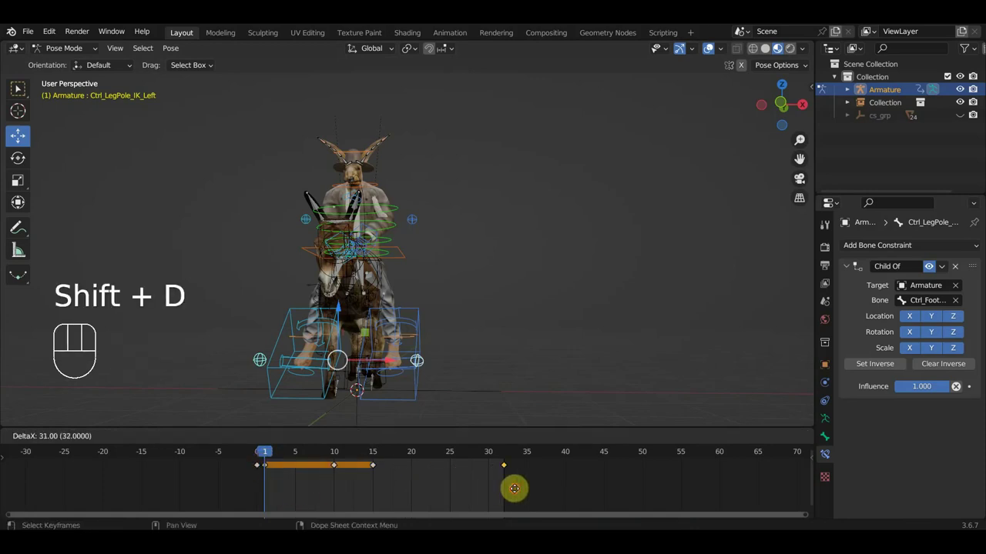
{"action": "left_click", "coordinate": [494, 455]}
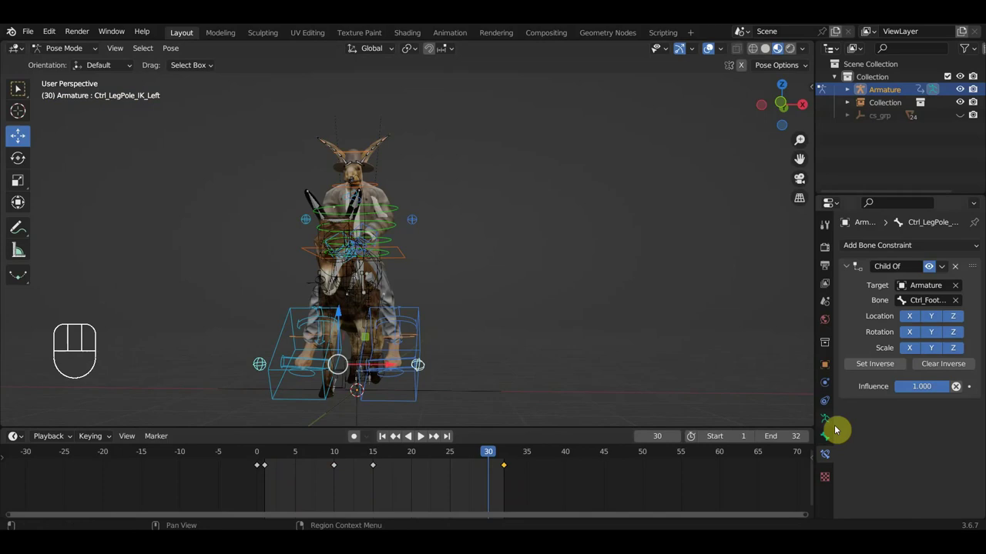
Set the animation end frame to 31 and play the riding loop, viewing the riders from several sides.
{"action": "left_click", "coordinate": [763, 439]}
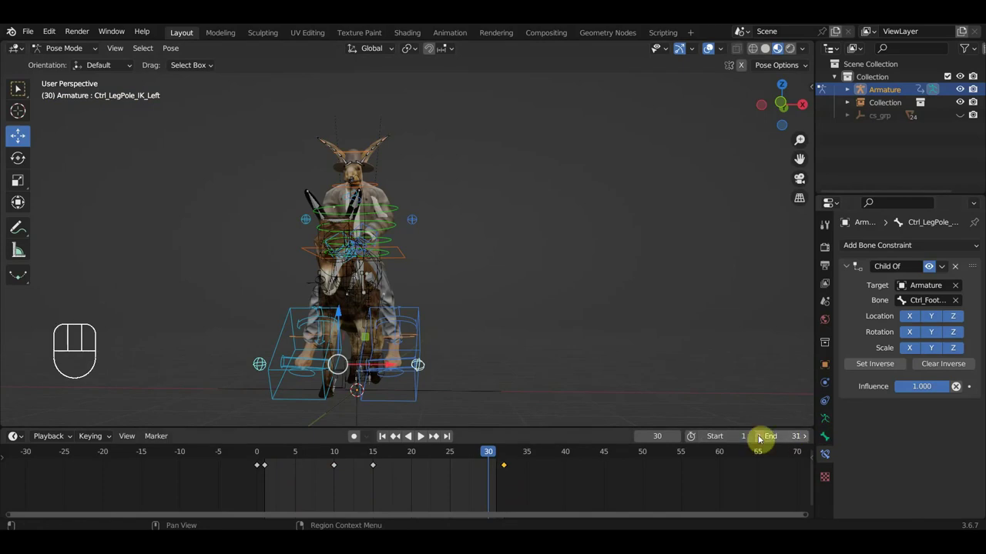
{"action": "key", "text": "space"}
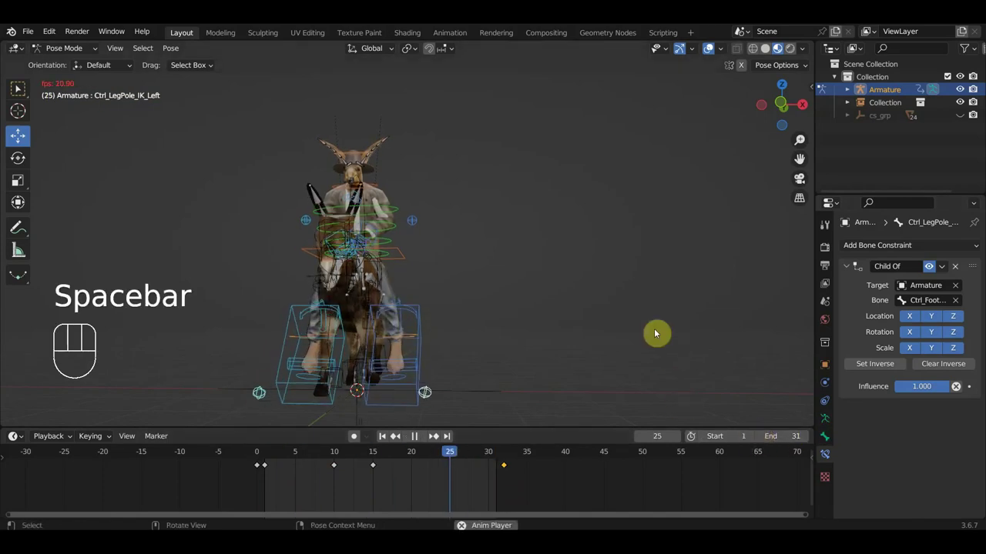
{"action": "left_click_drag", "start_coordinate": [555, 306], "coordinate": [433, 315]}
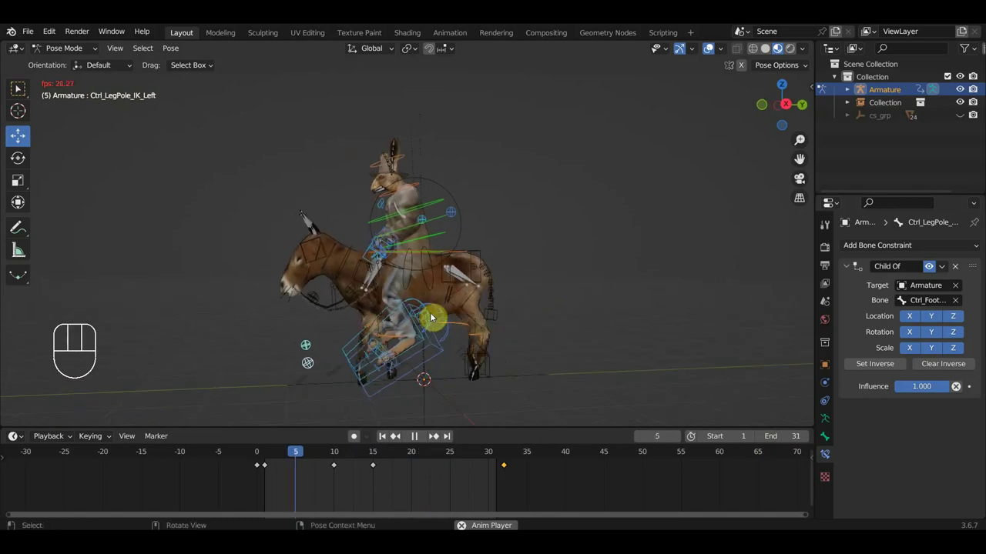
{"action": "left_click_drag", "start_coordinate": [535, 303], "coordinate": [515, 305]}
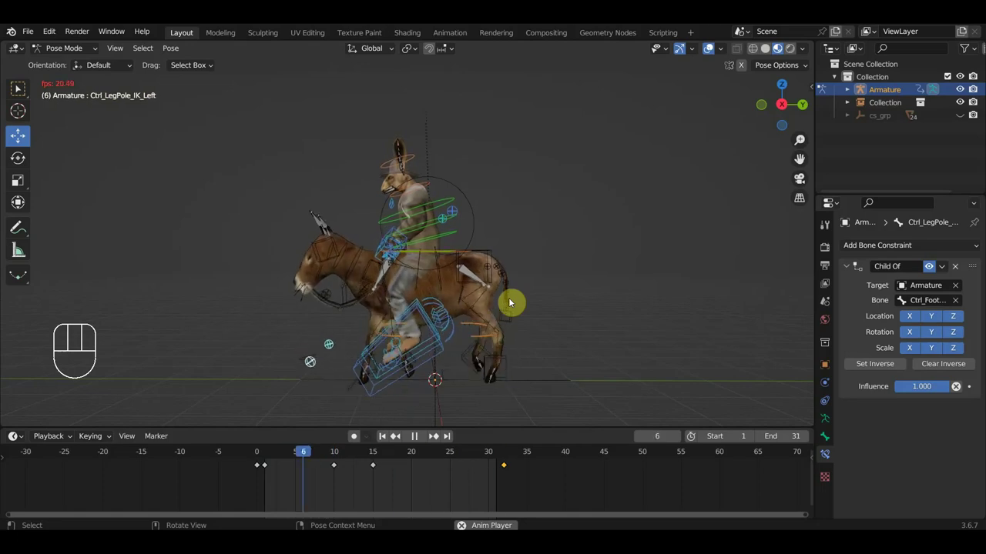
{"action": "left_click_drag", "start_coordinate": [537, 301], "coordinate": [601, 300]}
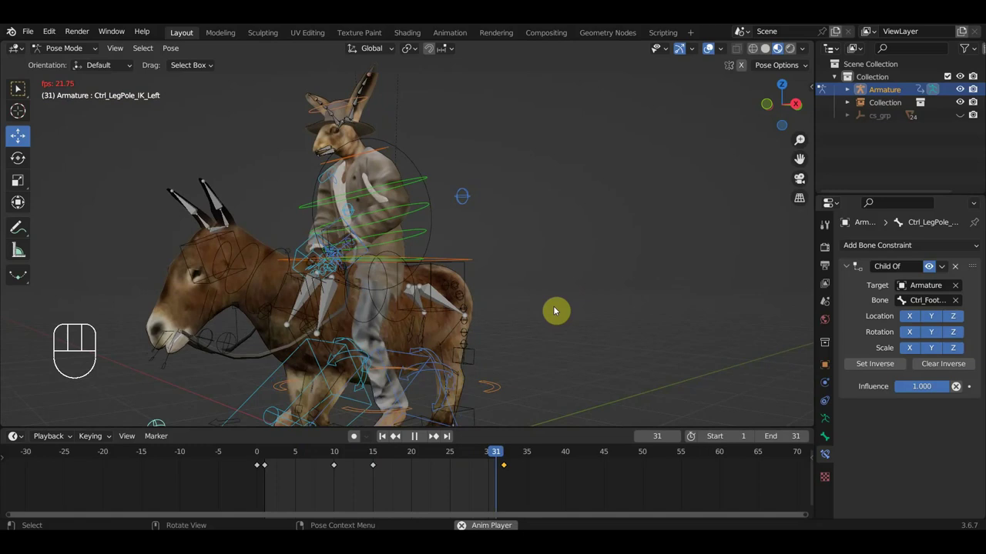
{"action": "key", "text": "space"}
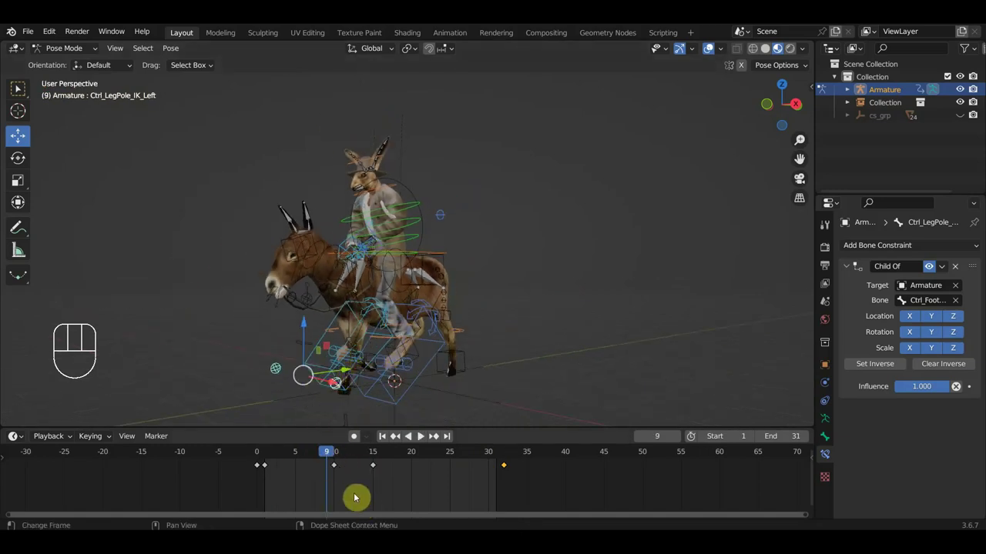
Step through frames 1 to 15, then replay the loop and review it from a straight side view.
{"action": "left_click", "coordinate": [378, 455]}
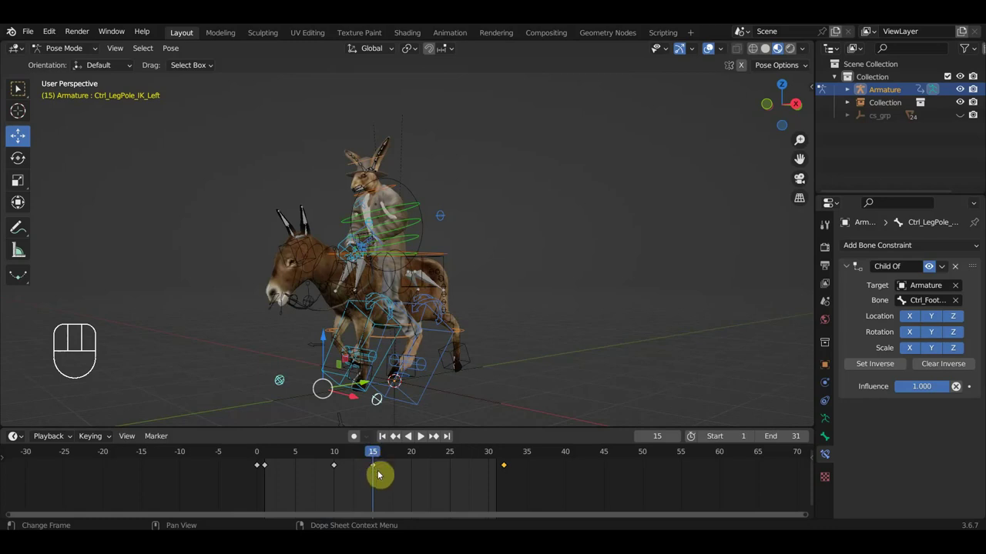
{"action": "left_click", "coordinate": [269, 457]}
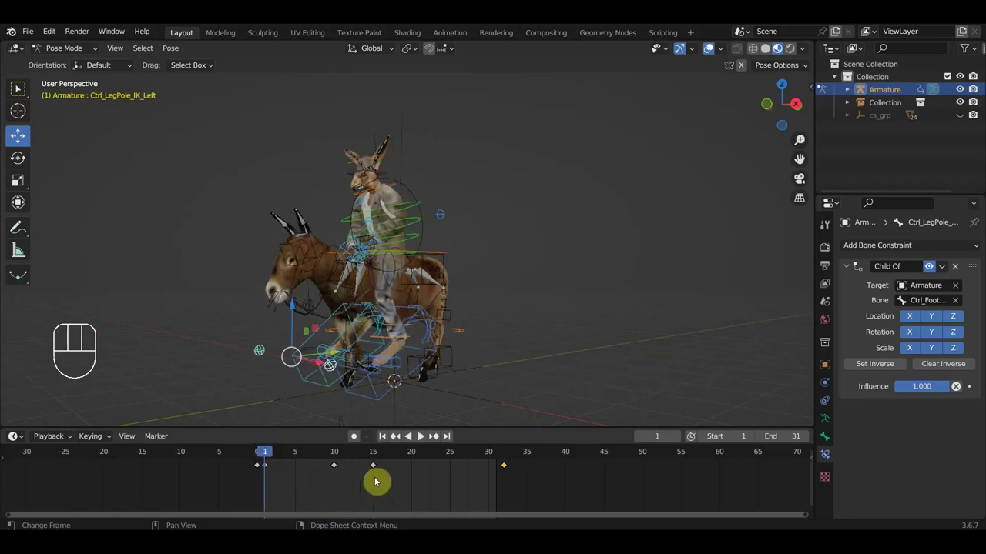
{"action": "left_click_drag", "start_coordinate": [404, 485], "coordinate": [321, 453]}
{"action": "key", "text": "Delete"}
{"action": "key", "text": "space"}
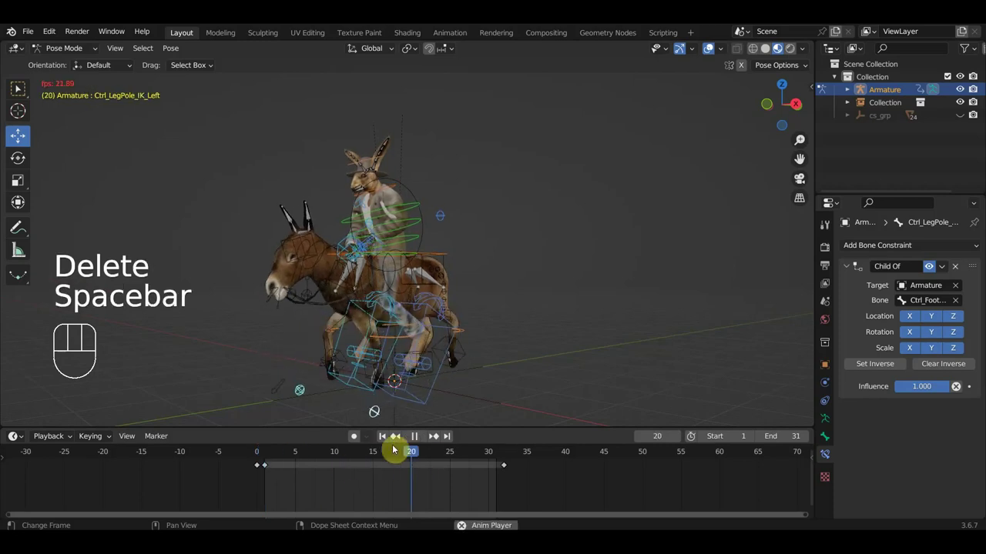
{"action": "left_click_drag", "start_coordinate": [572, 356], "coordinate": [511, 351]}
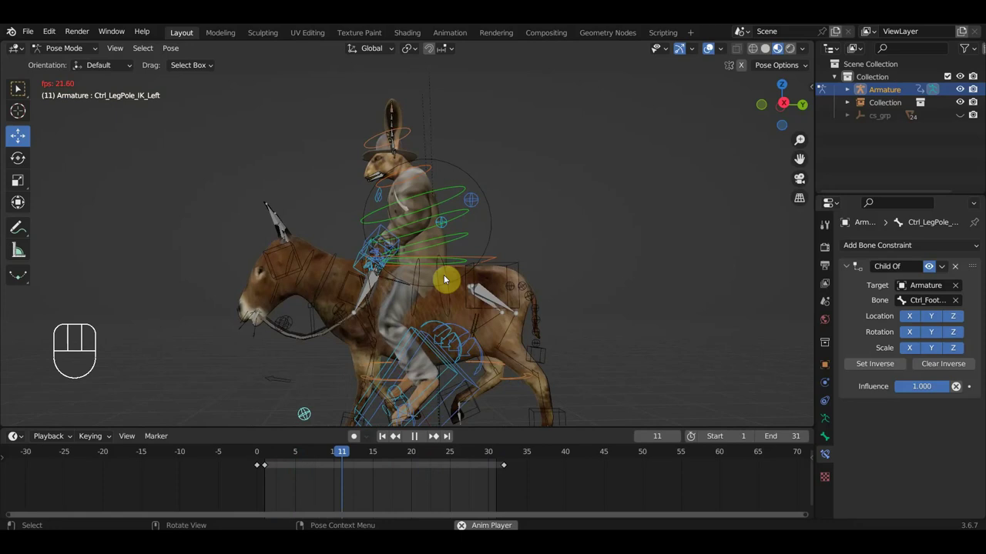
{"action": "middle_click", "coordinate": [474, 272]}
{"action": "key", "text": "KP_3"}
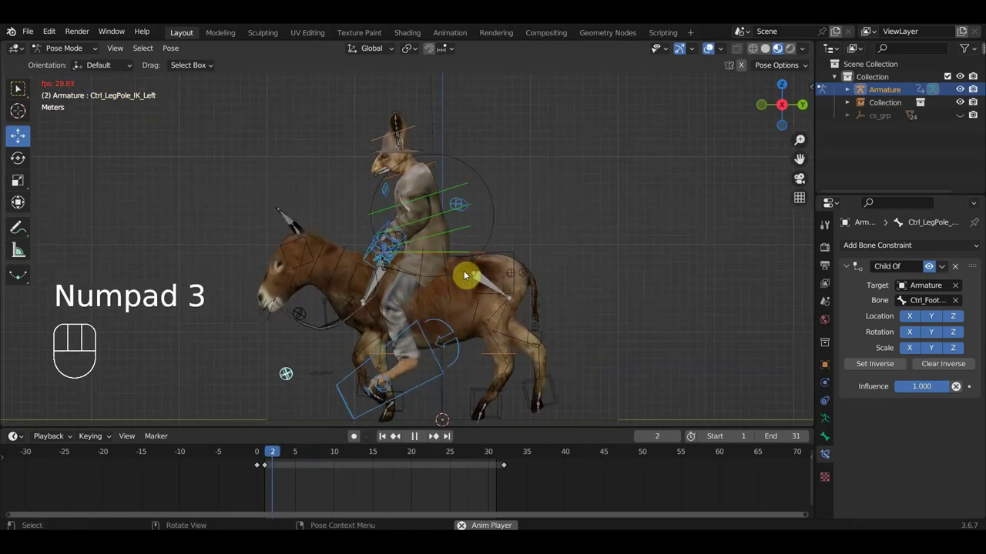
{"action": "key", "text": "space"}
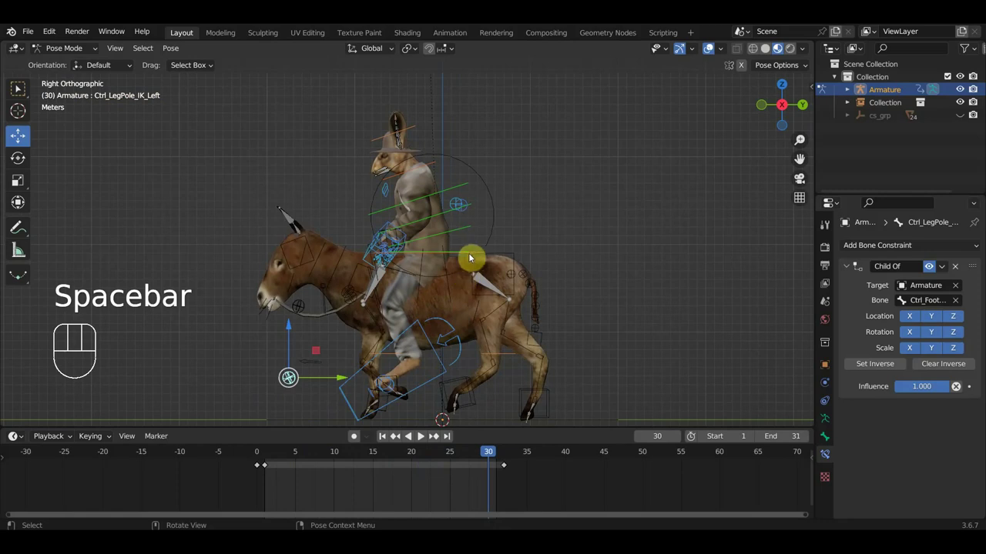
Re-pose the rider's hips and spine controls at frame 20 and key the whole rig there.
{"action": "left_click", "coordinate": [482, 254]}
{"action": "double_click", "coordinate": [434, 204]}
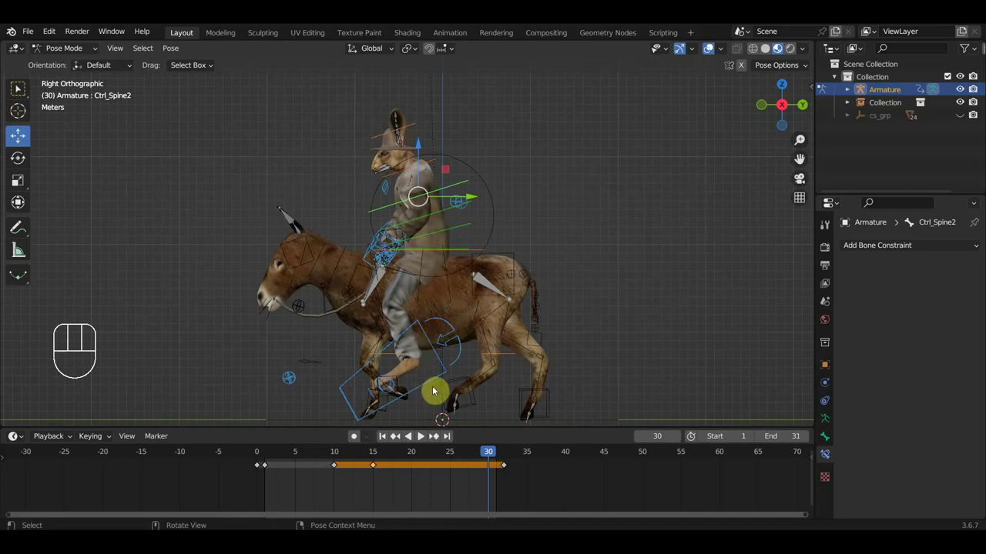
{"action": "left_click", "coordinate": [429, 379]}
{"action": "left_click_drag", "start_coordinate": [418, 308], "coordinate": [418, 302]}
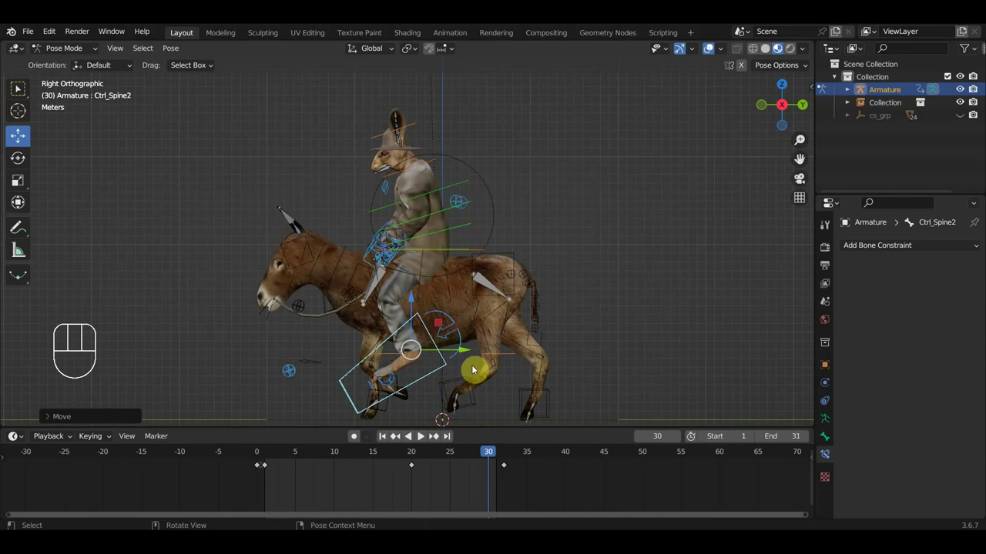
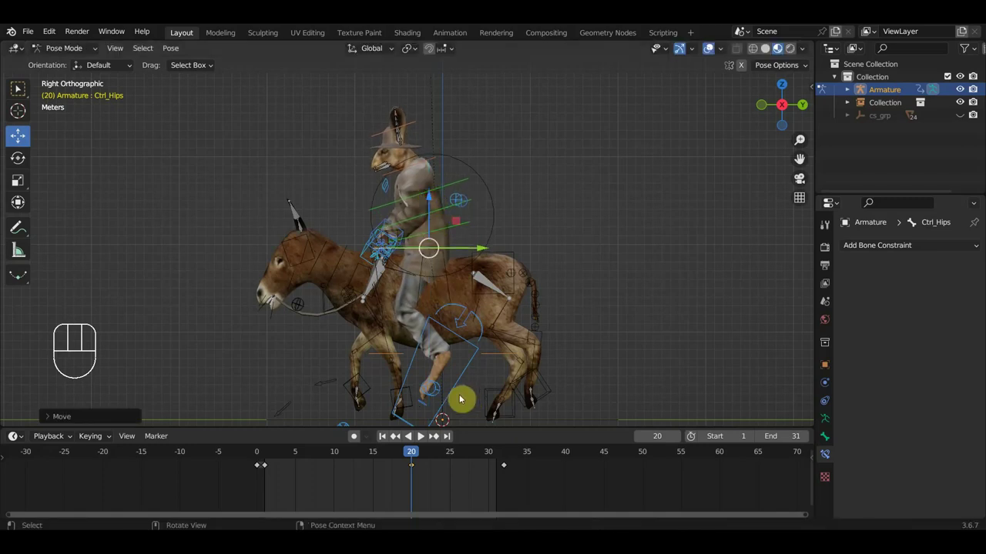
{"action": "left_click", "coordinate": [455, 383]}
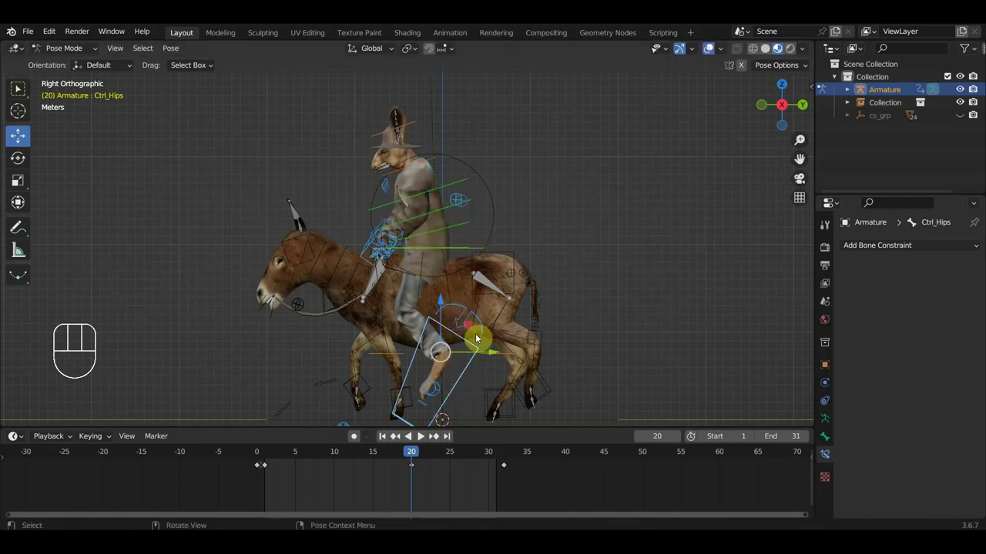
{"action": "key", "text": "g"}
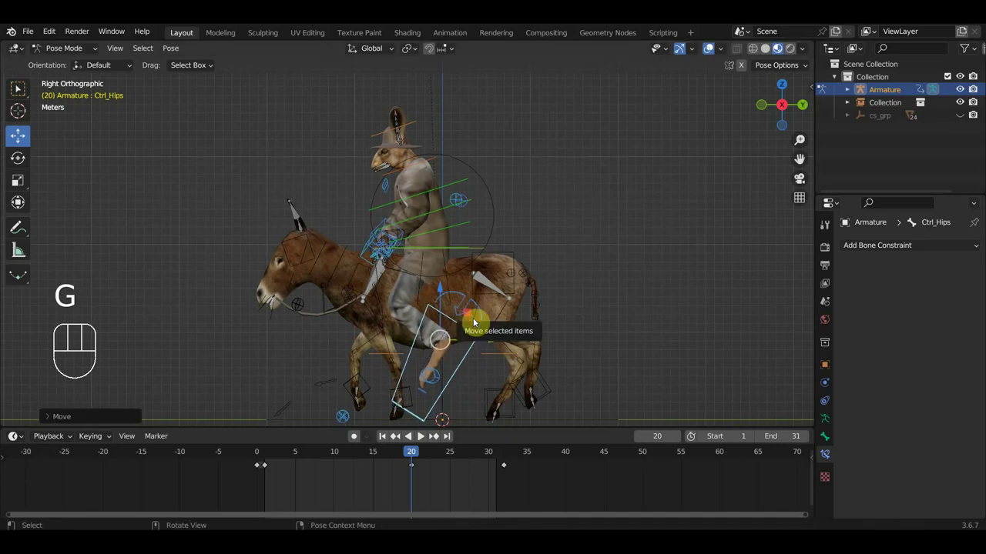
{"action": "key", "text": "a"}
{"action": "key", "text": "i"}
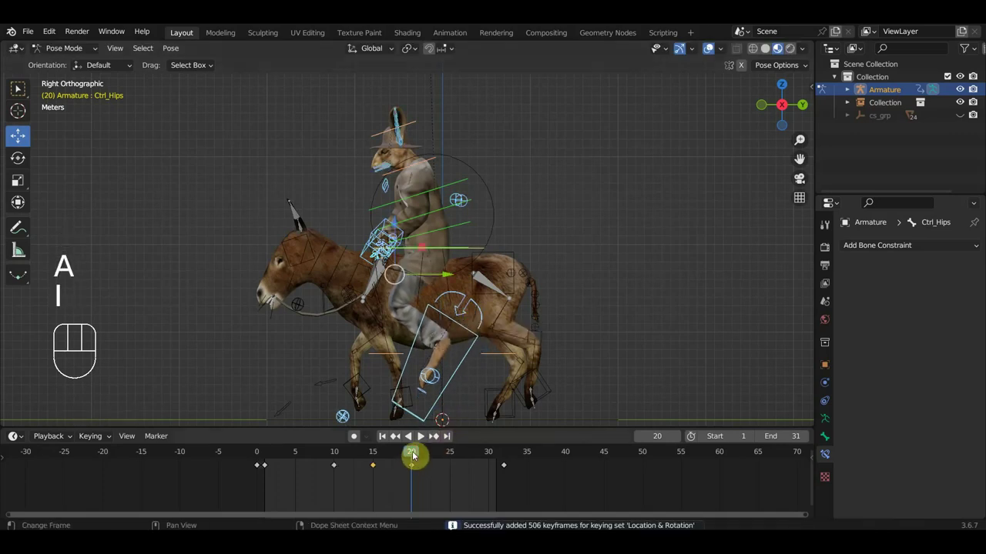
Scrub and play the riding loop, orbiting around the rider to review the frame-20 pose.
{"action": "left_click_drag", "start_coordinate": [417, 452], "coordinate": [432, 455]}
{"action": "key", "text": "space"}
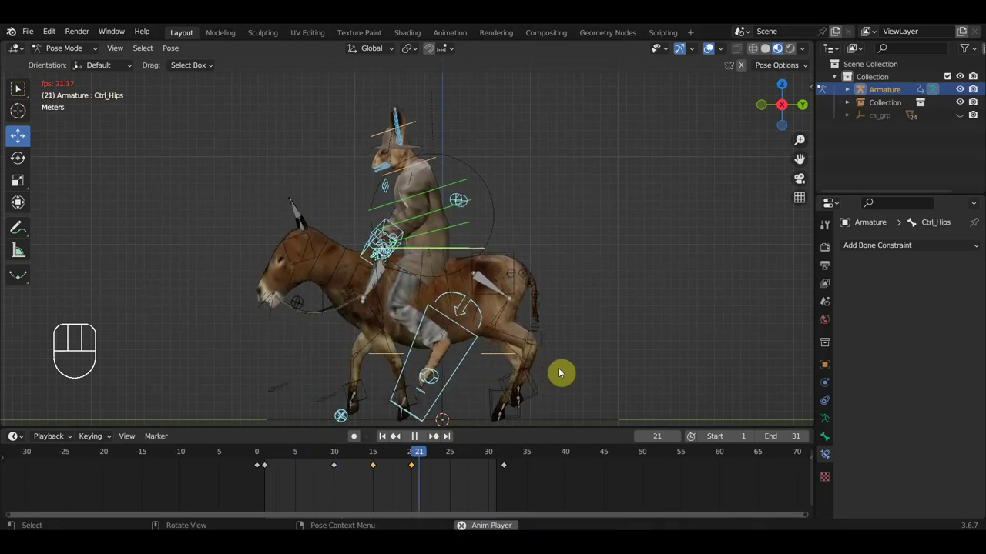
{"action": "left_click_drag", "start_coordinate": [527, 327], "coordinate": [591, 335]}
{"action": "left_click_drag", "start_coordinate": [546, 340], "coordinate": [513, 349]}
{"action": "key", "text": "space"}
{"action": "left_click_drag", "start_coordinate": [480, 257], "coordinate": [449, 273]}
{"action": "left_click_drag", "start_coordinate": [505, 248], "coordinate": [523, 300]}
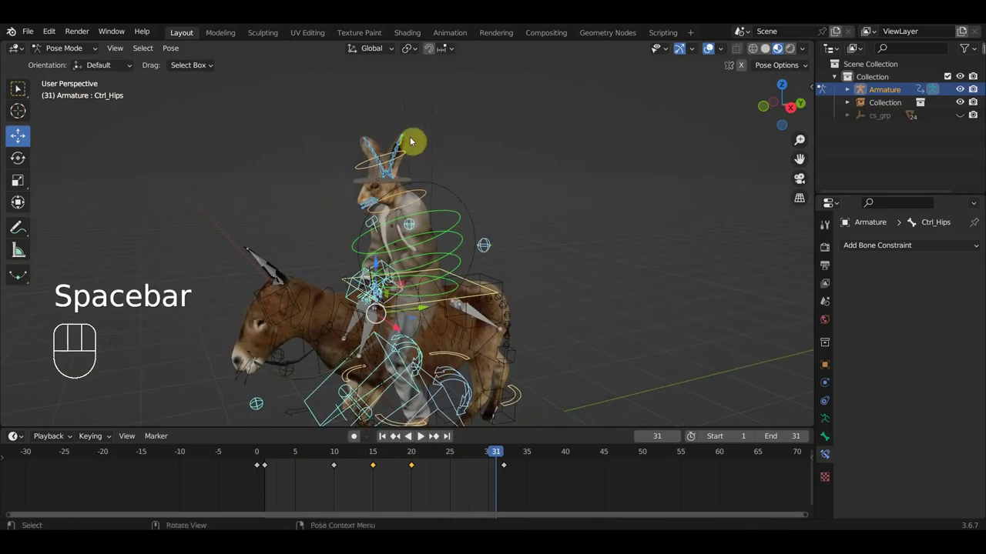
Move the hare's ear IK controls at frame 31 to bend the ears sideways.
{"action": "left_click", "coordinate": [408, 138]}
{"action": "left_click", "coordinate": [712, 50]}
{"action": "left_click_drag", "start_coordinate": [511, 216], "coordinate": [446, 200]}
{"action": "key", "text": "g"}
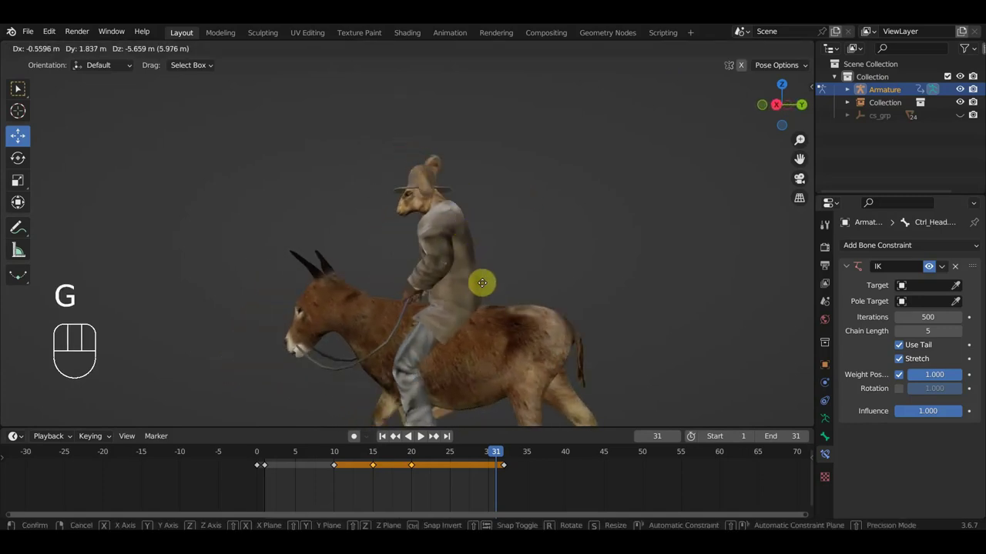
{"action": "left_click_drag", "start_coordinate": [520, 277], "coordinate": [674, 281]}
{"action": "key", "text": "g"}
{"action": "left_click_drag", "start_coordinate": [617, 297], "coordinate": [430, 313]}
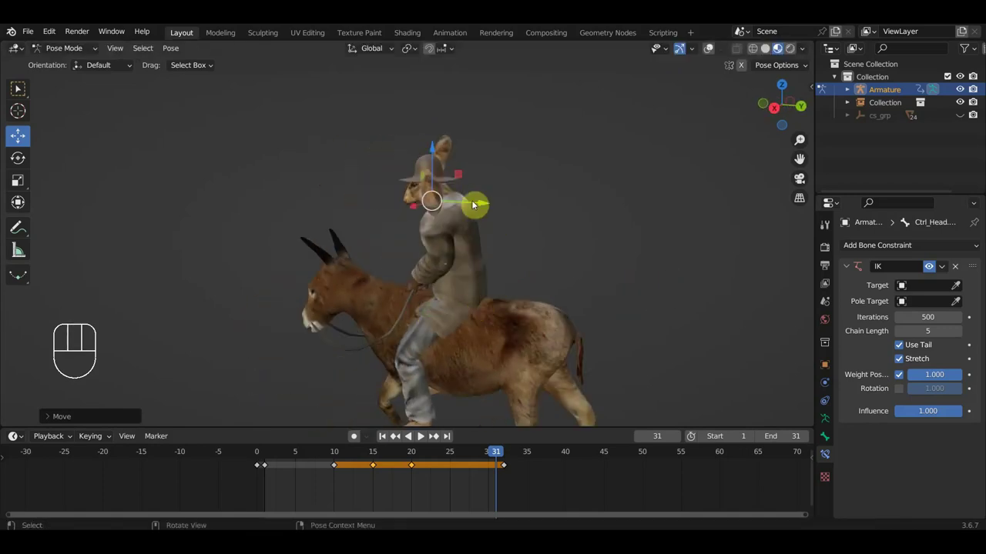
Adjust the ear tip control Ctrl_Head.008 and check the bent ear from behind and in front.
{"action": "left_click", "coordinate": [715, 52]}
{"action": "left_click_drag", "start_coordinate": [580, 137], "coordinate": [481, 151]}
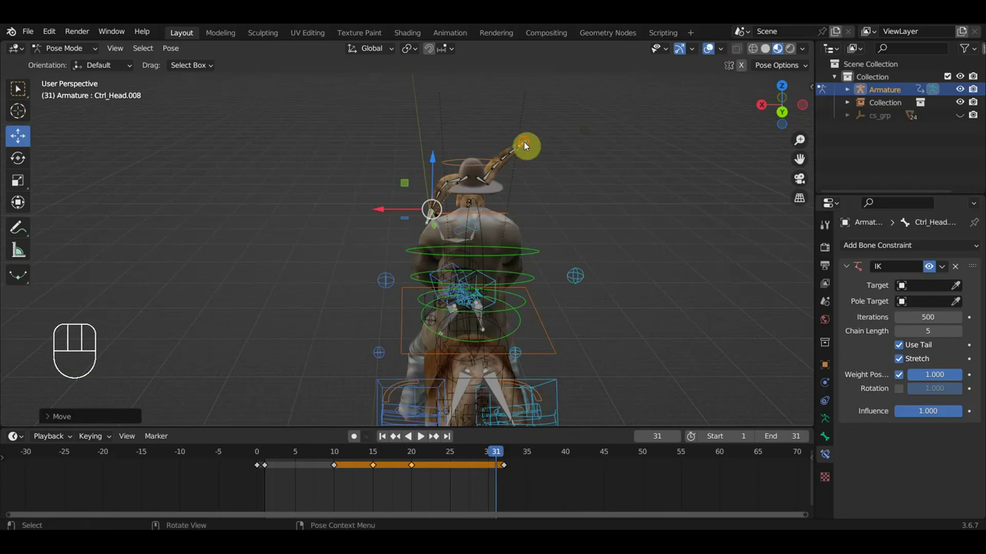
{"action": "left_click", "coordinate": [714, 51]}
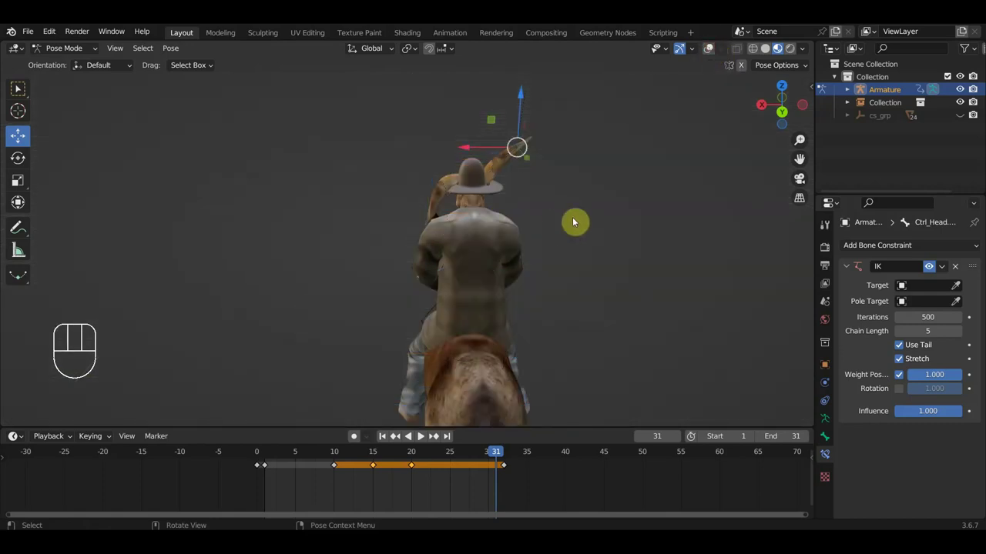
{"action": "key", "text": "g"}
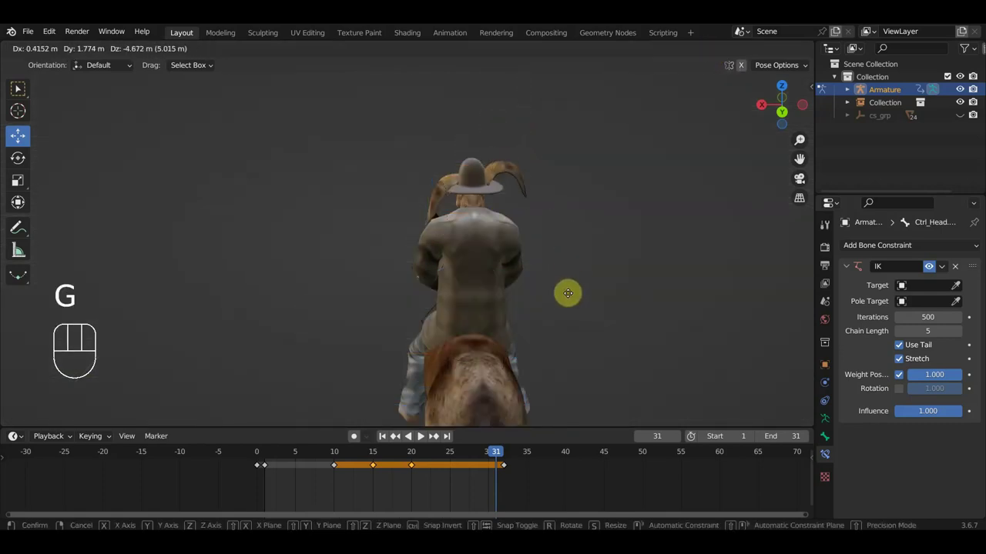
{"action": "left_click_drag", "start_coordinate": [606, 286], "coordinate": [369, 266]}
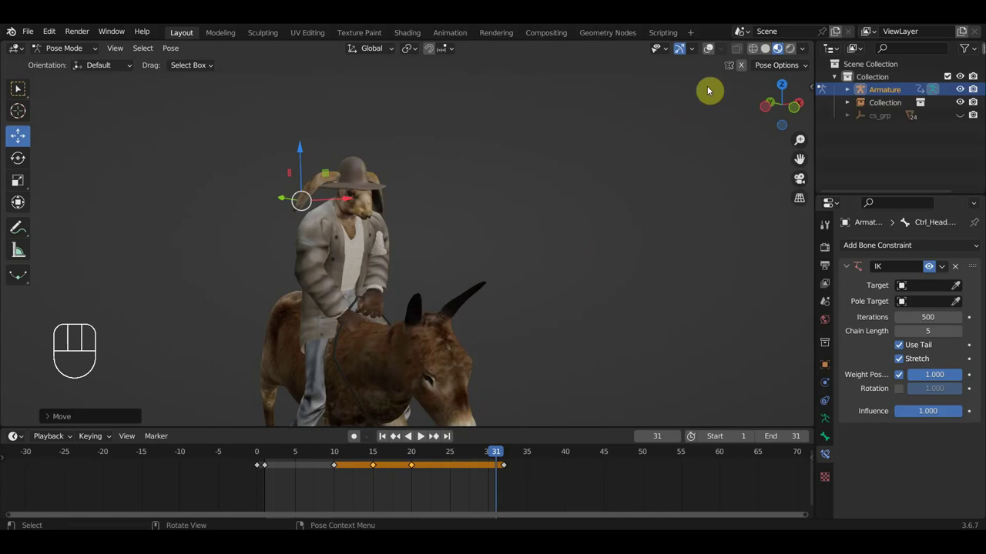
Inspect the ear pose around the head, undo the last move and key the ear bones at frame 31.
{"action": "left_click", "coordinate": [714, 52]}
{"action": "left_click_drag", "start_coordinate": [467, 183], "coordinate": [408, 169]}
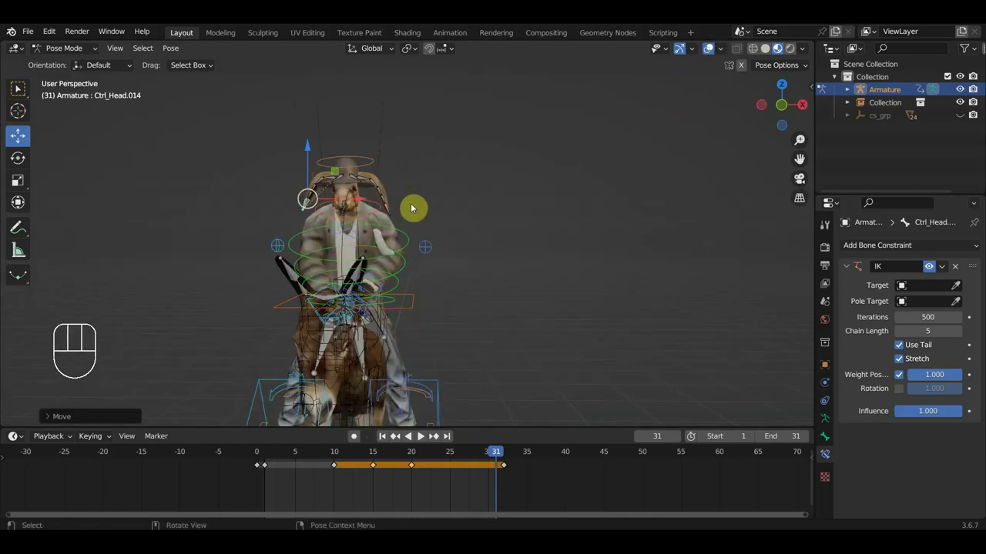
{"action": "left_click_drag", "start_coordinate": [408, 204], "coordinate": [261, 150]}
{"action": "left_click_drag", "start_coordinate": [414, 220], "coordinate": [298, 175]}
{"action": "key", "text": "ctrl+z"}
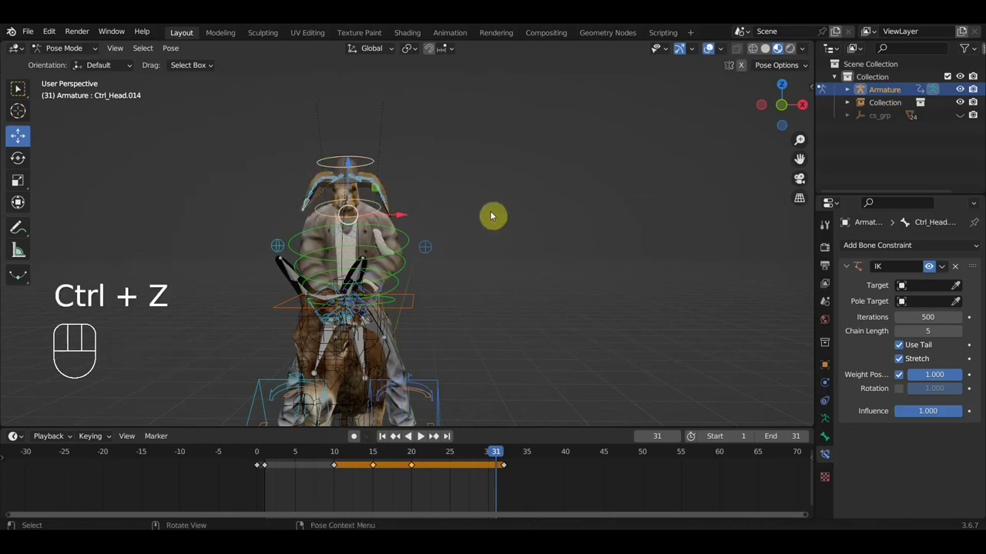
{"action": "key", "text": "i"}
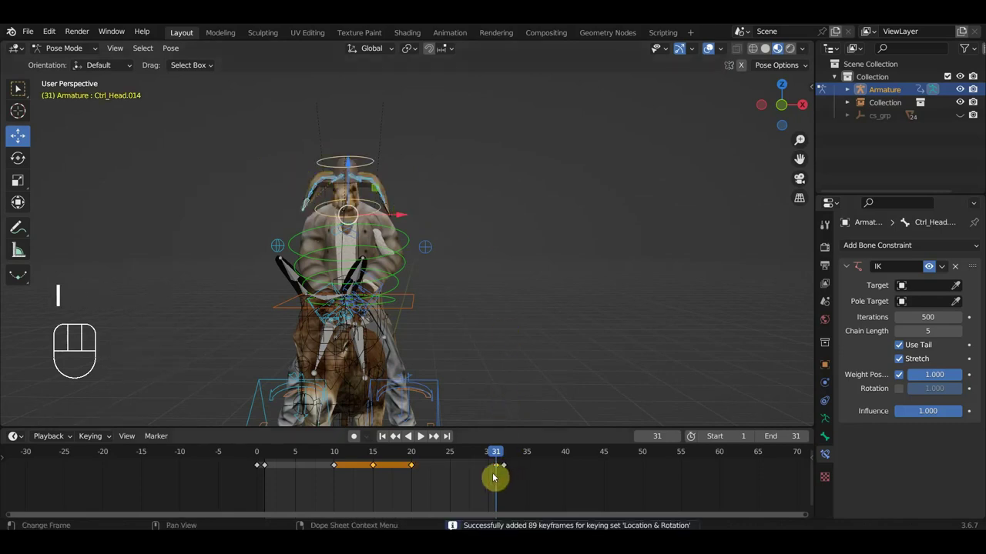
Copy the ear bones' frame-31 key back to frame 1 so the loop closes.
{"action": "left_click", "coordinate": [500, 469]}
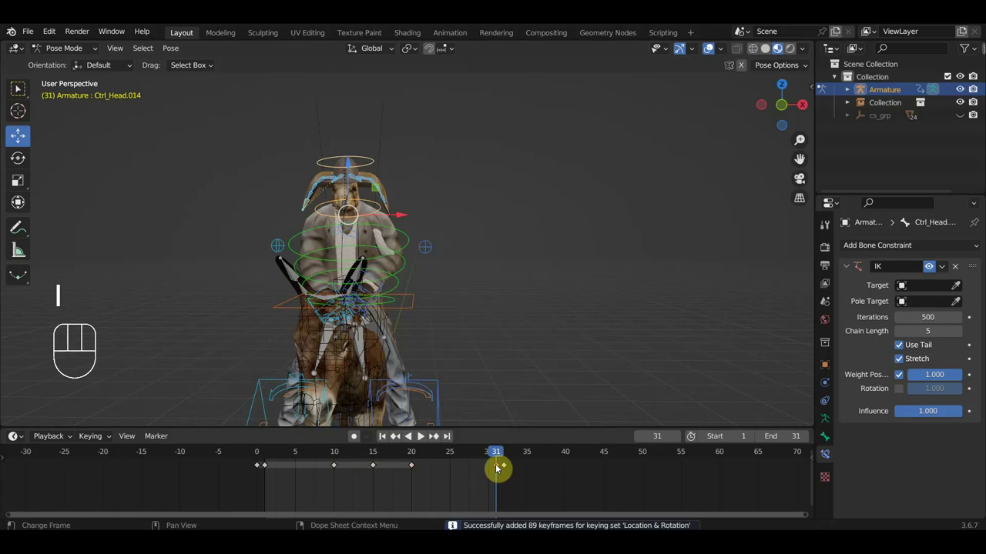
{"action": "key", "text": "g"}
{"action": "left_click_drag", "start_coordinate": [534, 492], "coordinate": [502, 460]}
{"action": "key", "text": "shift+d"}
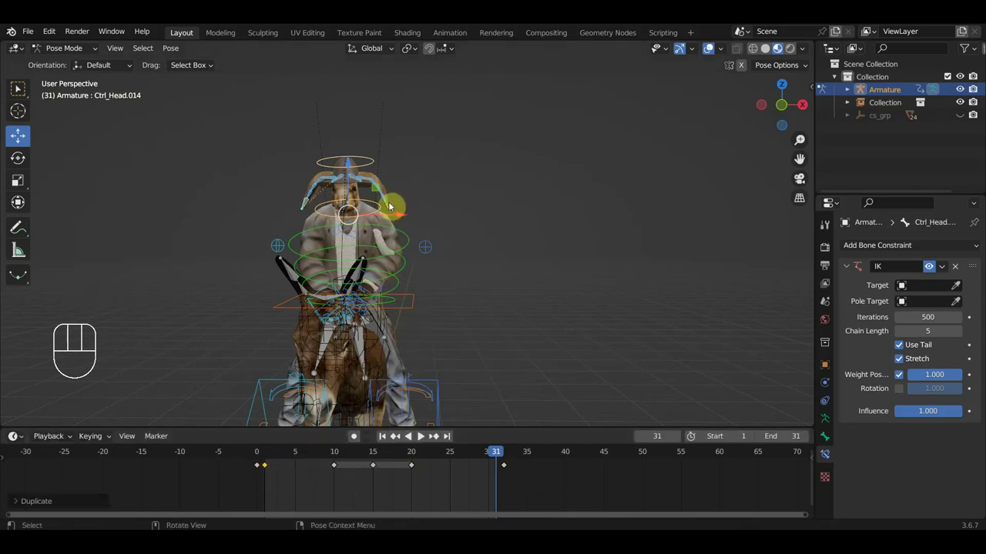
Select both ear bone chains and delete their keys between frames 10 and 20.
{"action": "left_click", "coordinate": [394, 206]}
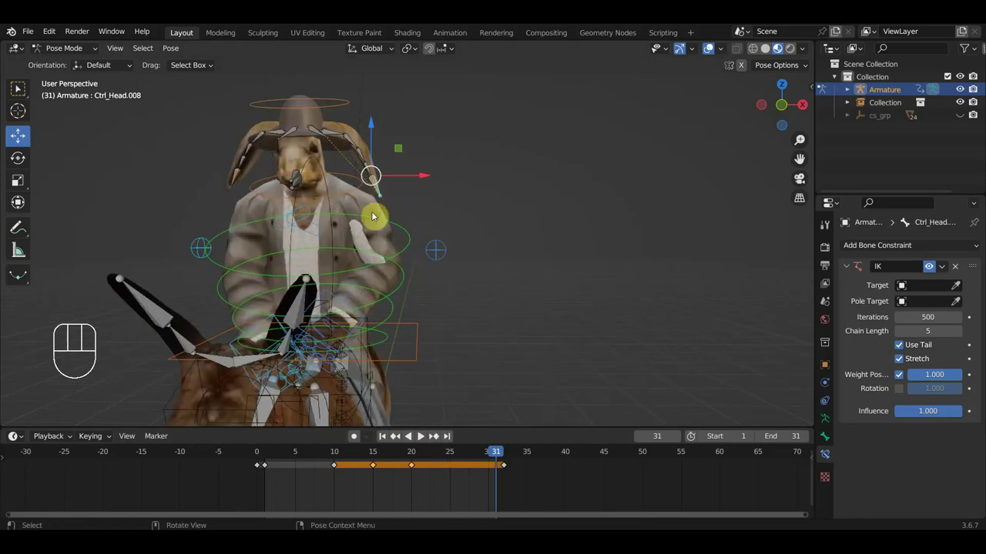
{"action": "left_click", "coordinate": [375, 170]}
{"action": "left_click", "coordinate": [352, 139]}
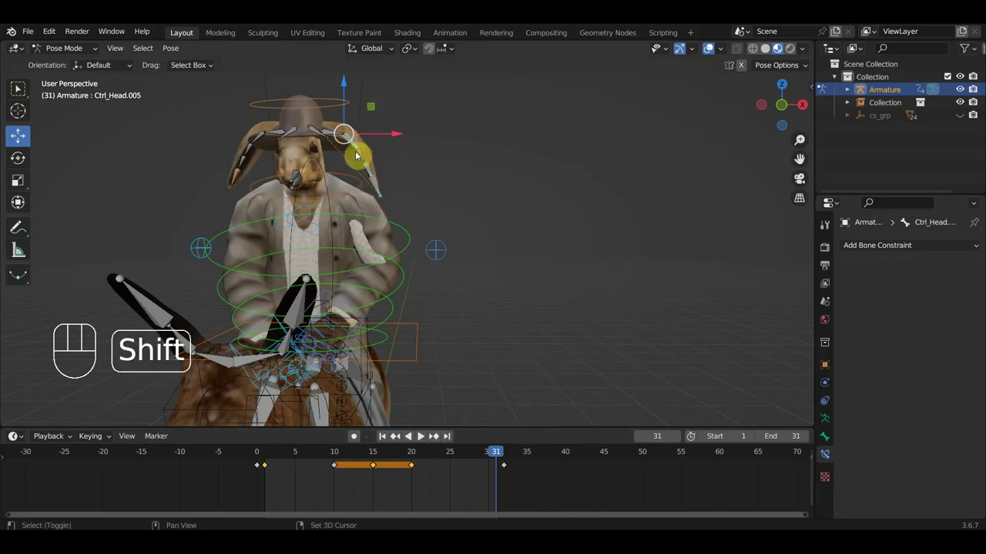
{"action": "left_click", "coordinate": [363, 156]}
{"action": "left_click", "coordinate": [335, 133]}
{"action": "left_click", "coordinate": [315, 127]}
{"action": "left_click", "coordinate": [274, 133]}
{"action": "left_click", "coordinate": [259, 137]}
{"action": "left_click", "coordinate": [248, 150]}
{"action": "left_click", "coordinate": [245, 161]}
{"action": "left_click", "coordinate": [240, 175]}
{"action": "left_click_drag", "start_coordinate": [456, 494], "coordinate": [318, 458]}
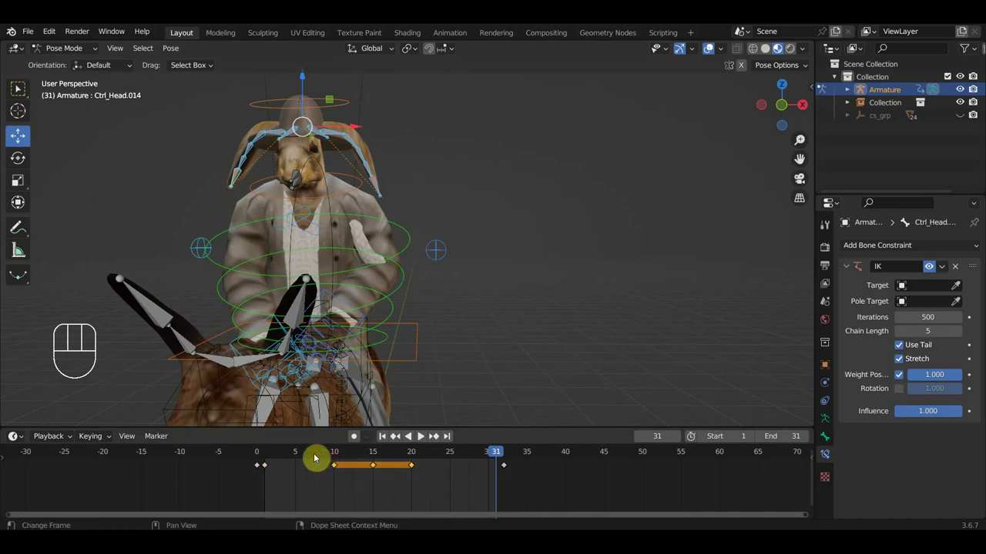
{"action": "key", "text": "Delete"}
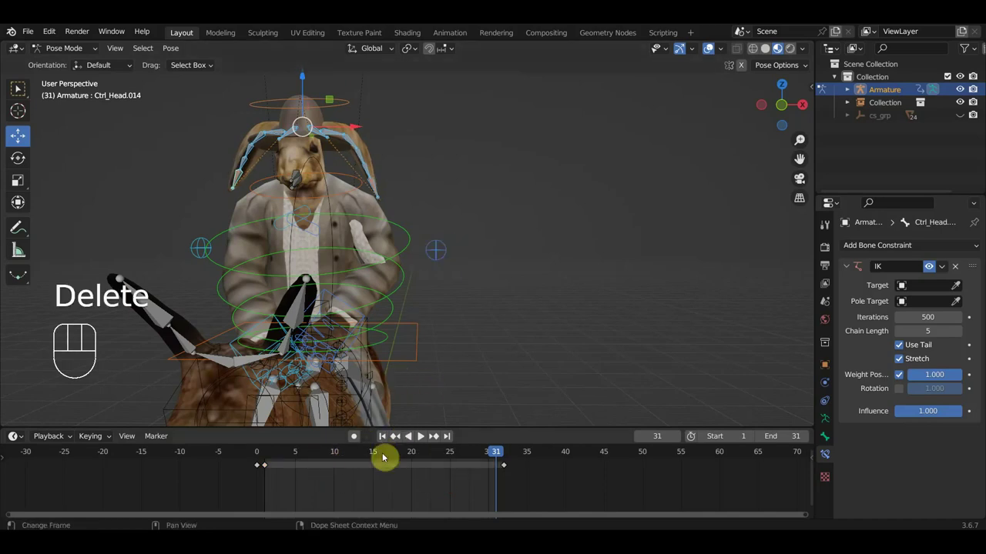
At frame 20 bend an ear control into a new sideways position.
{"action": "left_click", "coordinate": [414, 458]}
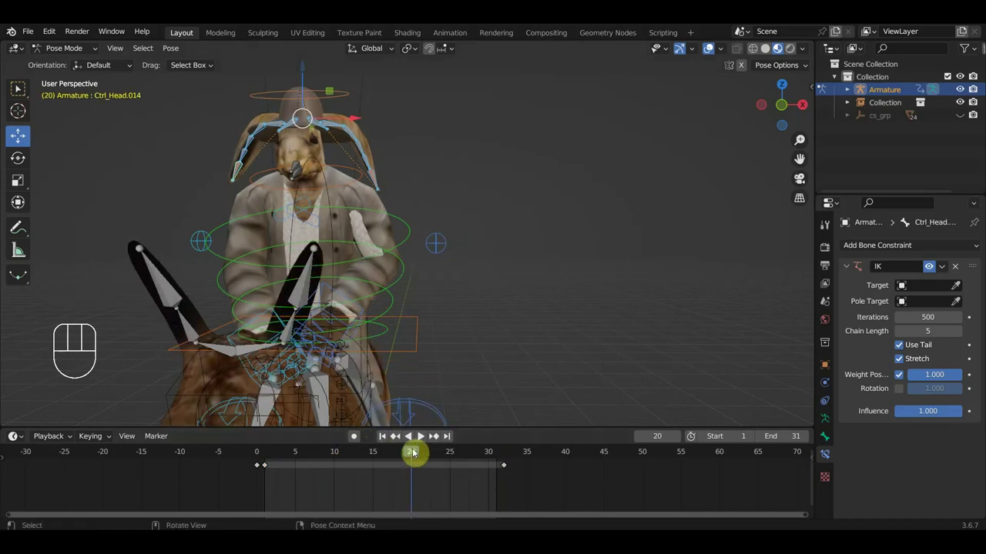
{"action": "left_click_drag", "start_coordinate": [424, 195], "coordinate": [280, 207]}
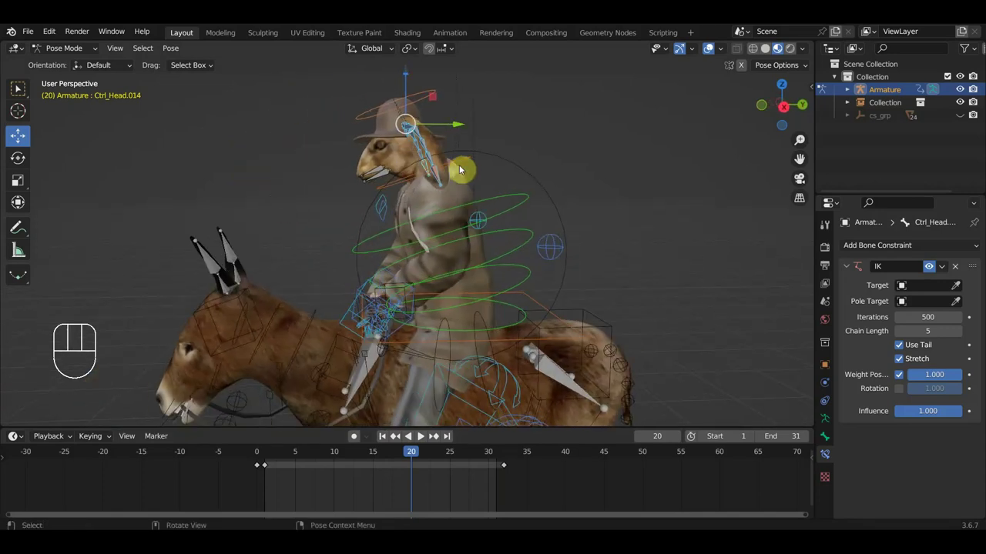
{"action": "left_click", "coordinate": [441, 176]}
{"action": "middle_click", "coordinate": [485, 176]}
{"action": "key", "text": "g"}
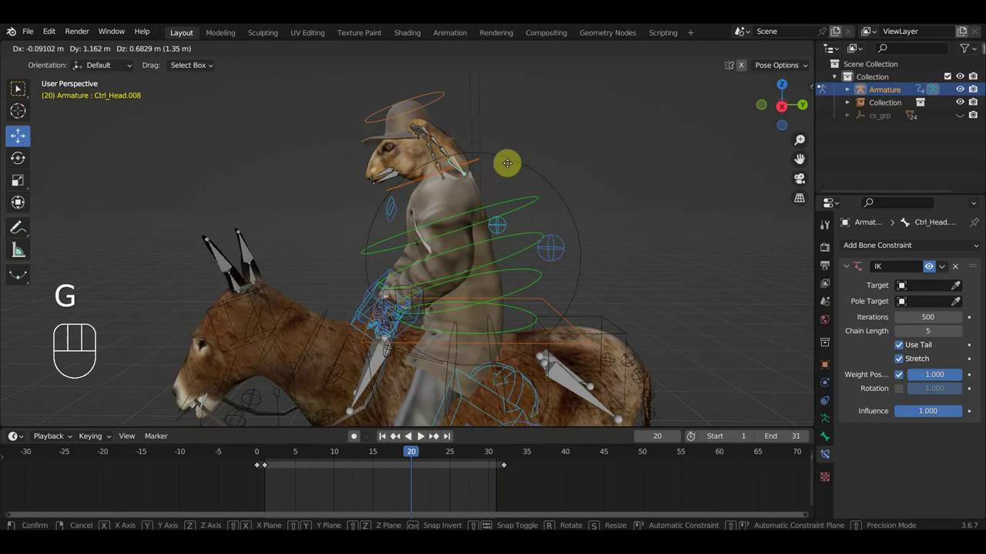
{"action": "left_click_drag", "start_coordinate": [525, 170], "coordinate": [704, 166]}
{"action": "key", "text": "g"}
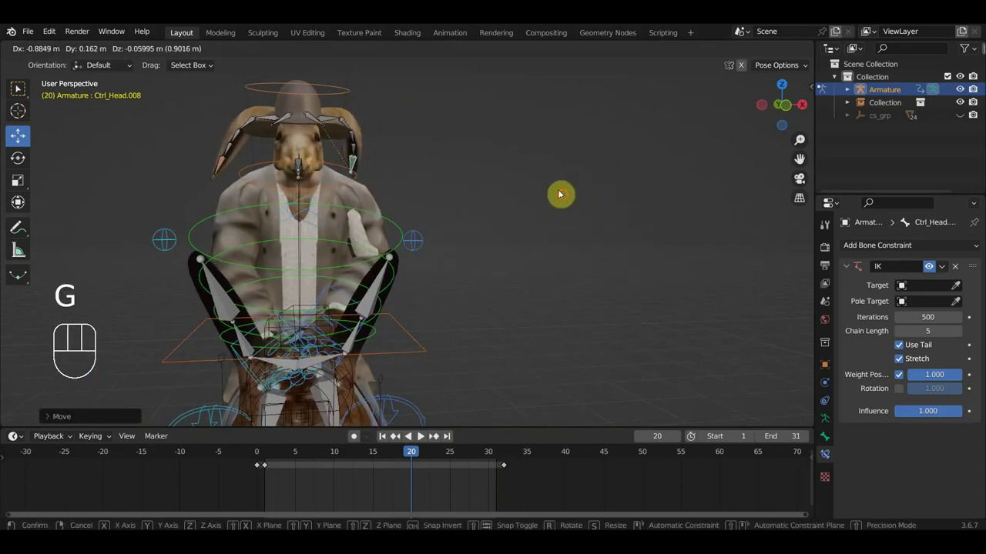
{"action": "left_click", "coordinate": [219, 171]}
Refine the ear pose from another angle and key all bones at frame 20 (506 keyframes).
{"action": "left_click_drag", "start_coordinate": [261, 187], "coordinate": [417, 194]}
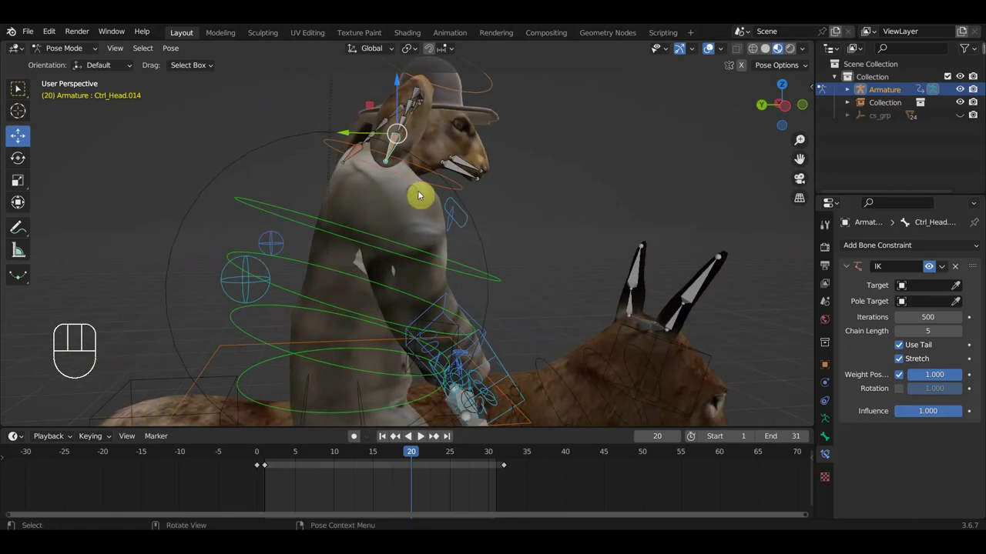
{"action": "key", "text": "g"}
{"action": "left_click_drag", "start_coordinate": [512, 220], "coordinate": [601, 252]}
{"action": "key", "text": "g"}
{"action": "left_click_drag", "start_coordinate": [534, 259], "coordinate": [327, 240]}
{"action": "key", "text": "a"}
{"action": "key", "text": "i"}
Replay the riding loop to check the ears, then return to frame 1.
{"action": "key", "text": "space"}
{"action": "left_click_drag", "start_coordinate": [501, 314], "coordinate": [435, 309]}
{"action": "key", "text": "space"}
{"action": "left_click", "coordinate": [270, 456]}
{"action": "left_click_drag", "start_coordinate": [486, 313], "coordinate": [446, 327]}
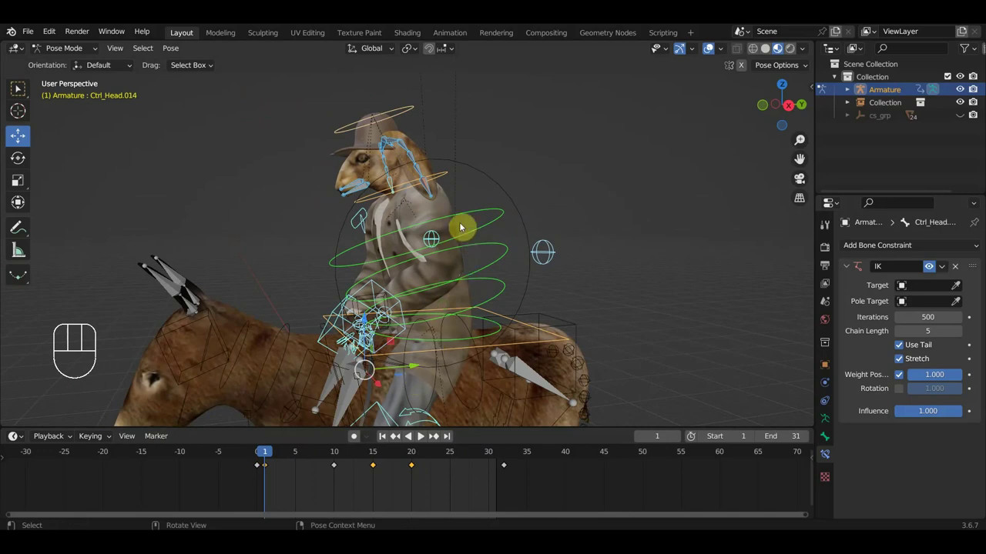
Adjust the ear control's position at frame 1, checking it around the head.
{"action": "left_click", "coordinate": [431, 191]}
{"action": "left_click_drag", "start_coordinate": [444, 194], "coordinate": [587, 188]}
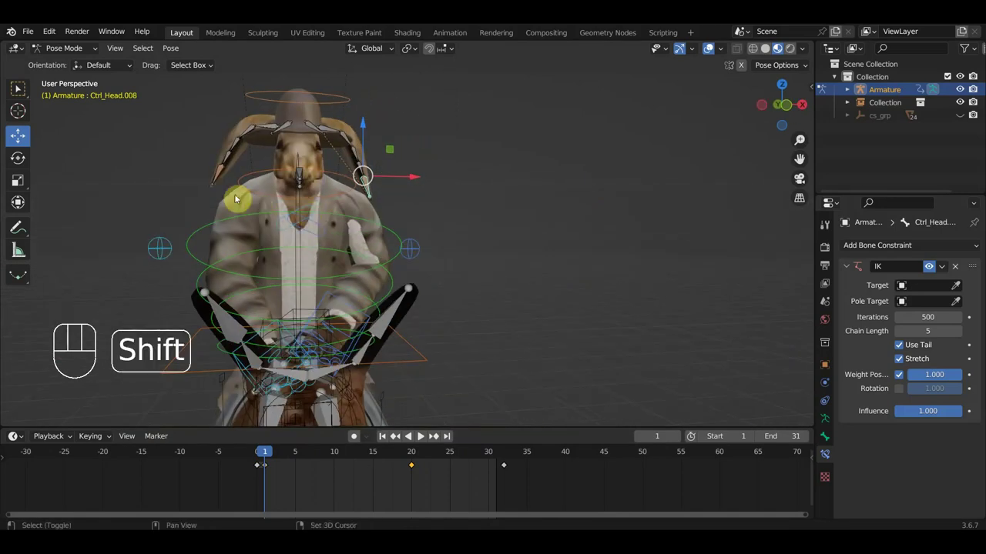
{"action": "left_click_drag", "start_coordinate": [304, 197], "coordinate": [414, 216]}
{"action": "left_click_drag", "start_coordinate": [463, 215], "coordinate": [509, 219]}
{"action": "left_click_drag", "start_coordinate": [429, 219], "coordinate": [416, 210]}
{"action": "key", "text": "g"}
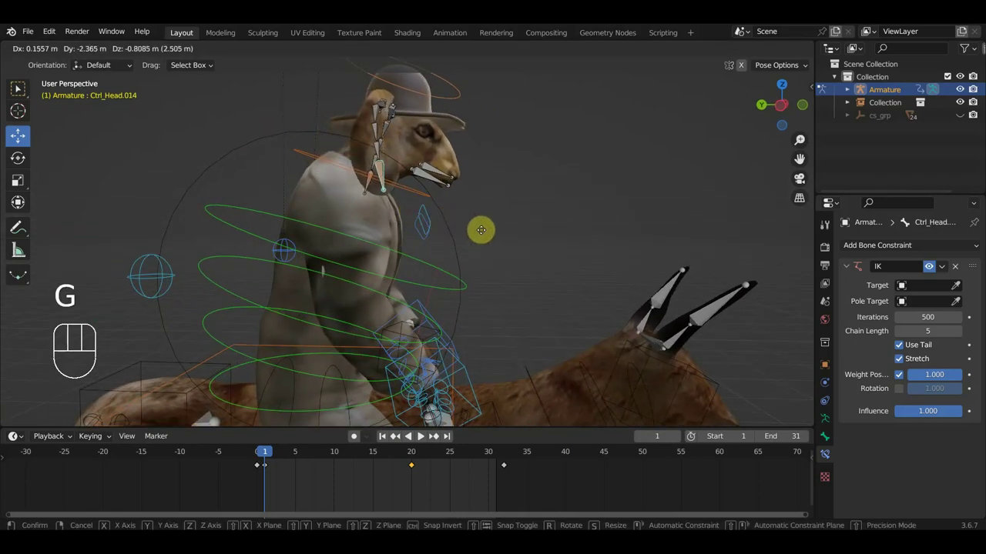
{"action": "left_click_drag", "start_coordinate": [496, 237], "coordinate": [390, 241]}
{"action": "key", "text": "g"}
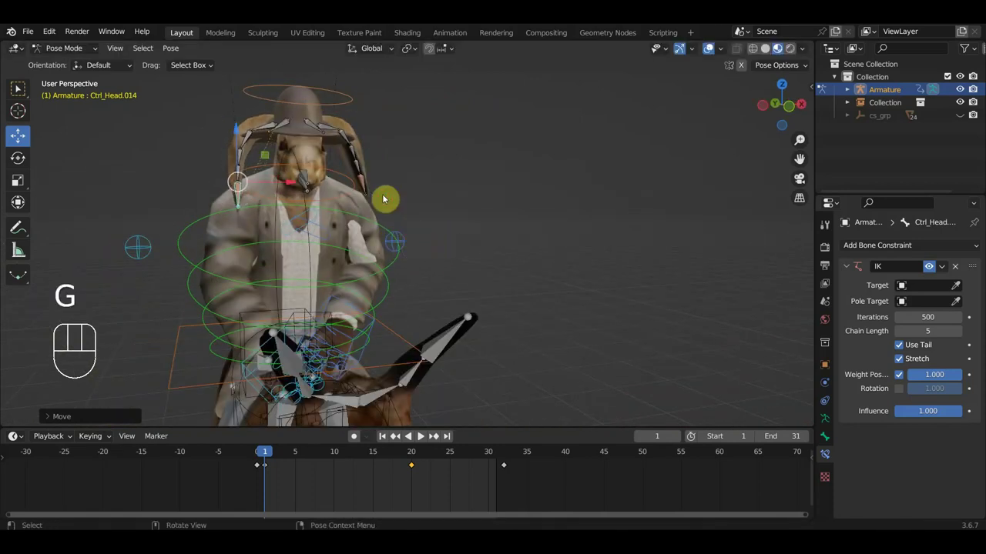
Key every bone at frame 1, duplicate those keys to frame 31 and play the loop.
{"action": "left_click", "coordinate": [369, 184]}
{"action": "left_click_drag", "start_coordinate": [408, 208], "coordinate": [235, 209]}
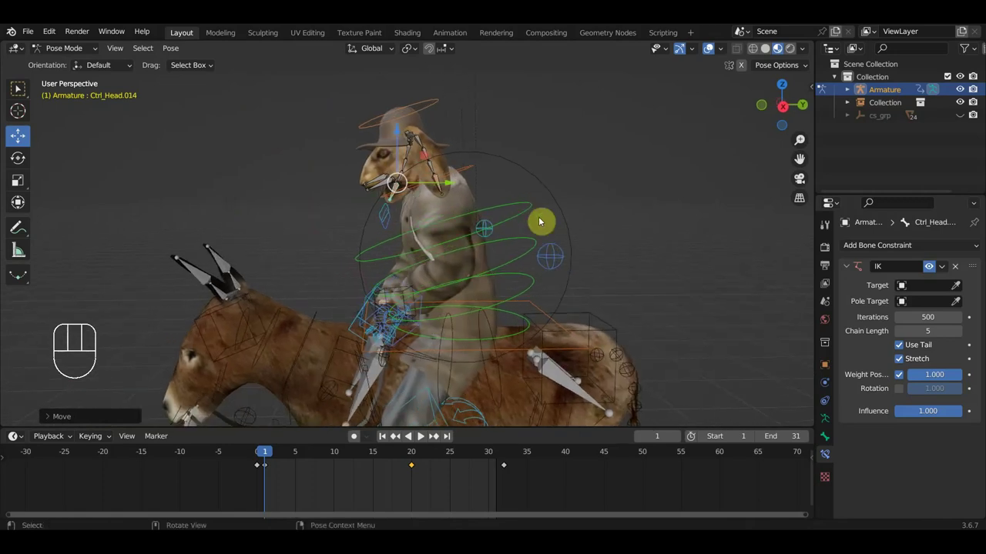
{"action": "left_click", "coordinate": [447, 191]}
{"action": "key", "text": "g"}
{"action": "key", "text": "a"}
{"action": "key", "text": "i"}
{"action": "left_click_drag", "start_coordinate": [296, 481], "coordinate": [266, 461]}
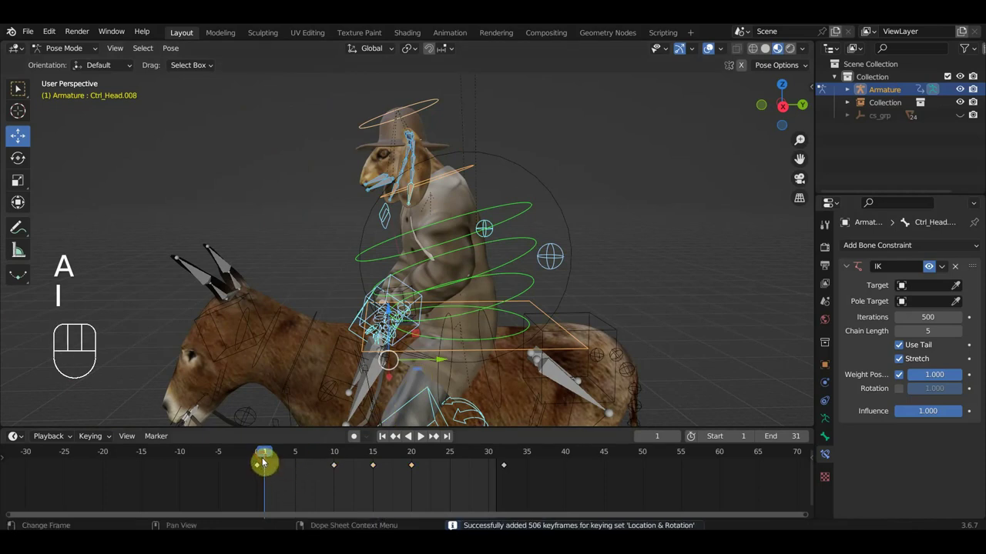
{"action": "key", "text": "shift+d"}
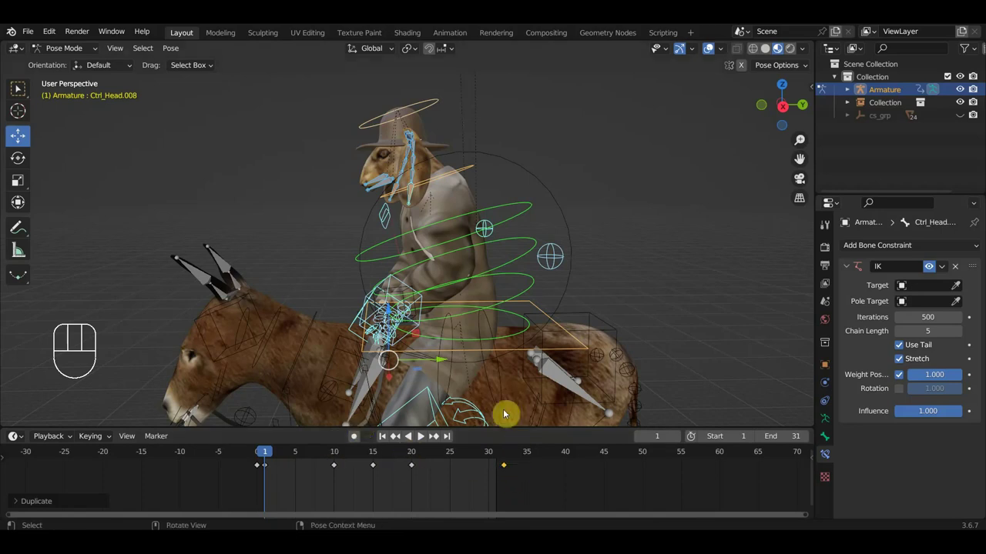
{"action": "key", "text": "space"}
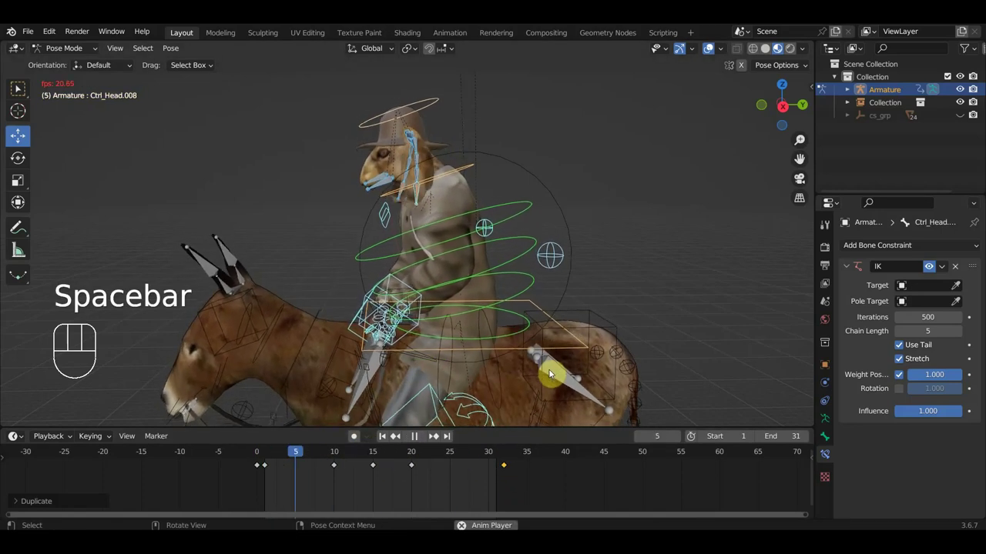
Stop playback, go to frame 18 and reposition the head control Ctrl_Head.008.
{"action": "key", "text": "space"}
{"action": "left_click", "coordinate": [462, 161]}
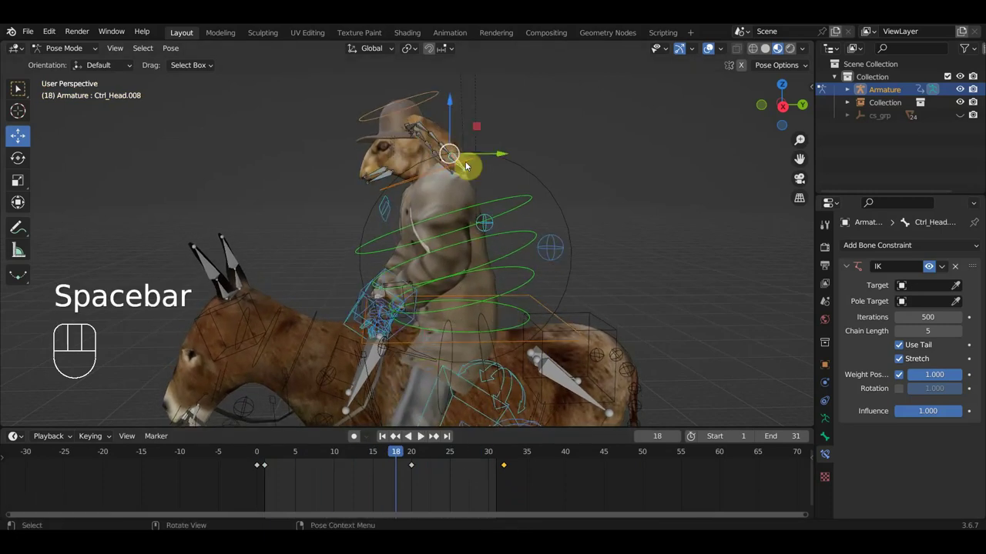
{"action": "left_click_drag", "start_coordinate": [428, 481], "coordinate": [406, 465]}
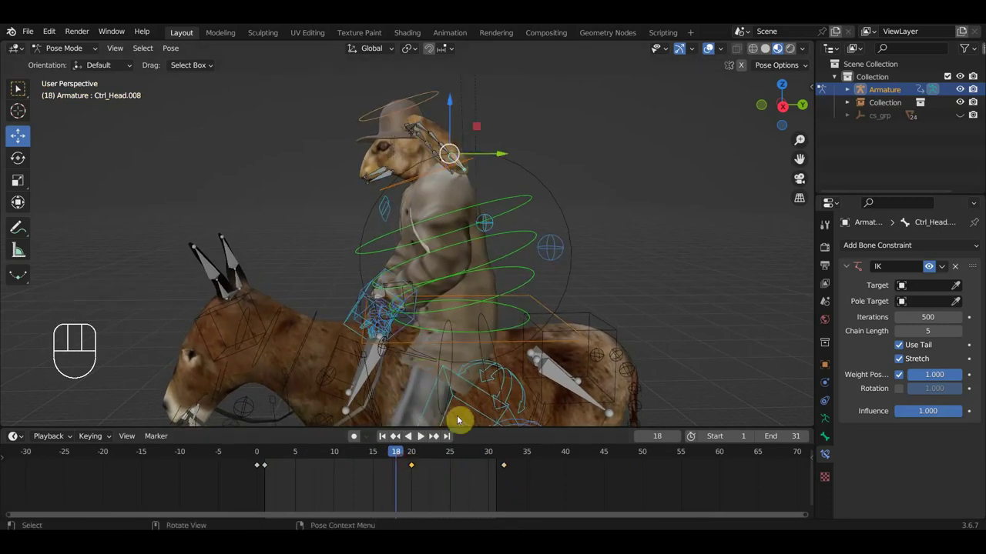
{"action": "key", "text": "g"}
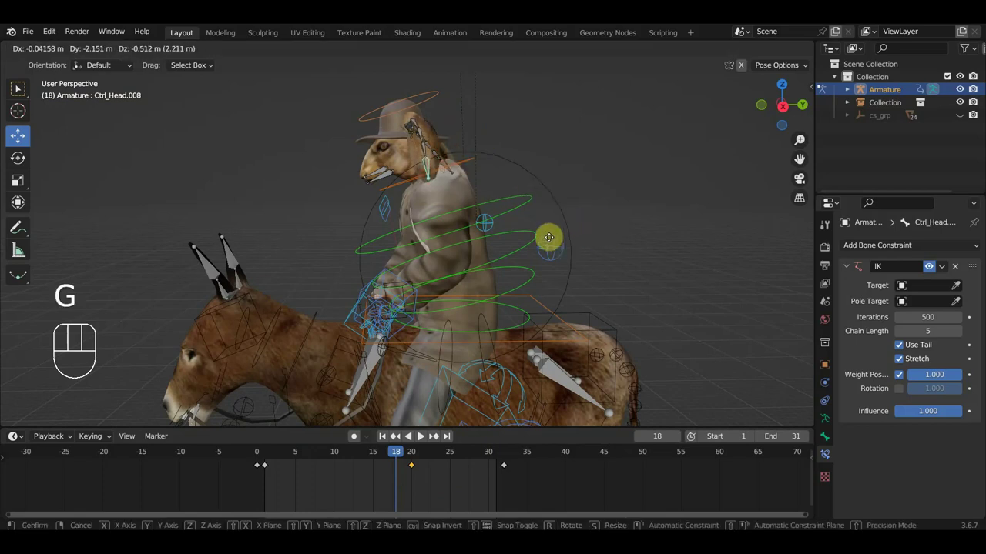
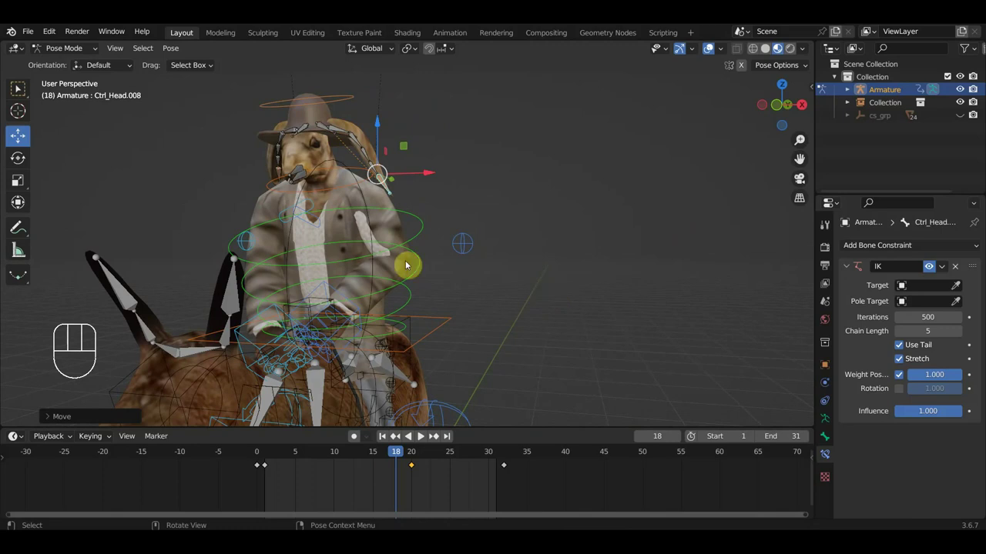
{"action": "left_click_drag", "start_coordinate": [341, 234], "coordinate": [382, 240]}
Move the shoulder control Ctrl_Head.014 into place at frame 18, refining it from the side.
{"action": "left_click", "coordinate": [237, 170]}
{"action": "key", "text": "g"}
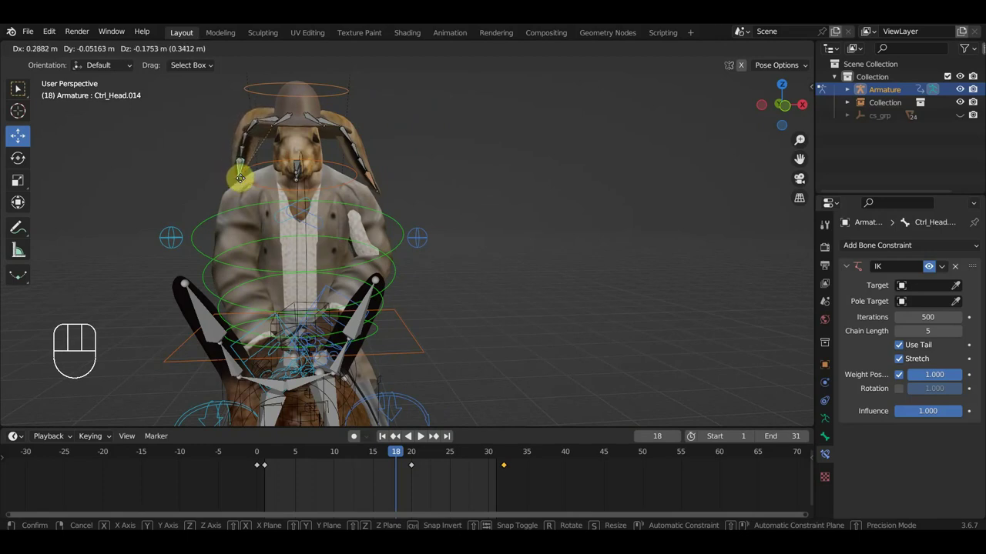
{"action": "left_click_drag", "start_coordinate": [293, 183], "coordinate": [415, 194]}
{"action": "left_click_drag", "start_coordinate": [414, 204], "coordinate": [425, 204]}
{"action": "key", "text": "g"}
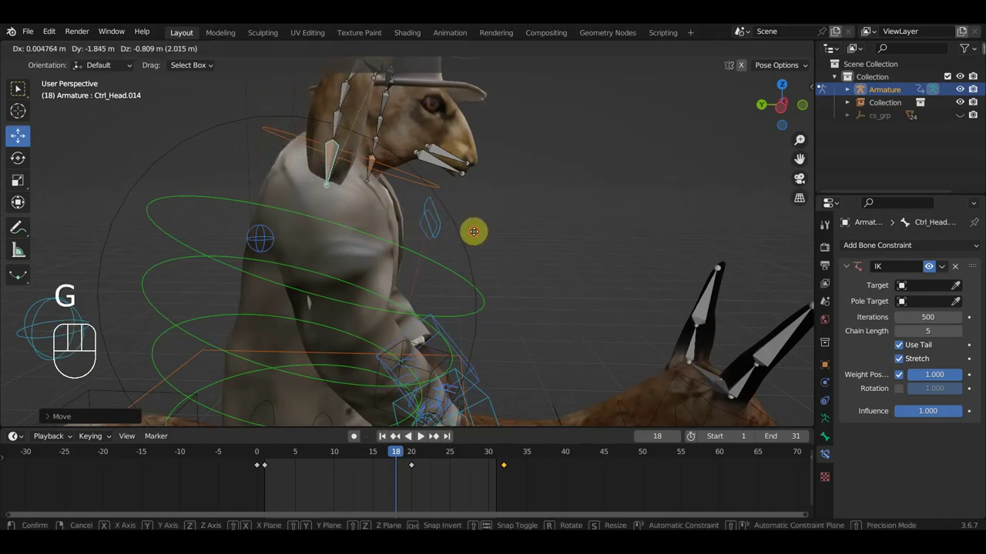
{"action": "left_click_drag", "start_coordinate": [426, 245], "coordinate": [319, 237]}
{"action": "key", "text": "g"}
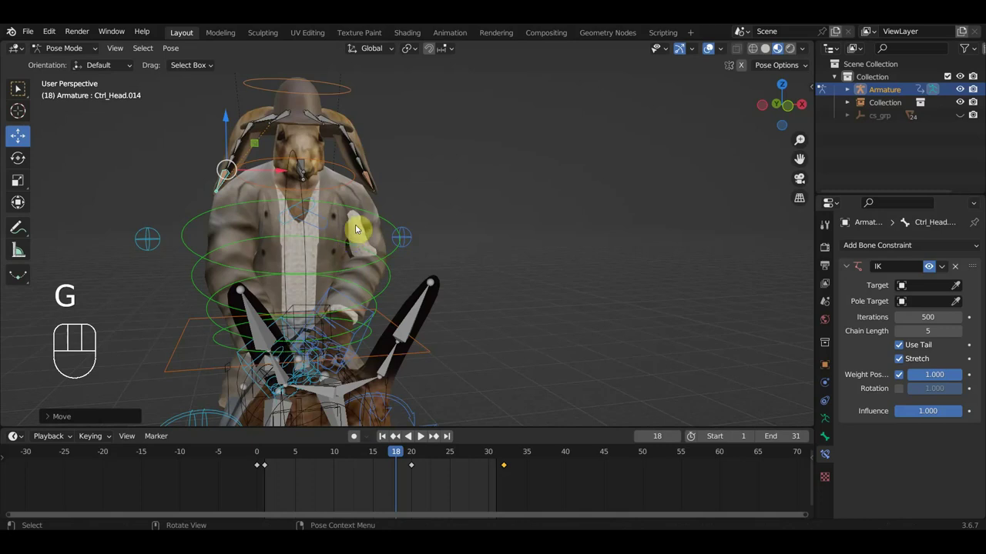
Key location and rotation on every bone of the rig at the current frame.
{"action": "key", "text": "a"}
{"action": "key", "text": "i"}
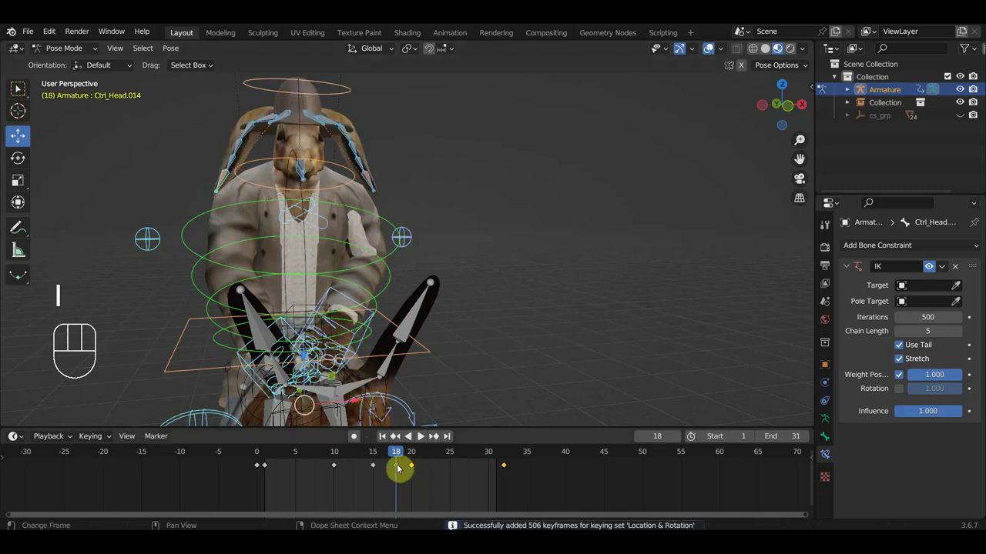
{"action": "left_click", "coordinate": [402, 469]}
Select the head control and add the whole shoulder chain of bones to the selection.
{"action": "left_click", "coordinate": [376, 185]}
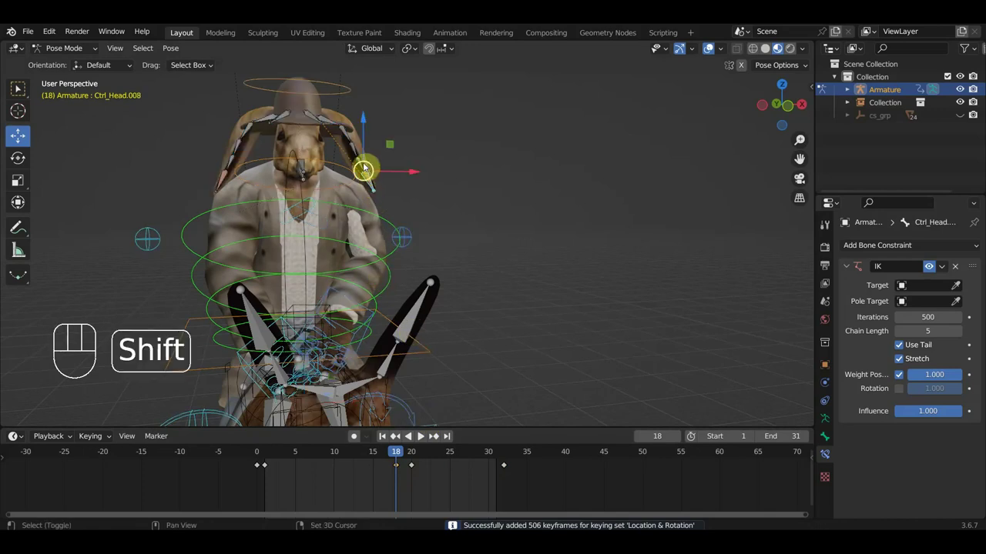
{"action": "left_click", "coordinate": [365, 163]}
{"action": "left_click", "coordinate": [349, 134]}
{"action": "left_click", "coordinate": [333, 125]}
{"action": "left_click", "coordinate": [317, 116]}
{"action": "left_click", "coordinate": [288, 120]}
{"action": "left_click", "coordinate": [272, 120]}
{"action": "left_click", "coordinate": [253, 129]}
{"action": "left_click", "coordinate": [244, 148]}
{"action": "left_click", "coordinate": [234, 161]}
{"action": "left_click", "coordinate": [239, 149]}
{"action": "left_click", "coordinate": [226, 181]}
Retime the shoulder keys to frames 10, 15 and 20, delete the leftover key, and play the loop.
{"action": "left_click_drag", "start_coordinate": [402, 483], "coordinate": [388, 459]}
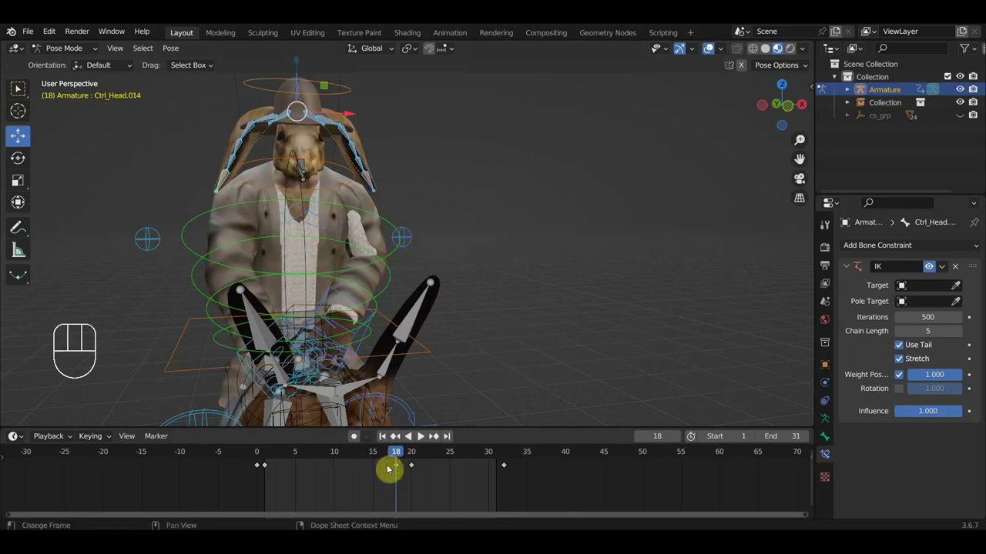
{"action": "key", "text": "g"}
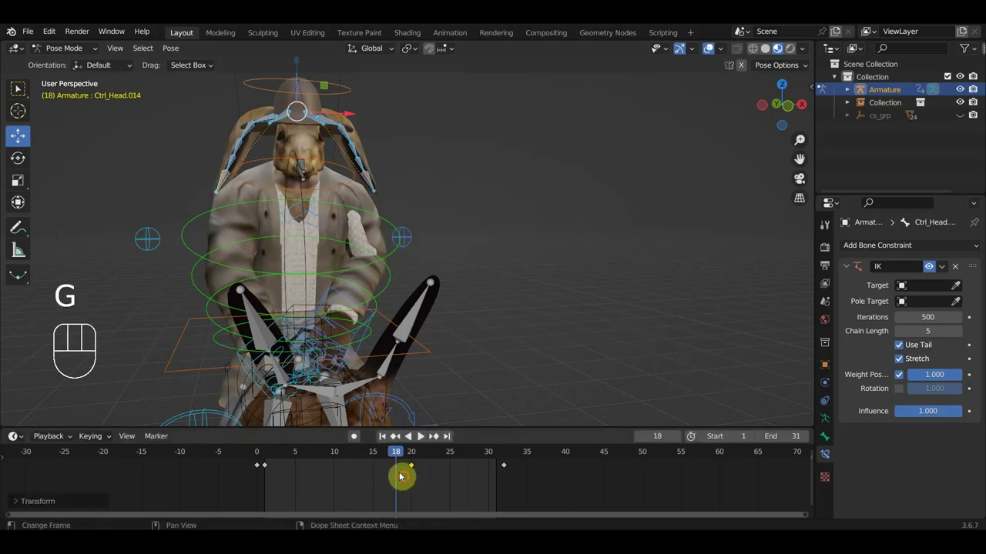
{"action": "key", "text": "a"}
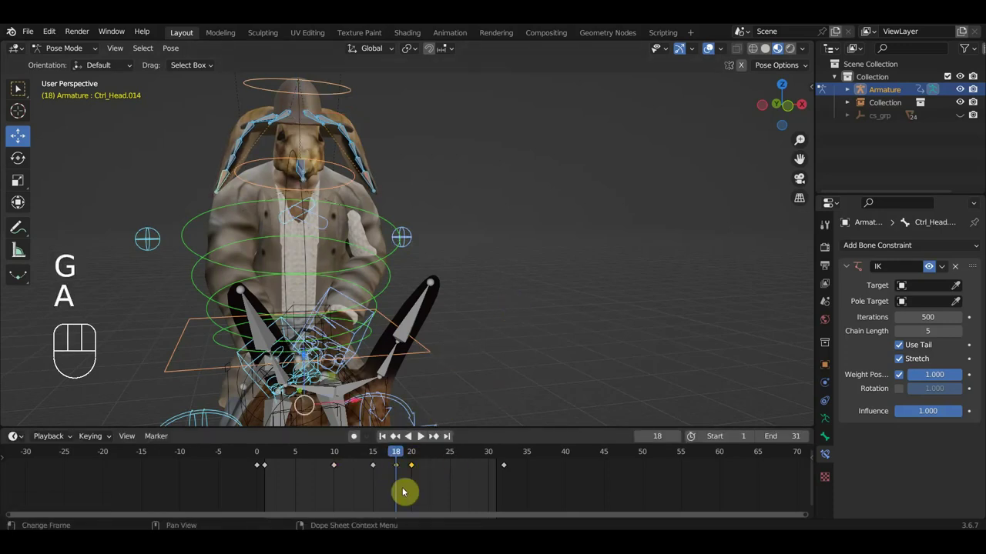
{"action": "left_click_drag", "start_coordinate": [405, 490], "coordinate": [390, 456]}
{"action": "key", "text": "Delete"}
{"action": "left_click", "coordinate": [416, 460]}
{"action": "key", "text": "space"}
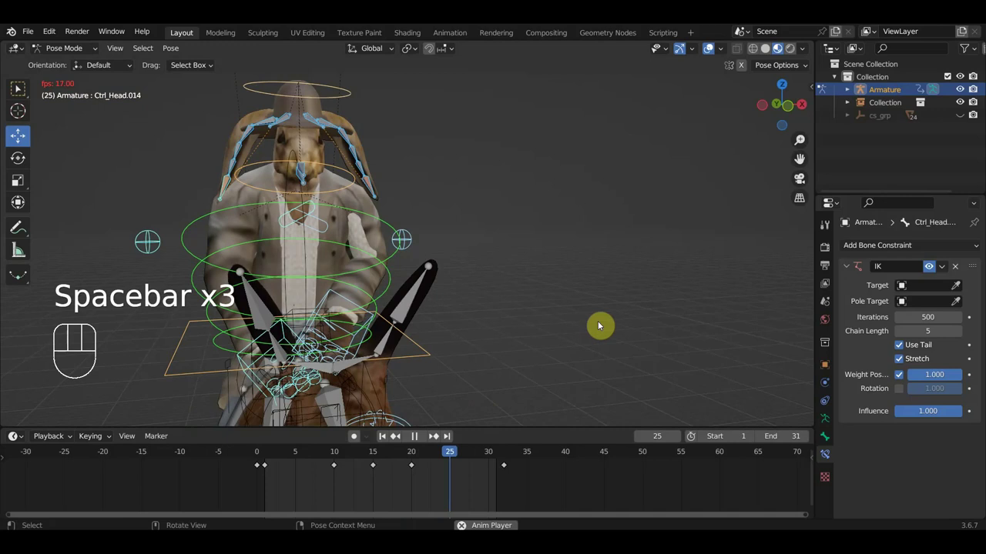
Preview the riding loop from side, front and rear with overlays hidden, then stop and restore overlays.
{"action": "left_click_drag", "start_coordinate": [563, 333], "coordinate": [457, 338]}
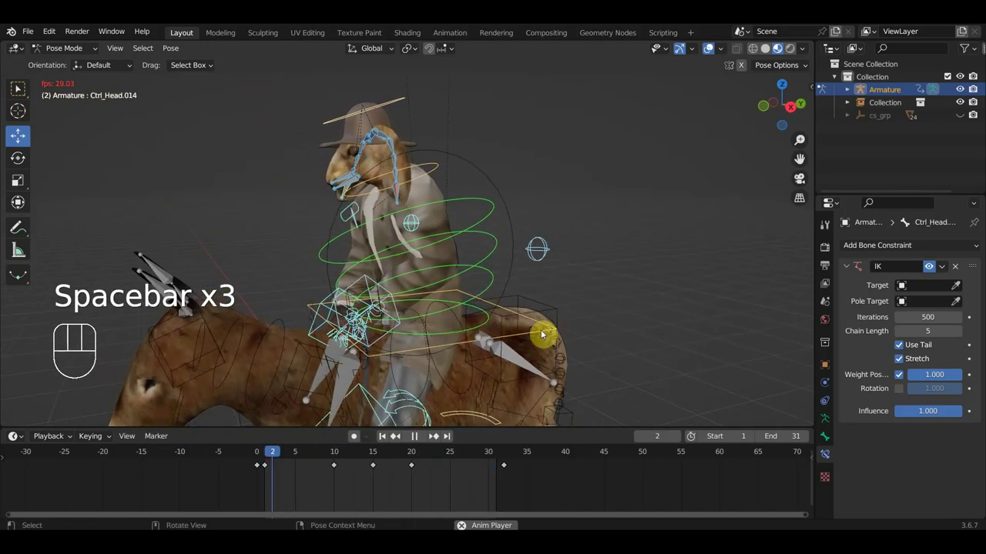
{"action": "left_click_drag", "start_coordinate": [565, 332], "coordinate": [553, 327]}
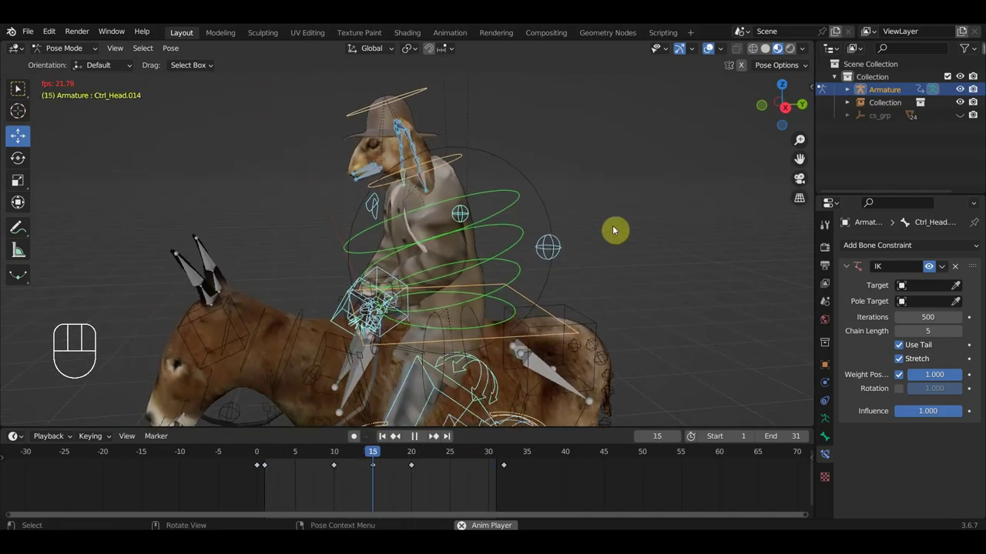
{"action": "left_click", "coordinate": [712, 47]}
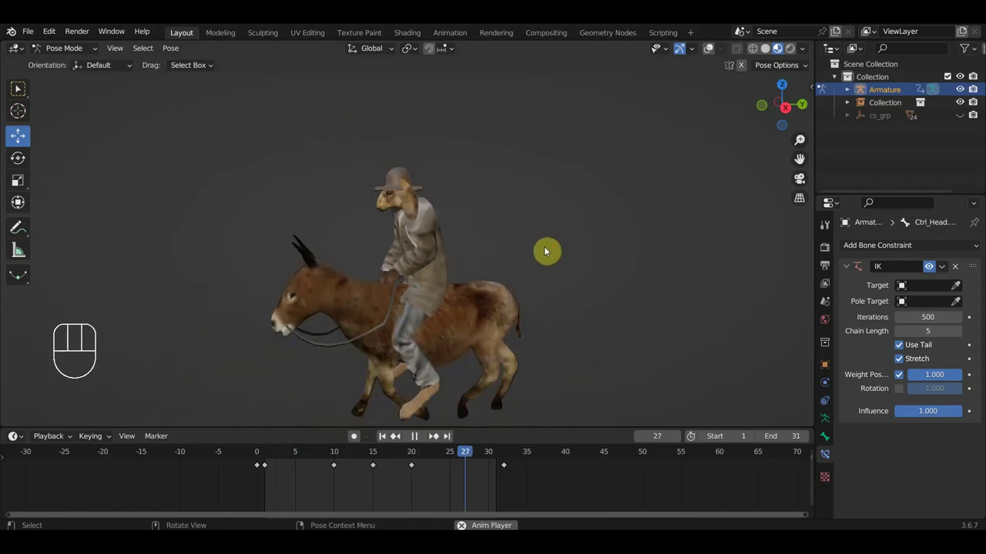
{"action": "left_click_drag", "start_coordinate": [571, 254], "coordinate": [580, 246]}
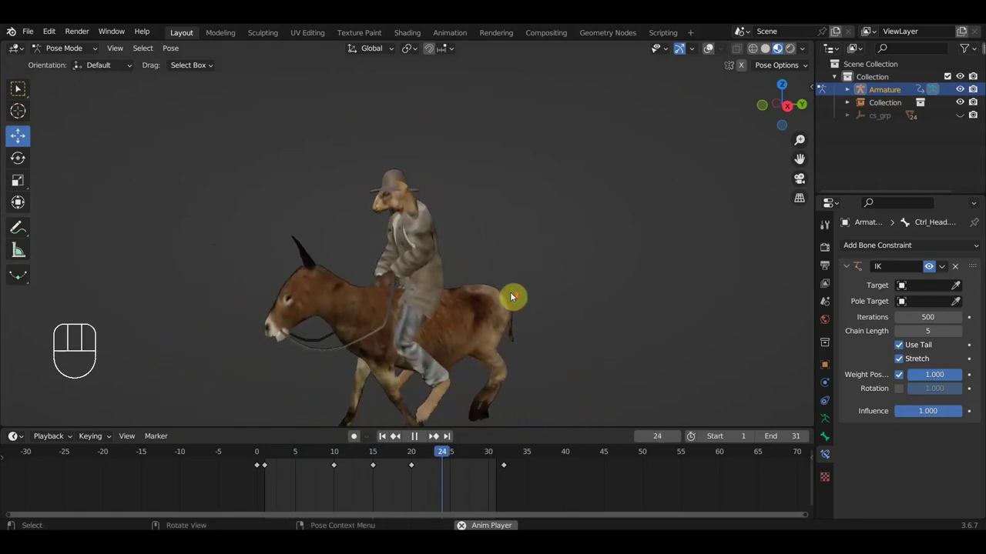
{"action": "left_click_drag", "start_coordinate": [546, 304], "coordinate": [580, 318]}
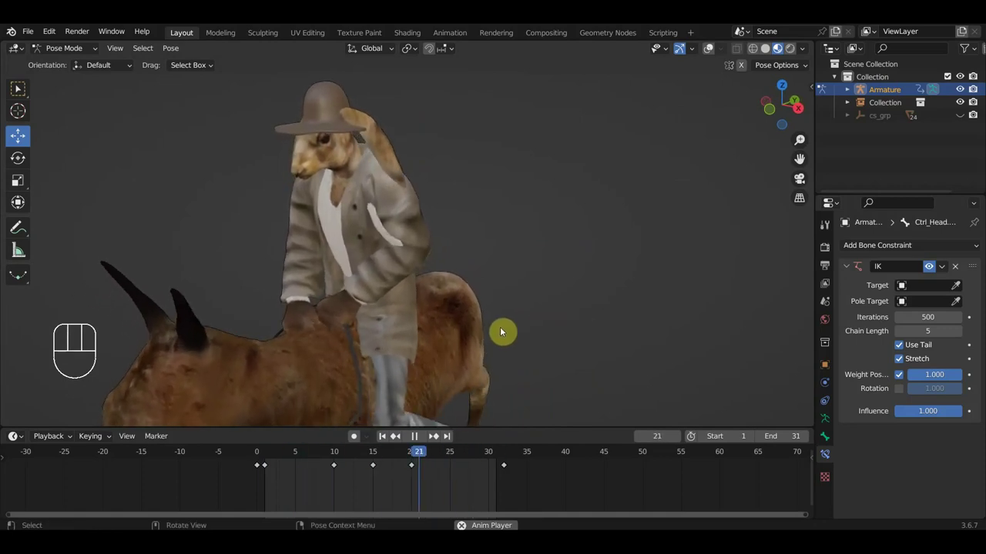
{"action": "key", "text": "space"}
{"action": "left_click_drag", "start_coordinate": [482, 340], "coordinate": [597, 341]}
{"action": "left_click", "coordinate": [708, 53]}
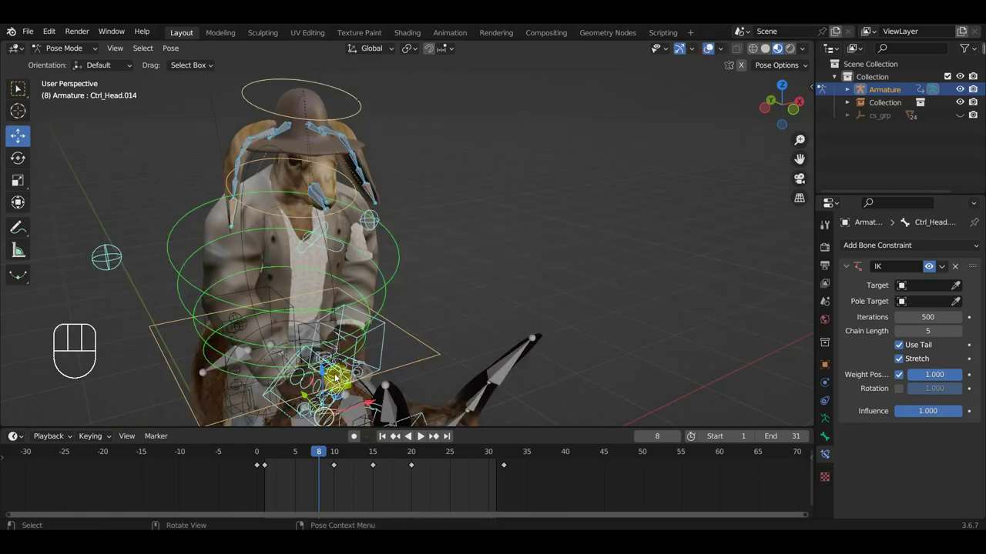
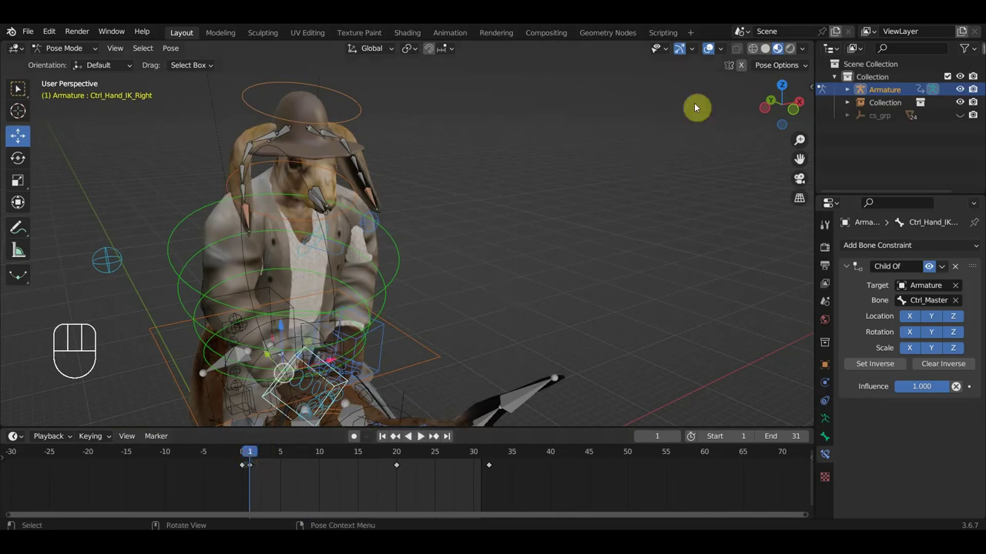
Re-pose the hand IK control, key it, and duplicate its first key to frame 32.
{"action": "left_click", "coordinate": [714, 42]}
{"action": "left_click", "coordinate": [710, 54]}
{"action": "left_click_drag", "start_coordinate": [468, 353], "coordinate": [473, 344]}
{"action": "key", "text": "g"}
{"action": "left_click_drag", "start_coordinate": [469, 327], "coordinate": [517, 311]}
{"action": "key", "text": "g"}
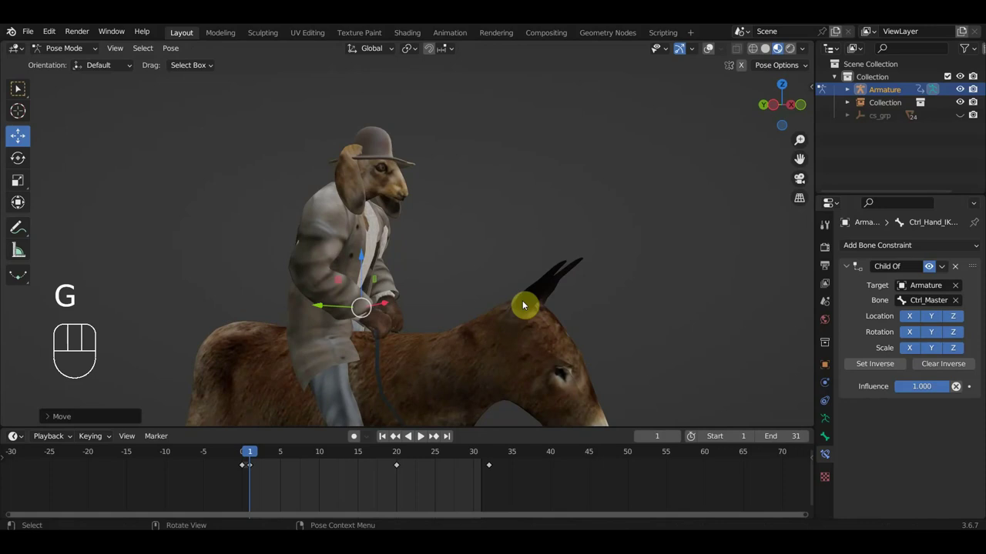
{"action": "key", "text": "i"}
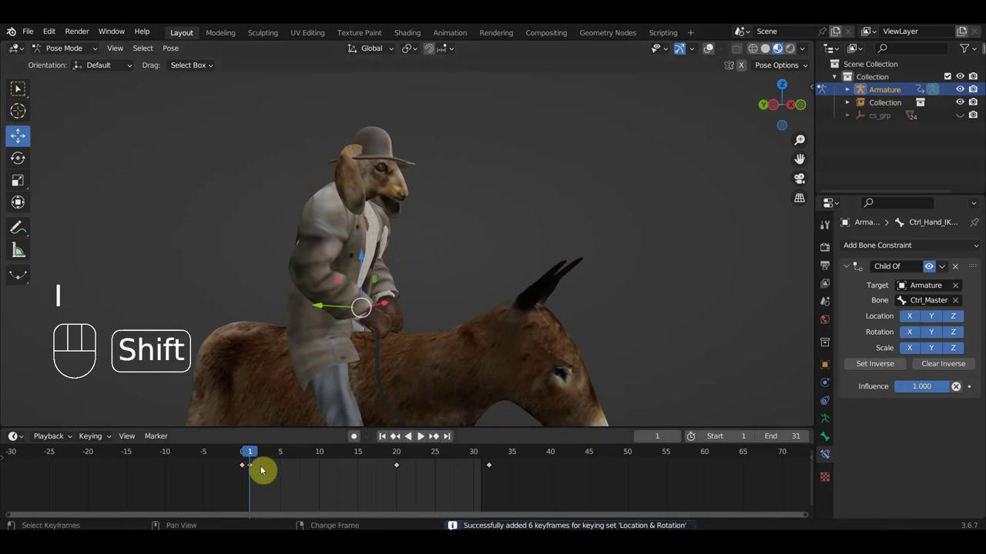
{"action": "key", "text": "shift+d"}
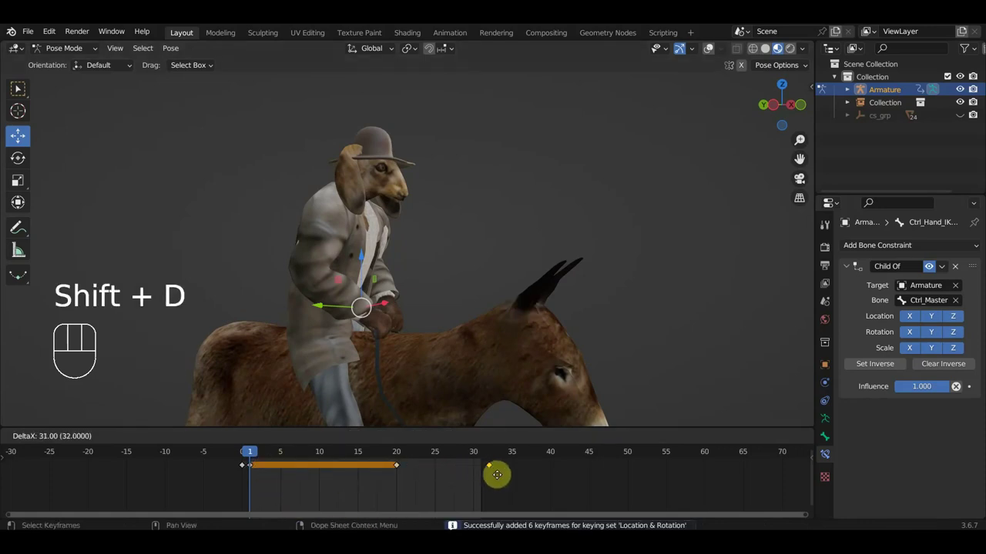
{"action": "left_click", "coordinate": [401, 455]}
Adjust the hand control's position again and key it at frame 20.
{"action": "key", "text": "g"}
{"action": "left_click_drag", "start_coordinate": [473, 374], "coordinate": [387, 424]}
{"action": "key", "text": "g"}
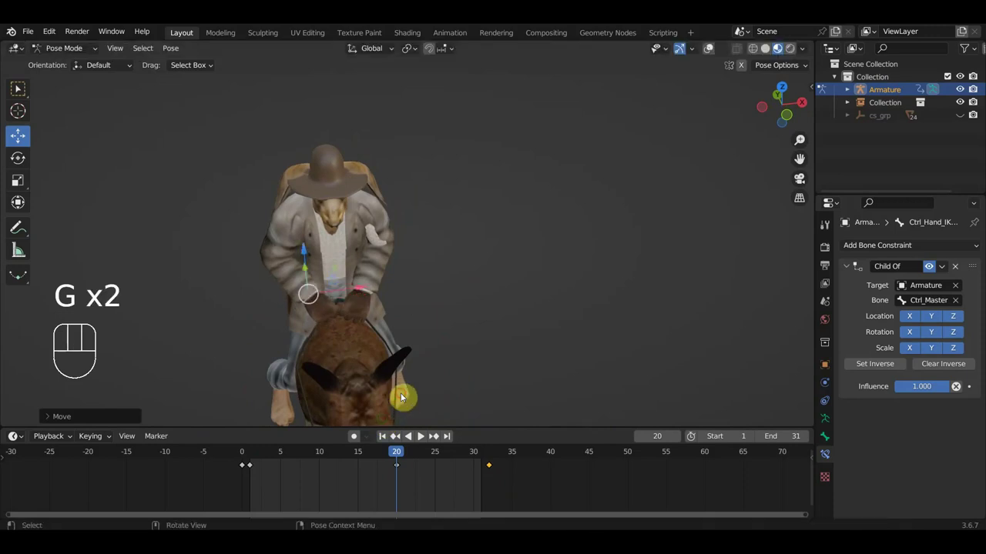
{"action": "key", "text": "i"}
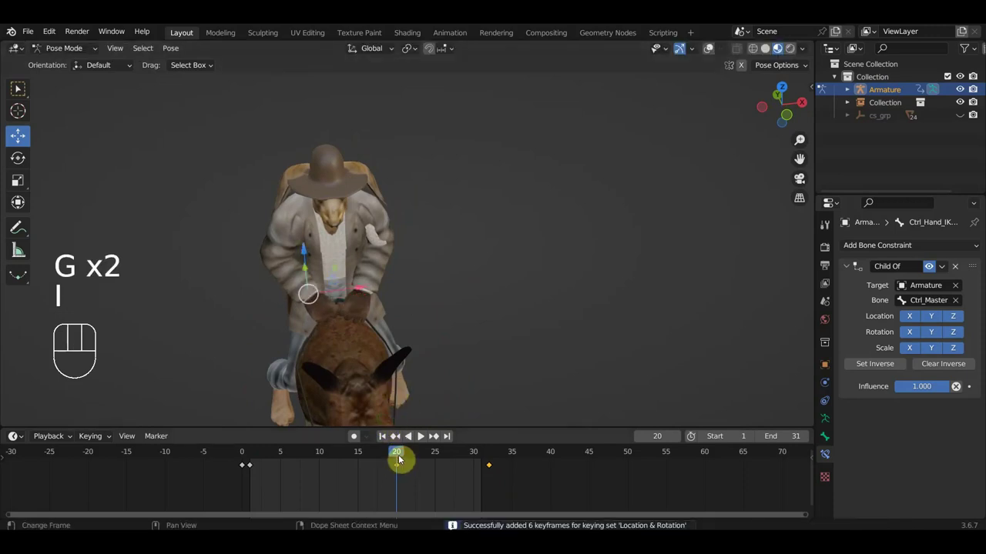
{"action": "left_click_drag", "start_coordinate": [407, 458], "coordinate": [258, 469]}
{"action": "left_click_drag", "start_coordinate": [450, 358], "coordinate": [362, 324]}
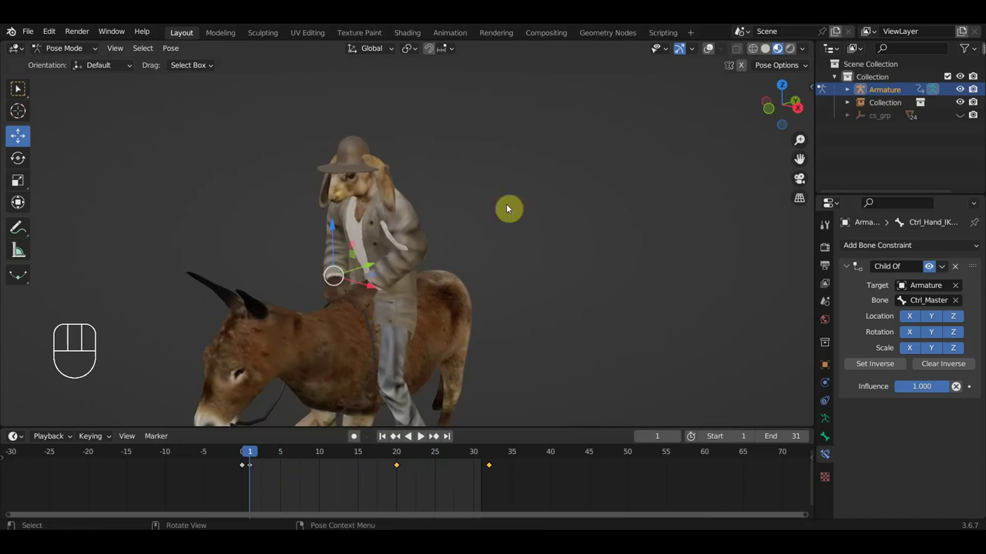
Pick Ctrl_Hand_IK_Left, hide overlays, move it into its grip and key the new position, then play.
{"action": "left_click", "coordinate": [712, 52]}
{"action": "left_click_drag", "start_coordinate": [363, 276], "coordinate": [343, 264]}
{"action": "left_click", "coordinate": [371, 345]}
{"action": "left_click_drag", "start_coordinate": [373, 345], "coordinate": [366, 331]}
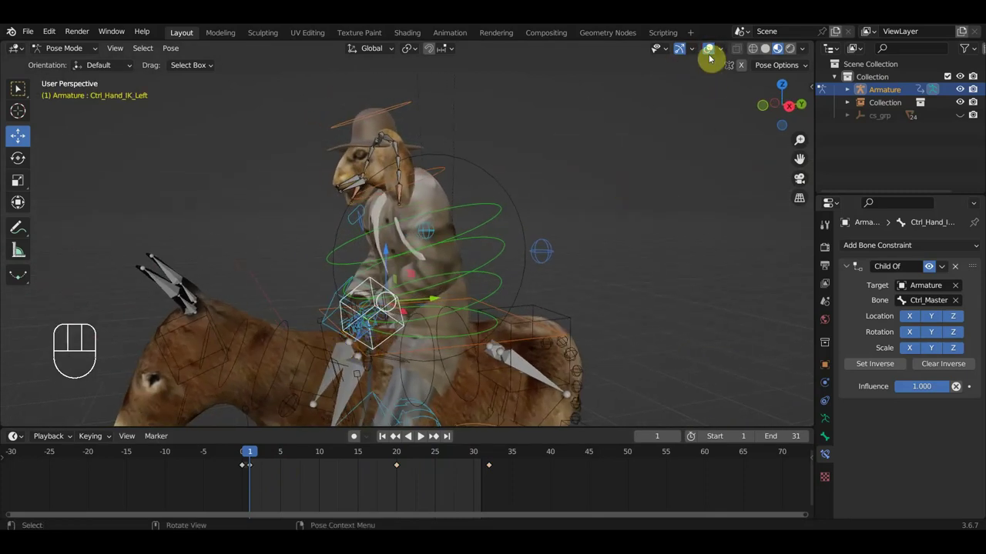
{"action": "left_click", "coordinate": [712, 50]}
{"action": "left_click_drag", "start_coordinate": [566, 291], "coordinate": [549, 284]}
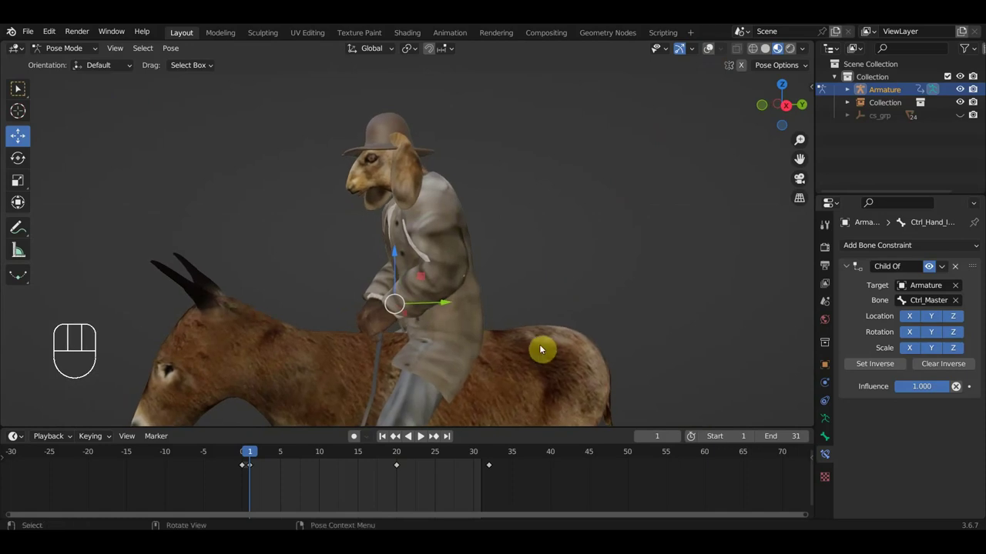
{"action": "left_click_drag", "start_coordinate": [542, 345], "coordinate": [532, 338]}
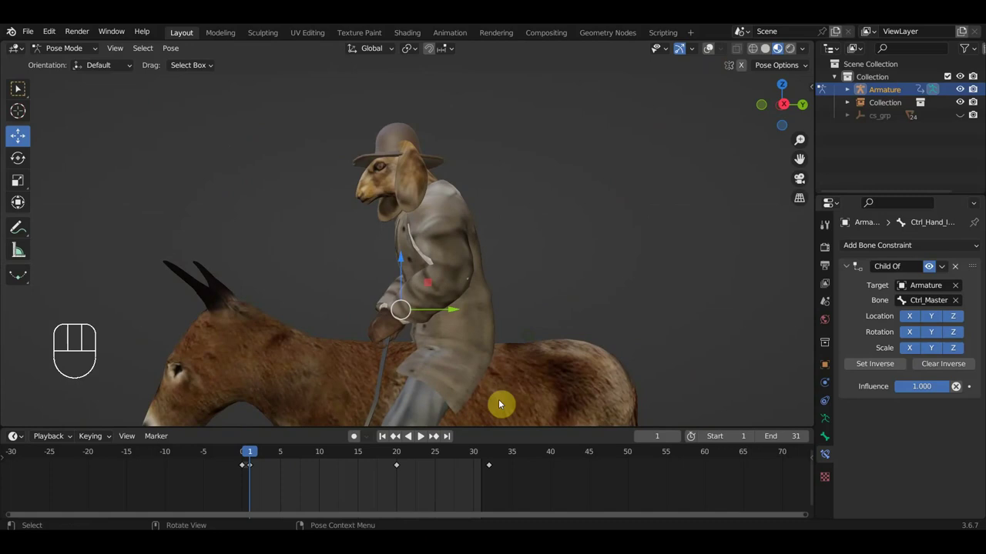
{"action": "left_click_drag", "start_coordinate": [256, 456], "coordinate": [398, 486]}
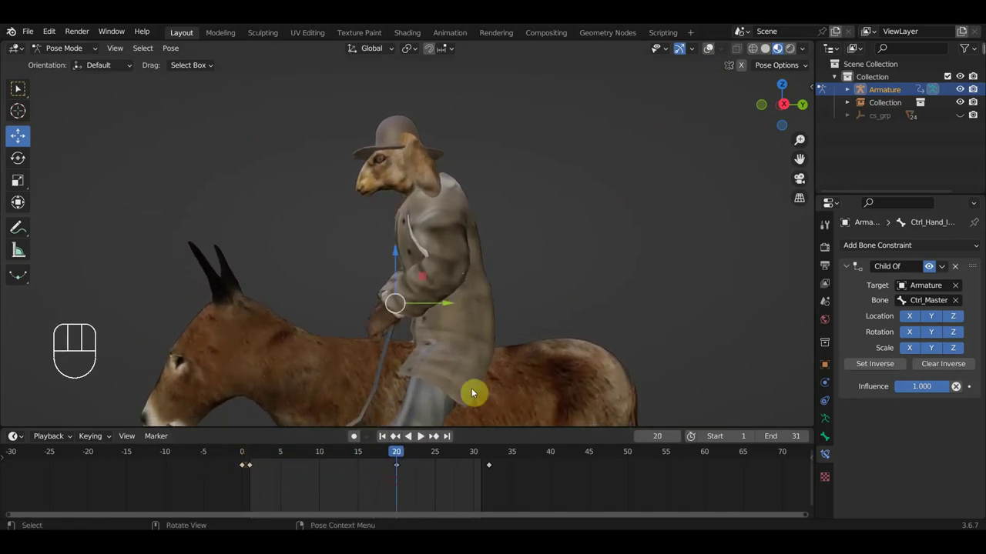
{"action": "key", "text": "g"}
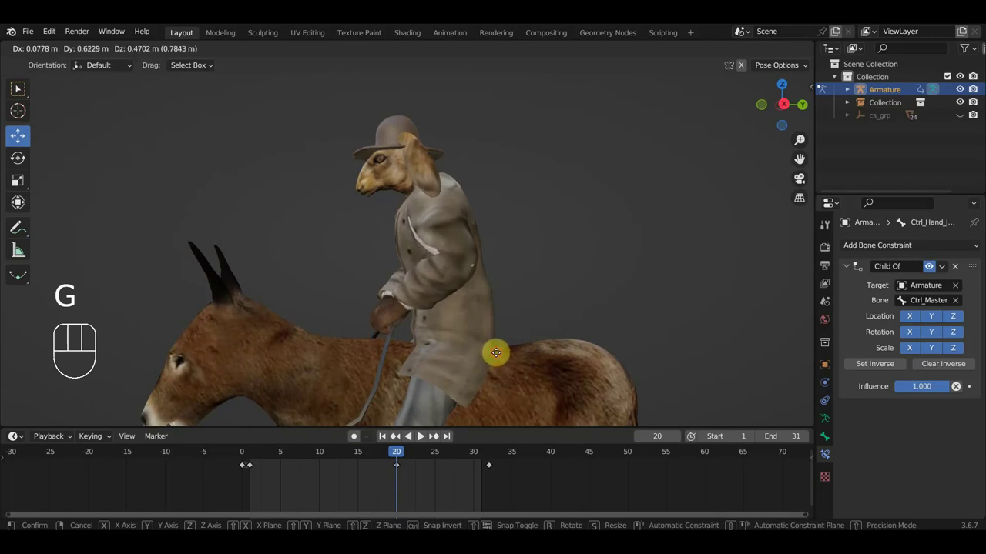
{"action": "key", "text": "i"}
{"action": "key", "text": "space"}
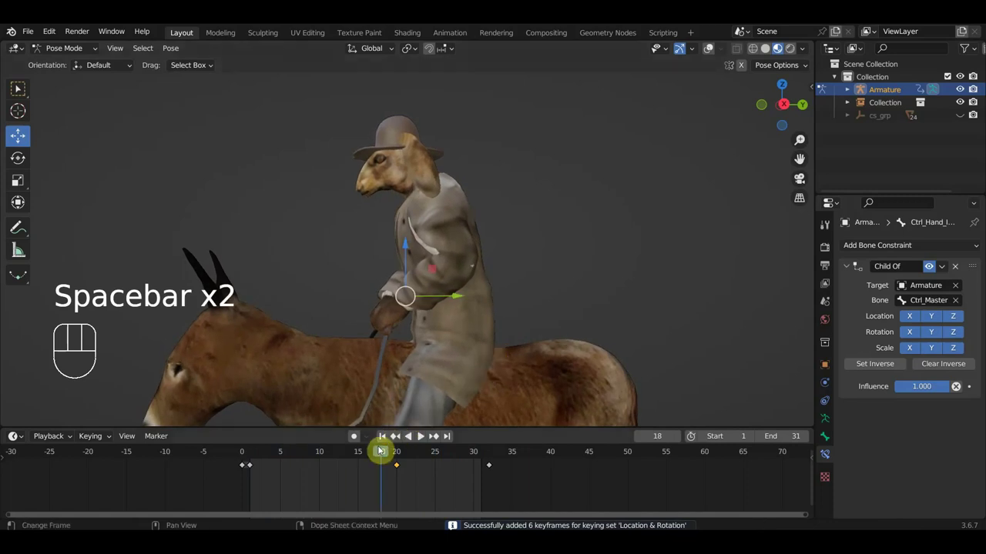
At frame 10 rotate and move the left hand near the reins, key it, then delete a selected key.
{"action": "left_click_drag", "start_coordinate": [370, 461], "coordinate": [329, 469]}
{"action": "left_click_drag", "start_coordinate": [465, 352], "coordinate": [574, 351]}
{"action": "key", "text": "r"}
{"action": "key", "text": "g"}
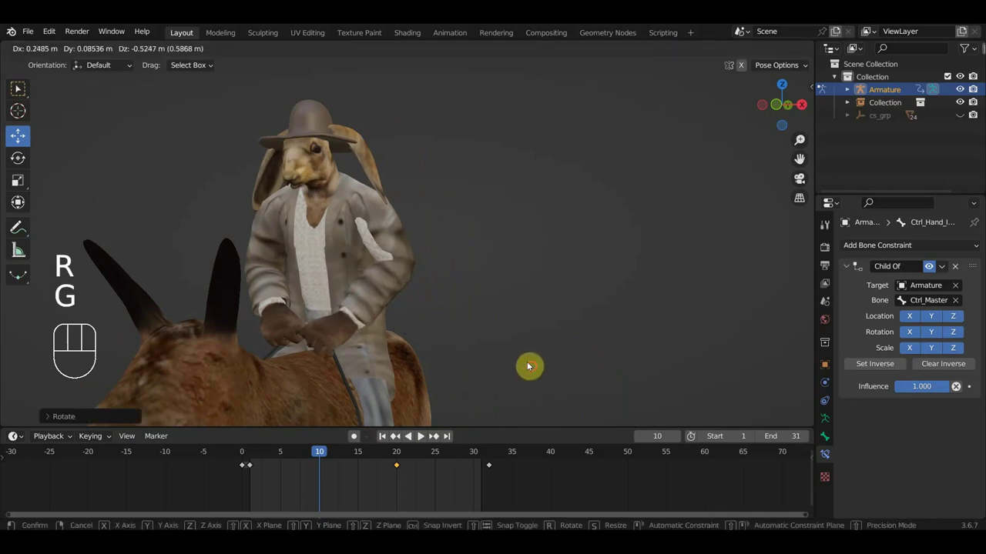
{"action": "left_click_drag", "start_coordinate": [516, 366], "coordinate": [401, 341]}
{"action": "key", "text": "g"}
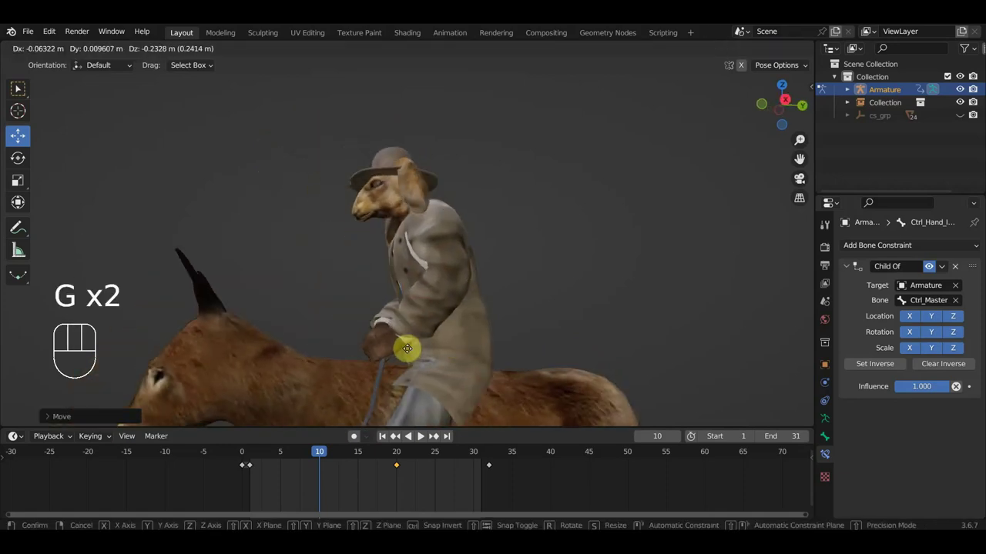
{"action": "key", "text": "i"}
{"action": "left_click_drag", "start_coordinate": [415, 477], "coordinate": [394, 457]}
{"action": "key", "text": "Delete"}
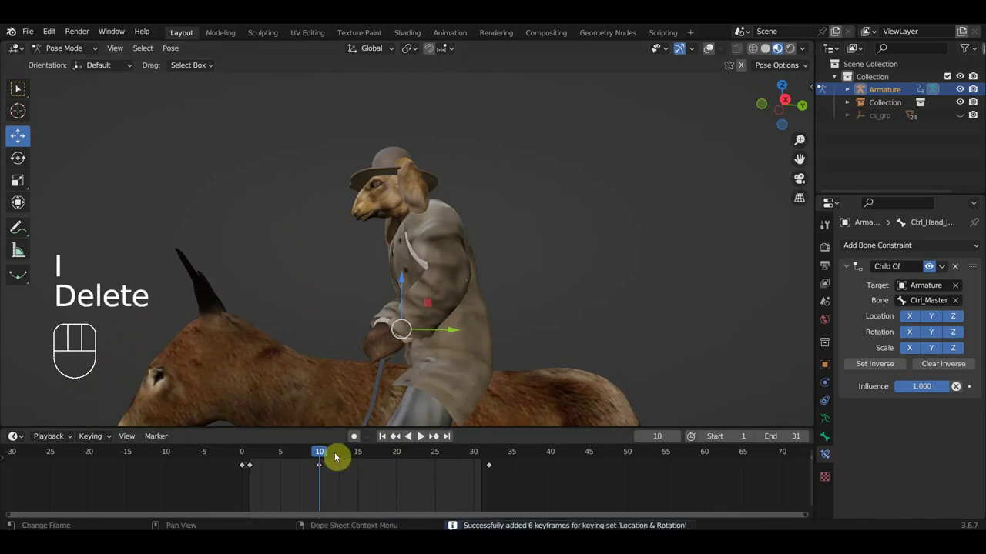
At frame 20 nudge and key the left hand, play back, and delete the extra key at frame 10.
{"action": "left_click_drag", "start_coordinate": [334, 460], "coordinate": [404, 473]}
{"action": "key", "text": "g"}
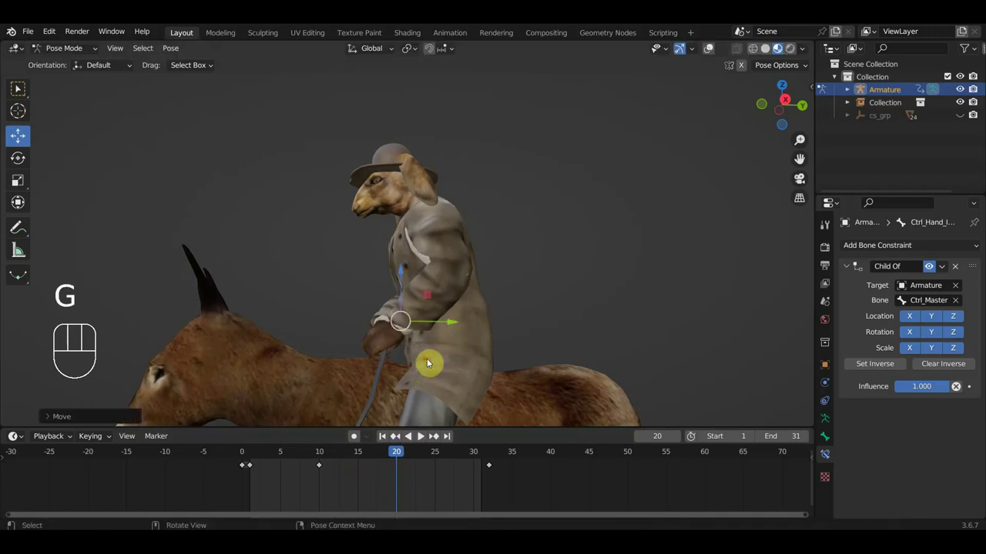
{"action": "key", "text": "i"}
{"action": "key", "text": "space"}
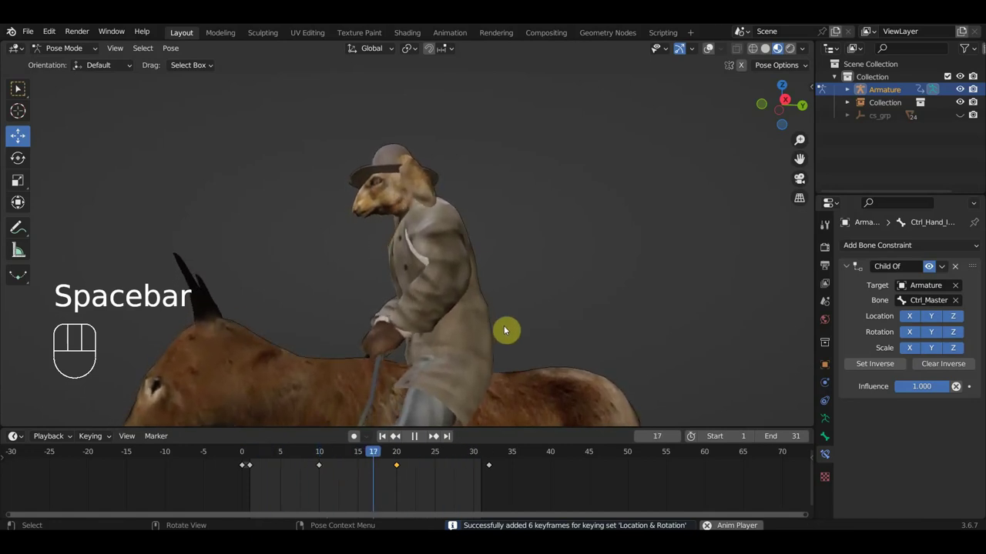
{"action": "key", "text": "space"}
{"action": "left_click_drag", "start_coordinate": [345, 490], "coordinate": [311, 459]}
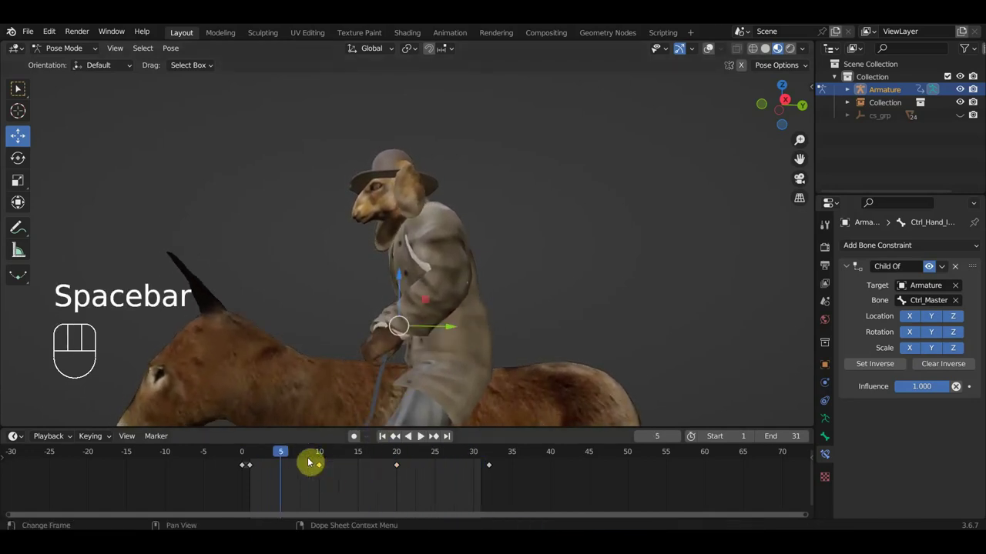
{"action": "key", "text": "Delete"}
Replay the loop while orbiting around and behind the rider, stop, and reselect the left hand control.
{"action": "left_click_drag", "start_coordinate": [472, 338], "coordinate": [610, 357]}
{"action": "key", "text": "space"}
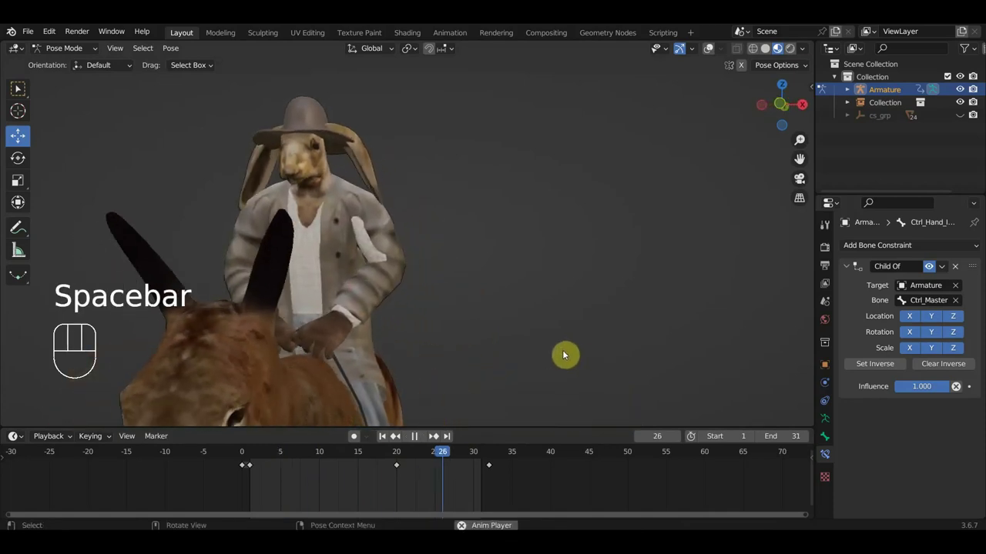
{"action": "left_click_drag", "start_coordinate": [553, 360], "coordinate": [499, 66]}
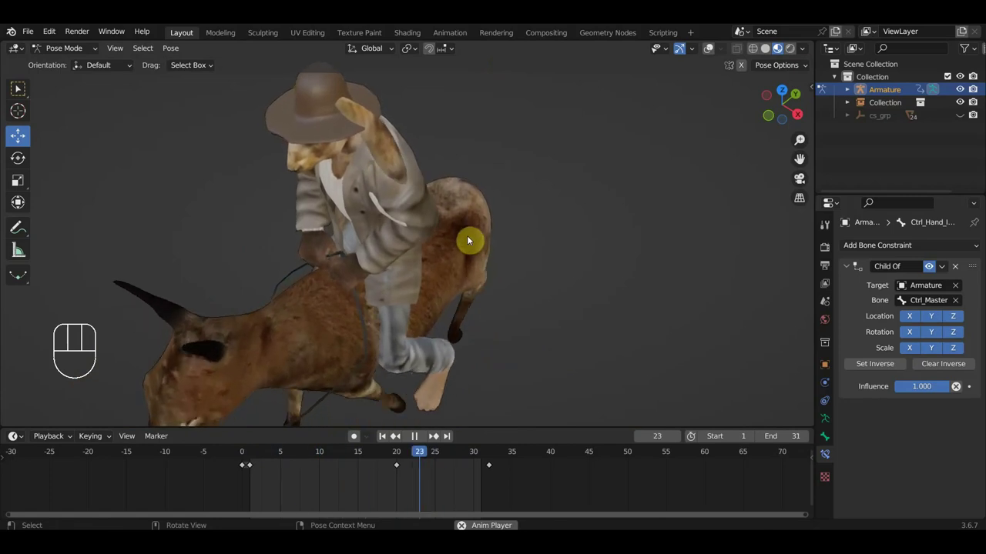
{"action": "left_click_drag", "start_coordinate": [519, 224], "coordinate": [604, 196]}
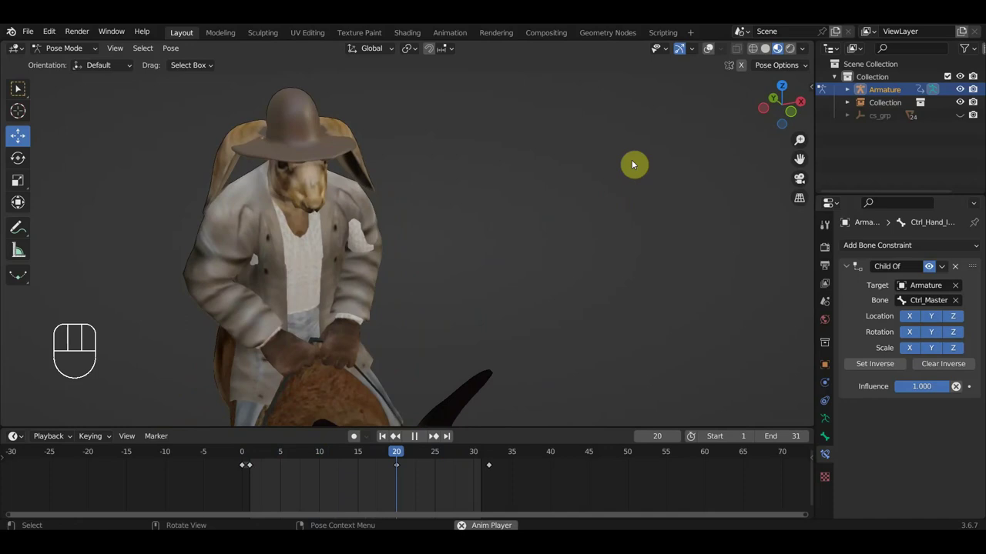
{"action": "key", "text": "space"}
{"action": "left_click", "coordinate": [711, 48]}
At frame 20 move Ctrl_Hand_IK_Left into its rein grip and key its location and rotation.
{"action": "left_click_drag", "start_coordinate": [457, 307], "coordinate": [446, 314]}
{"action": "left_click", "coordinate": [398, 457]}
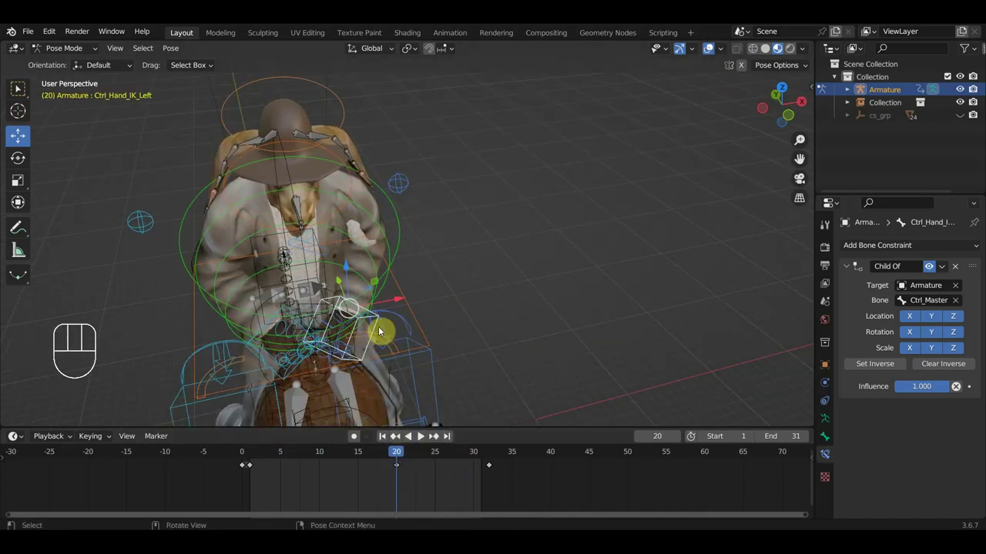
{"action": "key", "text": "g"}
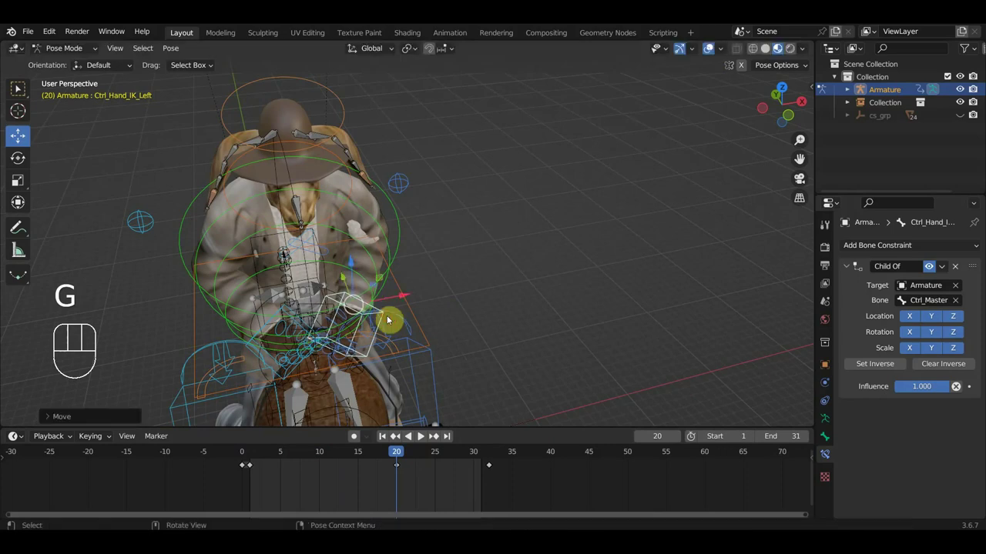
{"action": "left_click", "coordinate": [713, 53]}
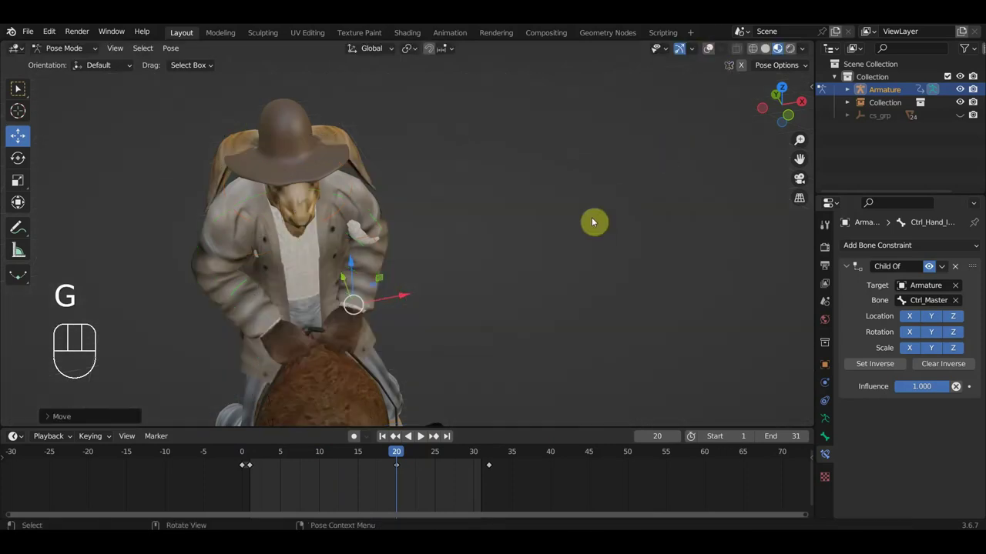
{"action": "key", "text": "i"}
Play the riding loop from the side and pulled back, stop, and scrub to the last frame.
{"action": "left_click_drag", "start_coordinate": [567, 283], "coordinate": [527, 259]}
{"action": "key", "text": "space"}
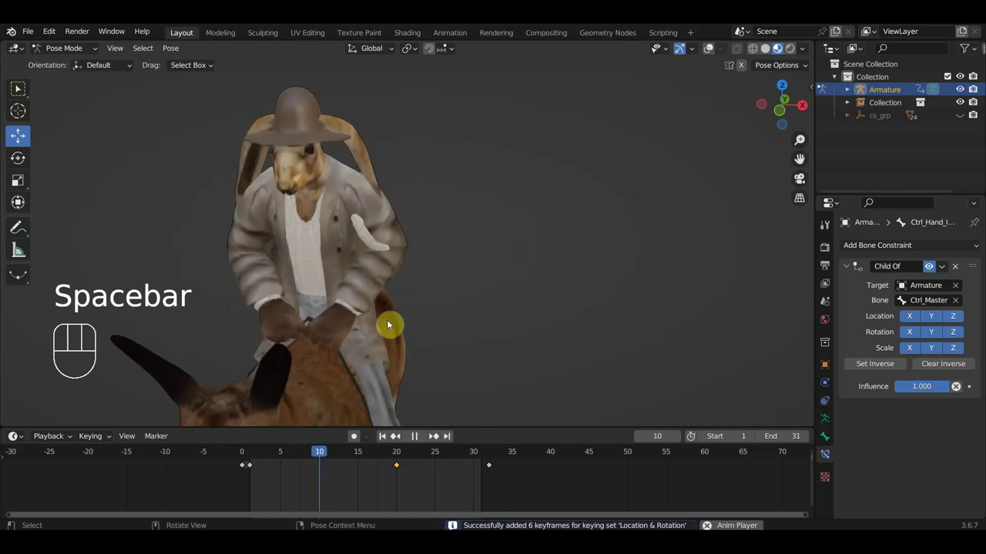
{"action": "left_click_drag", "start_coordinate": [417, 322], "coordinate": [331, 278]}
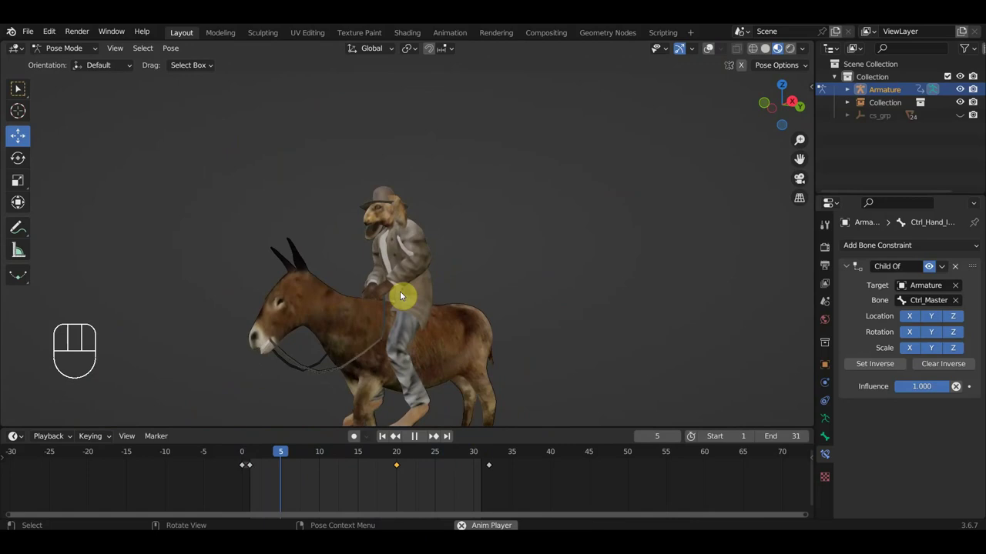
{"action": "key", "text": "space"}
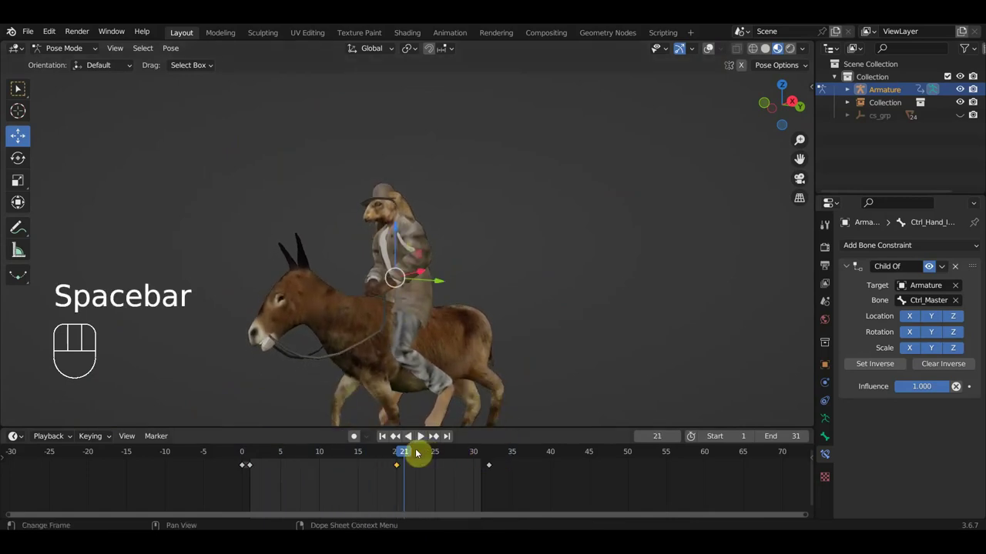
{"action": "left_click_drag", "start_coordinate": [419, 454], "coordinate": [482, 465]}
{"action": "left_click_drag", "start_coordinate": [495, 475], "coordinate": [487, 463]}
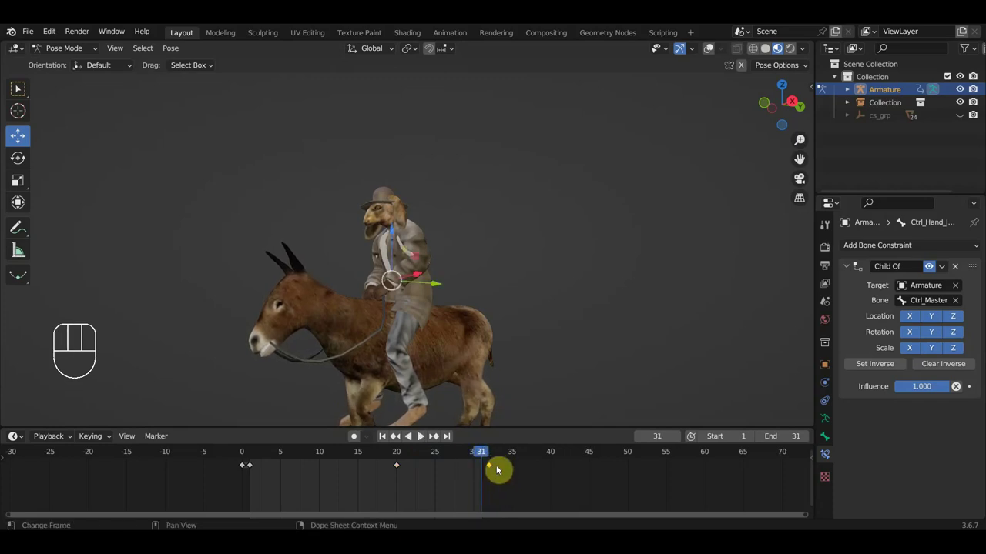
Move the final keyframe back from frame 32 to frame 30 and play to check the loop.
{"action": "left_click", "coordinate": [715, 51]}
{"action": "key", "text": "a"}
{"action": "left_click_drag", "start_coordinate": [540, 500], "coordinate": [487, 462]}
{"action": "key", "text": "g"}
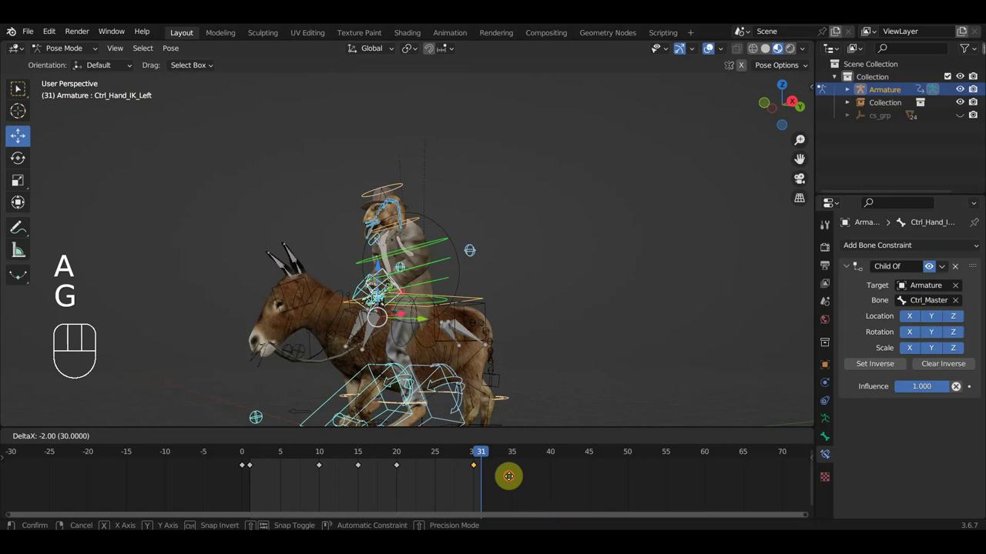
{"action": "left_click", "coordinate": [765, 441]}
{"action": "key", "text": "space"}
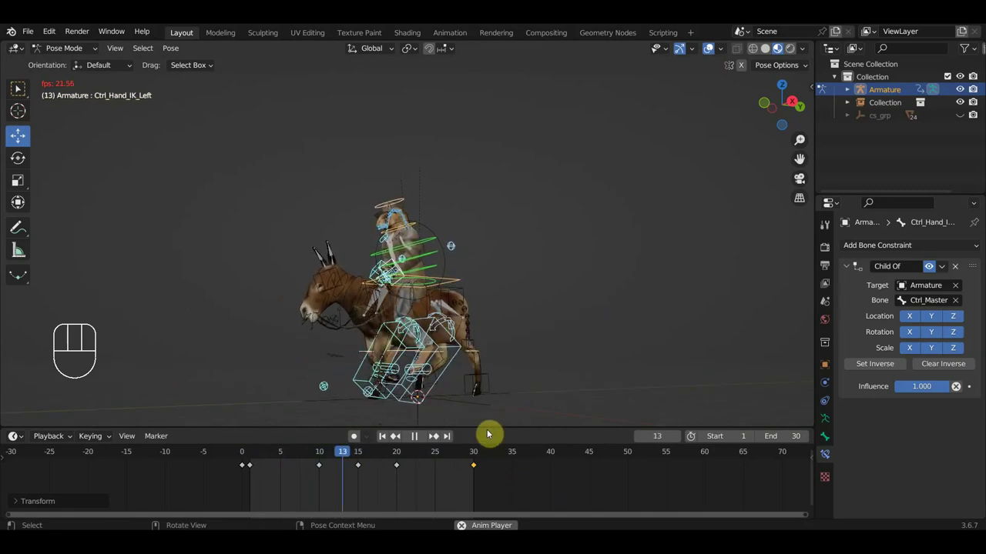
{"action": "key", "text": "space"}
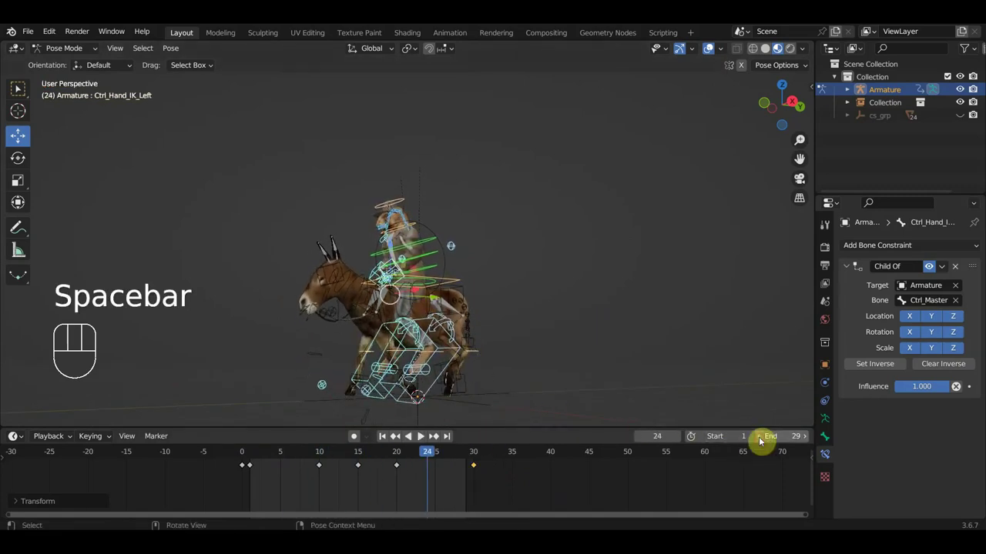
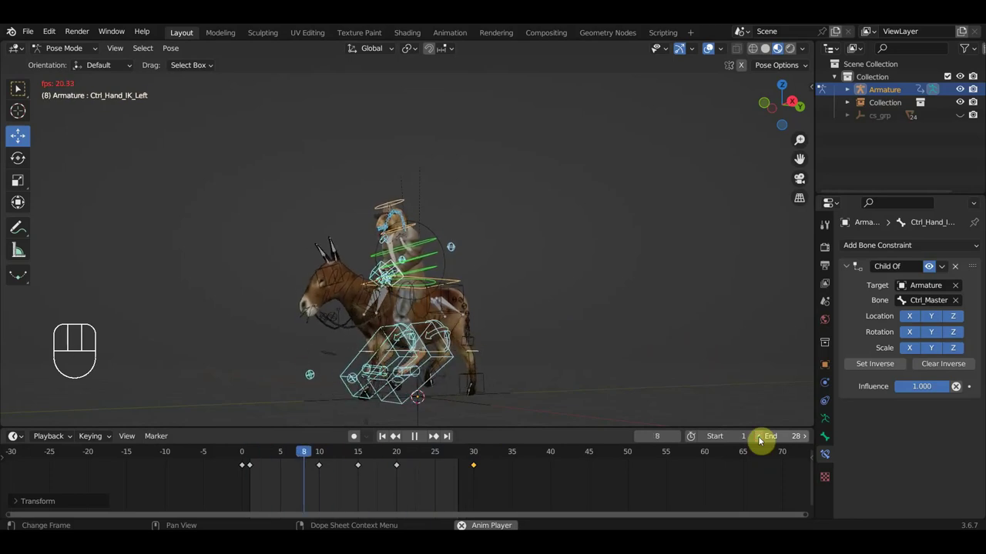
Set the animation End frame to 29 and replay the loop showing only the character meshes.
{"action": "left_click", "coordinate": [811, 441]}
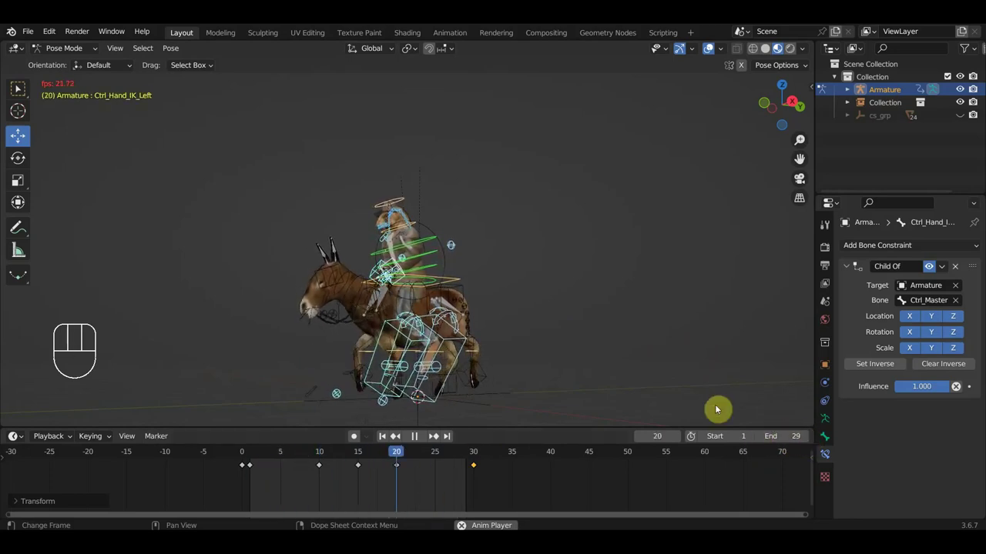
{"action": "key", "text": "space"}
{"action": "left_click", "coordinate": [443, 459]}
{"action": "left_click", "coordinate": [711, 55]}
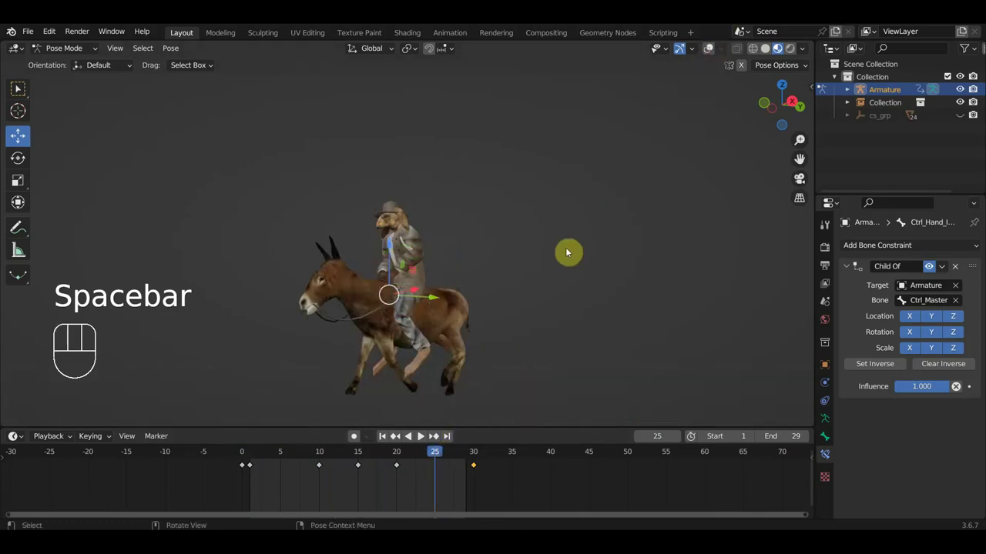
{"action": "left_click", "coordinate": [26, 91]}
{"action": "left_click_drag", "start_coordinate": [19, 86], "coordinate": [369, 248]}
{"action": "key", "text": "space"}
{"action": "left_click_drag", "start_coordinate": [429, 286], "coordinate": [399, 288]}
{"action": "key", "text": "space"}
{"action": "left_click_drag", "start_coordinate": [416, 257], "coordinate": [475, 268]}
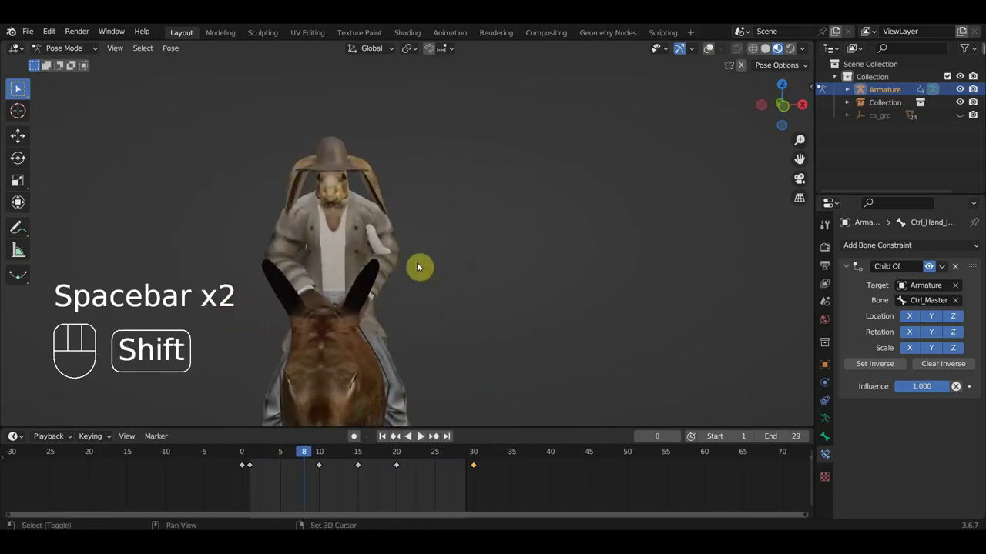
Switch from pose mode to object mode and select the coat mesh in the outliner.
{"action": "middle_click", "coordinate": [437, 262]}
{"action": "left_click", "coordinate": [460, 254]}
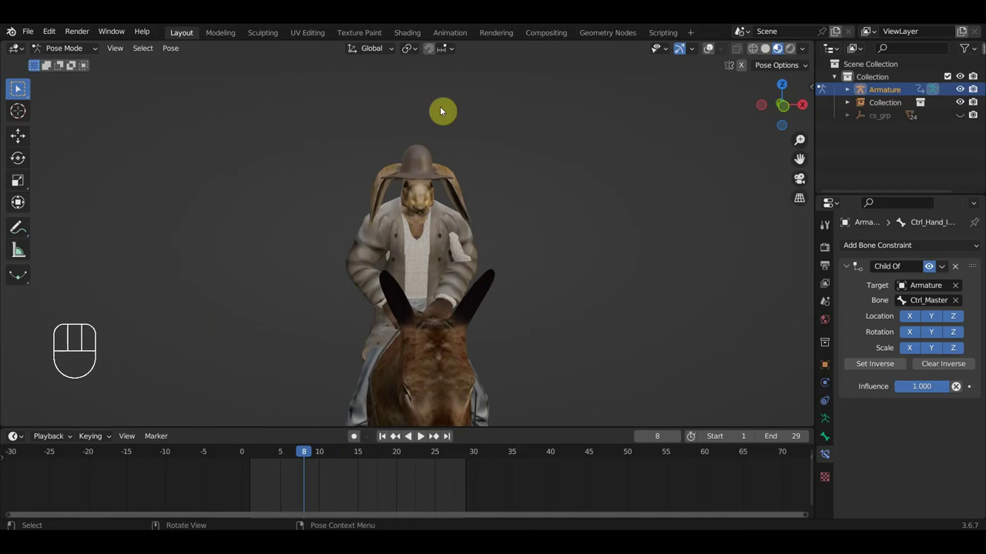
{"action": "left_click", "coordinate": [717, 49]}
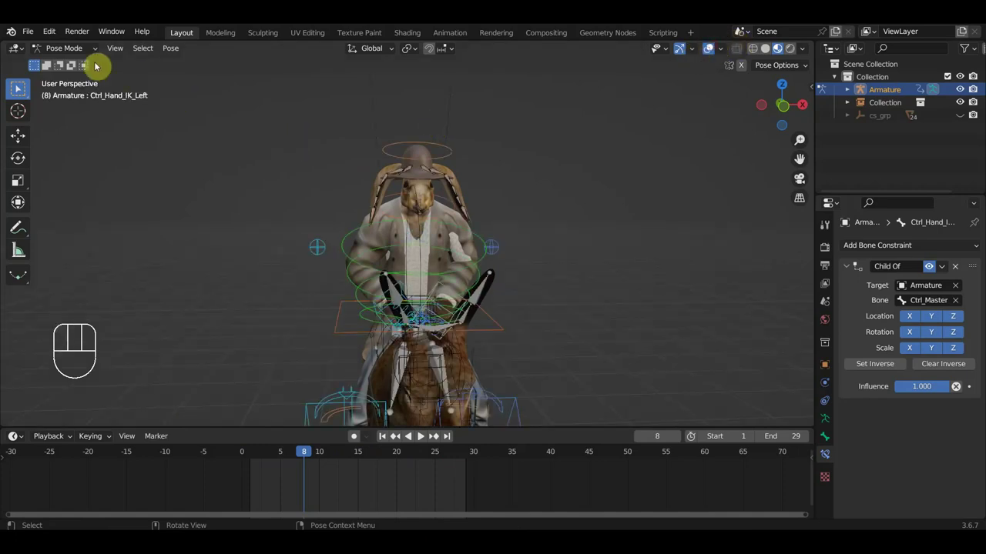
{"action": "left_click_drag", "start_coordinate": [77, 54], "coordinate": [74, 73]}
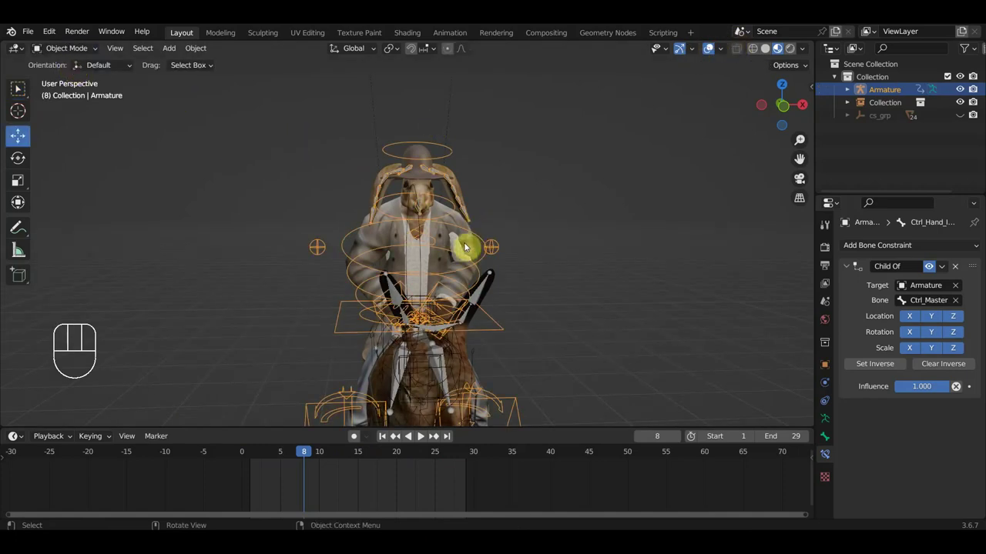
{"action": "left_click", "coordinate": [500, 210]}
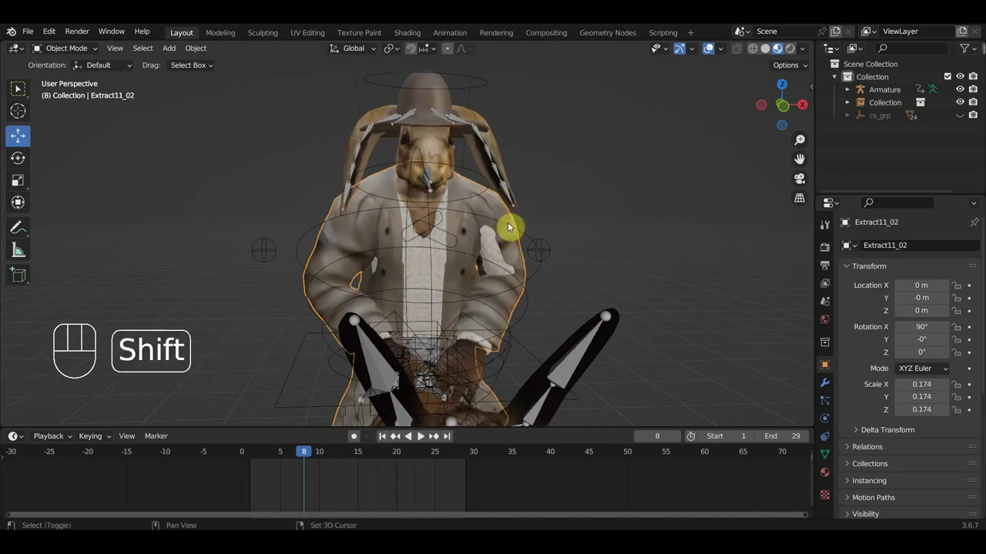
{"action": "left_click", "coordinate": [246, 456]}
{"action": "middle_click", "coordinate": [559, 323]}
{"action": "left_click", "coordinate": [234, 457]}
At frame 0 clear all bones' location and rotation to rest pose, key them, and select coat Extract11_02.
{"action": "left_click", "coordinate": [453, 212]}
{"action": "left_click_drag", "start_coordinate": [76, 50], "coordinate": [144, 122]}
{"action": "key", "text": "a"}
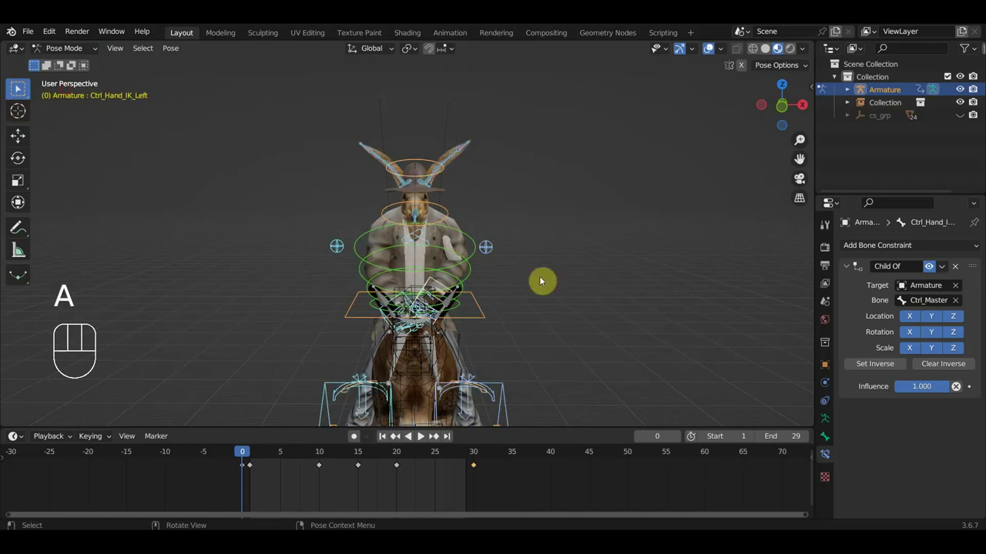
{"action": "key", "text": "alt+g"}
{"action": "key", "text": "alt+r"}
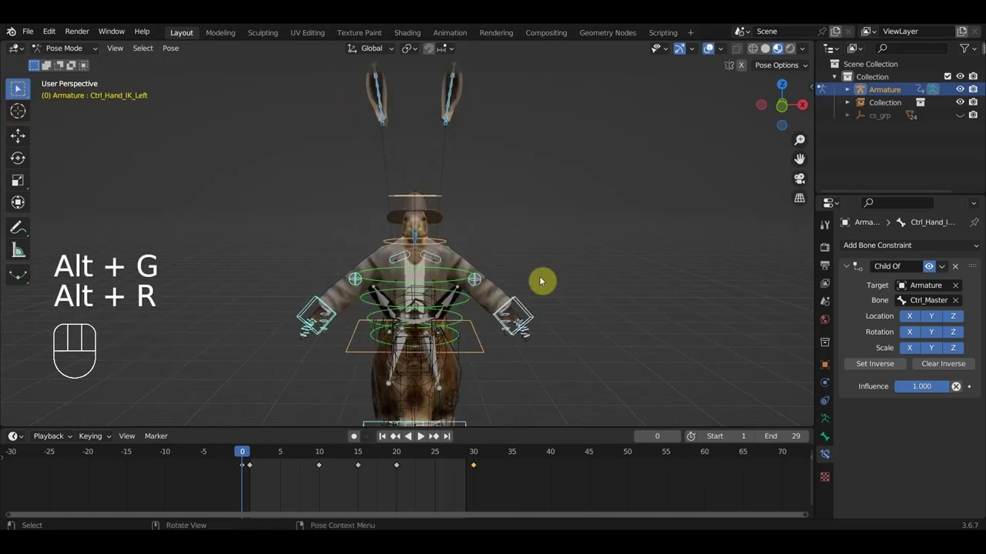
{"action": "key", "text": "i"}
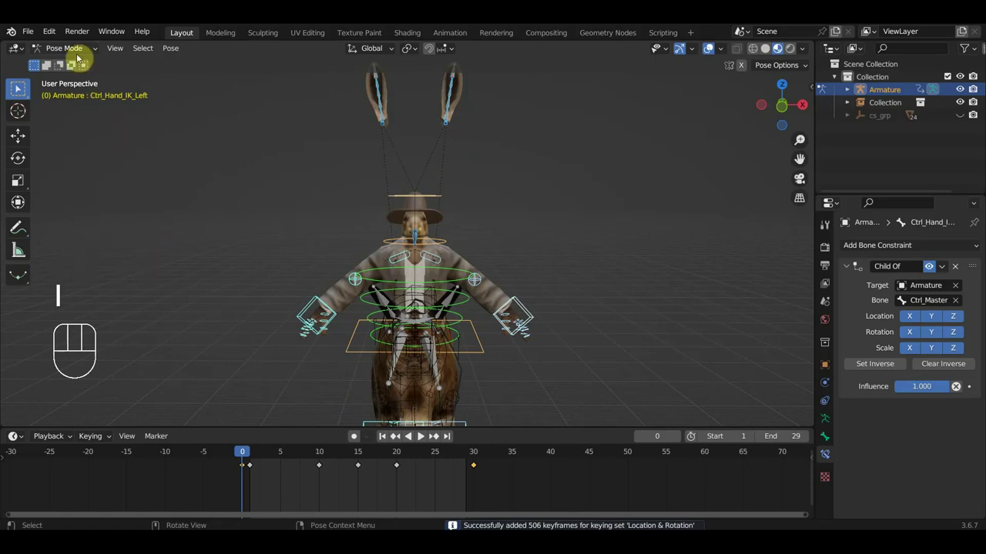
{"action": "left_click_drag", "start_coordinate": [75, 50], "coordinate": [303, 137]}
Select the coat object and inspect the rider from several angles.
{"action": "left_click", "coordinate": [497, 264]}
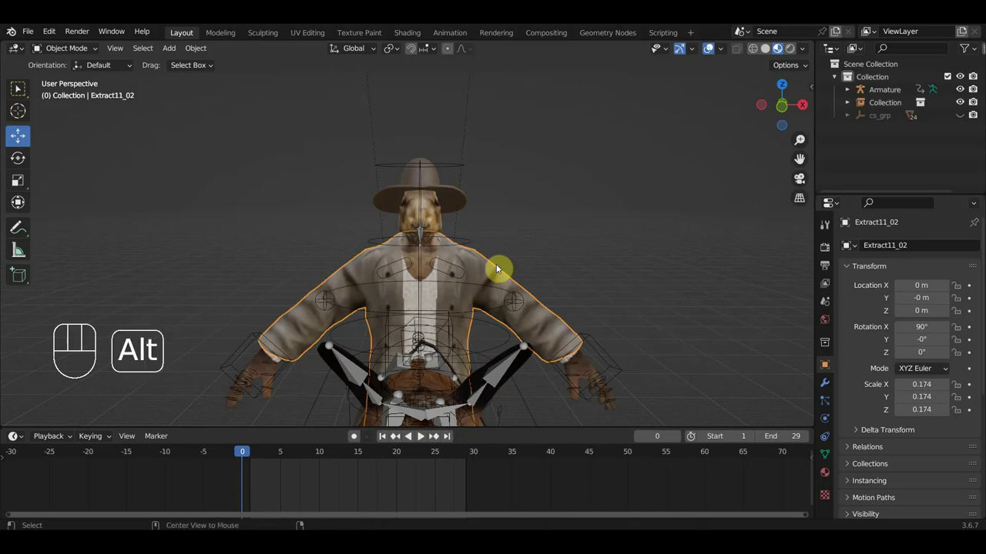
{"action": "key", "text": "alt+p"}
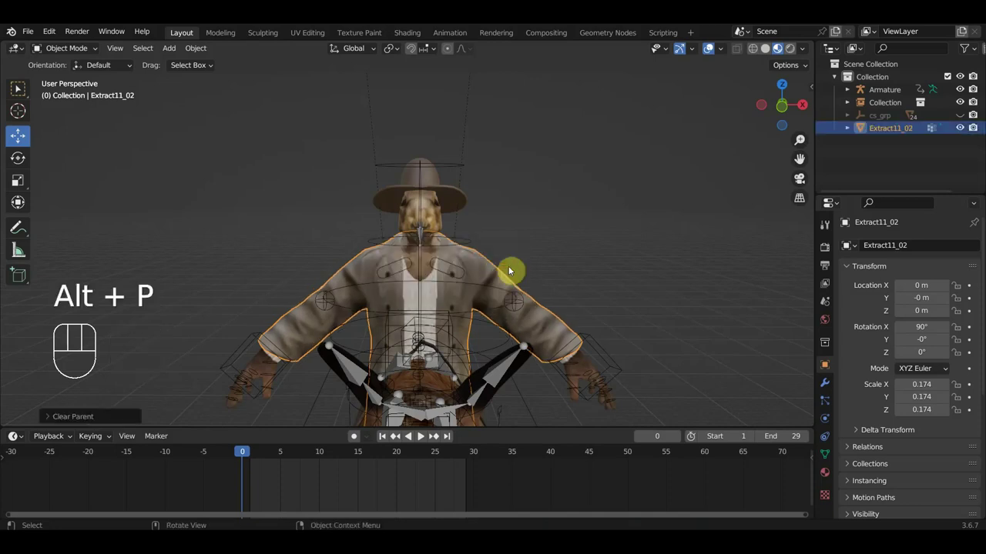
{"action": "left_click_drag", "start_coordinate": [567, 291], "coordinate": [494, 302]}
{"action": "left_click_drag", "start_coordinate": [596, 298], "coordinate": [525, 198]}
{"action": "left_click_drag", "start_coordinate": [487, 224], "coordinate": [496, 231]}
{"action": "middle_click", "coordinate": [464, 198]}
{"action": "middle_click", "coordinate": [440, 177]}
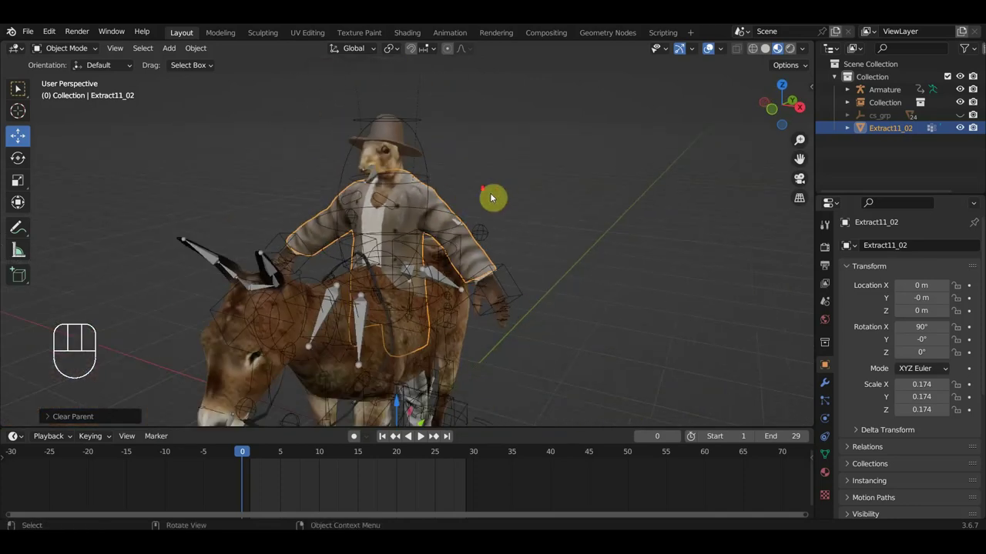
{"action": "middle_click", "coordinate": [500, 199]}
Hide the donkey collection and the coat to check the bare body, then unhide both.
{"action": "left_click", "coordinate": [300, 296]}
{"action": "left_click", "coordinate": [253, 324]}
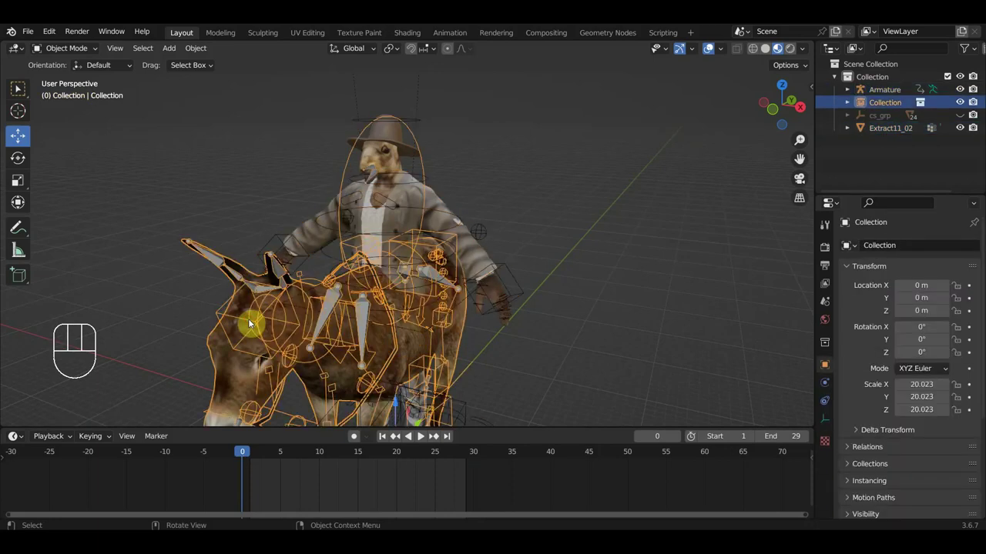
{"action": "key", "text": "h"}
{"action": "left_click_drag", "start_coordinate": [337, 296], "coordinate": [391, 281]}
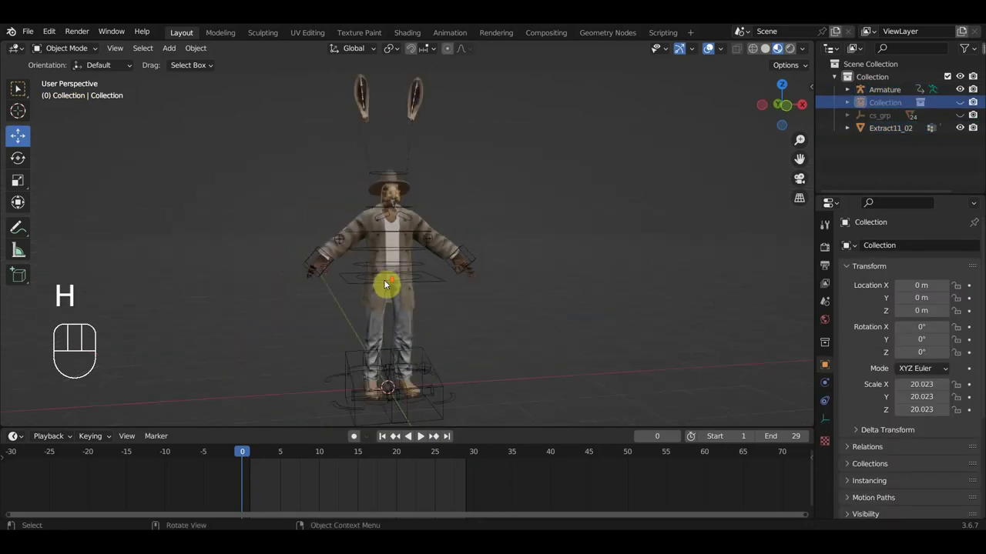
{"action": "left_click_drag", "start_coordinate": [372, 281], "coordinate": [356, 277]}
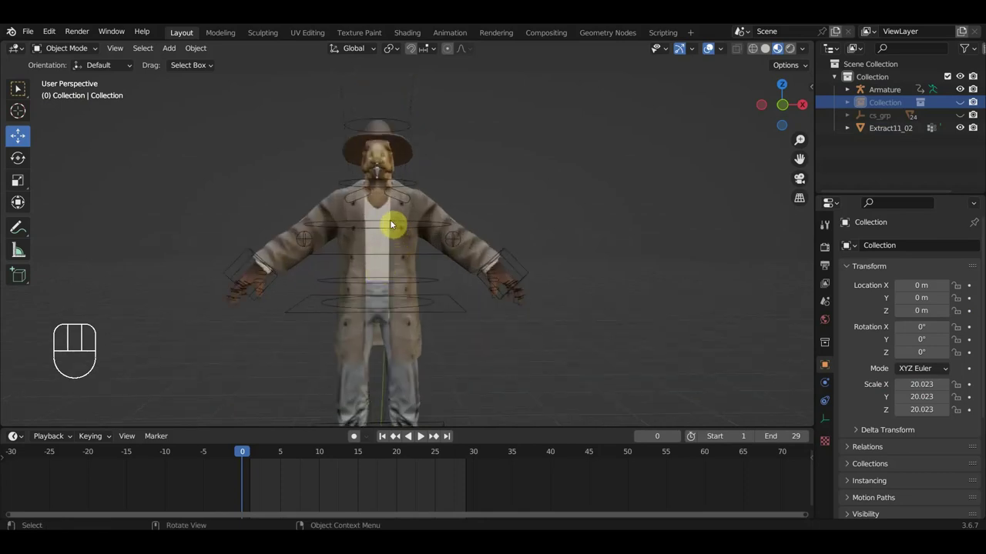
{"action": "left_click", "coordinate": [401, 242]}
{"action": "key", "text": "h"}
{"action": "left_click_drag", "start_coordinate": [436, 256], "coordinate": [431, 263]}
{"action": "left_click_drag", "start_coordinate": [447, 260], "coordinate": [466, 197]}
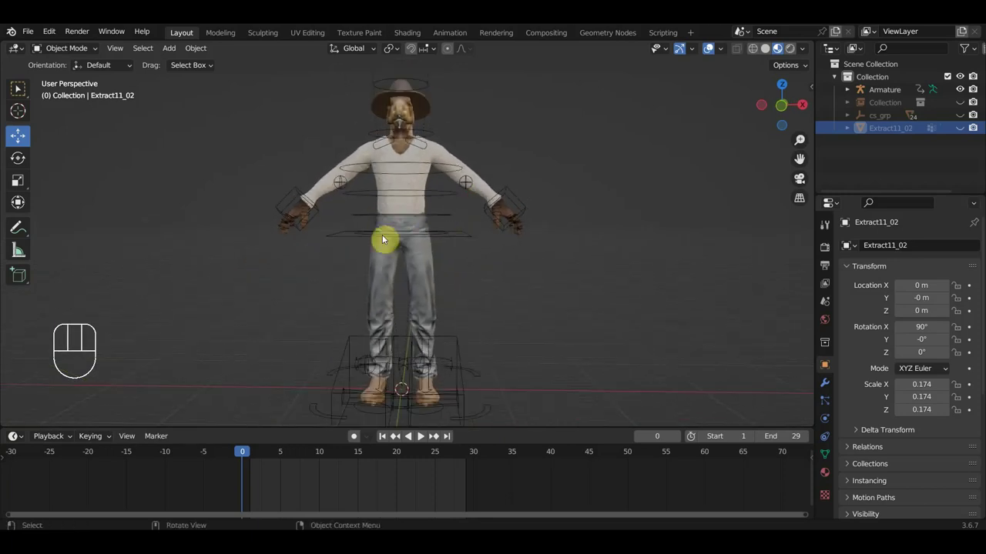
{"action": "left_click_drag", "start_coordinate": [428, 216], "coordinate": [472, 230]}
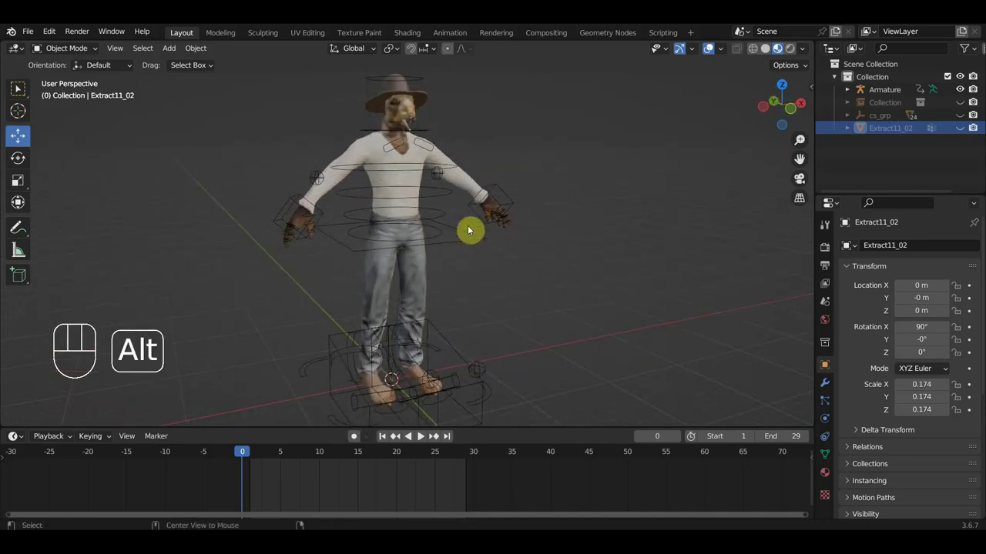
{"action": "key", "text": "alt+h"}
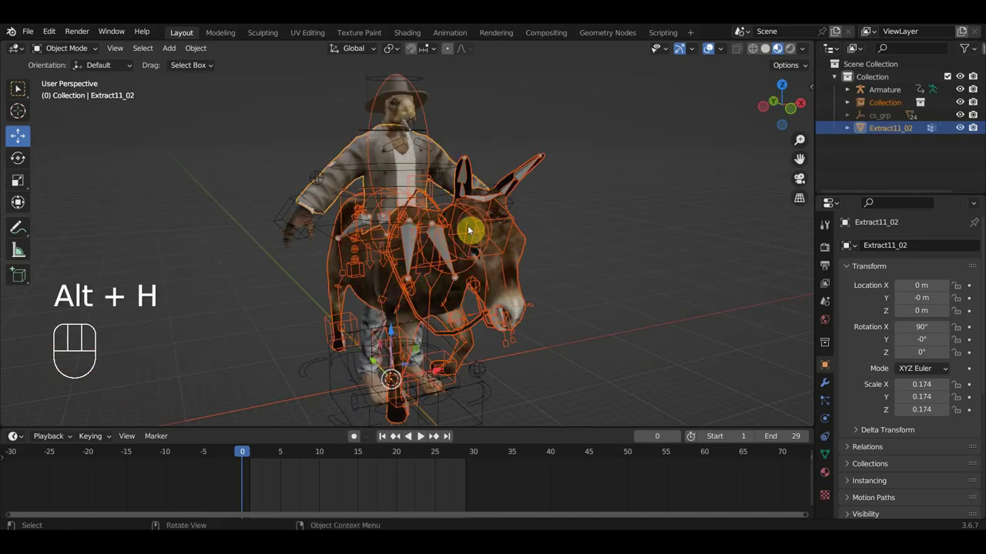
Select coat Extract11_02 then the armature and start Ctrl+P armature parenting.
{"action": "key", "text": "KP_3"}
{"action": "left_click", "coordinate": [446, 139]}
{"action": "left_click_drag", "start_coordinate": [460, 152], "coordinate": [515, 167]}
{"action": "left_click_drag", "start_coordinate": [520, 181], "coordinate": [529, 221]}
{"action": "key", "text": "alt+p"}
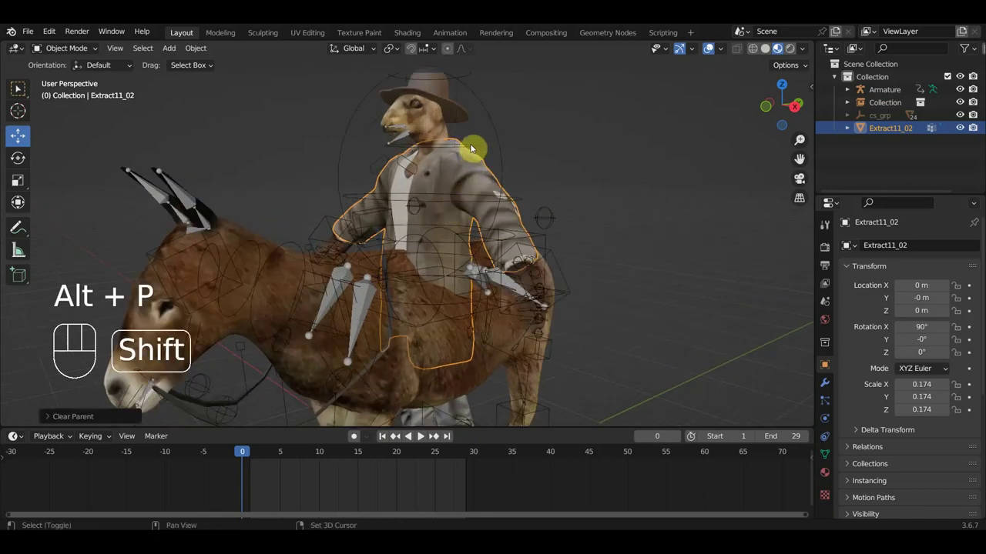
{"action": "left_click", "coordinate": [475, 148]}
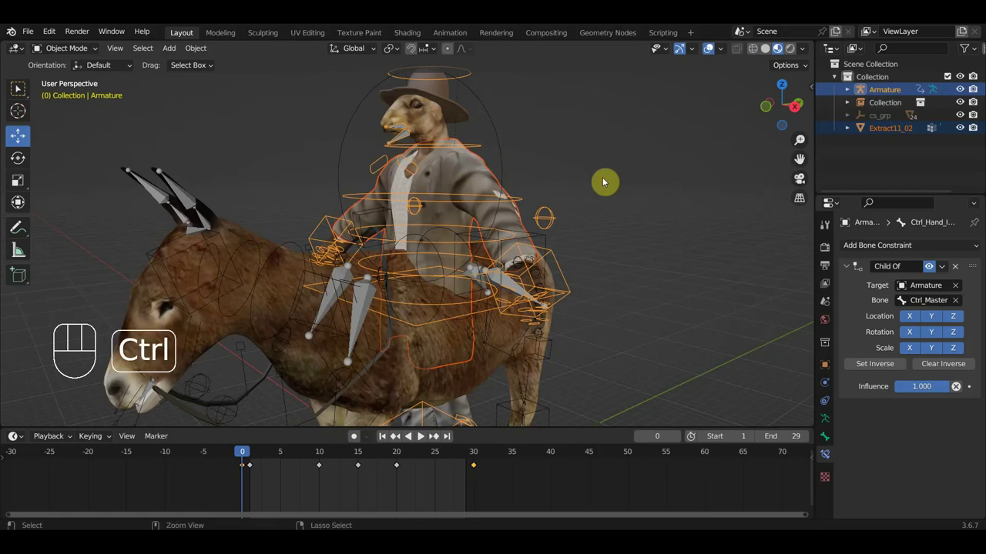
{"action": "key", "text": "ctrl+p"}
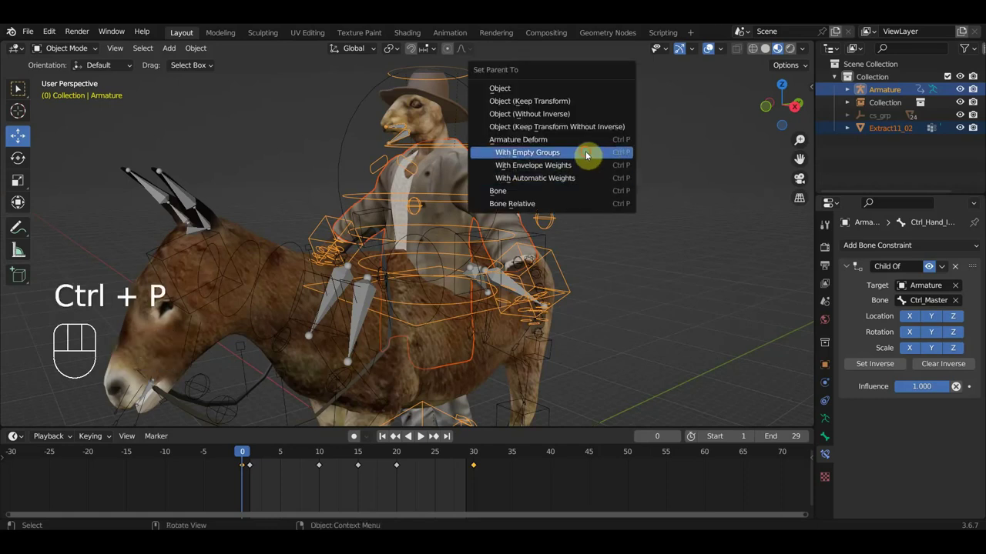
Parent with empty groups and add a Data Transfer modifier sourcing body mesh Extract3_1.
{"action": "left_click", "coordinate": [496, 187]}
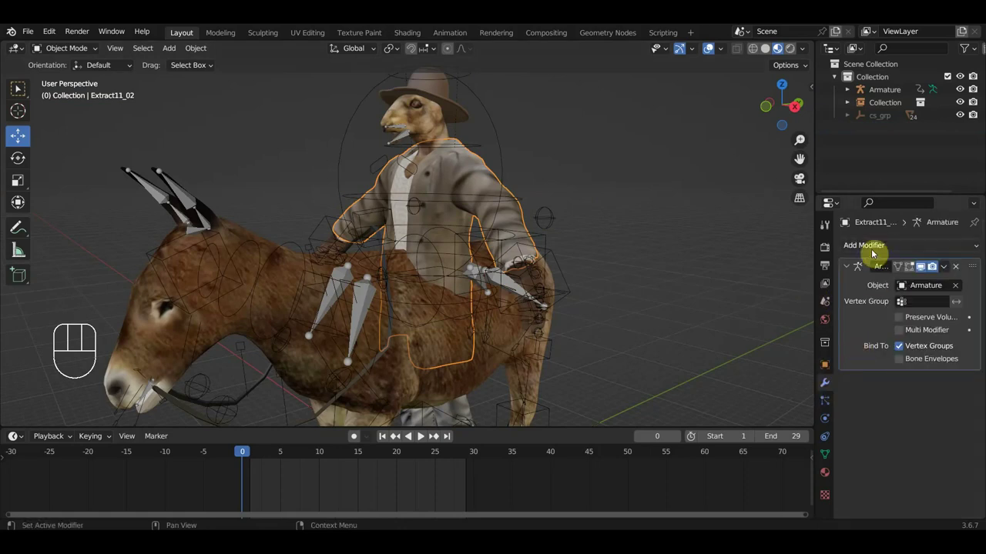
{"action": "left_click_drag", "start_coordinate": [877, 251], "coordinate": [633, 284]}
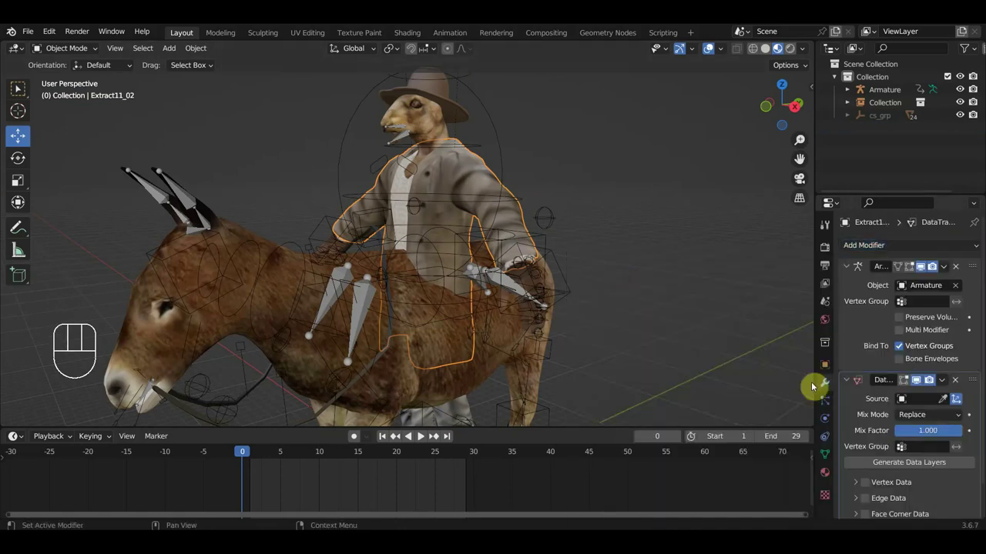
{"action": "left_click", "coordinate": [947, 403]}
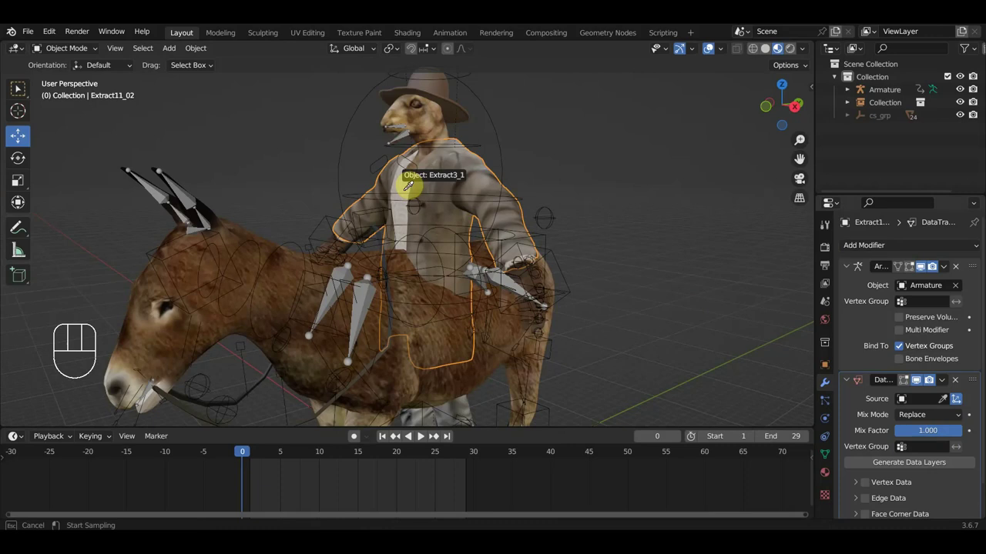
{"action": "left_click", "coordinate": [871, 489]}
Transfer vertex groups from the body, apply the modifier and play the riding loop.
{"action": "left_click", "coordinate": [861, 452]}
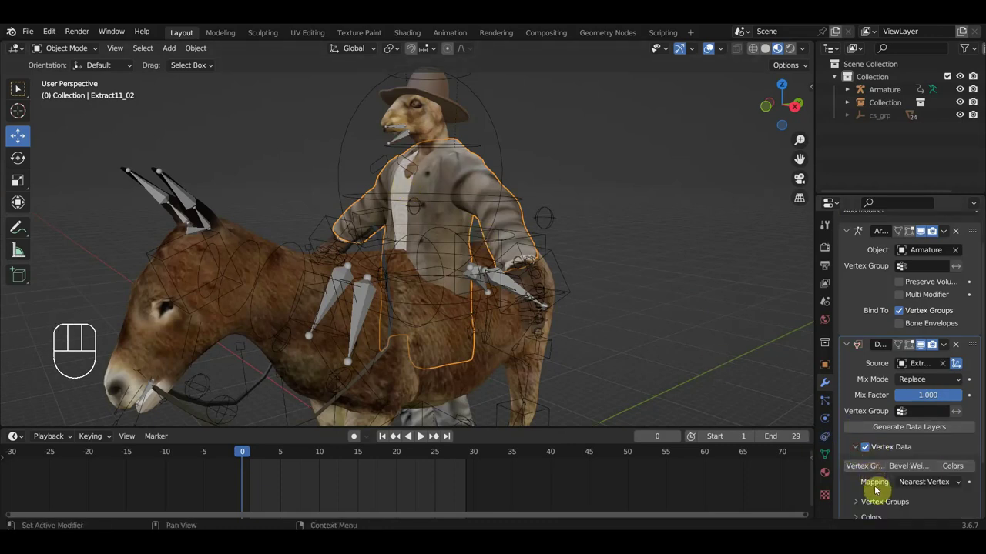
{"action": "left_click", "coordinate": [879, 470]}
{"action": "left_click_drag", "start_coordinate": [951, 346], "coordinate": [915, 363]}
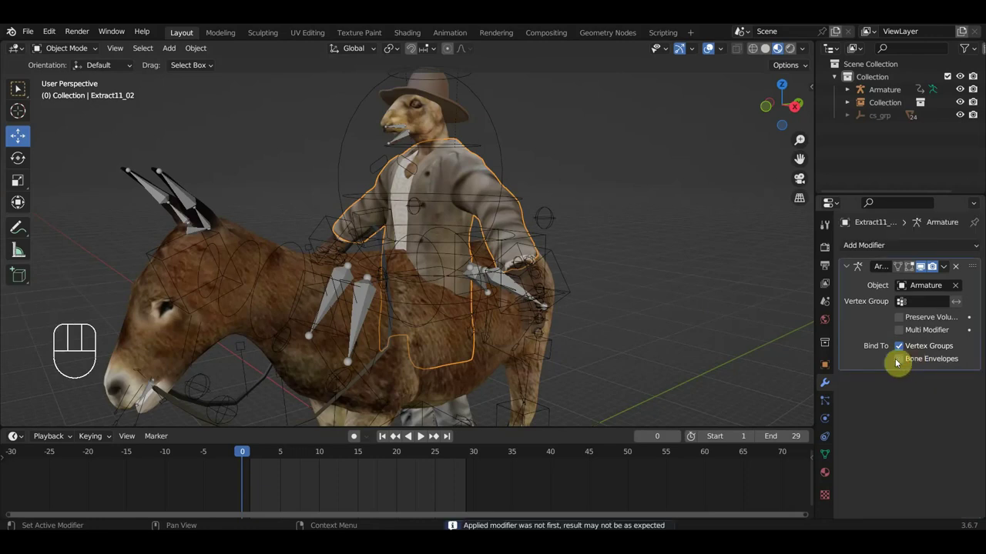
{"action": "key", "text": "space"}
{"action": "left_click_drag", "start_coordinate": [660, 280], "coordinate": [701, 283]}
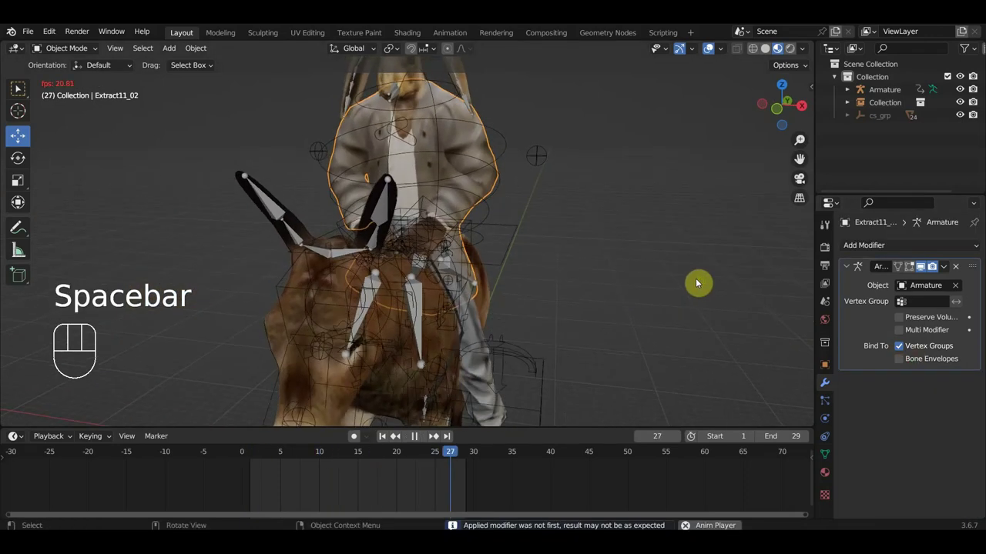
Review the skinned coat during playback from several angles, then stop it.
{"action": "left_click_drag", "start_coordinate": [490, 157], "coordinate": [604, 158]}
{"action": "left_click_drag", "start_coordinate": [551, 183], "coordinate": [566, 180]}
{"action": "left_click_drag", "start_coordinate": [471, 189], "coordinate": [421, 179]}
{"action": "key", "text": "space"}
{"action": "left_click_drag", "start_coordinate": [478, 161], "coordinate": [472, 182]}
Put the armature into Pose Mode and delete Ctrl_Shoulder_Left's later keyframes.
{"action": "left_click", "coordinate": [421, 173]}
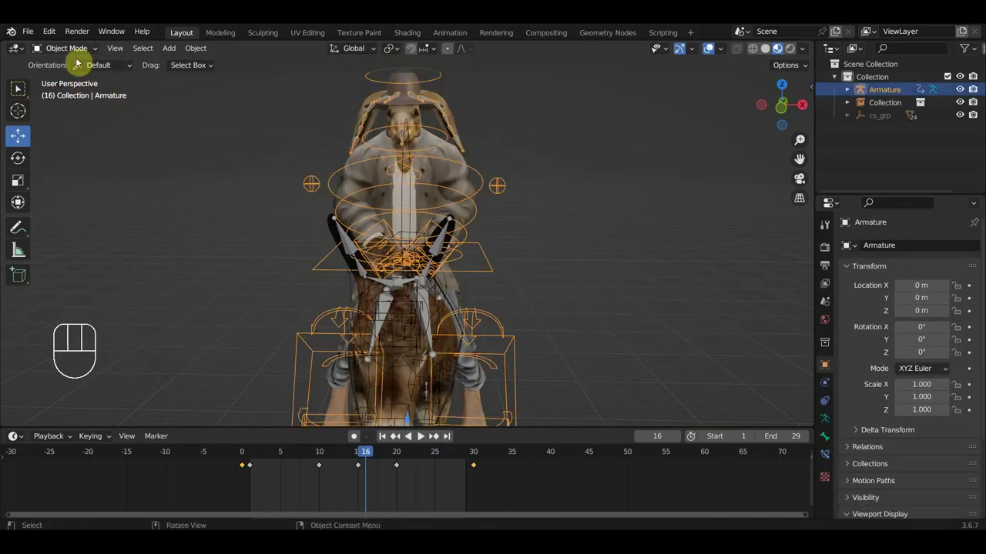
{"action": "left_click_drag", "start_coordinate": [81, 54], "coordinate": [81, 100]}
{"action": "left_click", "coordinate": [395, 171]}
{"action": "left_click", "coordinate": [422, 176]}
{"action": "left_click_drag", "start_coordinate": [496, 494], "coordinate": [271, 456]}
{"action": "key", "text": "Delete"}
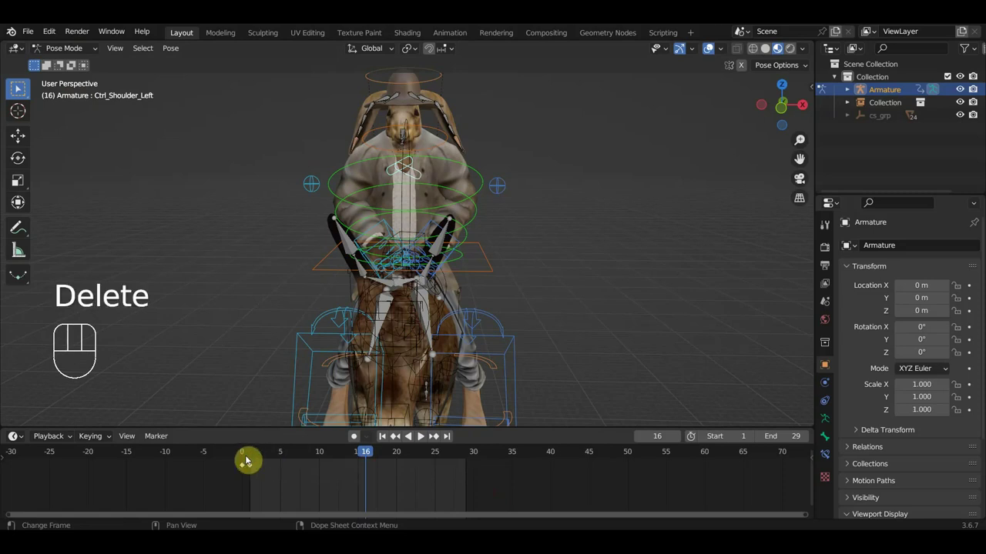
Pose and key the shoulder controls at frame 1, then duplicate those keys to frame 30.
{"action": "left_click", "coordinate": [251, 455]}
{"action": "key", "text": "g"}
{"action": "left_click", "coordinate": [412, 174]}
{"action": "key", "text": "g"}
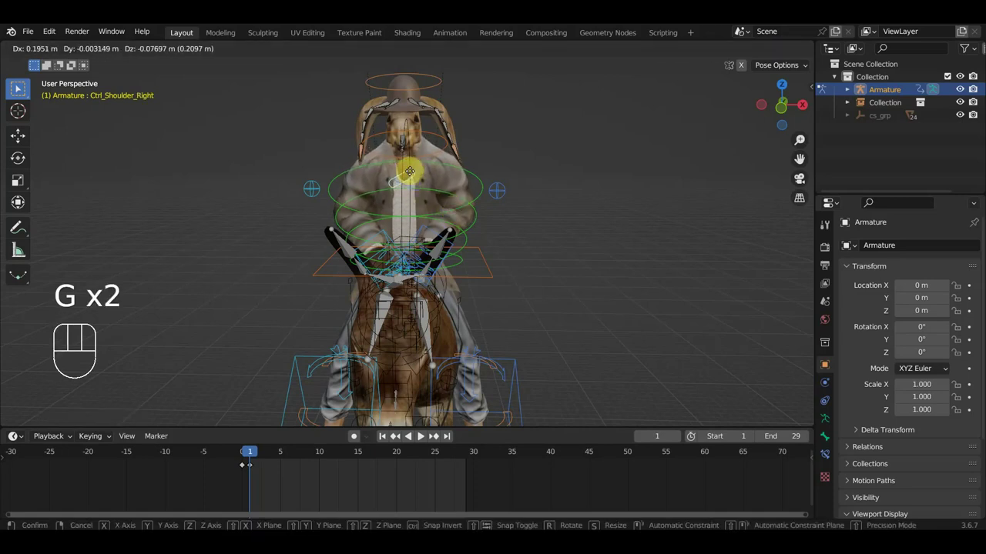
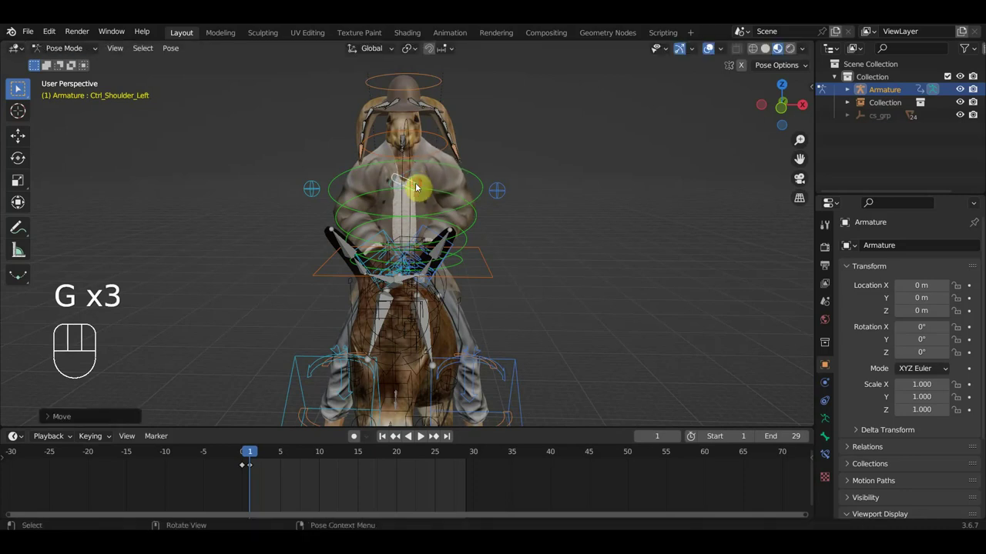
{"action": "left_click", "coordinate": [414, 174]}
{"action": "key", "text": "i"}
{"action": "left_click_drag", "start_coordinate": [275, 494], "coordinate": [252, 459]}
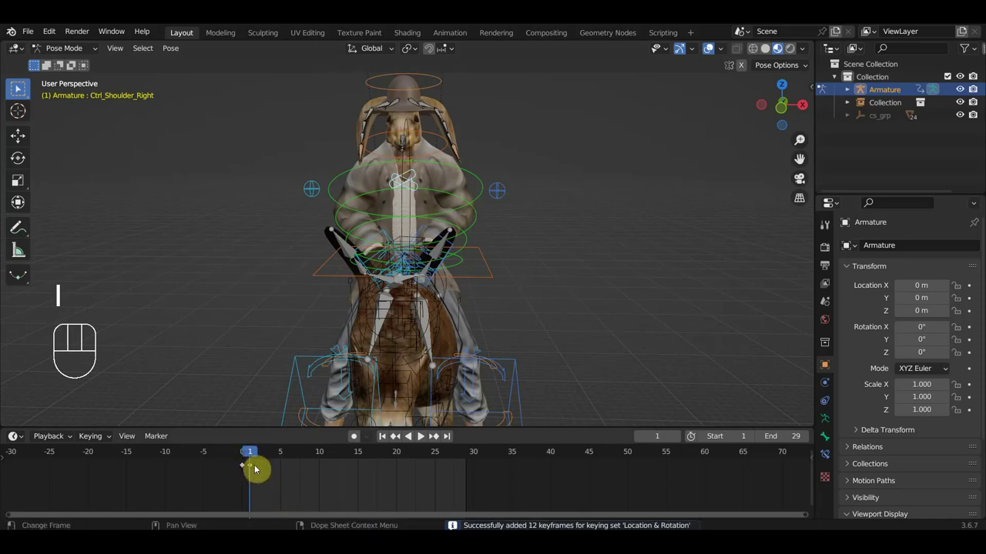
{"action": "key", "text": "shift+d"}
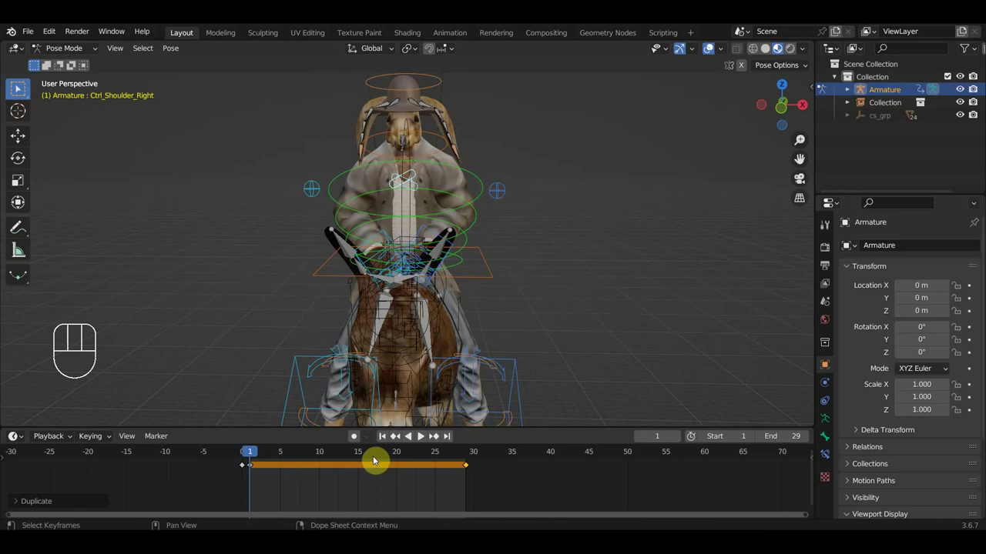
{"action": "left_click", "coordinate": [367, 454]}
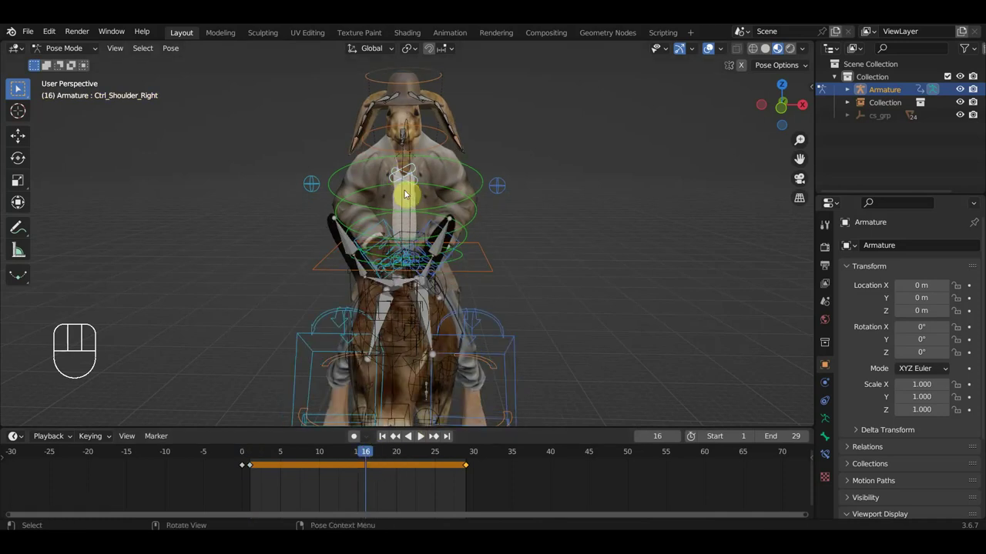
Key the shoulder pose at frame 16, re-key frame 1, duplicate it and play the loop.
{"action": "key", "text": "g"}
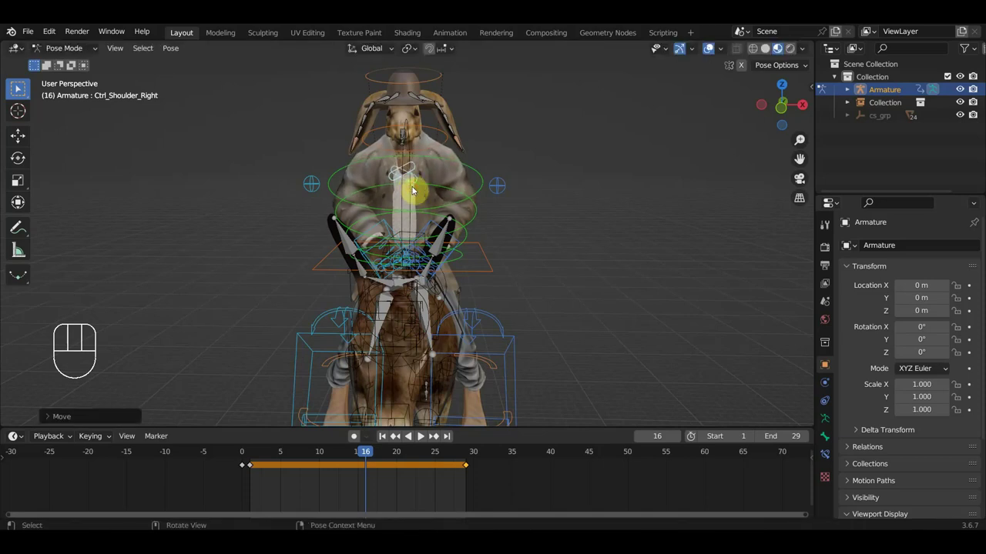
{"action": "key", "text": "i"}
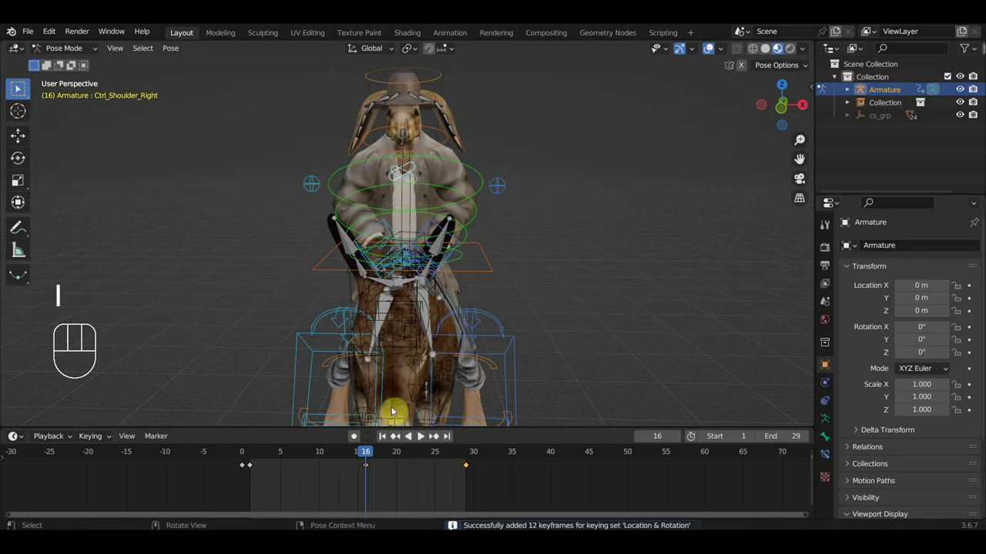
{"action": "left_click_drag", "start_coordinate": [341, 455], "coordinate": [264, 455]}
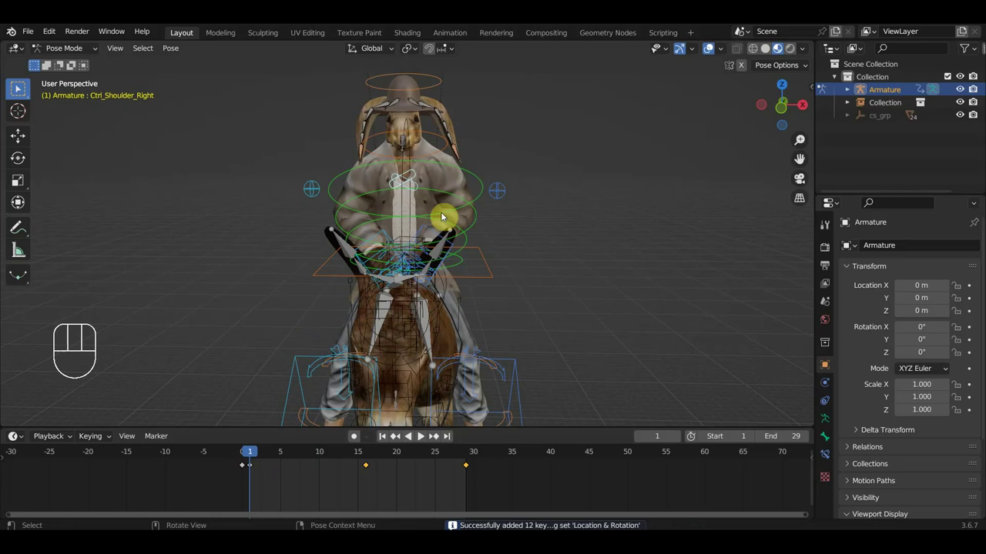
{"action": "key", "text": "g"}
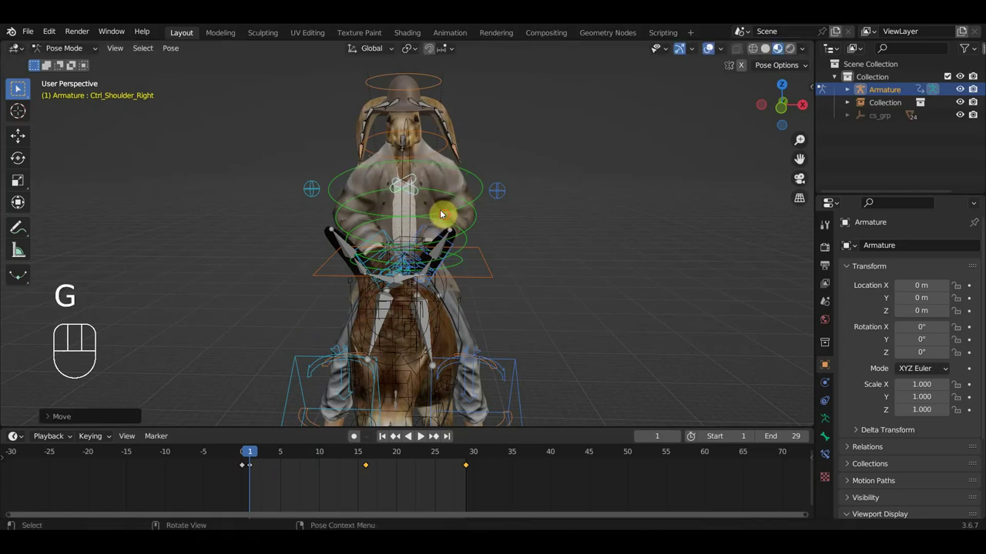
{"action": "key", "text": "i"}
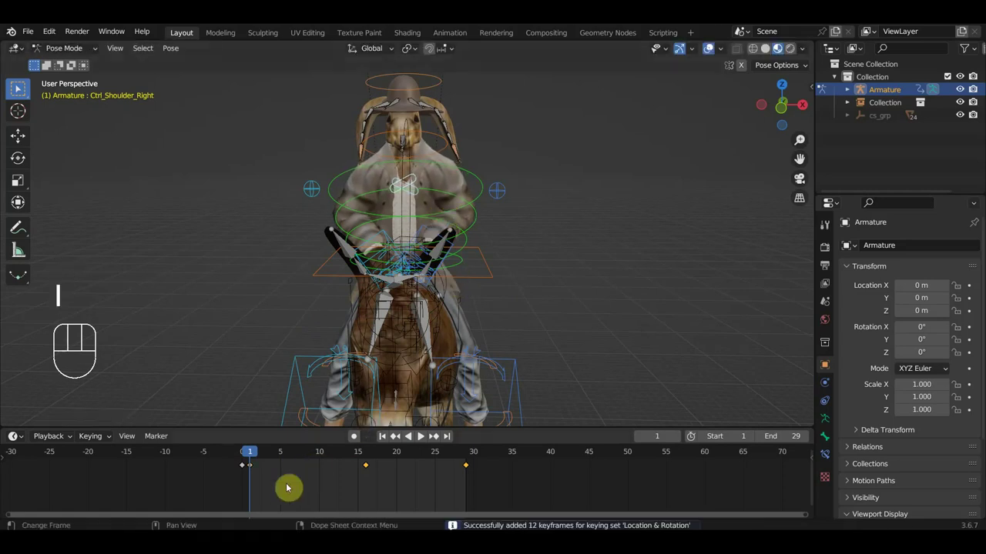
{"action": "left_click_drag", "start_coordinate": [271, 492], "coordinate": [249, 463]}
{"action": "key", "text": "shift+d"}
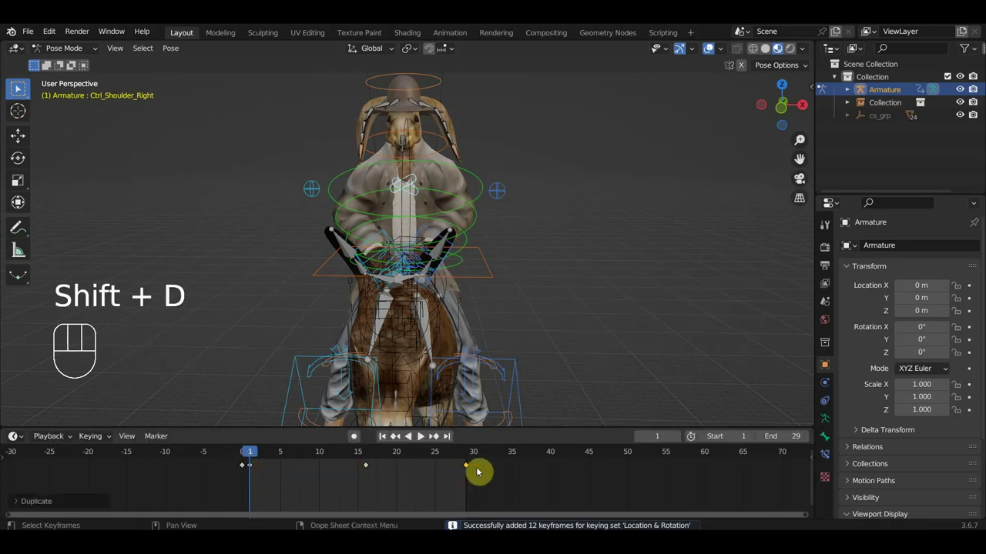
{"action": "key", "text": "space"}
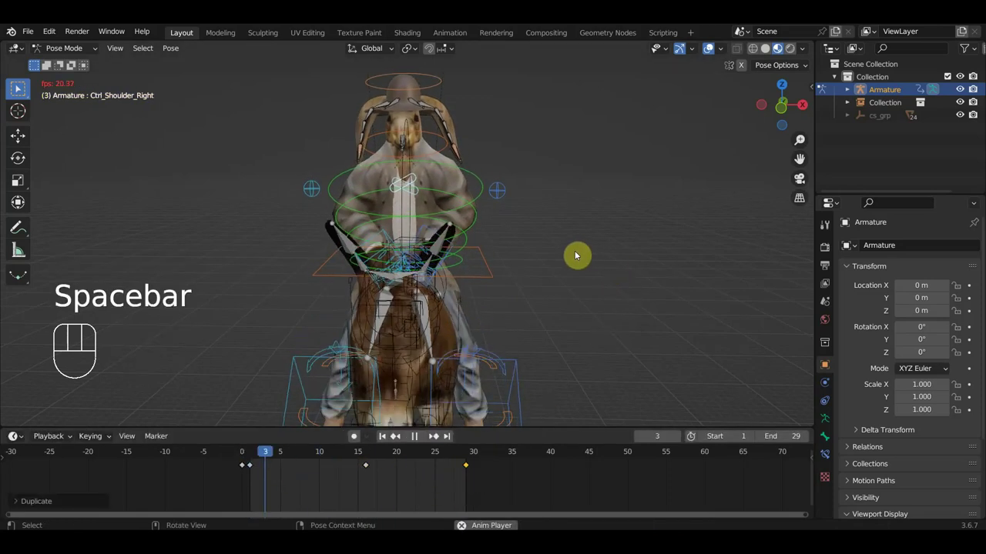
Orbit around the rider during playback and stop the animation.
{"action": "left_click_drag", "start_coordinate": [552, 257], "coordinate": [516, 255]}
{"action": "left_click_drag", "start_coordinate": [512, 242], "coordinate": [511, 223]}
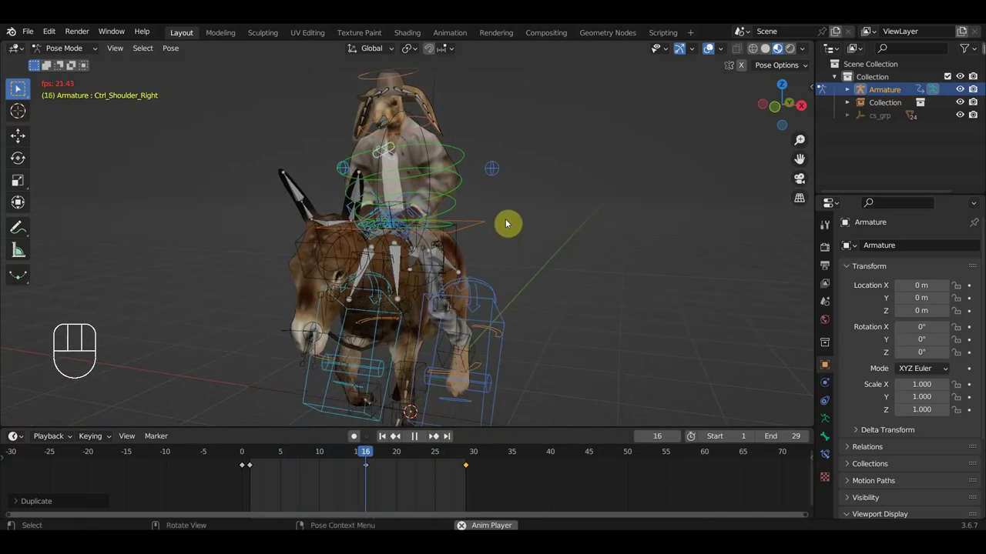
{"action": "left_click_drag", "start_coordinate": [520, 212], "coordinate": [428, 217]}
{"action": "key", "text": "space"}
View the rider from the right orthographic side, pick Ctrl_Neck and scrub the timeline.
{"action": "left_click", "coordinate": [713, 52]}
{"action": "key", "text": "KP_3"}
{"action": "left_click", "coordinate": [718, 52]}
{"action": "left_click_drag", "start_coordinate": [617, 195], "coordinate": [621, 206]}
{"action": "left_click", "coordinate": [425, 137]}
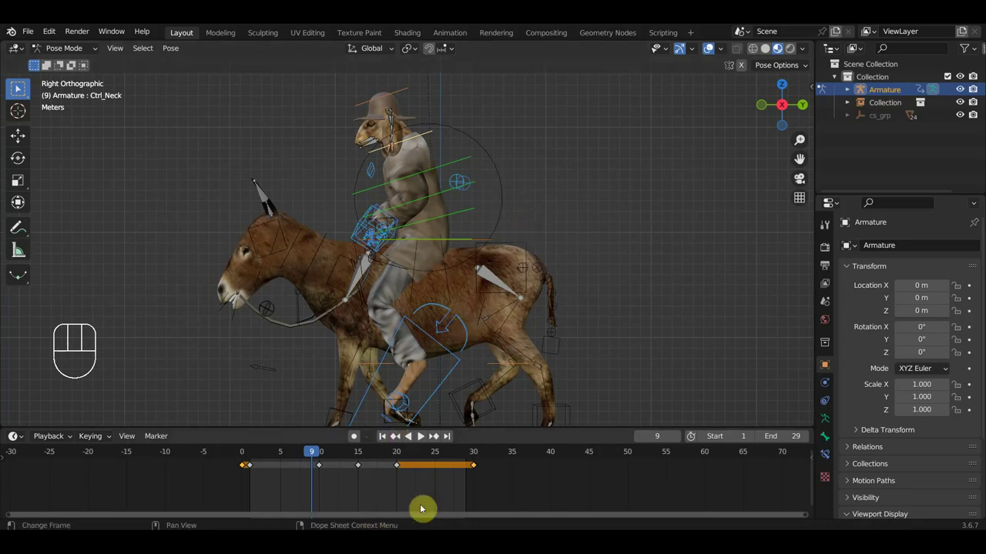
Delete a stray key in the timeline and move to frame 16.
{"action": "left_click", "coordinate": [427, 487]}
{"action": "left_click_drag", "start_coordinate": [412, 481], "coordinate": [290, 466]}
{"action": "key", "text": "Delete"}
{"action": "left_click", "coordinate": [368, 457]}
{"action": "key", "text": "r"}
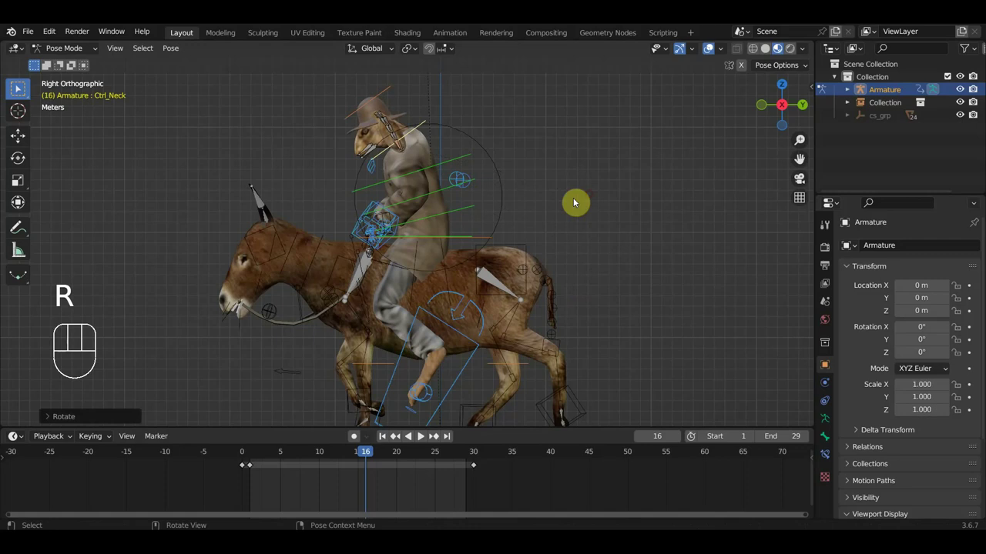
Rotate Ctrl_Spine2 further forward at frame 16 and key its location and rotation.
{"action": "left_click", "coordinate": [440, 166]}
{"action": "key", "text": "r"}
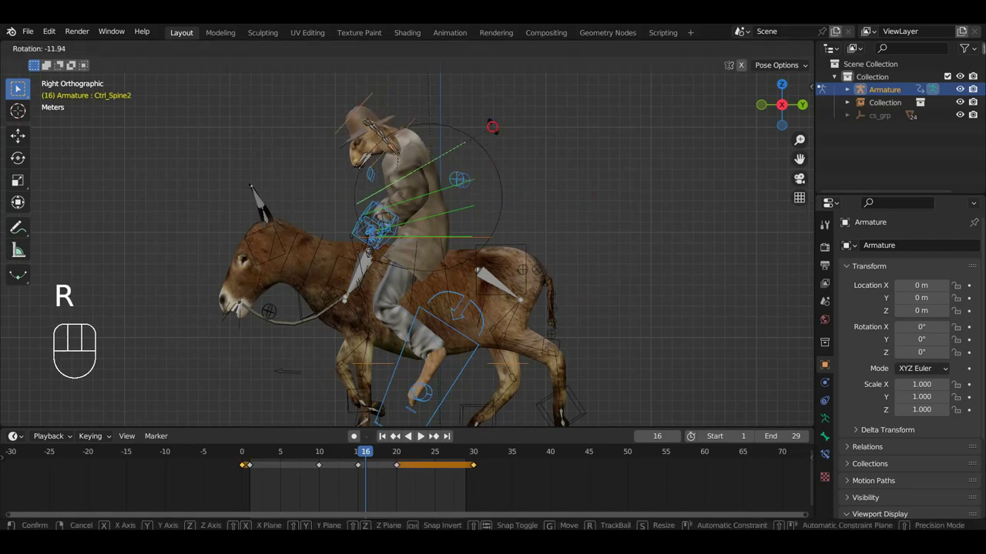
{"action": "key", "text": "a"}
{"action": "key", "text": "i"}
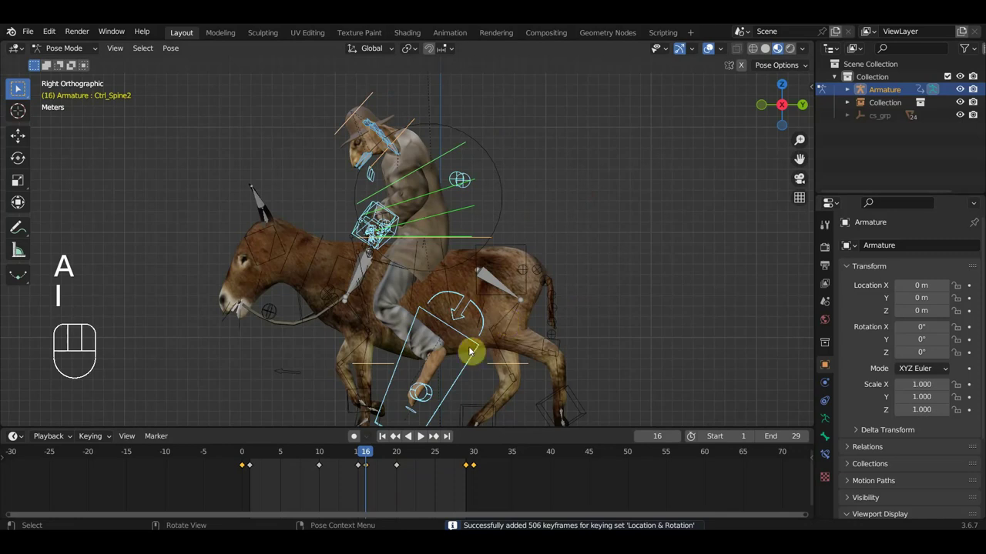
{"action": "left_click", "coordinate": [367, 484]}
{"action": "left_click_drag", "start_coordinate": [362, 481], "coordinate": [314, 458]}
Remove Ctrl_Neck's in-between keys, keeping frames 1, 16 and 30, and return to frame 1.
{"action": "left_click", "coordinate": [443, 162]}
{"action": "left_click", "coordinate": [411, 128]}
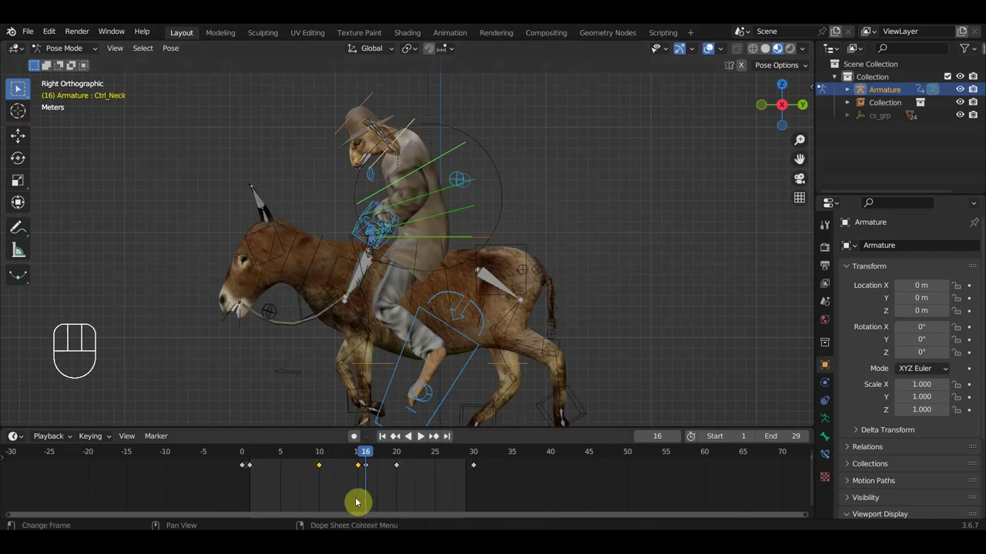
{"action": "left_click_drag", "start_coordinate": [419, 493], "coordinate": [384, 472]}
{"action": "left_click_drag", "start_coordinate": [369, 454], "coordinate": [375, 470]}
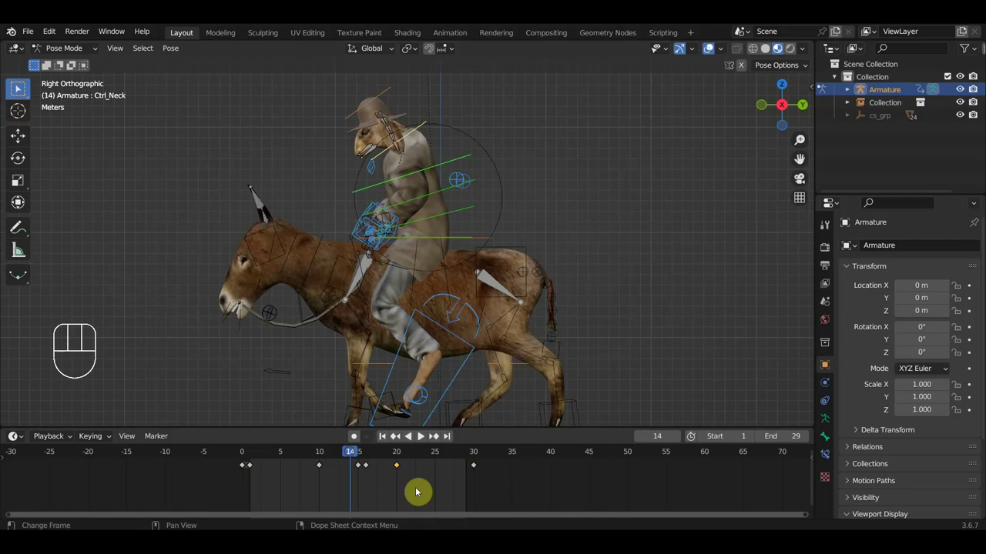
{"action": "left_click_drag", "start_coordinate": [410, 489], "coordinate": [386, 453]}
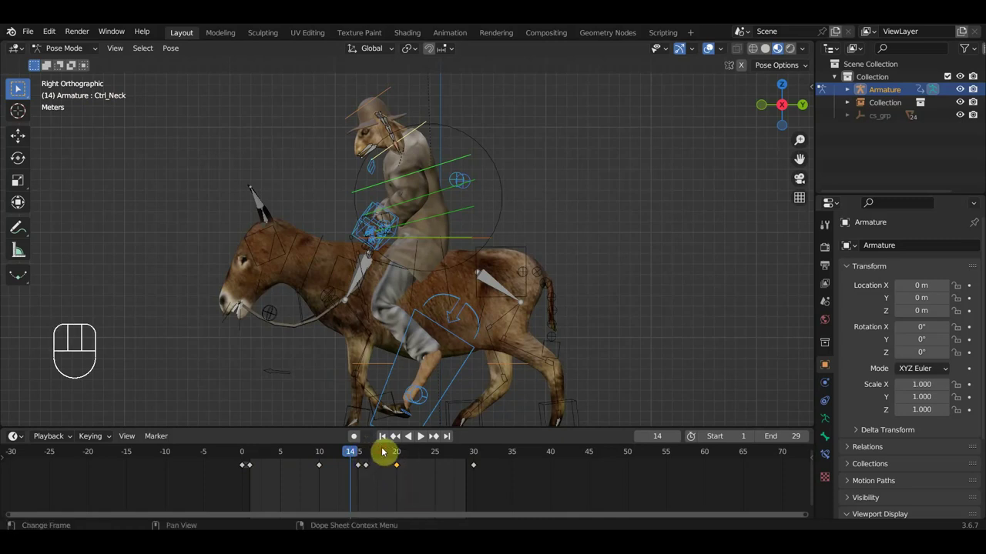
{"action": "key", "text": "Delete"}
{"action": "left_click", "coordinate": [365, 492]}
{"action": "left_click_drag", "start_coordinate": [358, 487], "coordinate": [304, 456]}
{"action": "key", "text": "Delete"}
{"action": "key", "text": "space"}
{"action": "key", "text": "space"}
{"action": "left_click", "coordinate": [255, 458]}
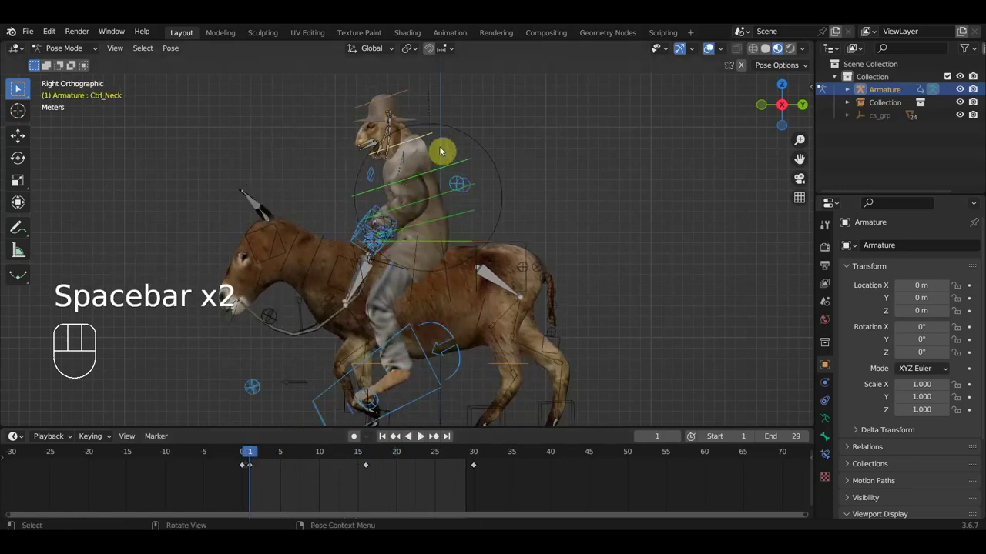
Re-tilt Ctrl_Spine2 at frame 1 and key location and rotation with the neck control.
{"action": "left_click", "coordinate": [448, 167]}
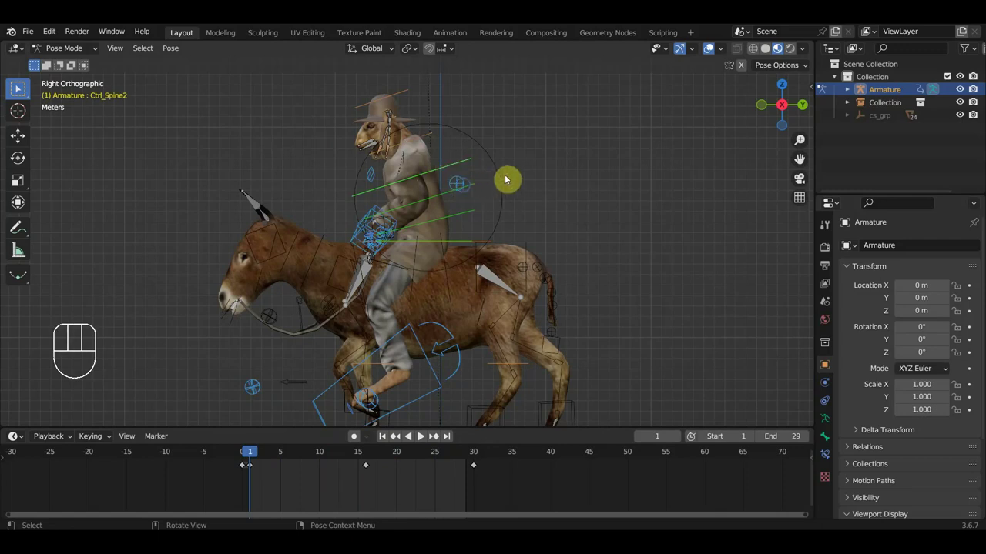
{"action": "key", "text": "r"}
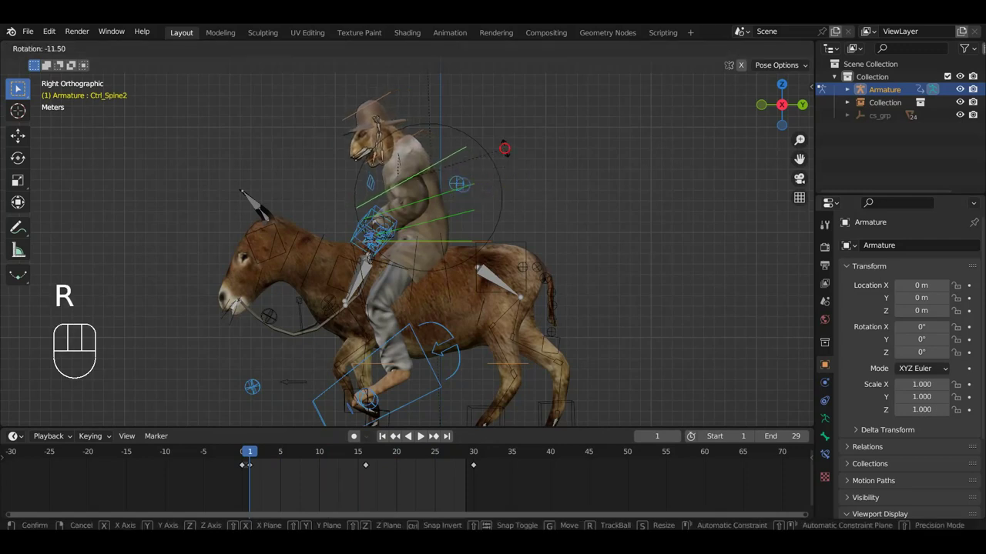
{"action": "key", "text": "r"}
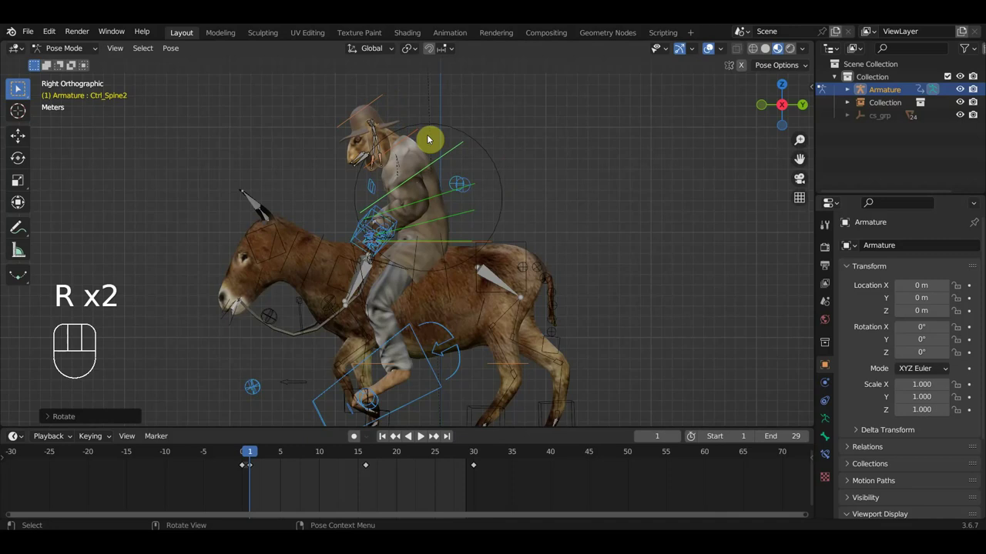
{"action": "left_click", "coordinate": [422, 136]}
{"action": "key", "text": "r"}
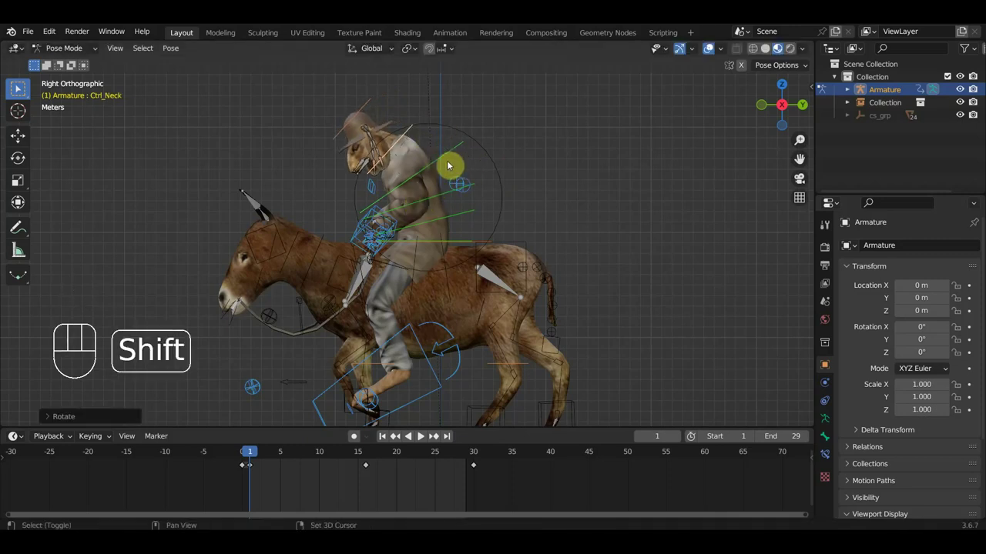
{"action": "left_click", "coordinate": [451, 157]}
{"action": "key", "text": "i"}
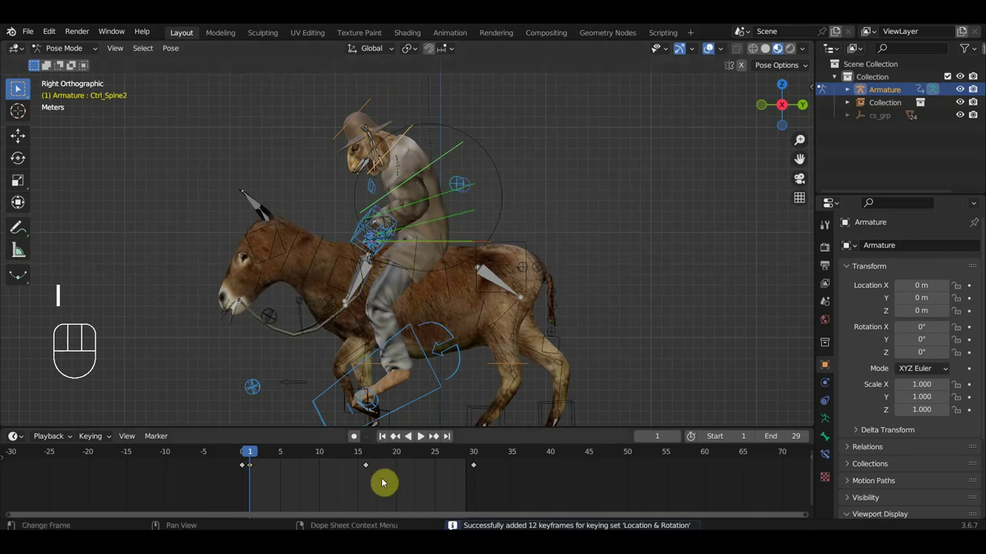
Duplicate the frame 1 keys, scrub to check the pose and play the riding loop.
{"action": "left_click_drag", "start_coordinate": [278, 486], "coordinate": [252, 466]}
{"action": "key", "text": "shift+d"}
{"action": "left_click_drag", "start_coordinate": [394, 491], "coordinate": [355, 460]}
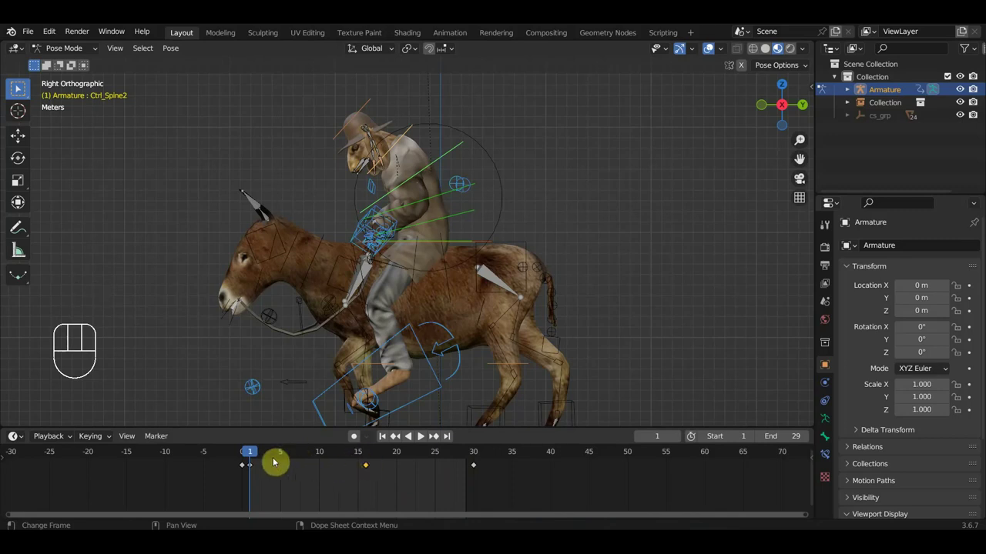
{"action": "left_click_drag", "start_coordinate": [256, 456], "coordinate": [384, 473]}
{"action": "key", "text": "space"}
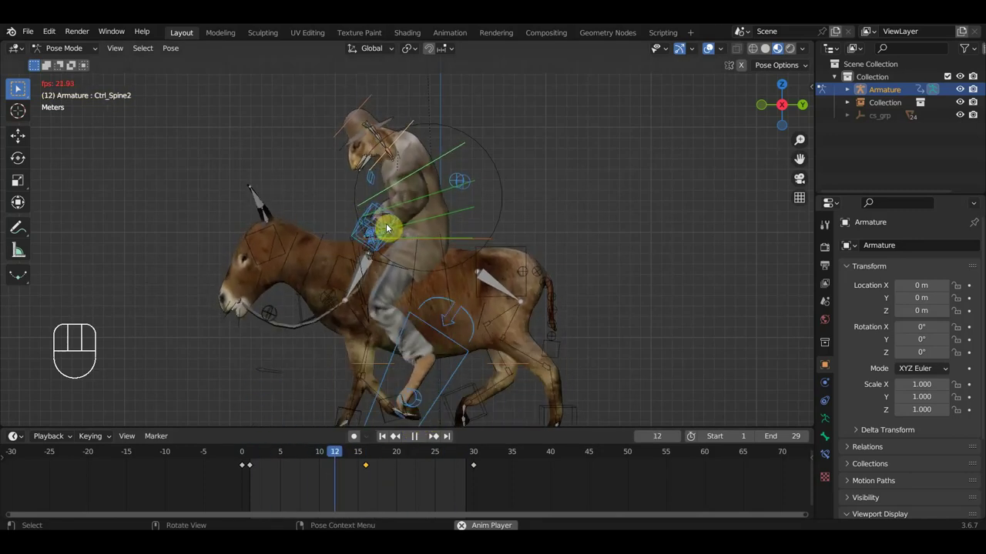
Stop playback at frame 1 and orbit in on the rider's torso.
{"action": "key", "text": "space"}
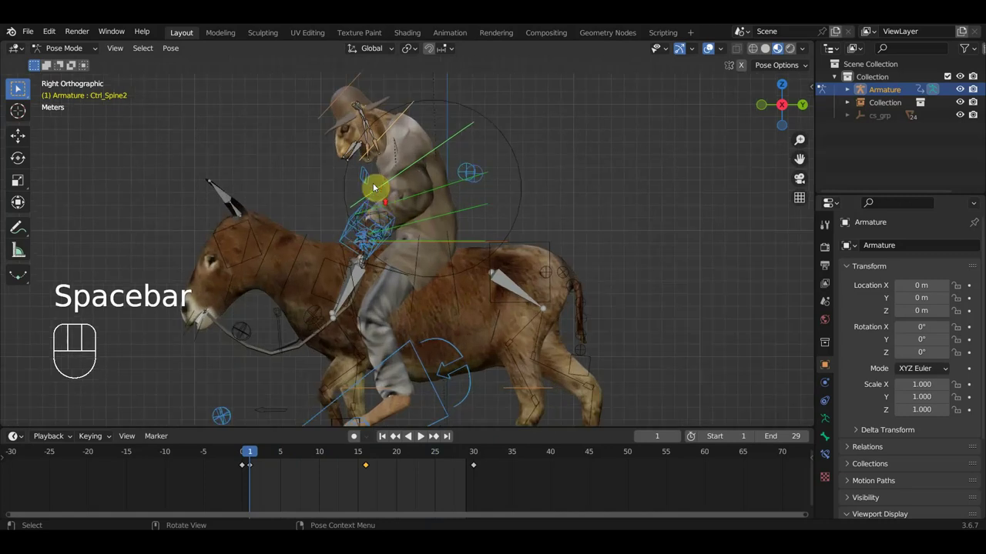
{"action": "left_click_drag", "start_coordinate": [388, 152], "coordinate": [466, 146]}
{"action": "left_click_drag", "start_coordinate": [428, 132], "coordinate": [477, 262]}
{"action": "left_click_drag", "start_coordinate": [470, 257], "coordinate": [395, 263]}
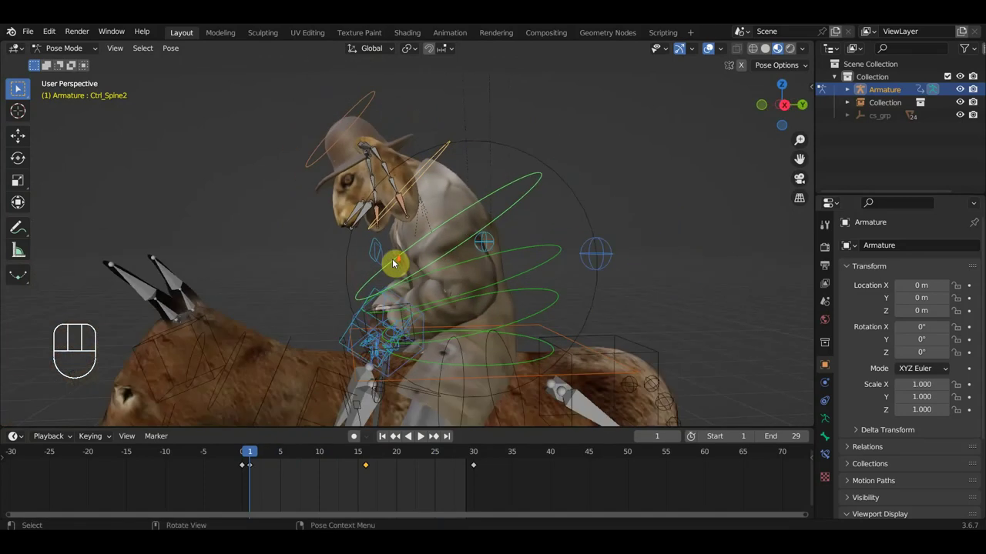
Frame the rider and donkey from the right side and turn viewport overlays off.
{"action": "key", "text": "KP_3"}
{"action": "left_click_drag", "start_coordinate": [406, 288], "coordinate": [421, 220]}
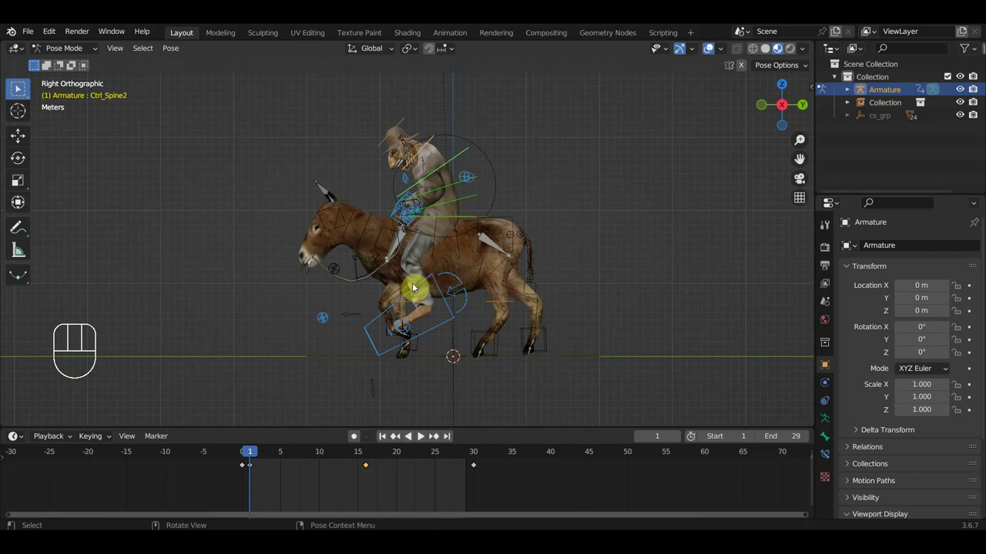
{"action": "left_click_drag", "start_coordinate": [463, 276], "coordinate": [498, 282]}
{"action": "left_click", "coordinate": [712, 49]}
{"action": "left_click_drag", "start_coordinate": [630, 185], "coordinate": [660, 179]}
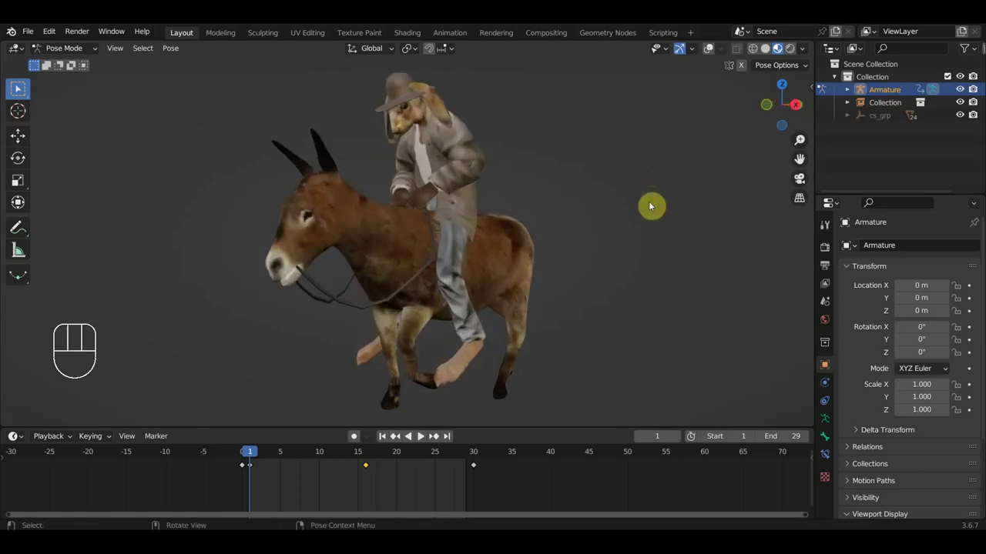
{"action": "left_click_drag", "start_coordinate": [263, 455], "coordinate": [396, 472]}
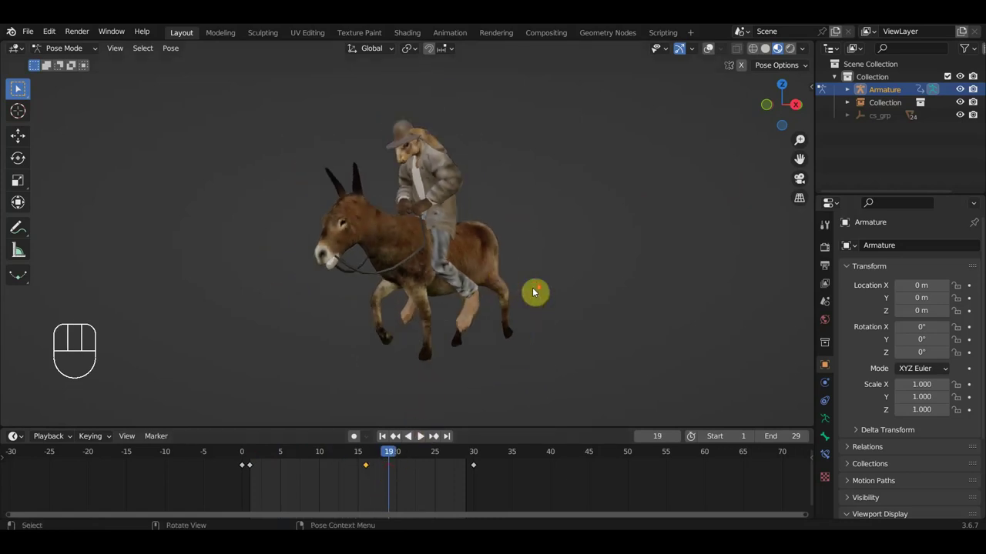
{"action": "key", "text": "space"}
{"action": "left_click_drag", "start_coordinate": [487, 302], "coordinate": [376, 312]}
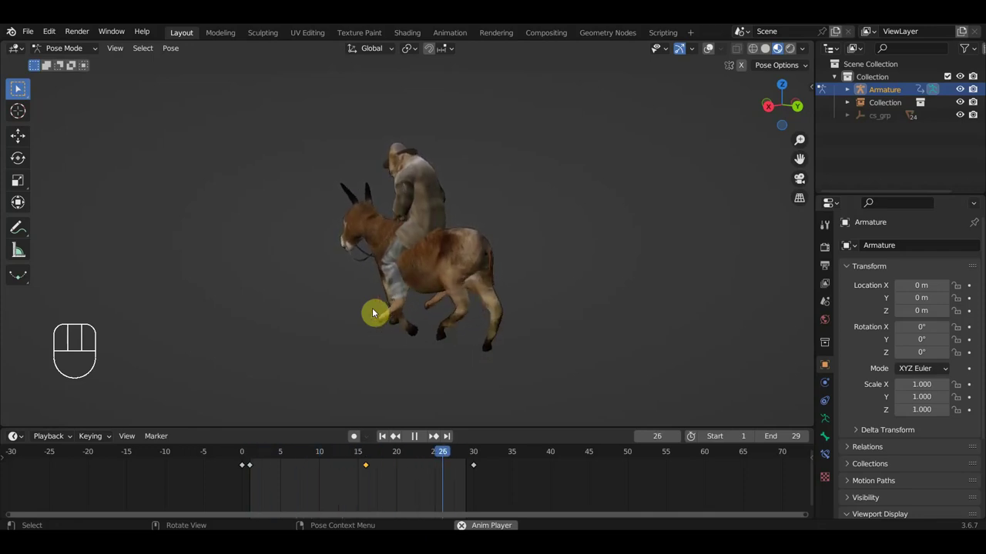
{"action": "left_click", "coordinate": [422, 436]}
{"action": "left_click_drag", "start_coordinate": [500, 379], "coordinate": [601, 372]}
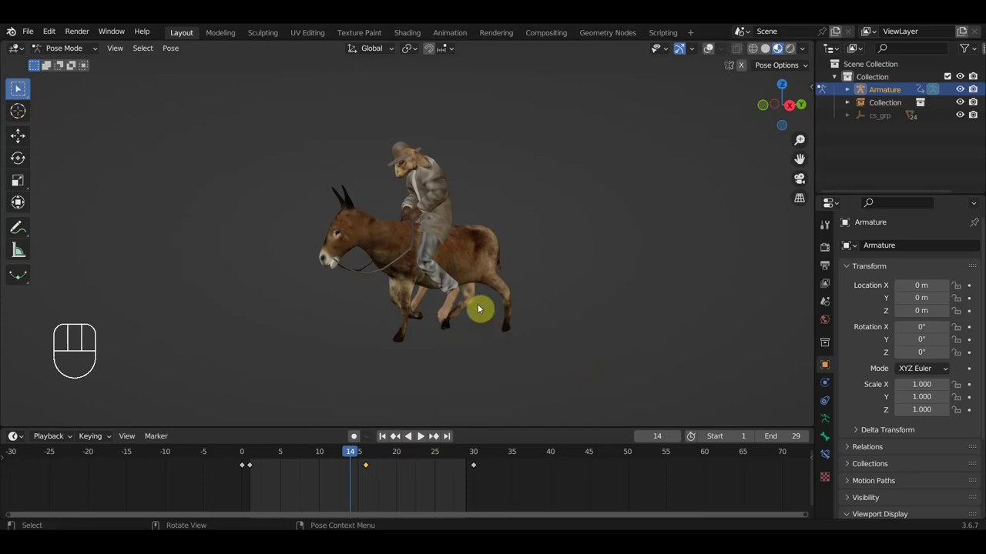